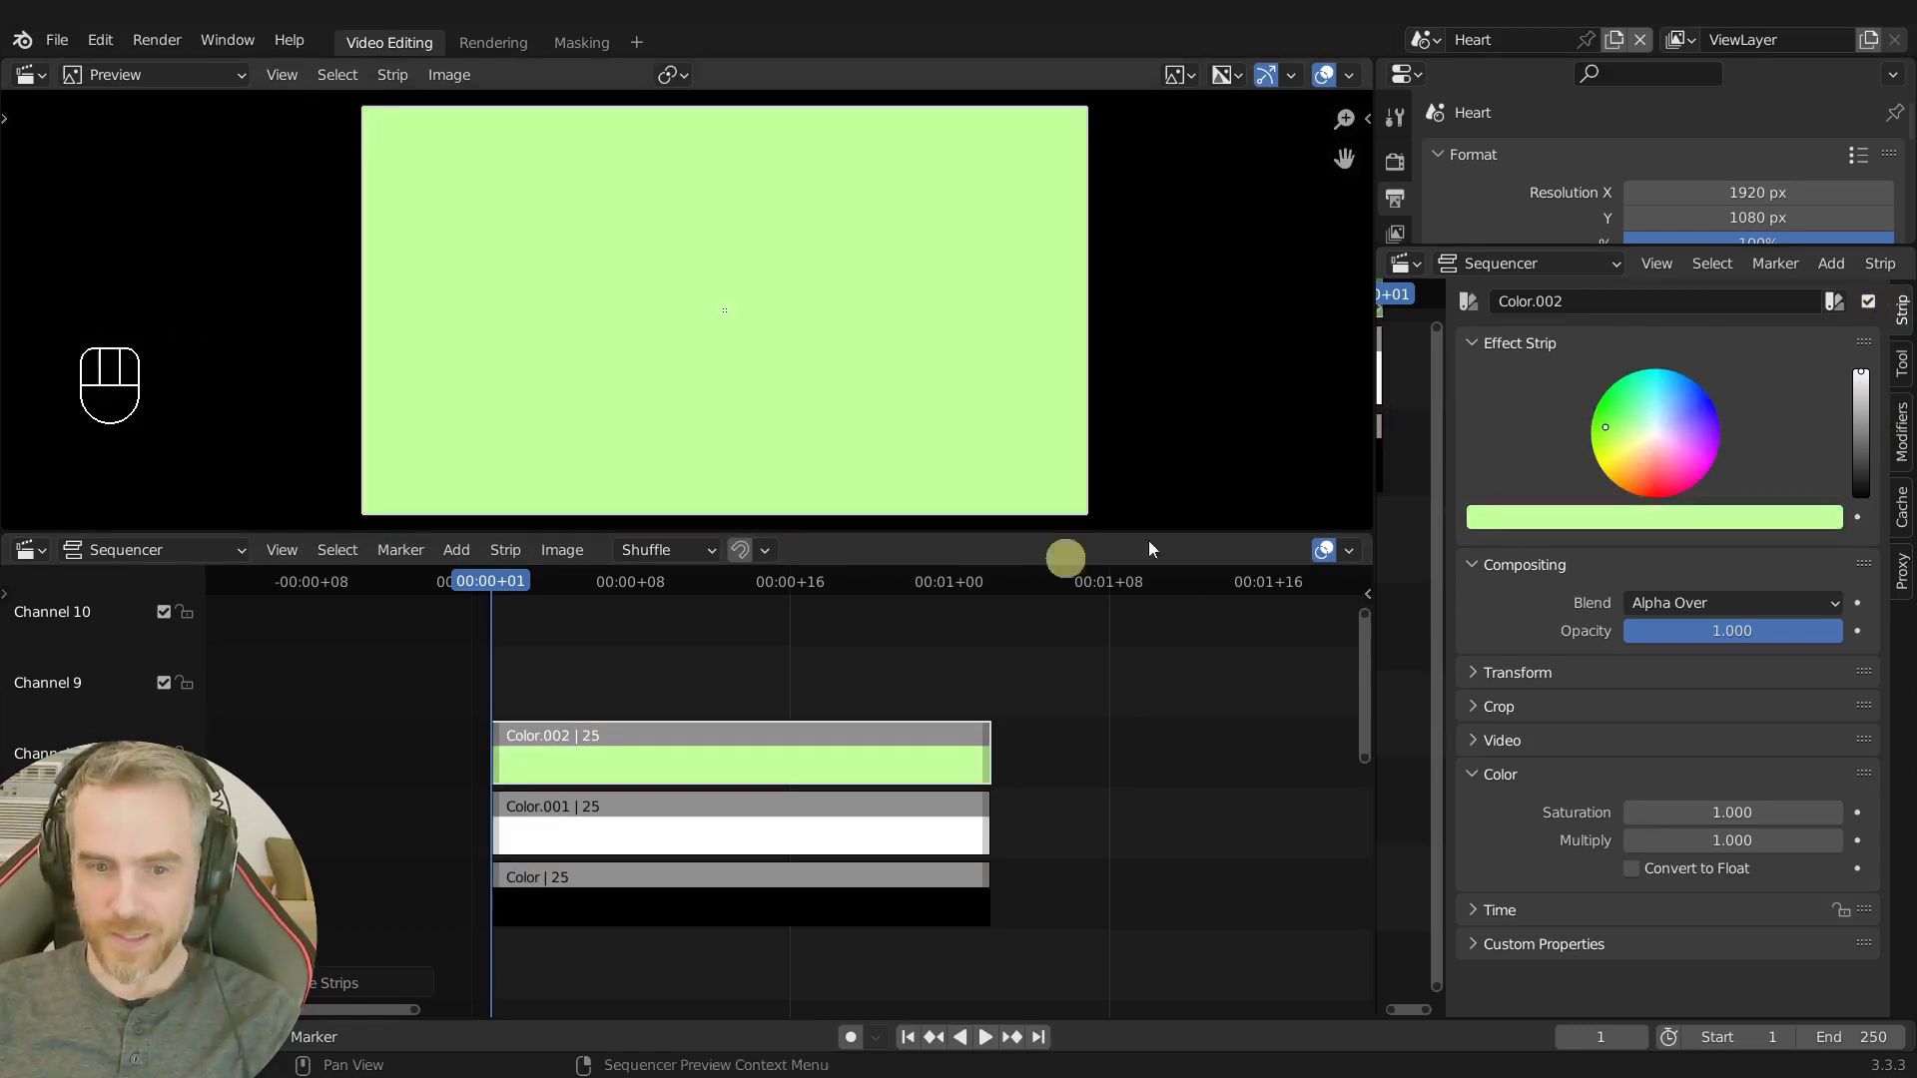
# Squash the green Color.002 strip into a thin bar at the frame bottom and keyframe its Position Y.
pyautogui.click(633, 745)
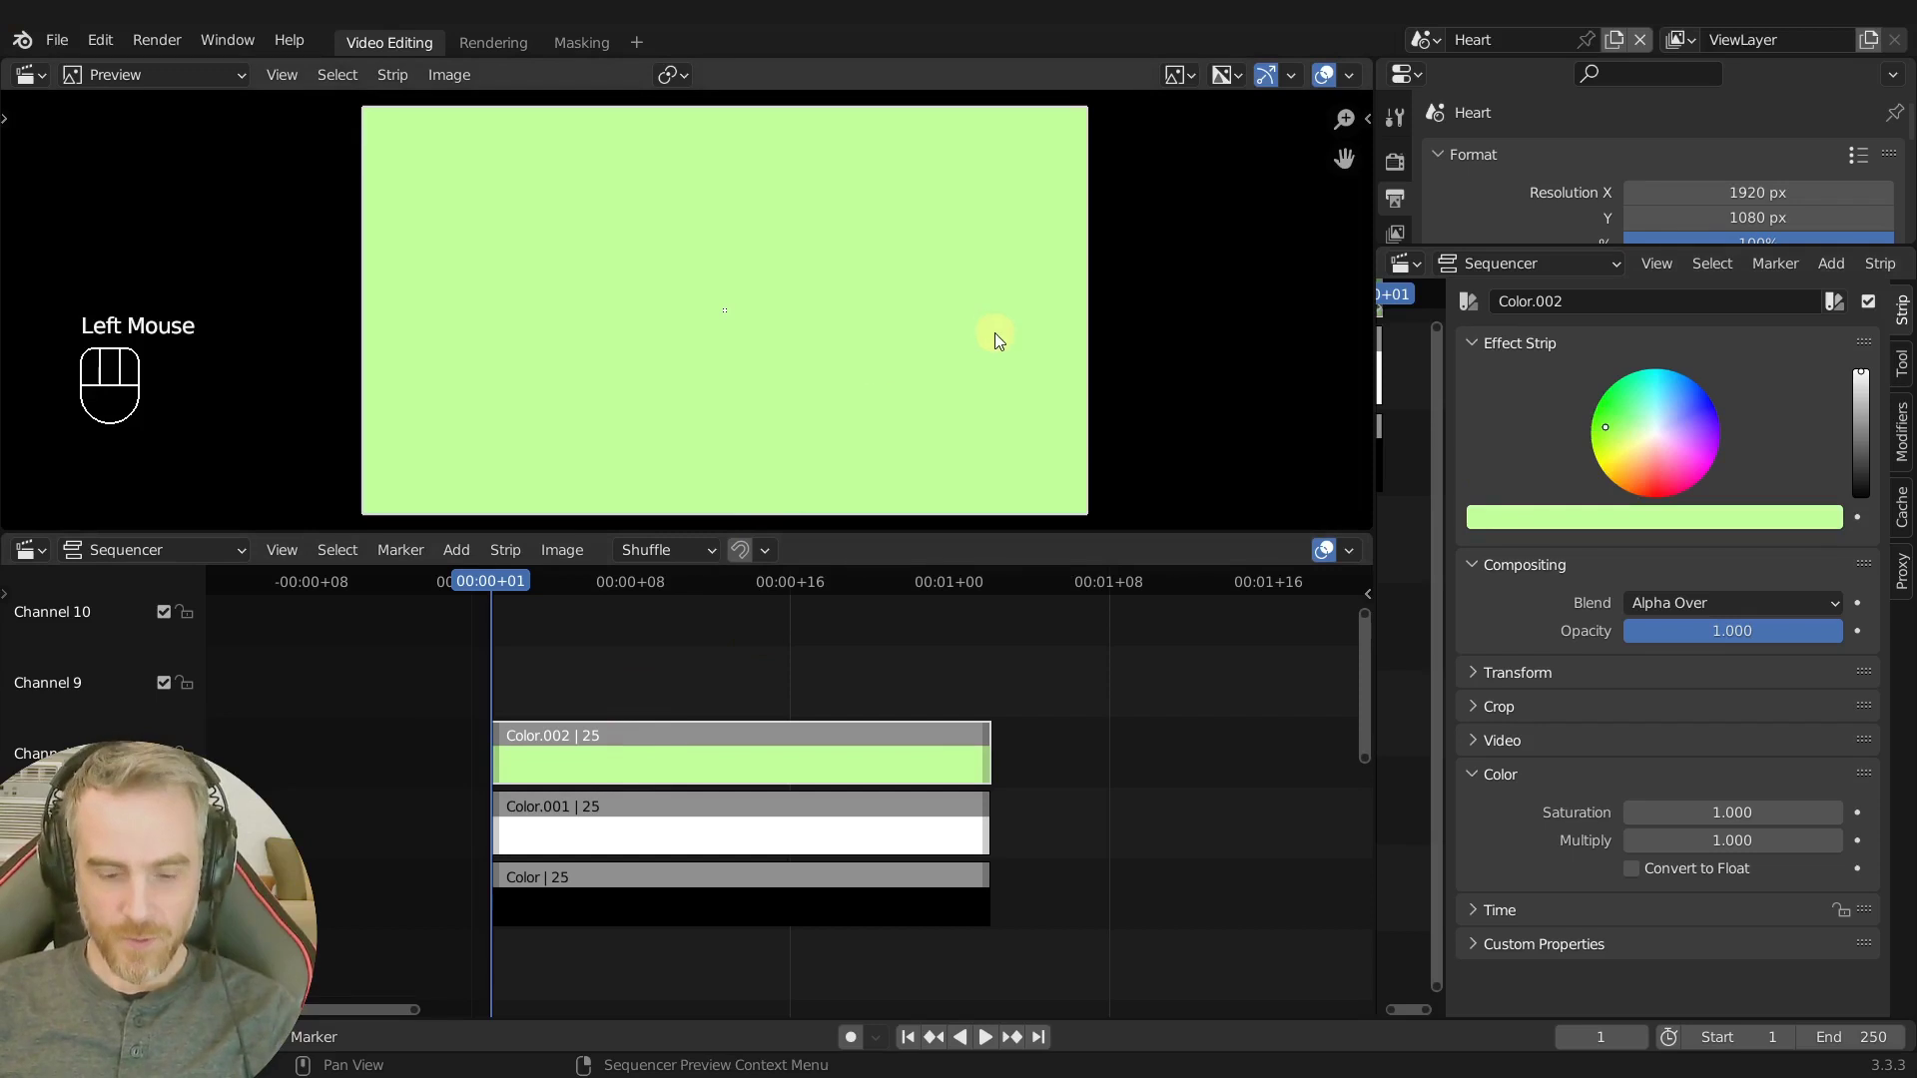
pyautogui.press('s')
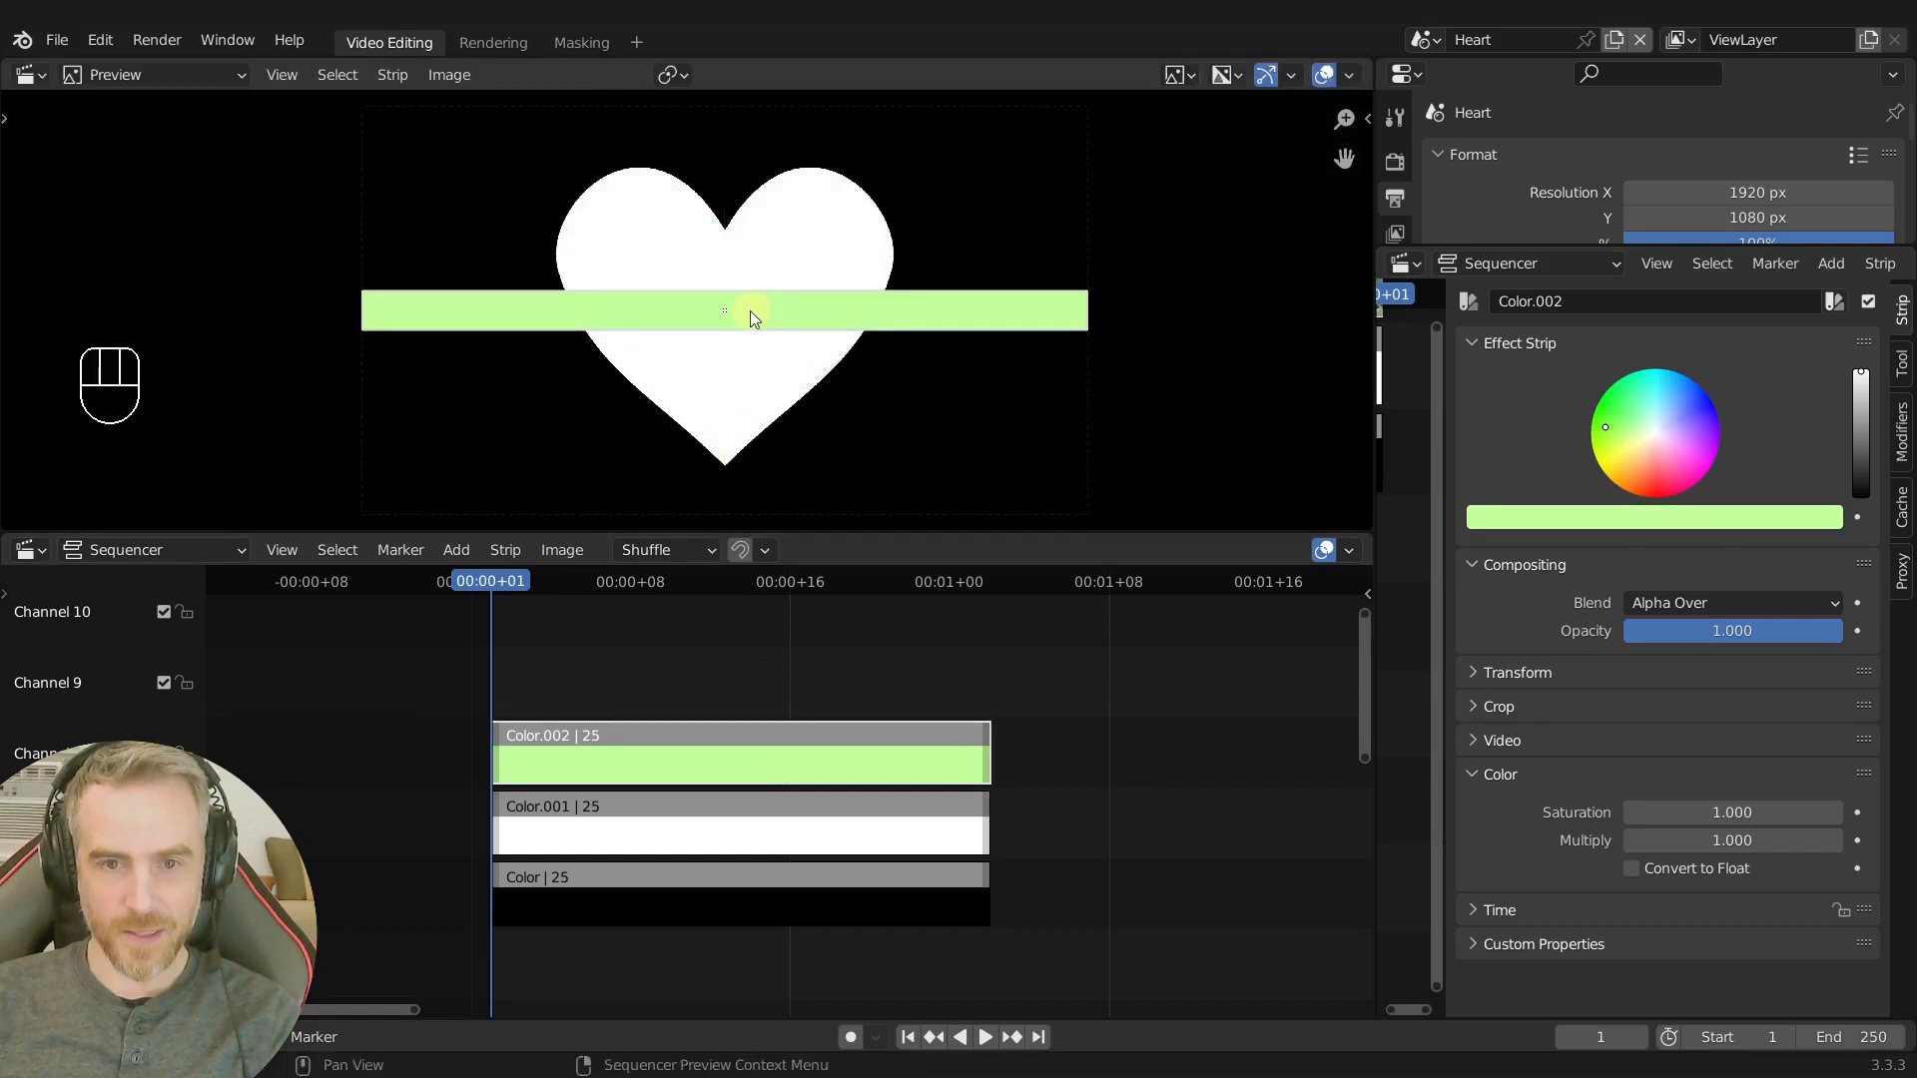
pyautogui.press('g')
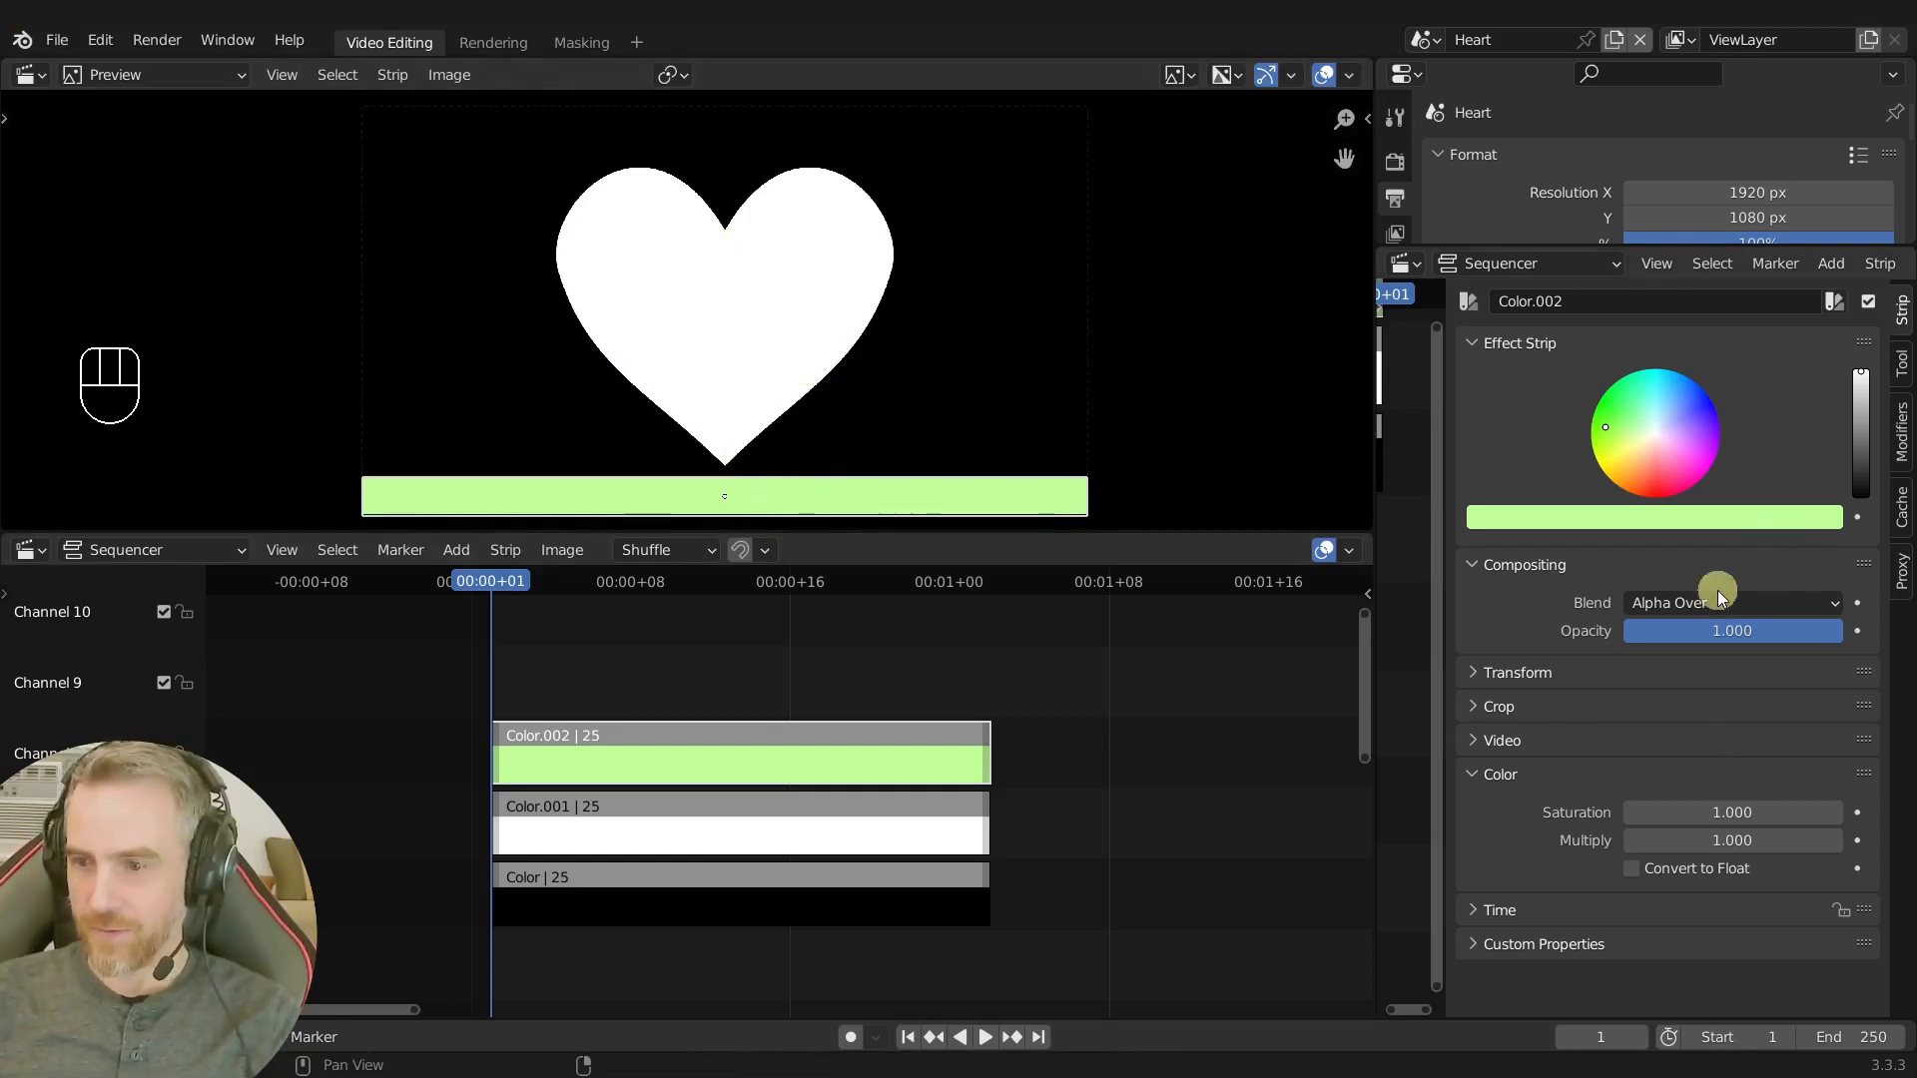
pyautogui.moveTo(1526, 681); pyautogui.dragTo(1579, 672)
pyautogui.scroll(-3)
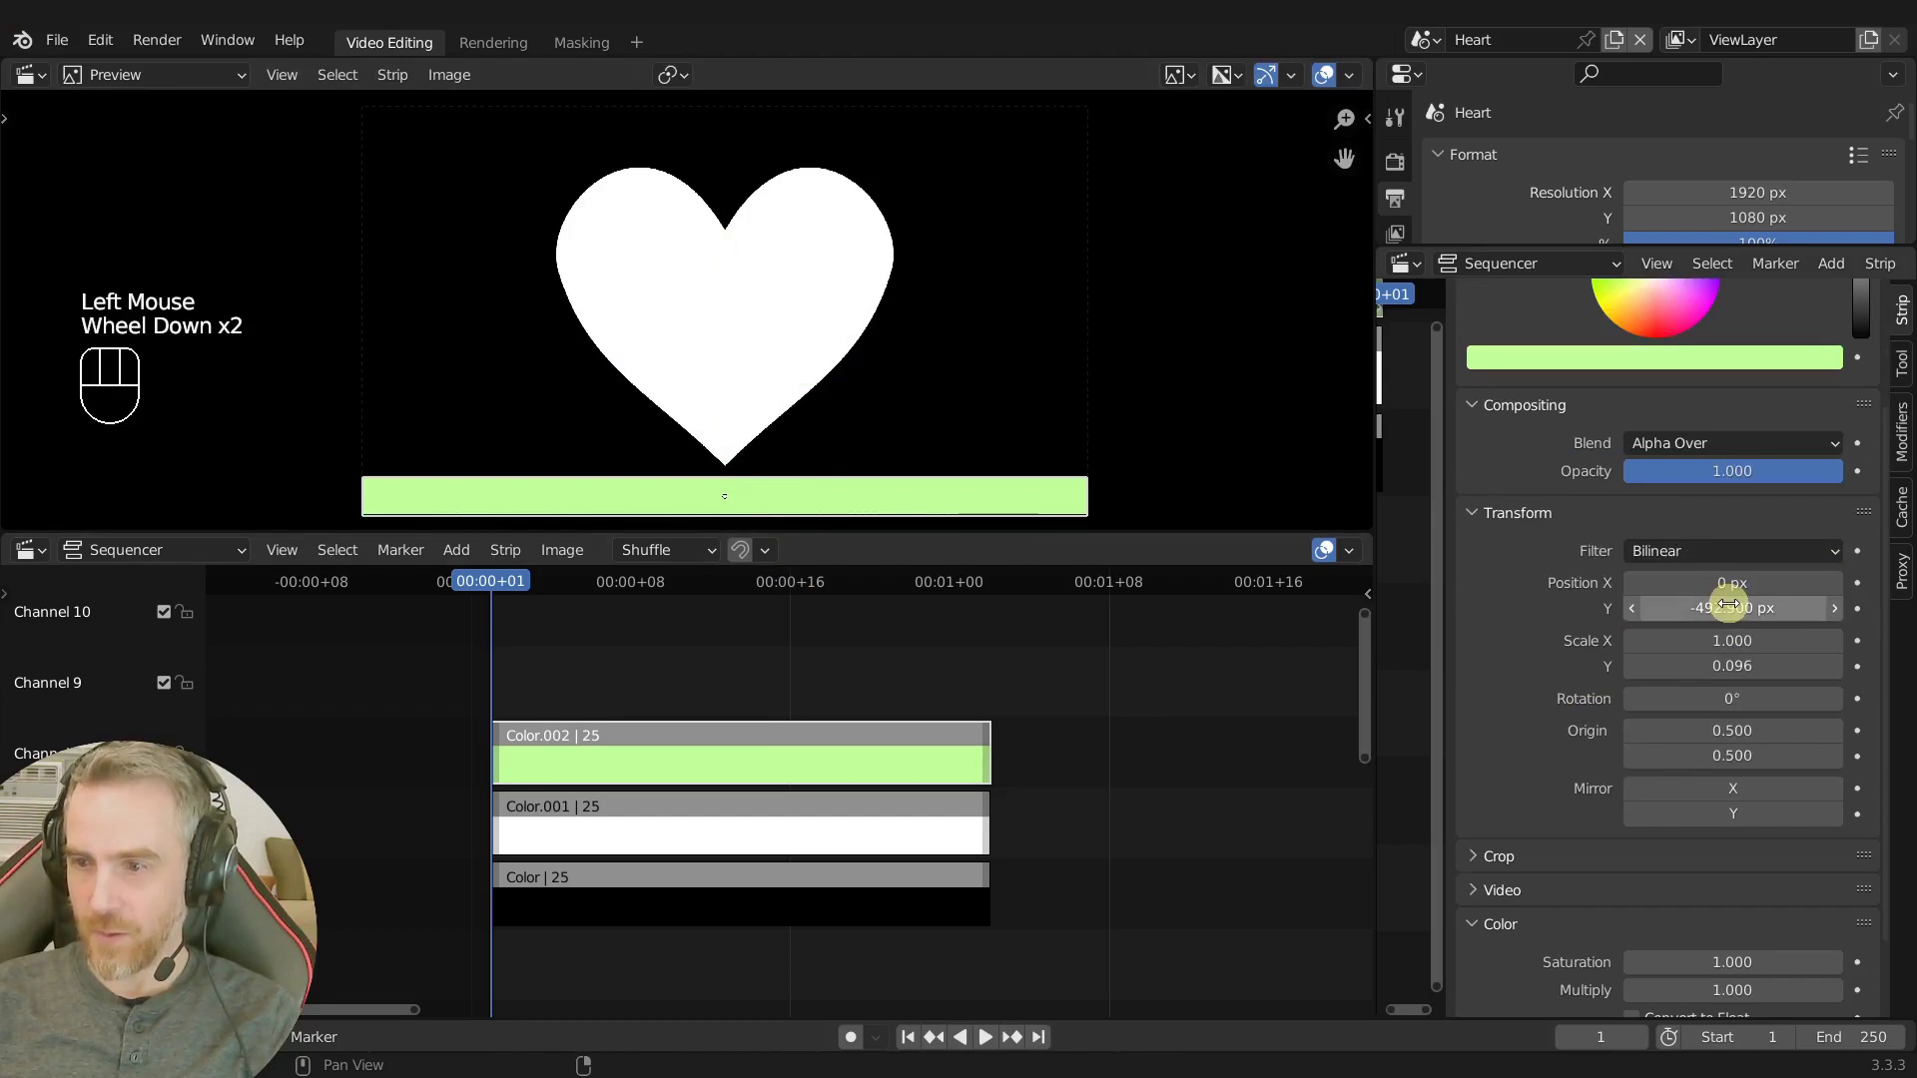
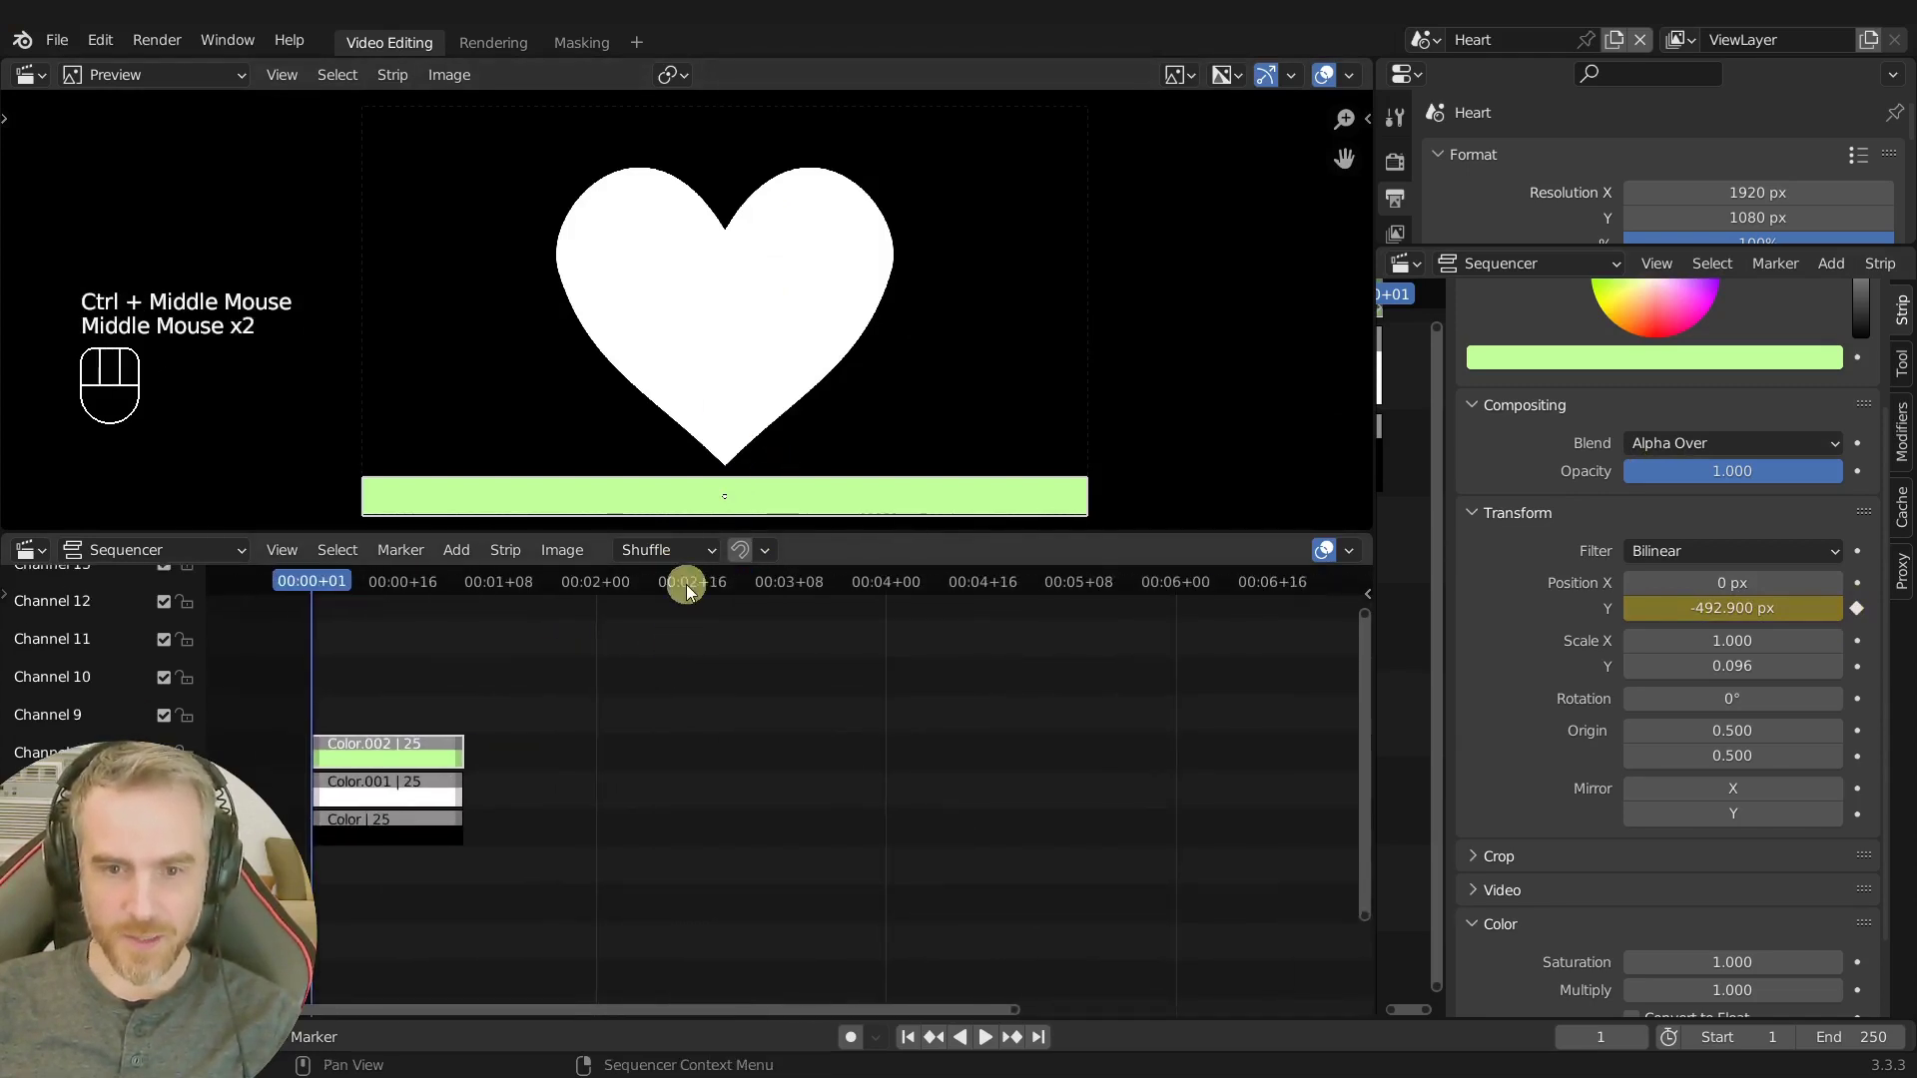
# Review playback and move the current frame to around 210 in the Sequencer.
pyautogui.middleClick(838, 594)
pyautogui.middleClick(966, 666)
pyautogui.middleClick(869, 674)
pyautogui.press('ctrl+t')
pyautogui.press('ctrl+t')
pyautogui.press('ctrl+t')
pyautogui.middleClick(874, 603)
pyautogui.click(993, 588)
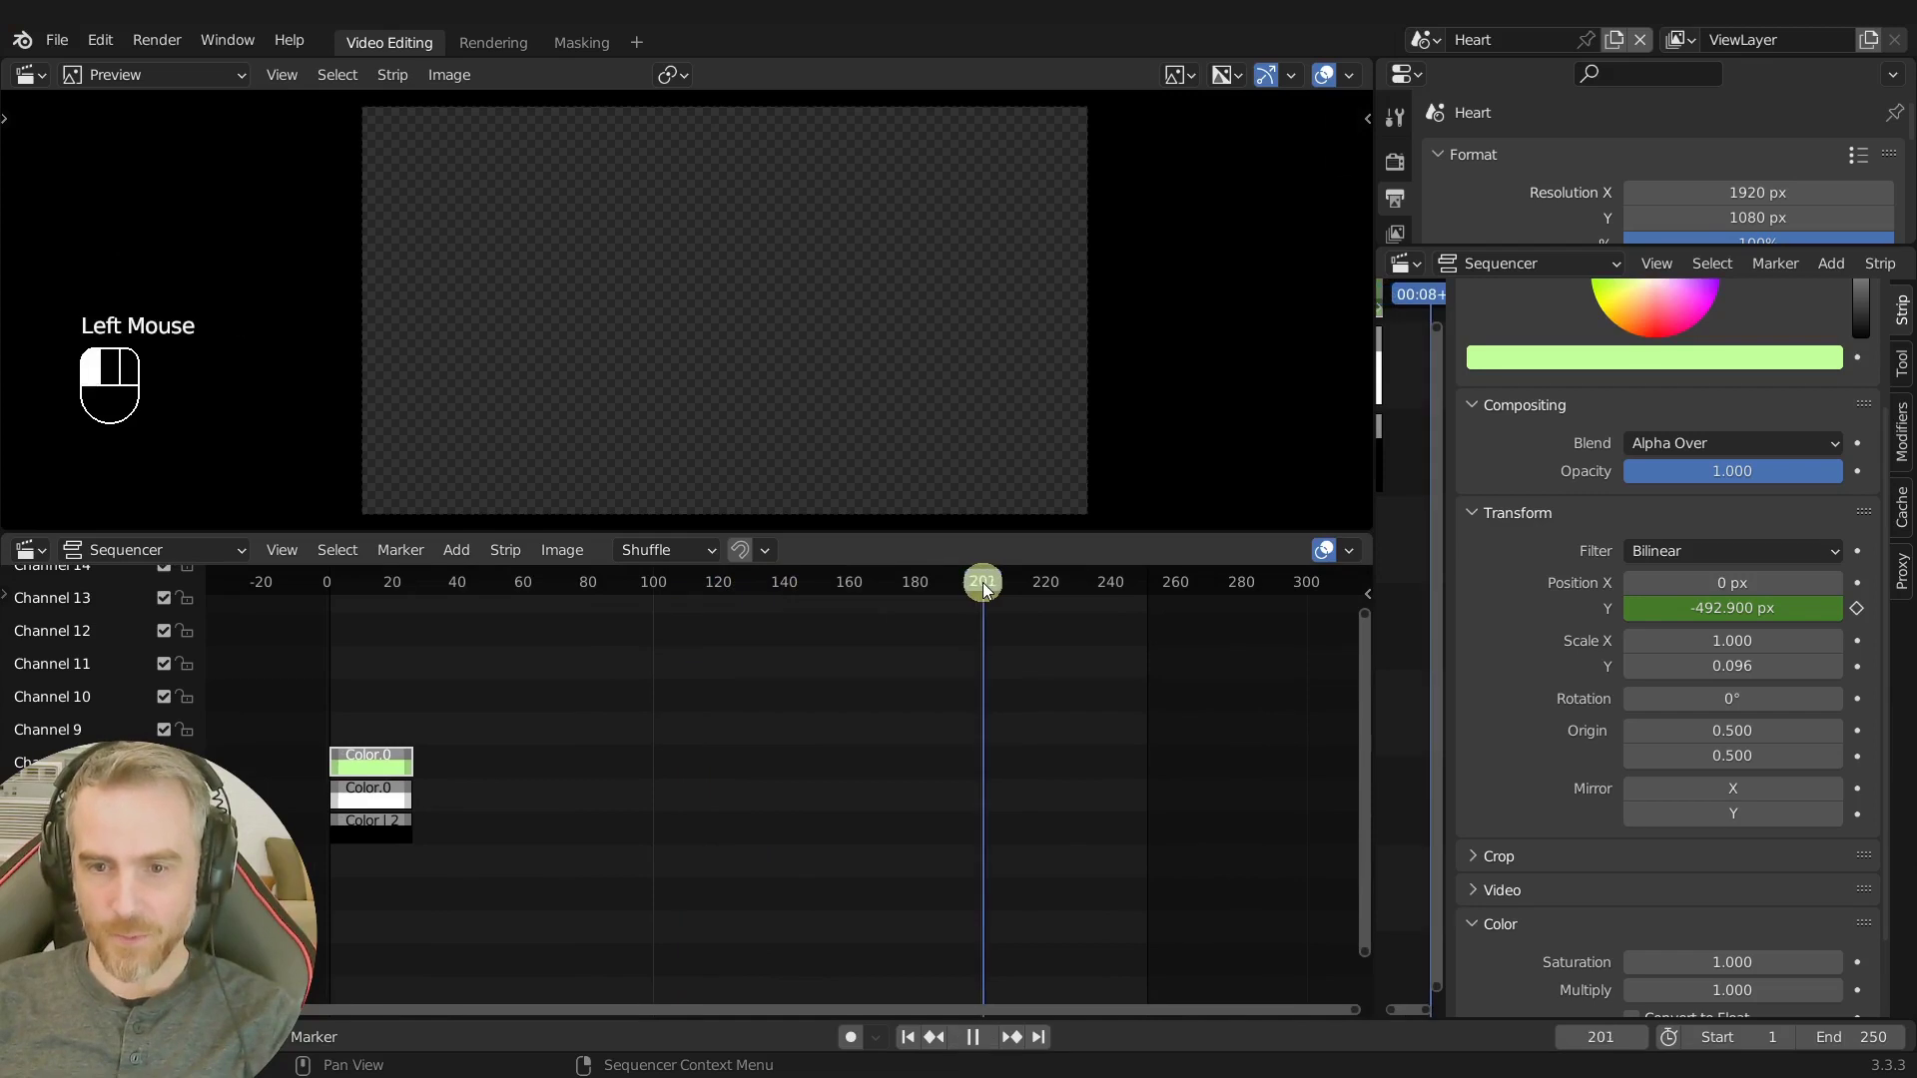
pyautogui.moveTo(986, 586); pyautogui.dragTo(483, 802)
# Select all three colour strips and extend them to 380 frames long.
pyautogui.press('ctrl+shift+z')
pyautogui.press('shift+s')
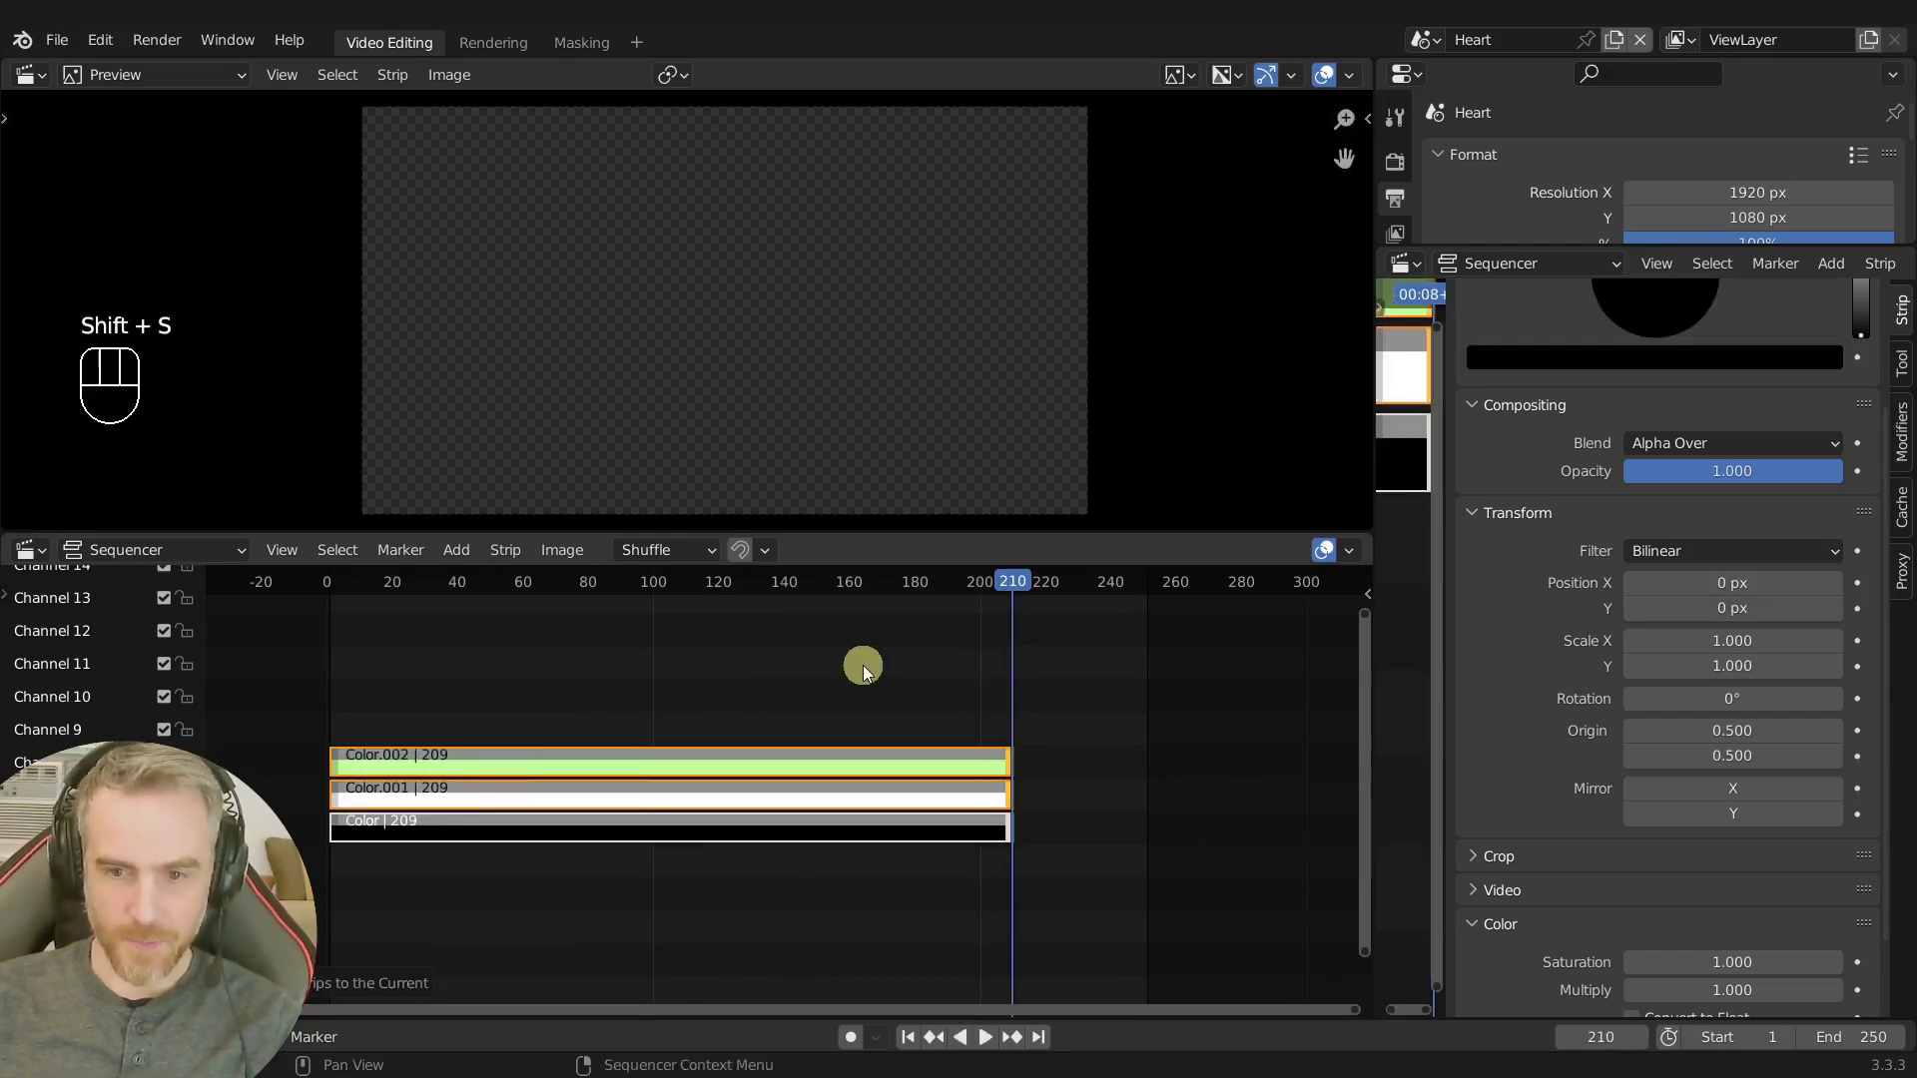
pyautogui.middleClick(901, 736)
pyautogui.press('g')
pyautogui.middleClick(790, 711)
pyautogui.middleClick(1080, 782)
# Reselect the green bar, restore its vertical position value and return to frame 1.
pyautogui.click(907, 776)
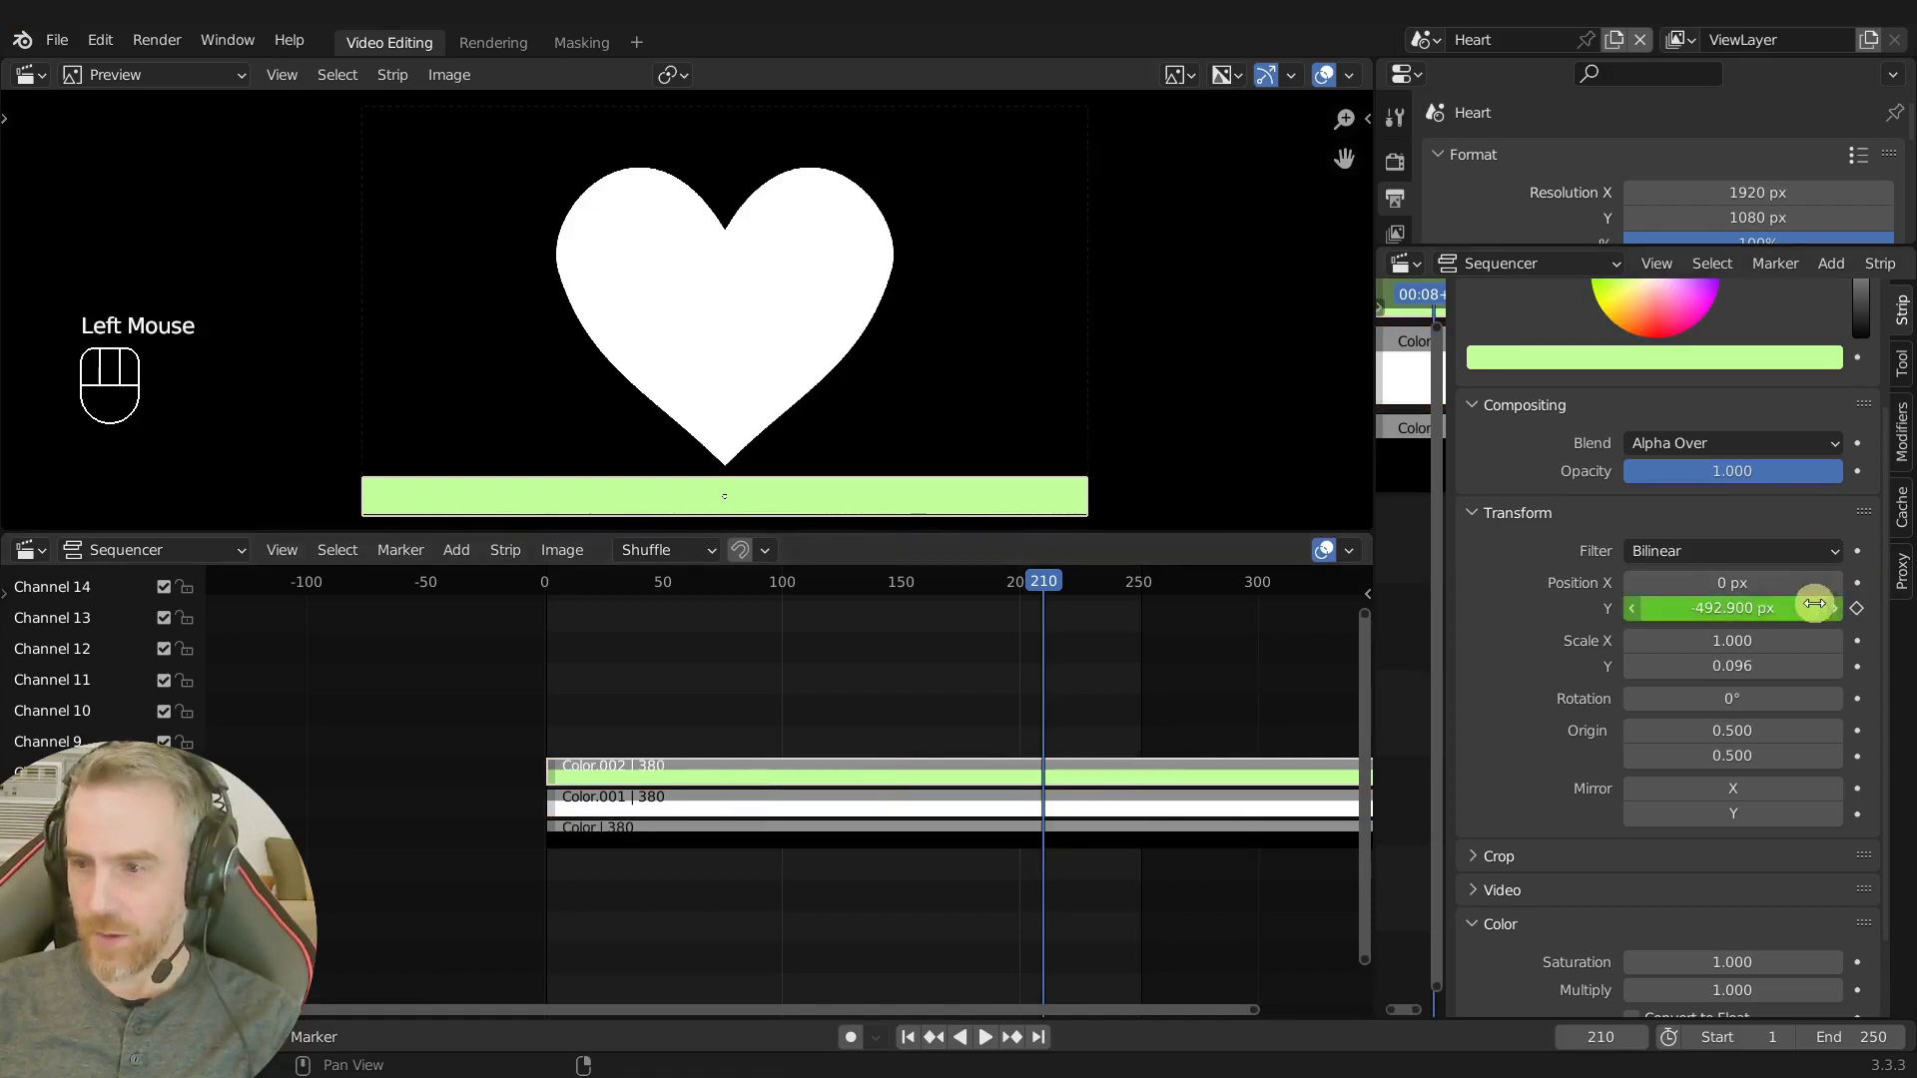
pyautogui.press('g')
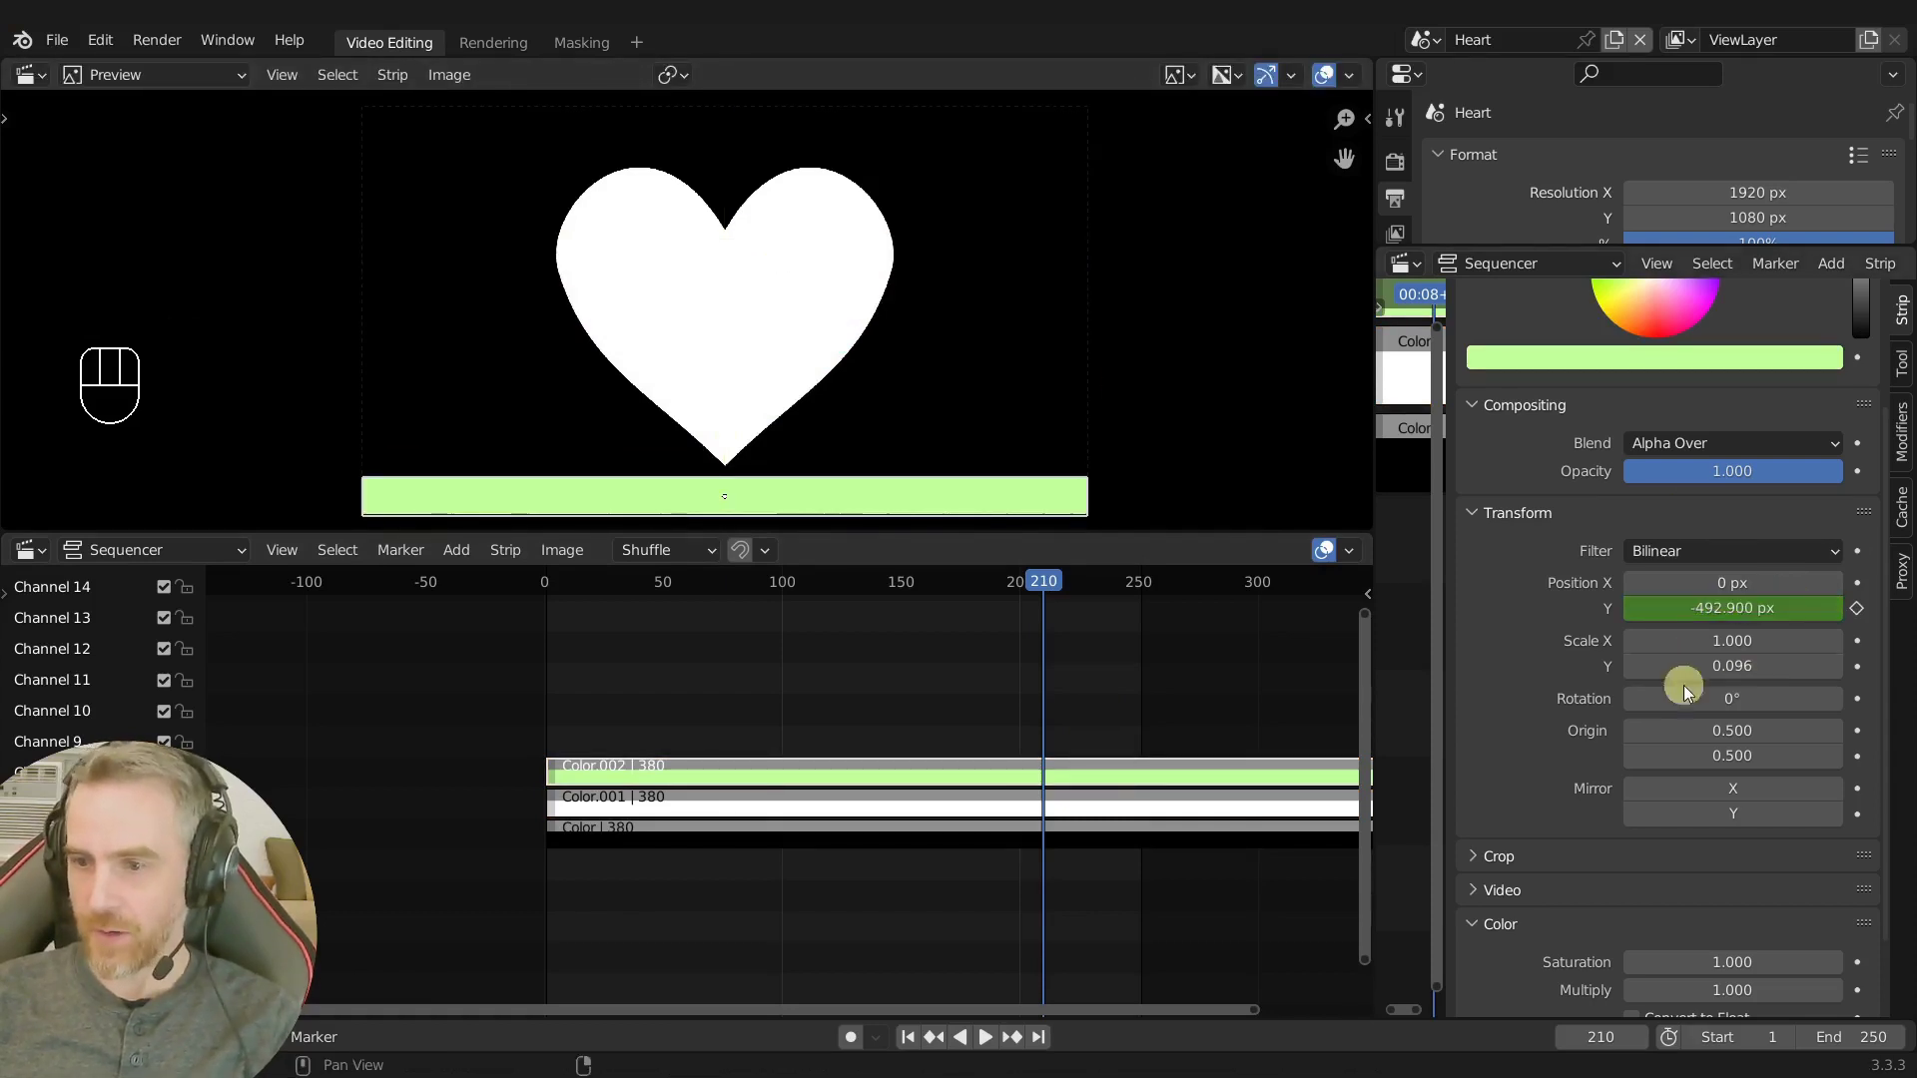
pyautogui.click(1064, 842)
pyautogui.click(911, 1038)
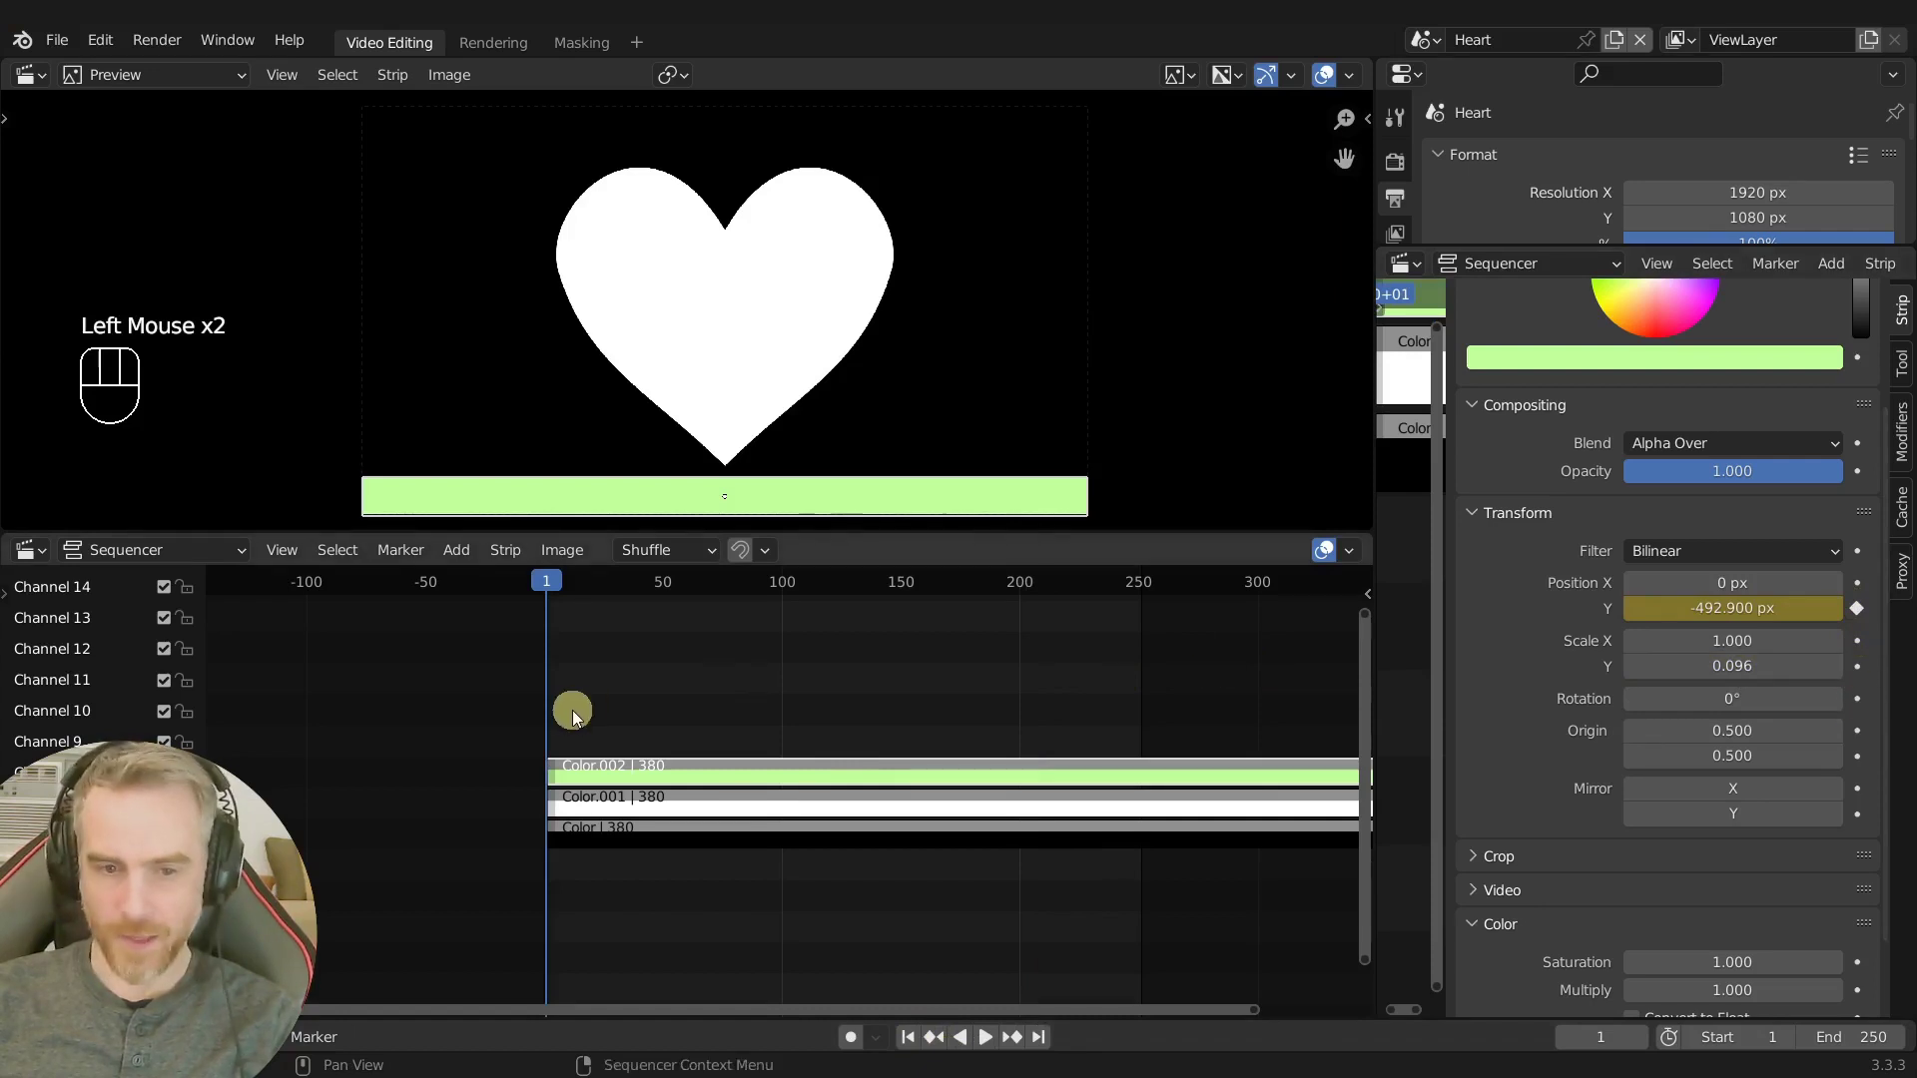
# Keyframe the bar's Y scale at frame 1, then thin and raise it and keyframe position and scale.
pyautogui.click(1861, 671)
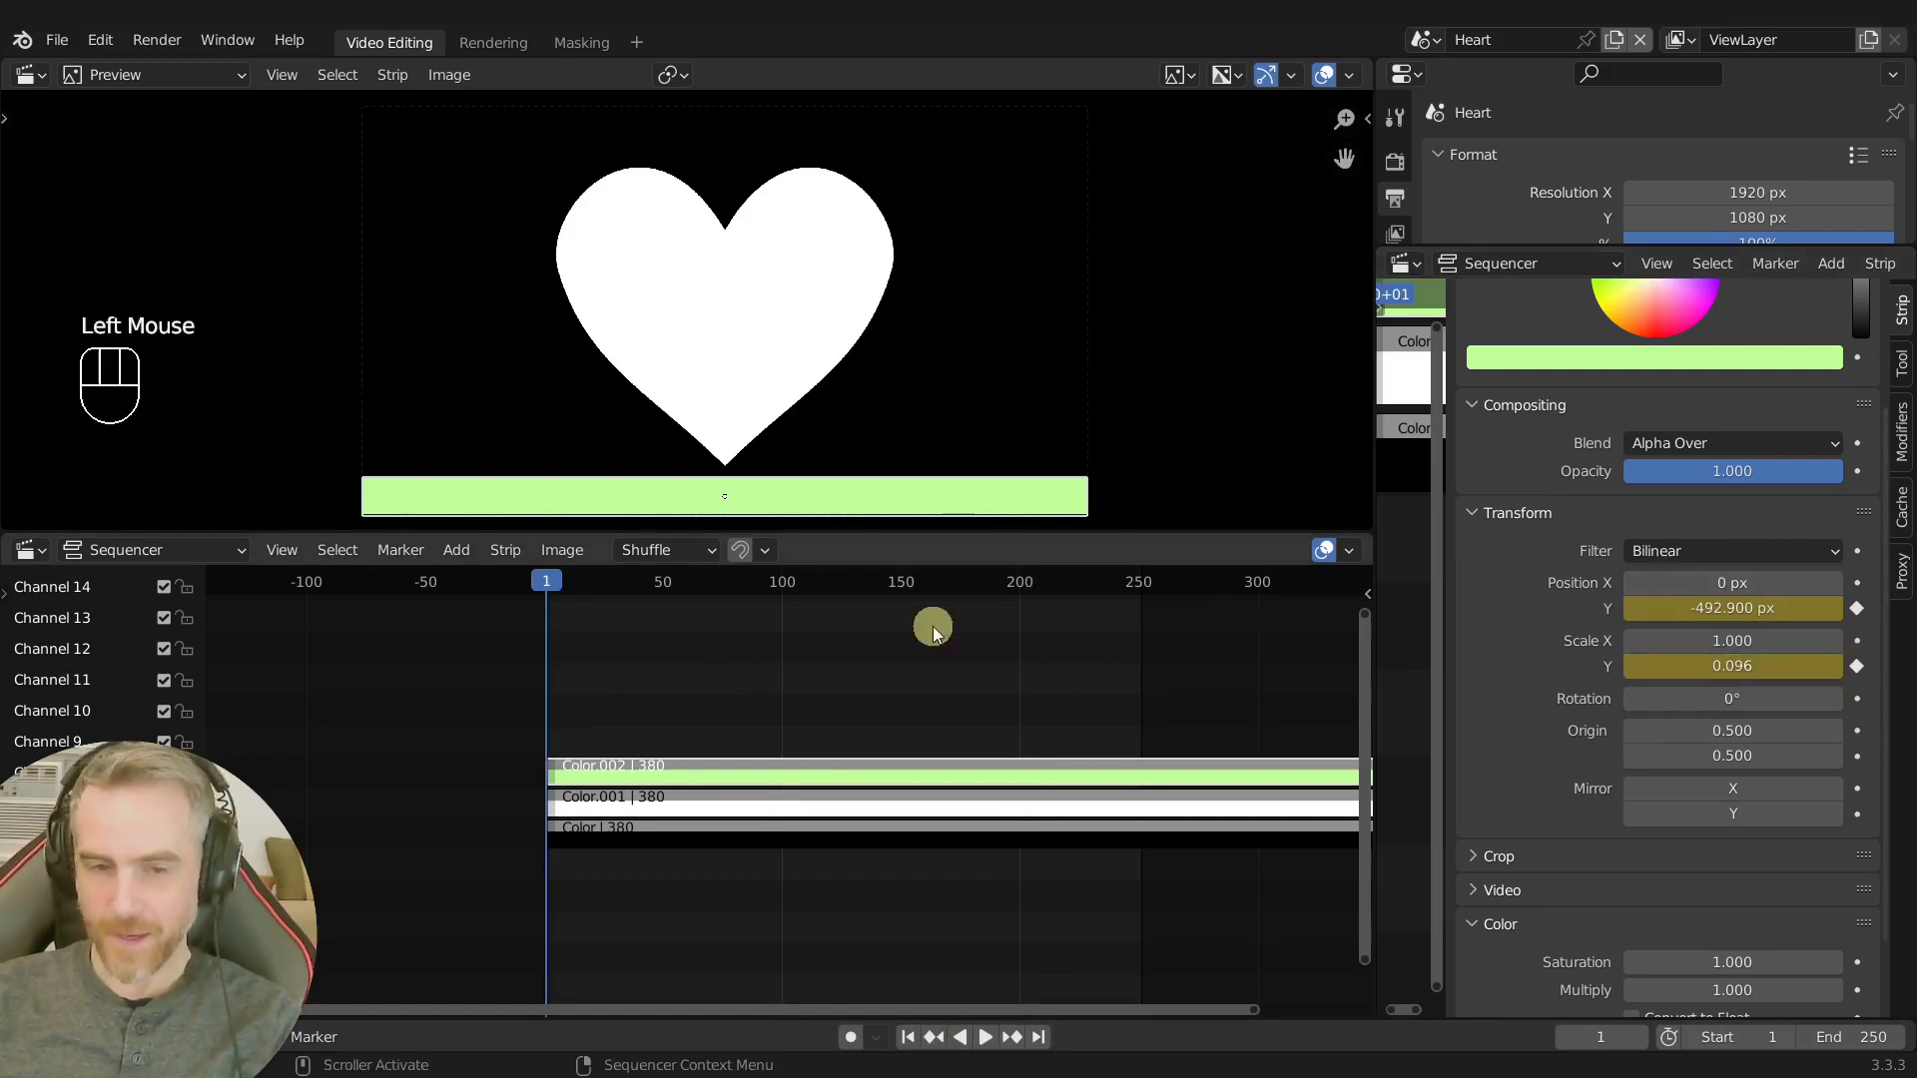
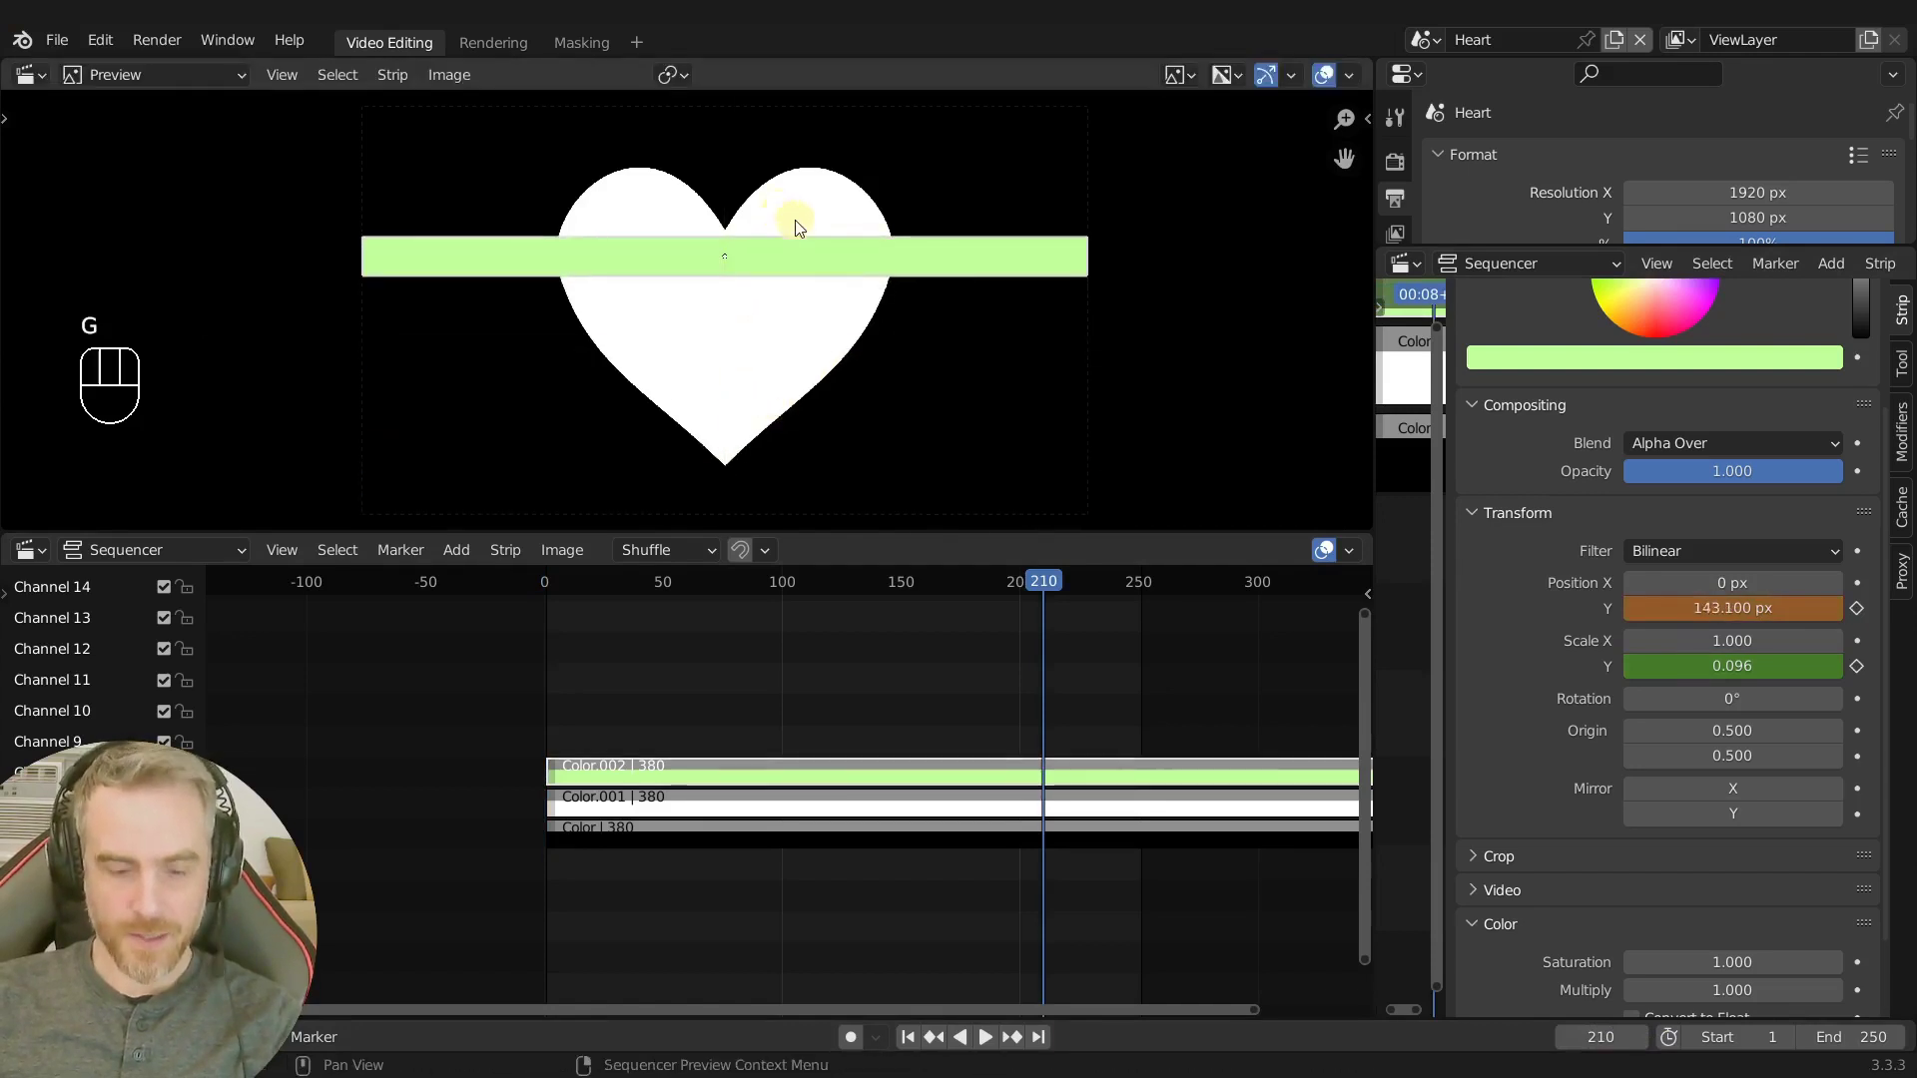
pyautogui.press('s')
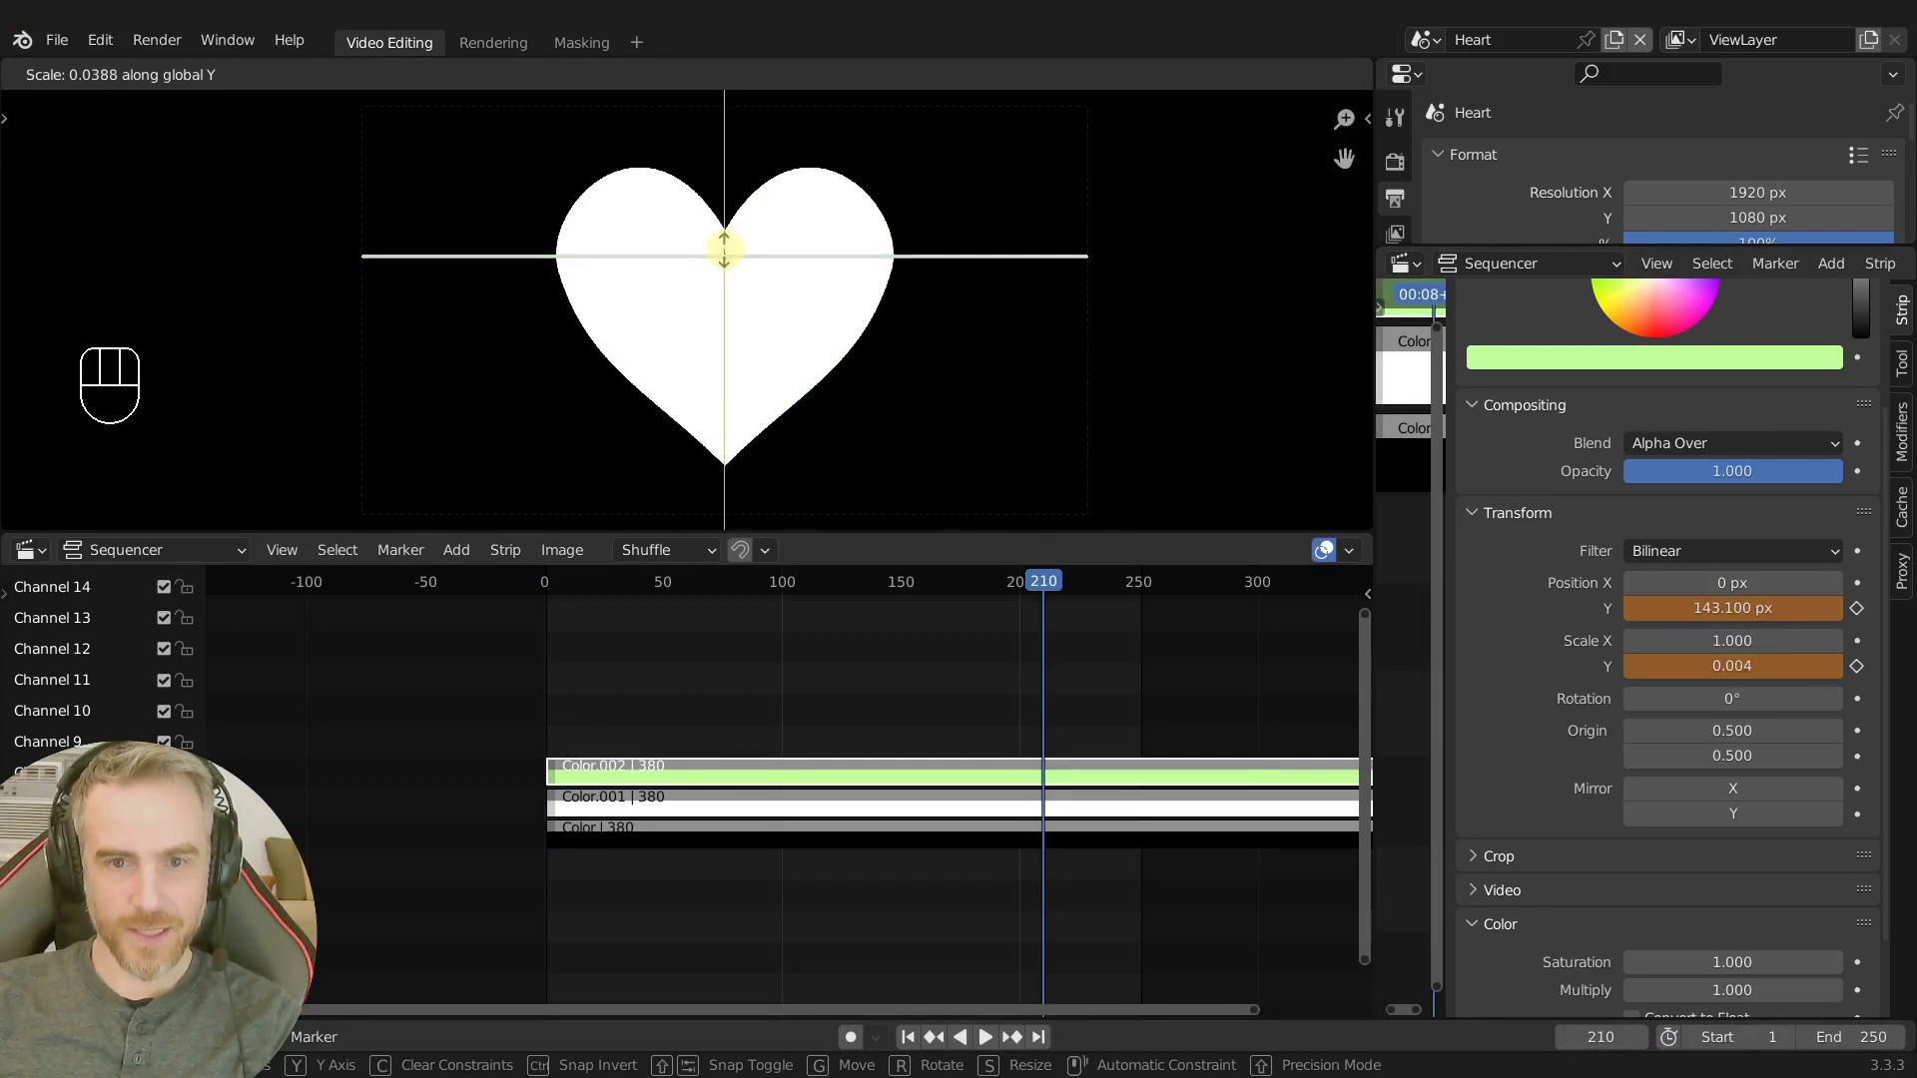
pyautogui.click(1860, 620)
pyautogui.click(1860, 672)
# Play the animation to check the bar rising and thinning over the heart.
pyautogui.press('space')
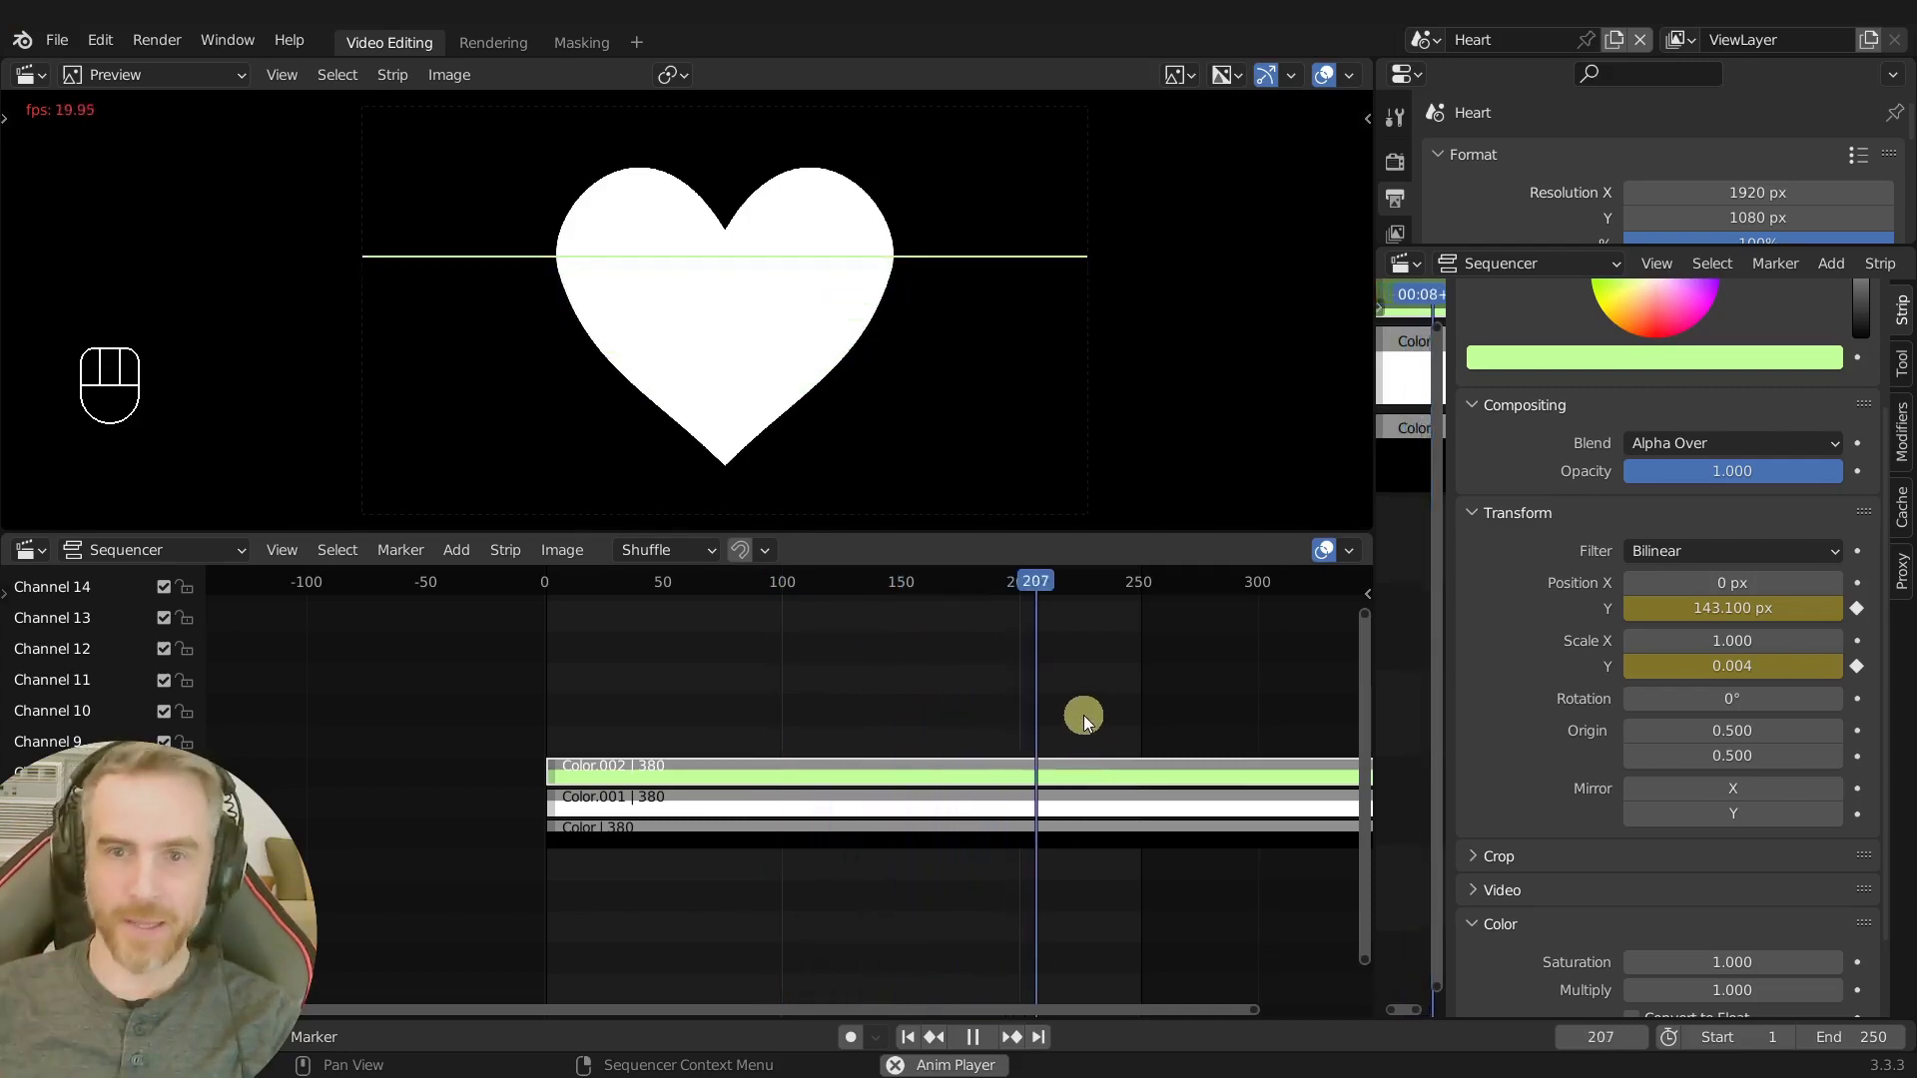
pyautogui.press('space')
pyautogui.press('space')
pyautogui.press('space')
pyautogui.click(1069, 699)
pyautogui.middleClick(1069, 699)
pyautogui.middleClick(1062, 727)
# Set the scene end to frame 414 and switch the bottom area to the Graph Editor.
pyautogui.click(1123, 588)
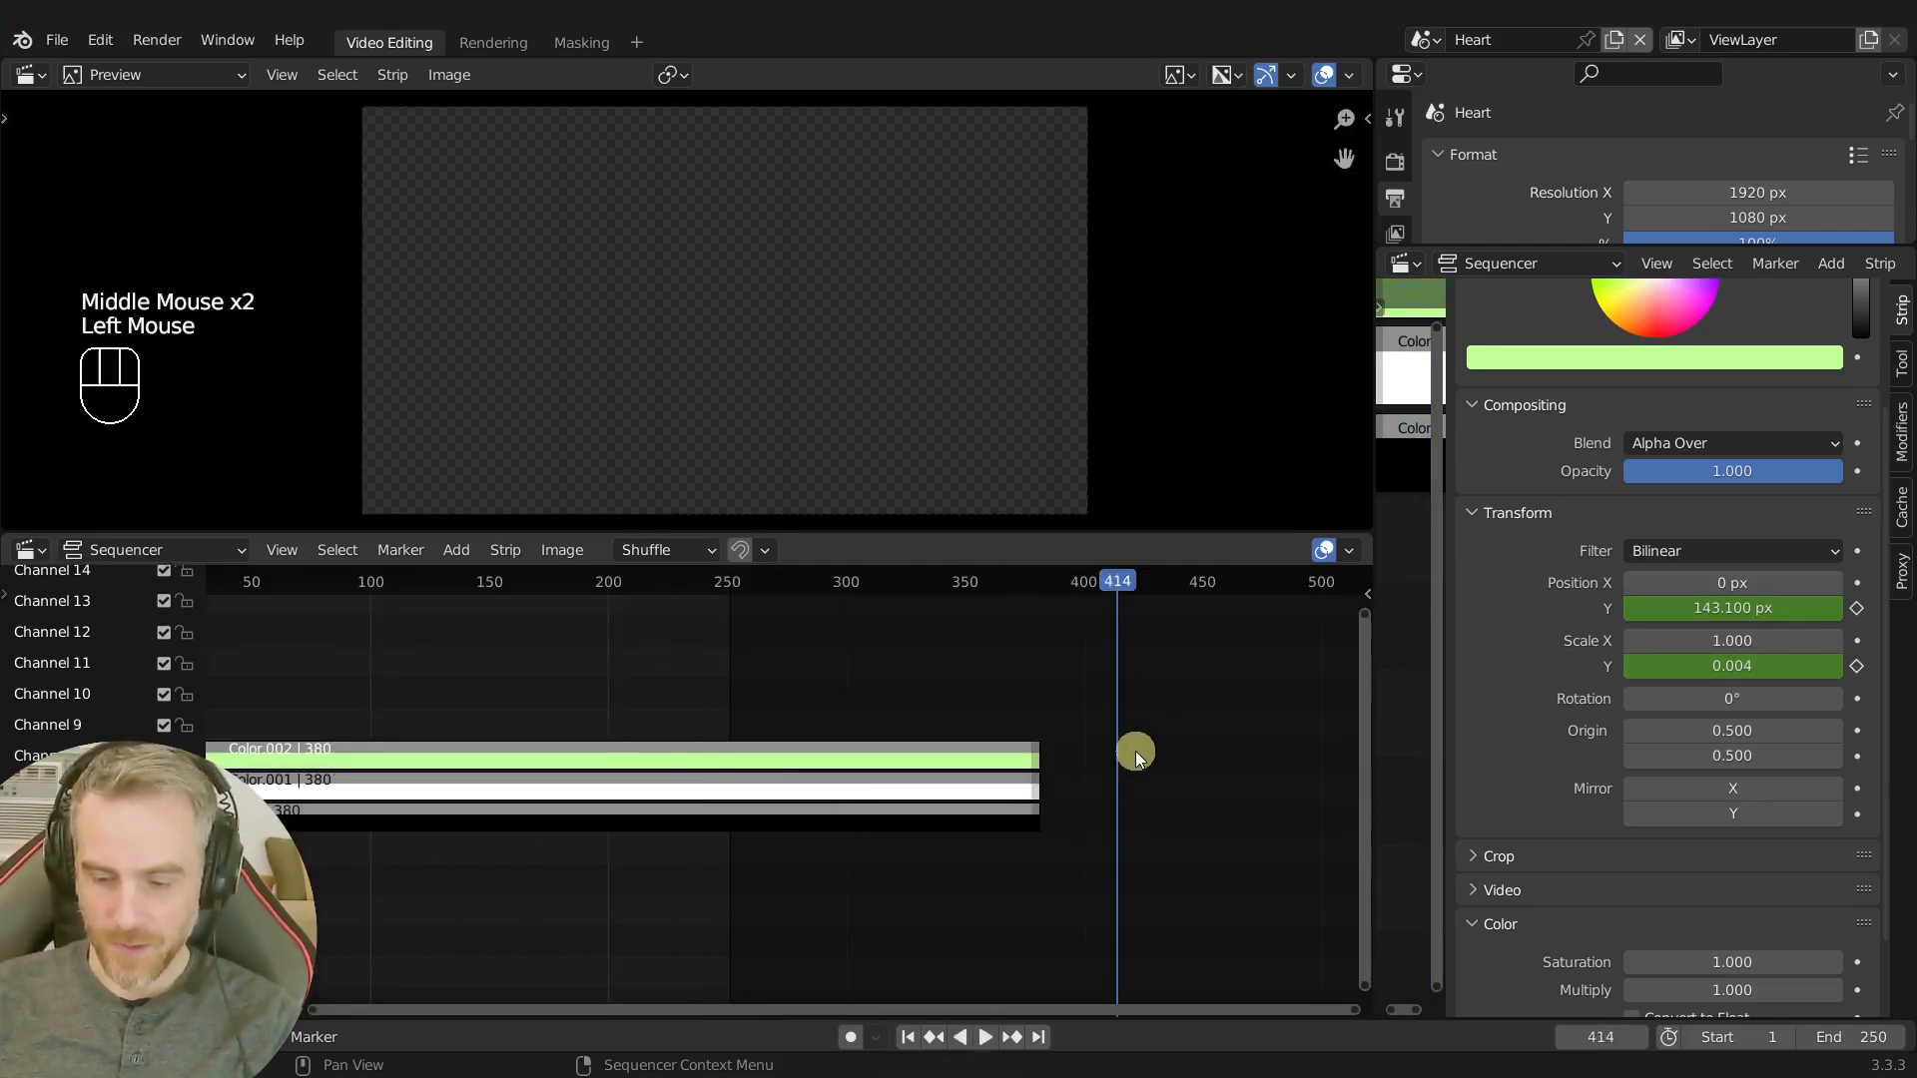
pyautogui.press('ctrl+End')
pyautogui.middleClick(947, 677)
pyautogui.click(718, 761)
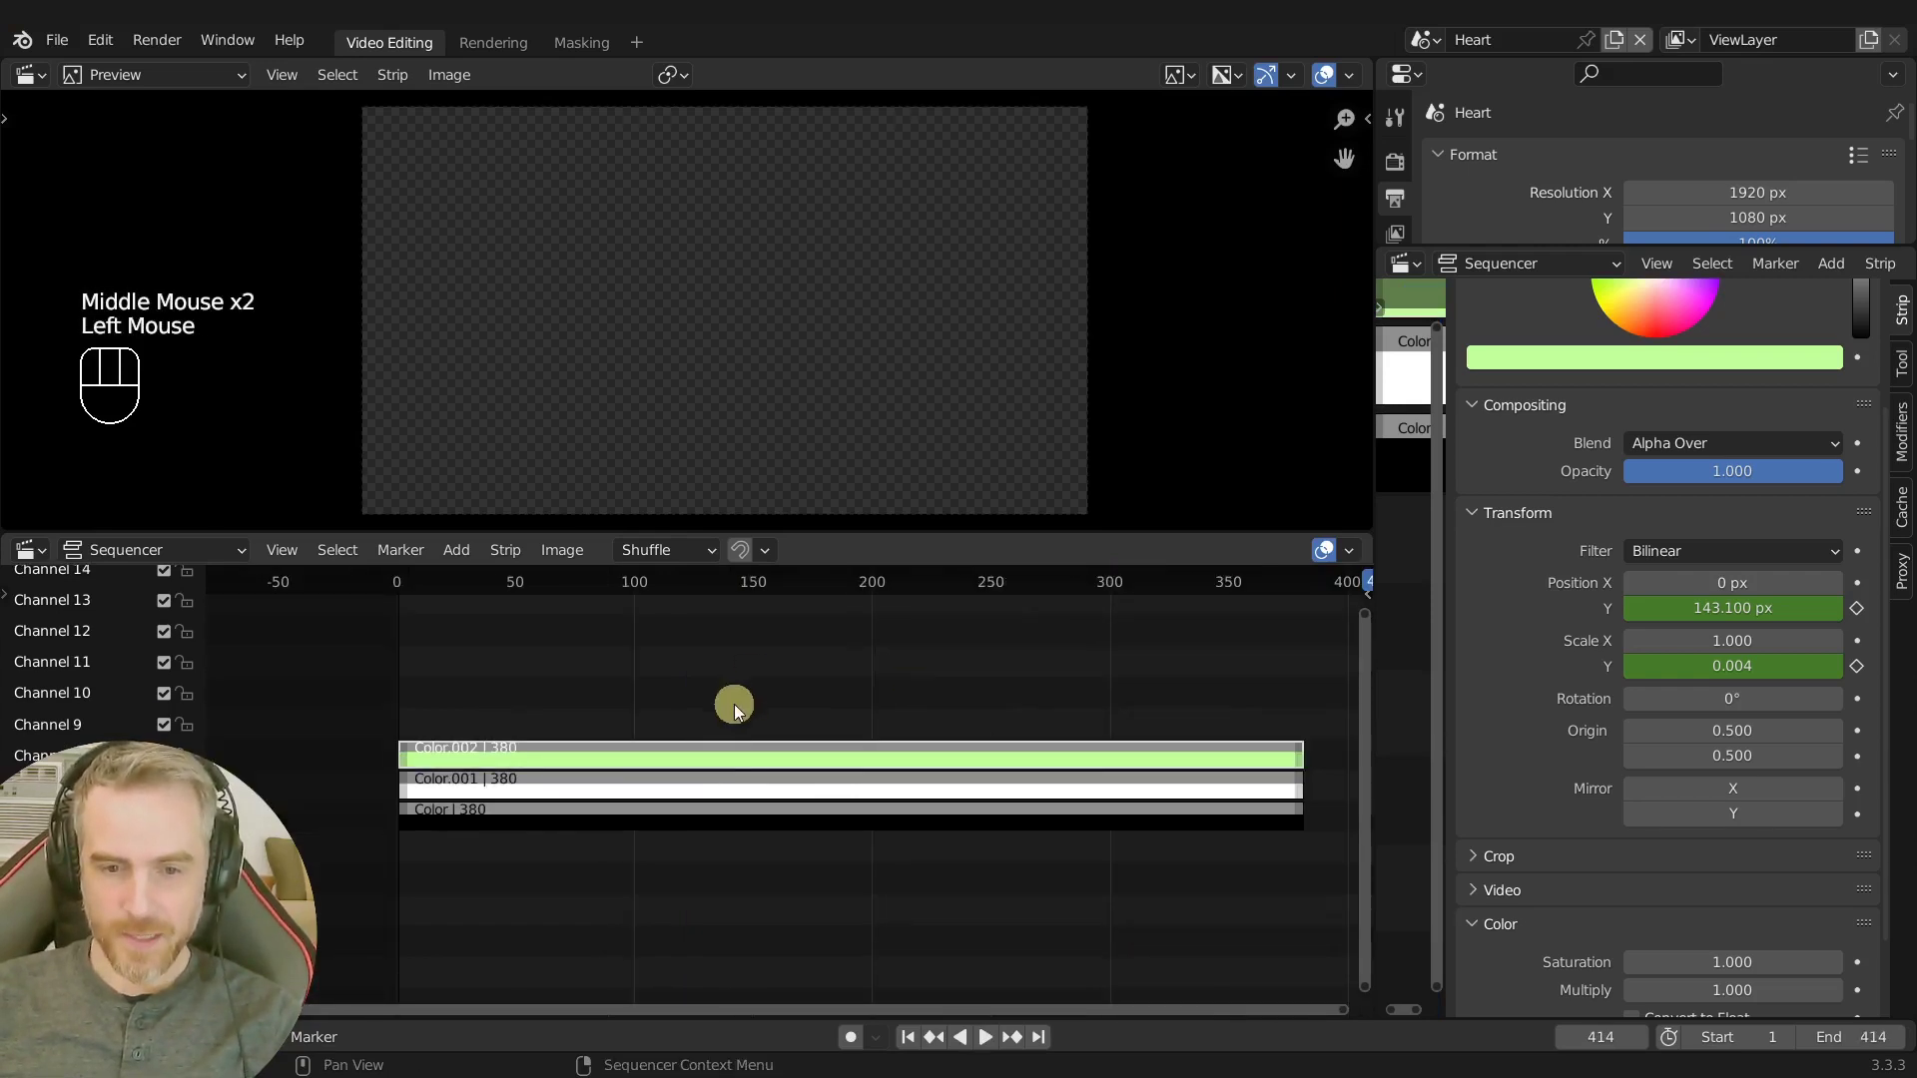
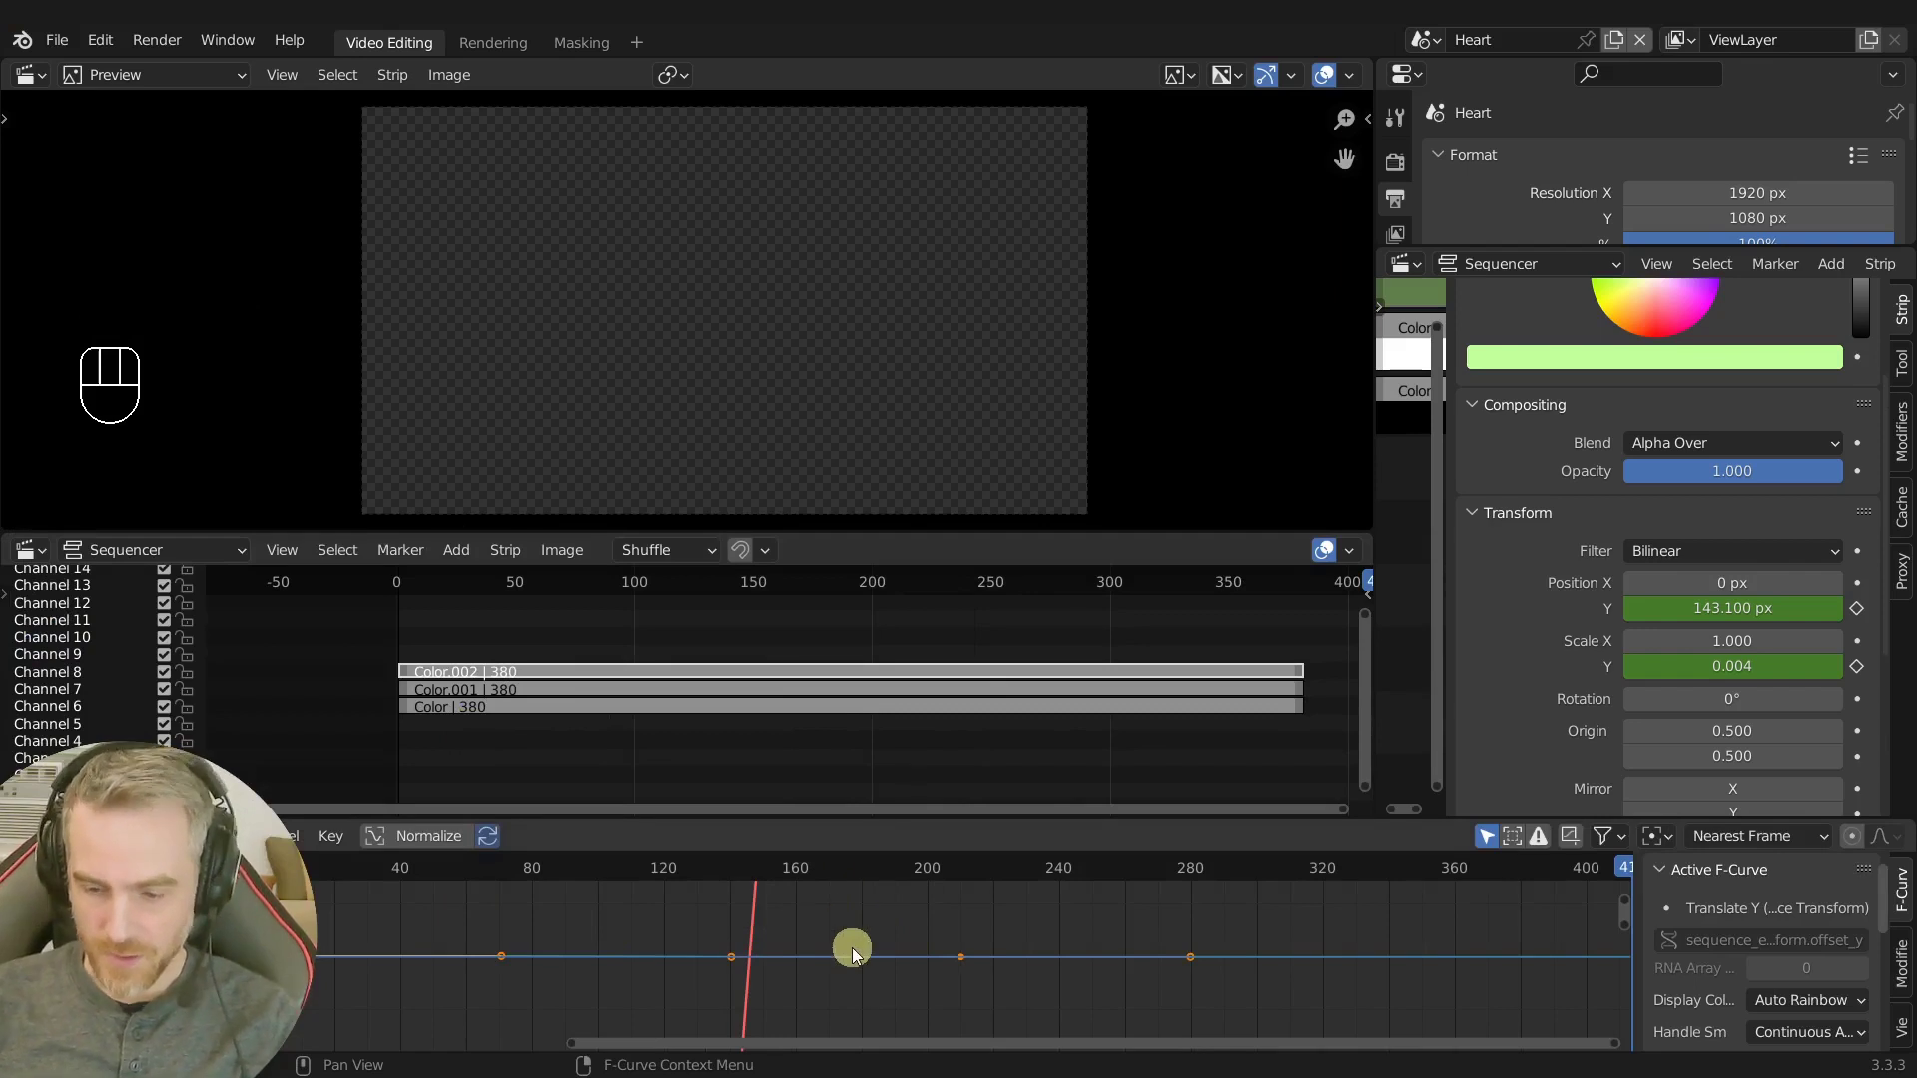
# Isolate the bar's vertical position curve in the Graph Editor and fit it into view.
pyautogui.press('Home')
pyautogui.click(98, 946)
pyautogui.click(103, 969)
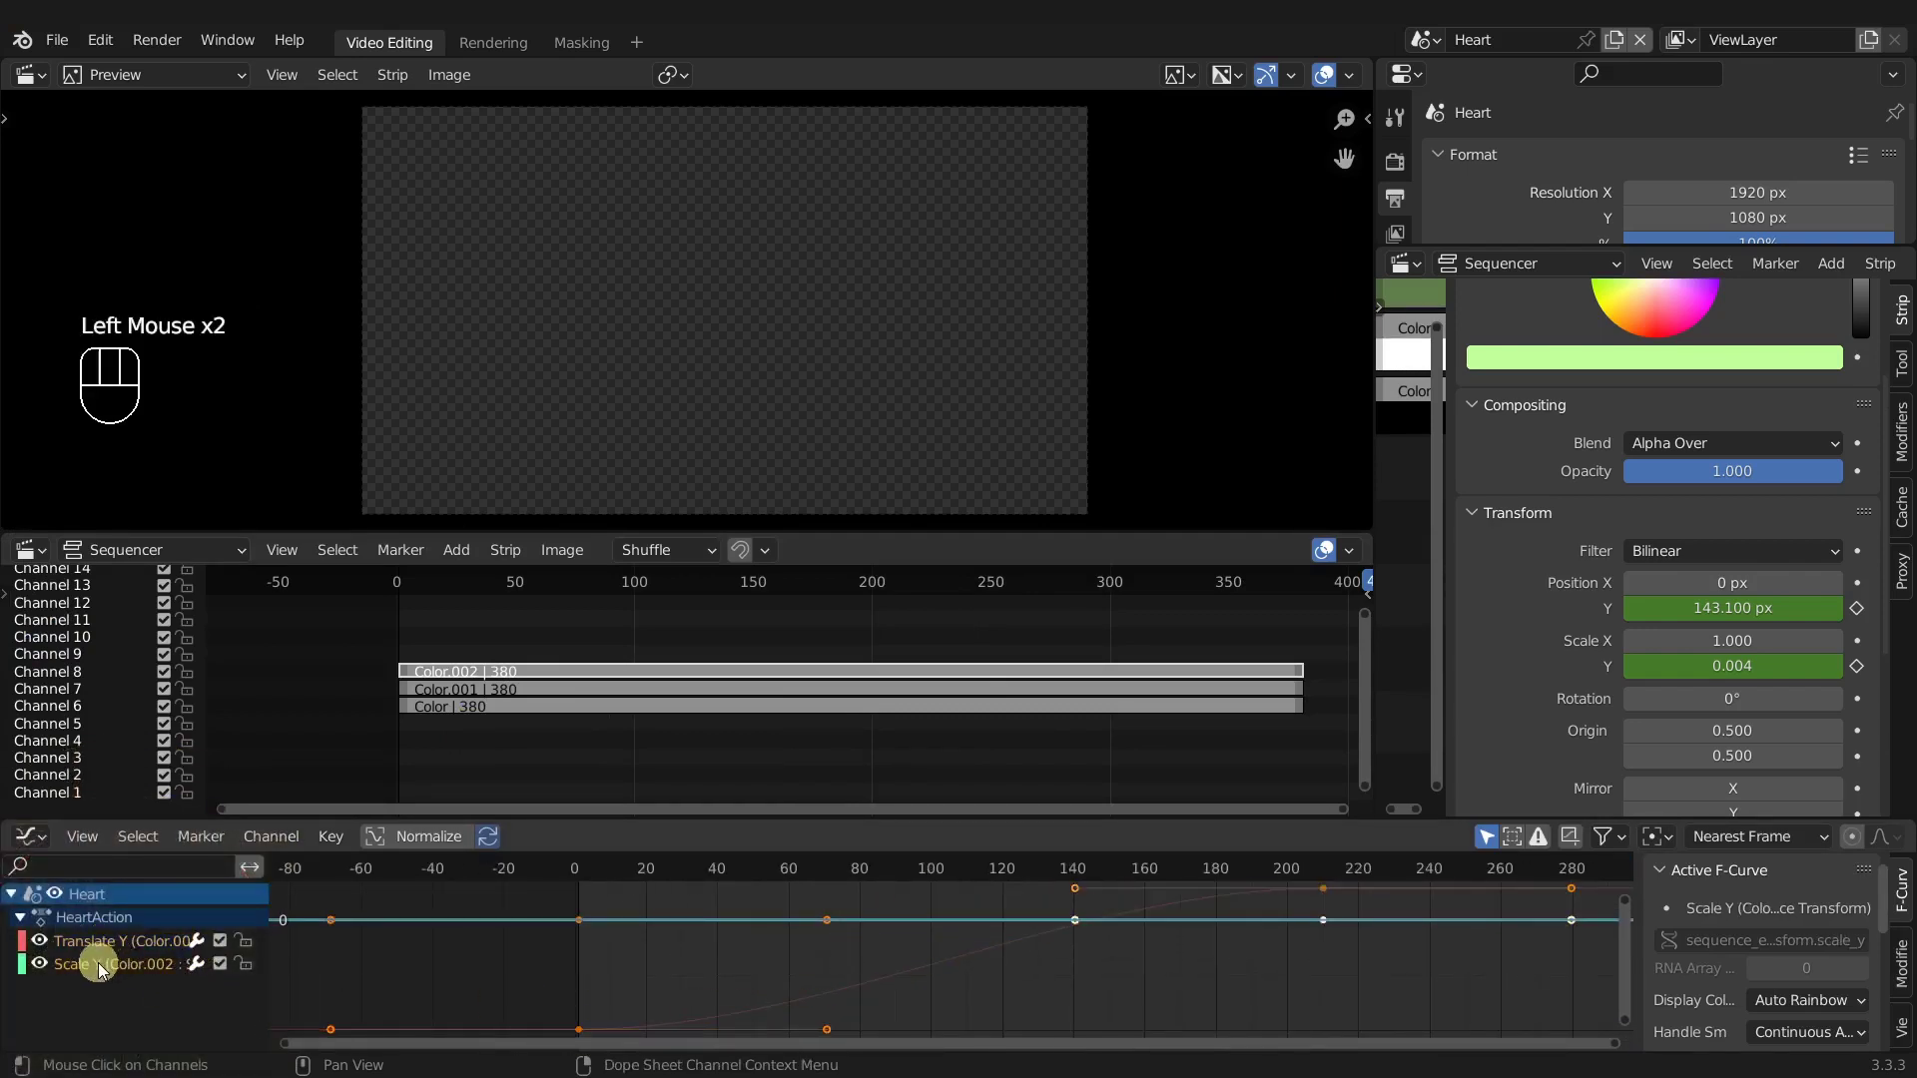
pyautogui.click(106, 951)
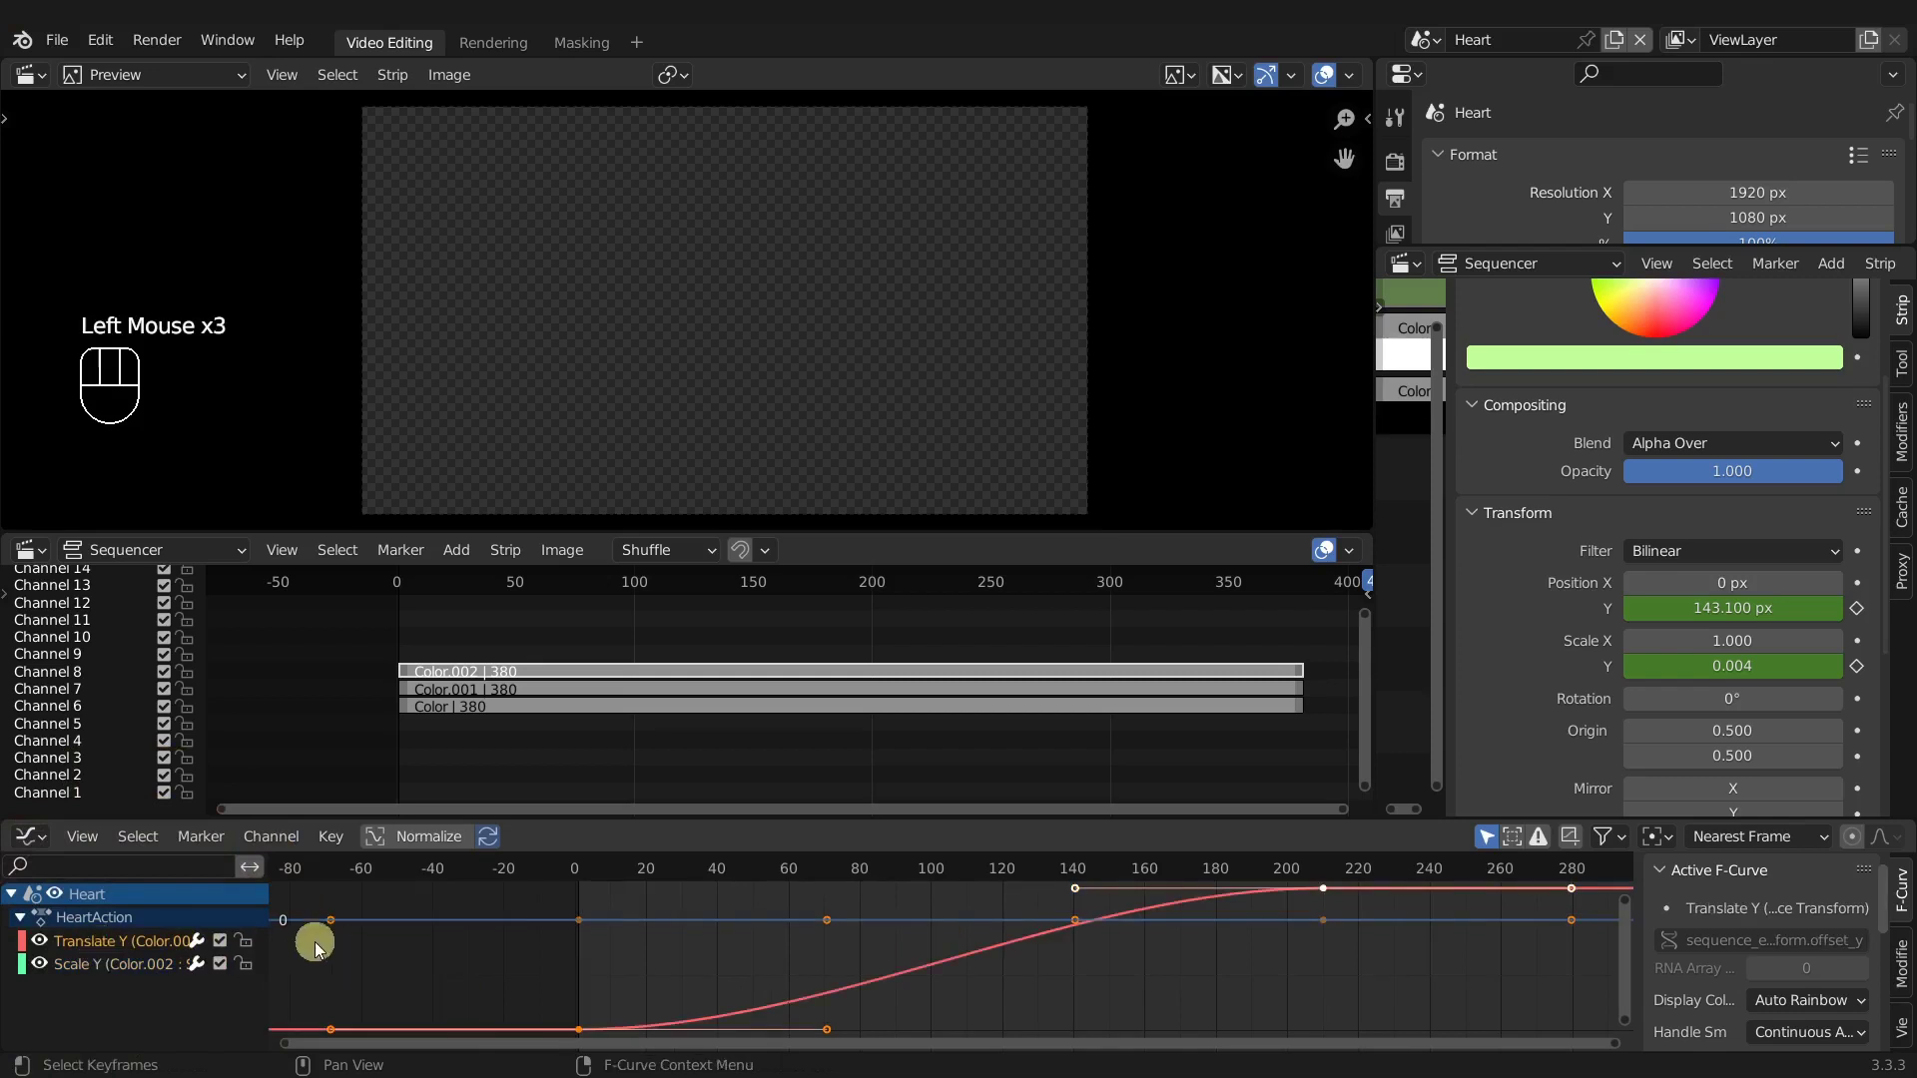
pyautogui.click(43, 972)
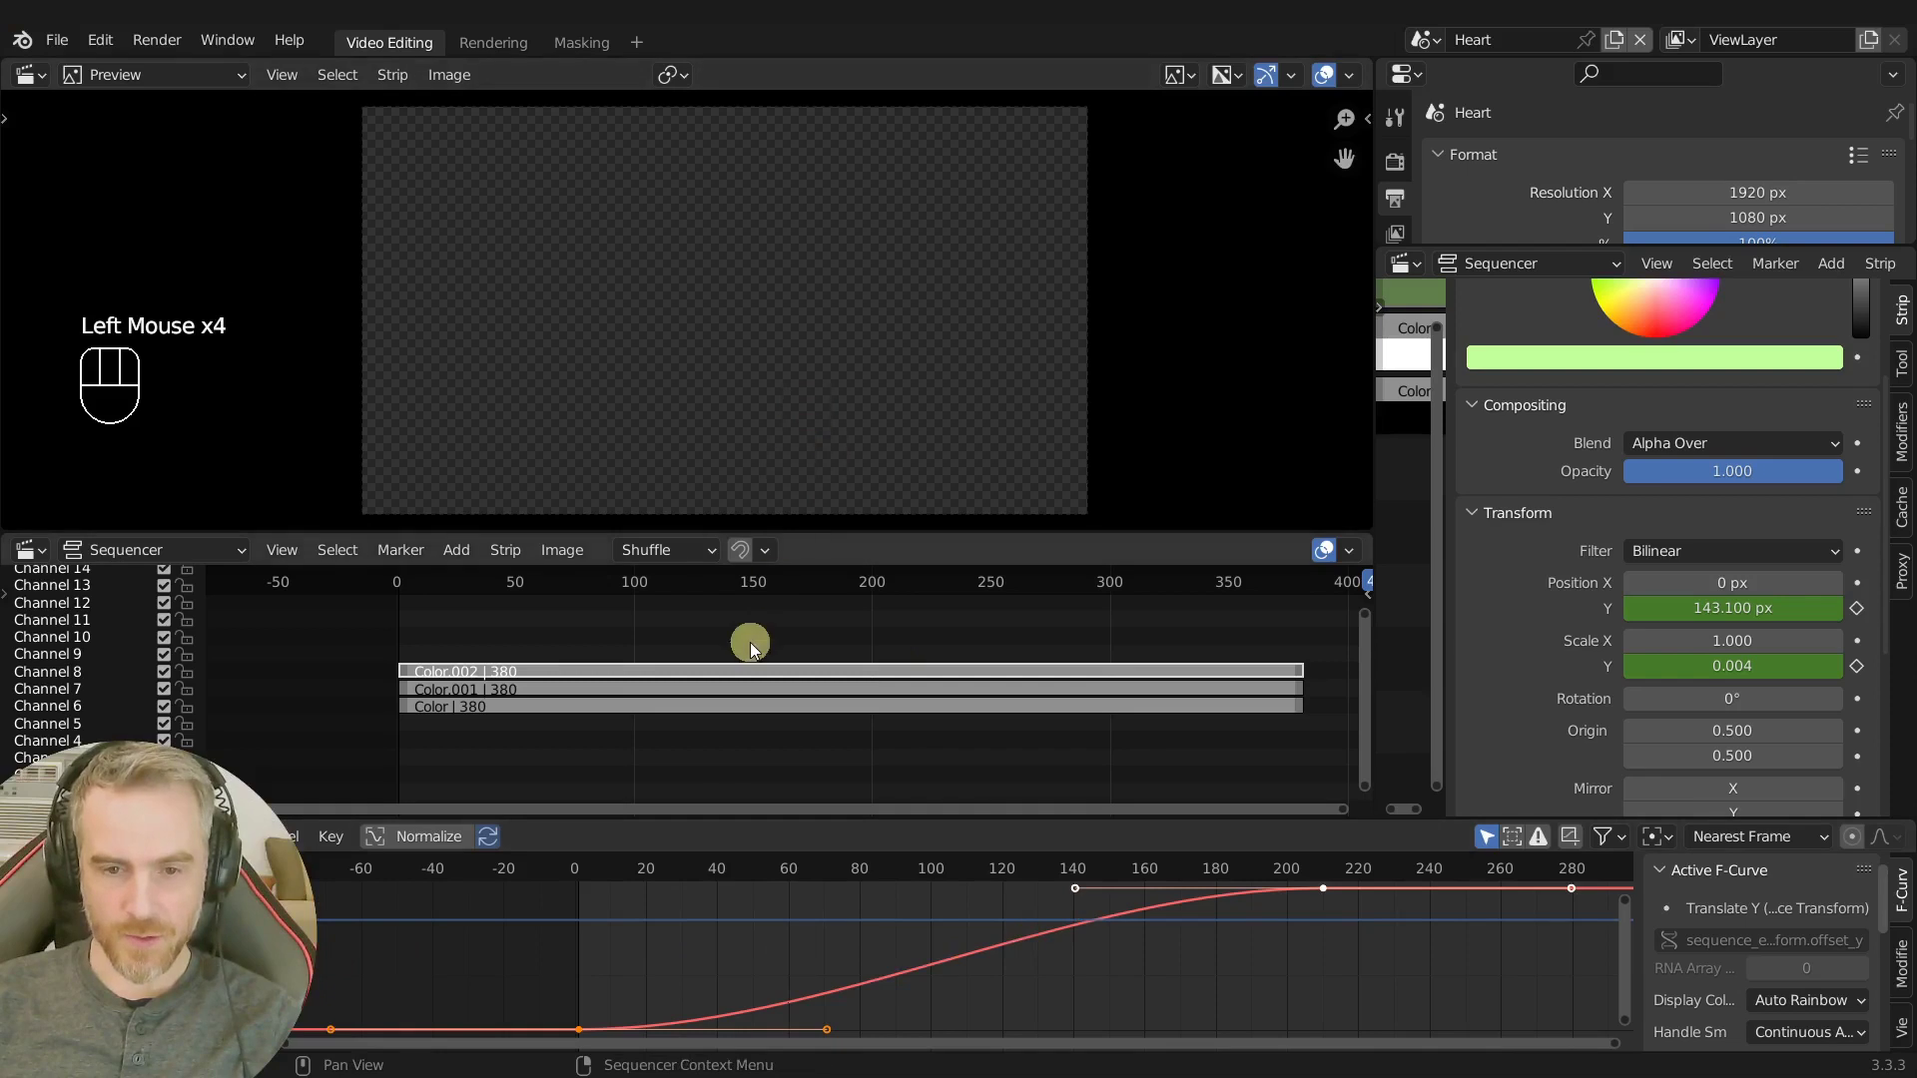
pyautogui.click(747, 590)
pyautogui.moveTo(698, 595); pyautogui.dragTo(674, 652)
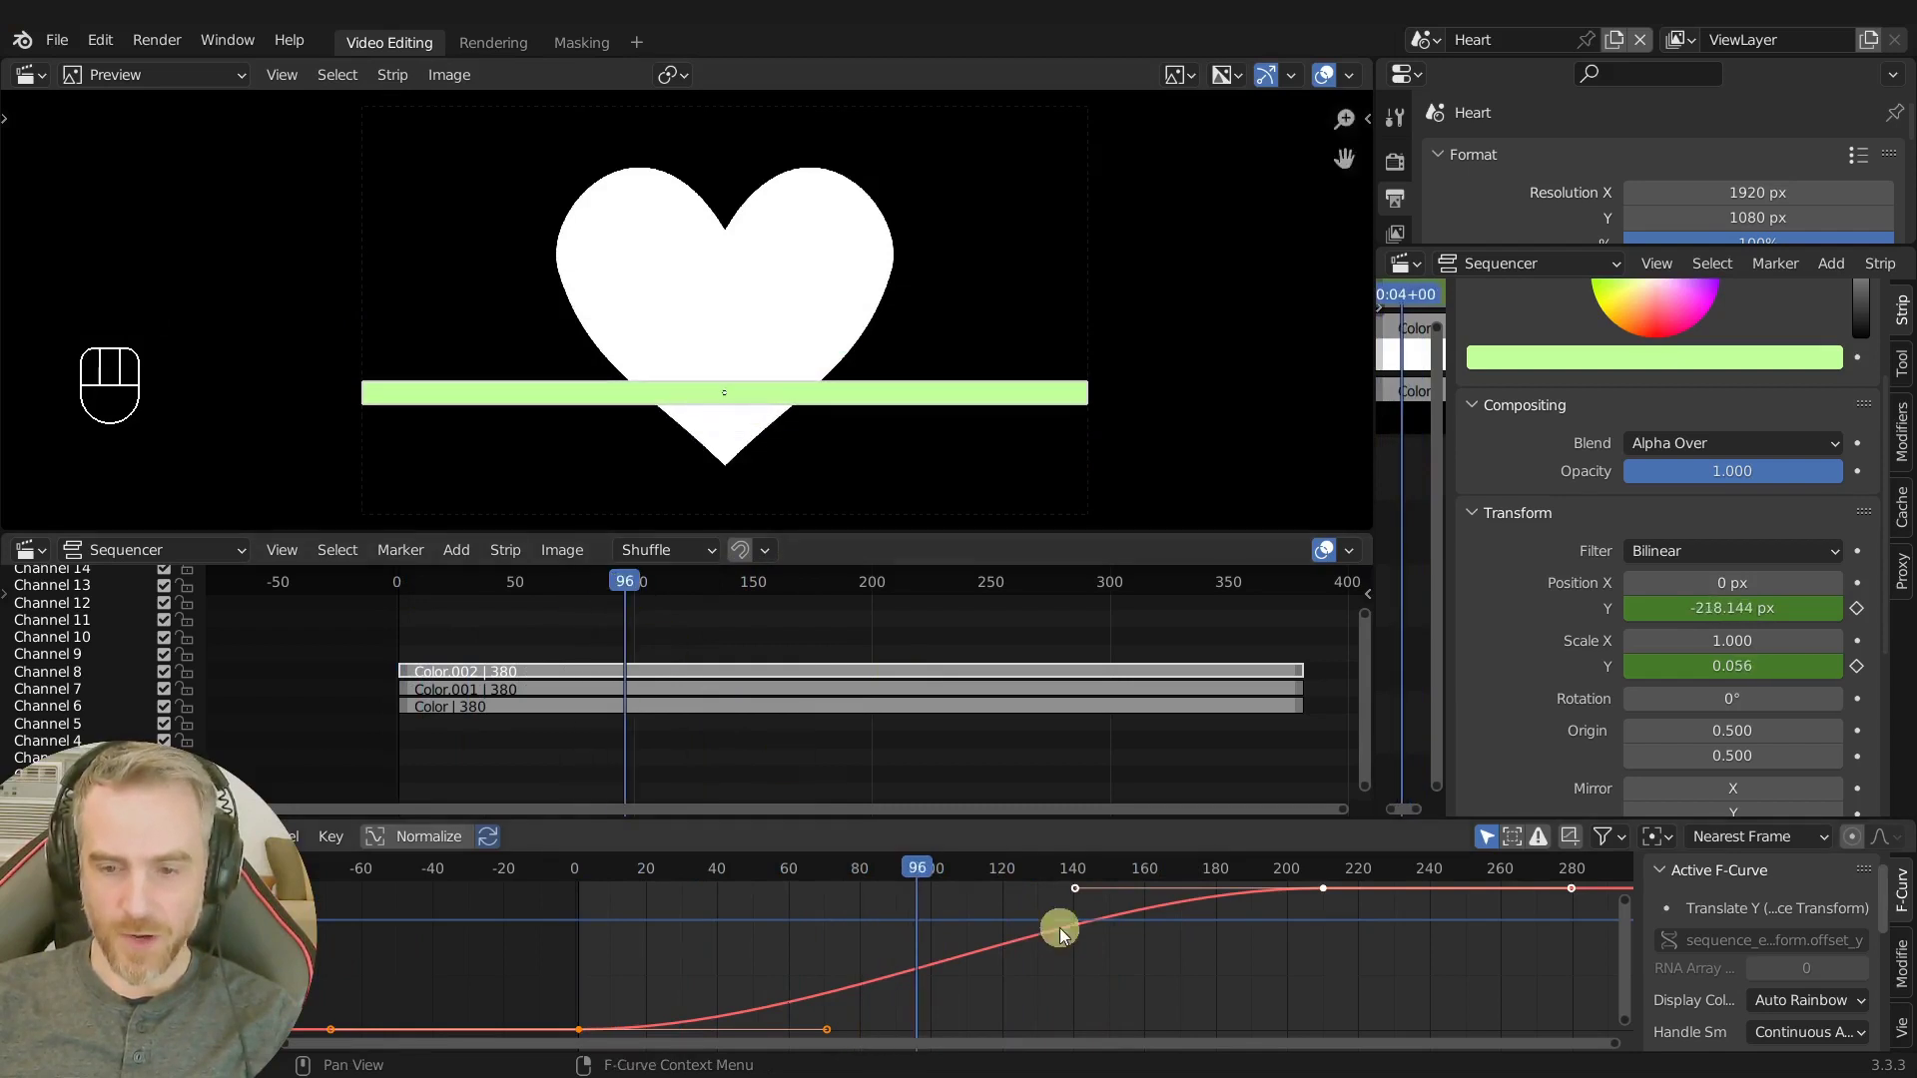
pyautogui.scroll(-3)
pyautogui.middleClick(1115, 952)
pyautogui.scroll(3)
pyautogui.press('a')
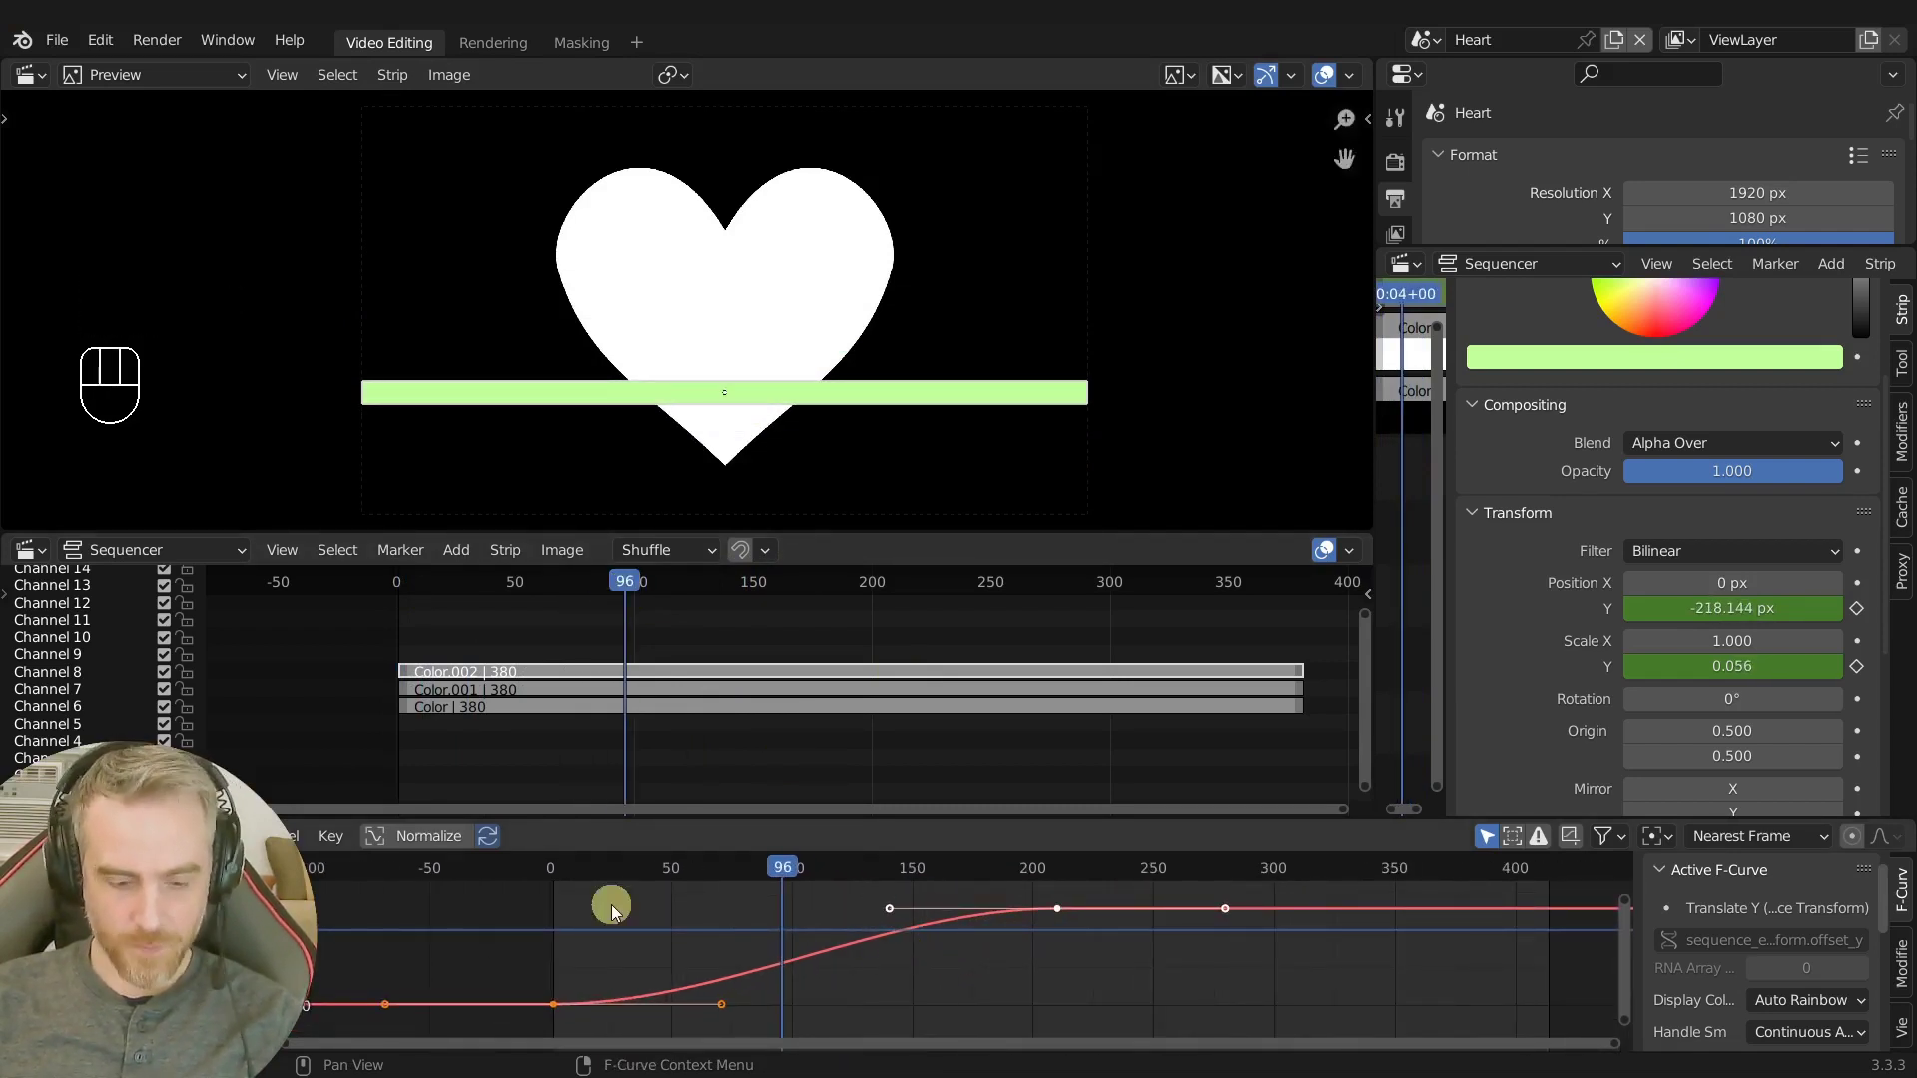
# Make the position curve repeat cyclically with linear extrapolation and scrub to check the loop.
pyautogui.press('shift+e')
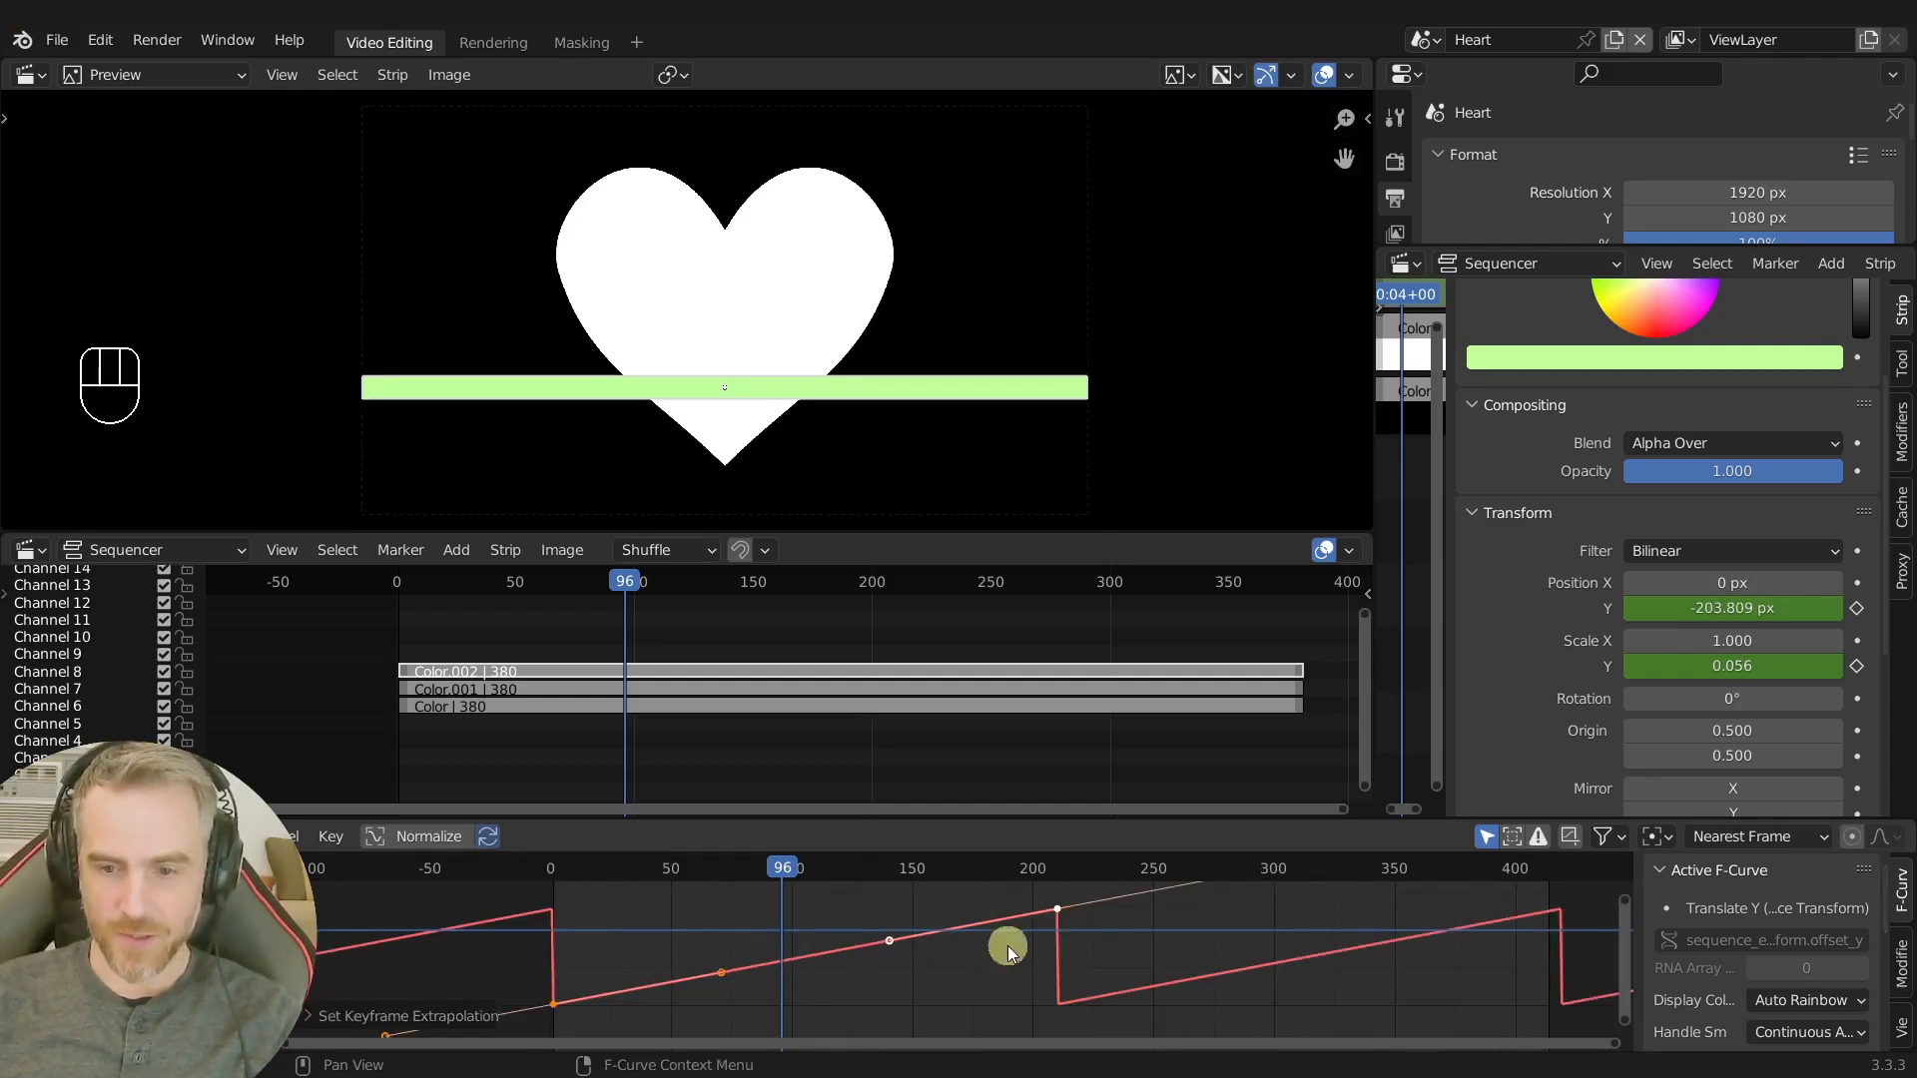
pyautogui.moveTo(805, 870); pyautogui.dragTo(550, 934)
pyautogui.click(48, 966)
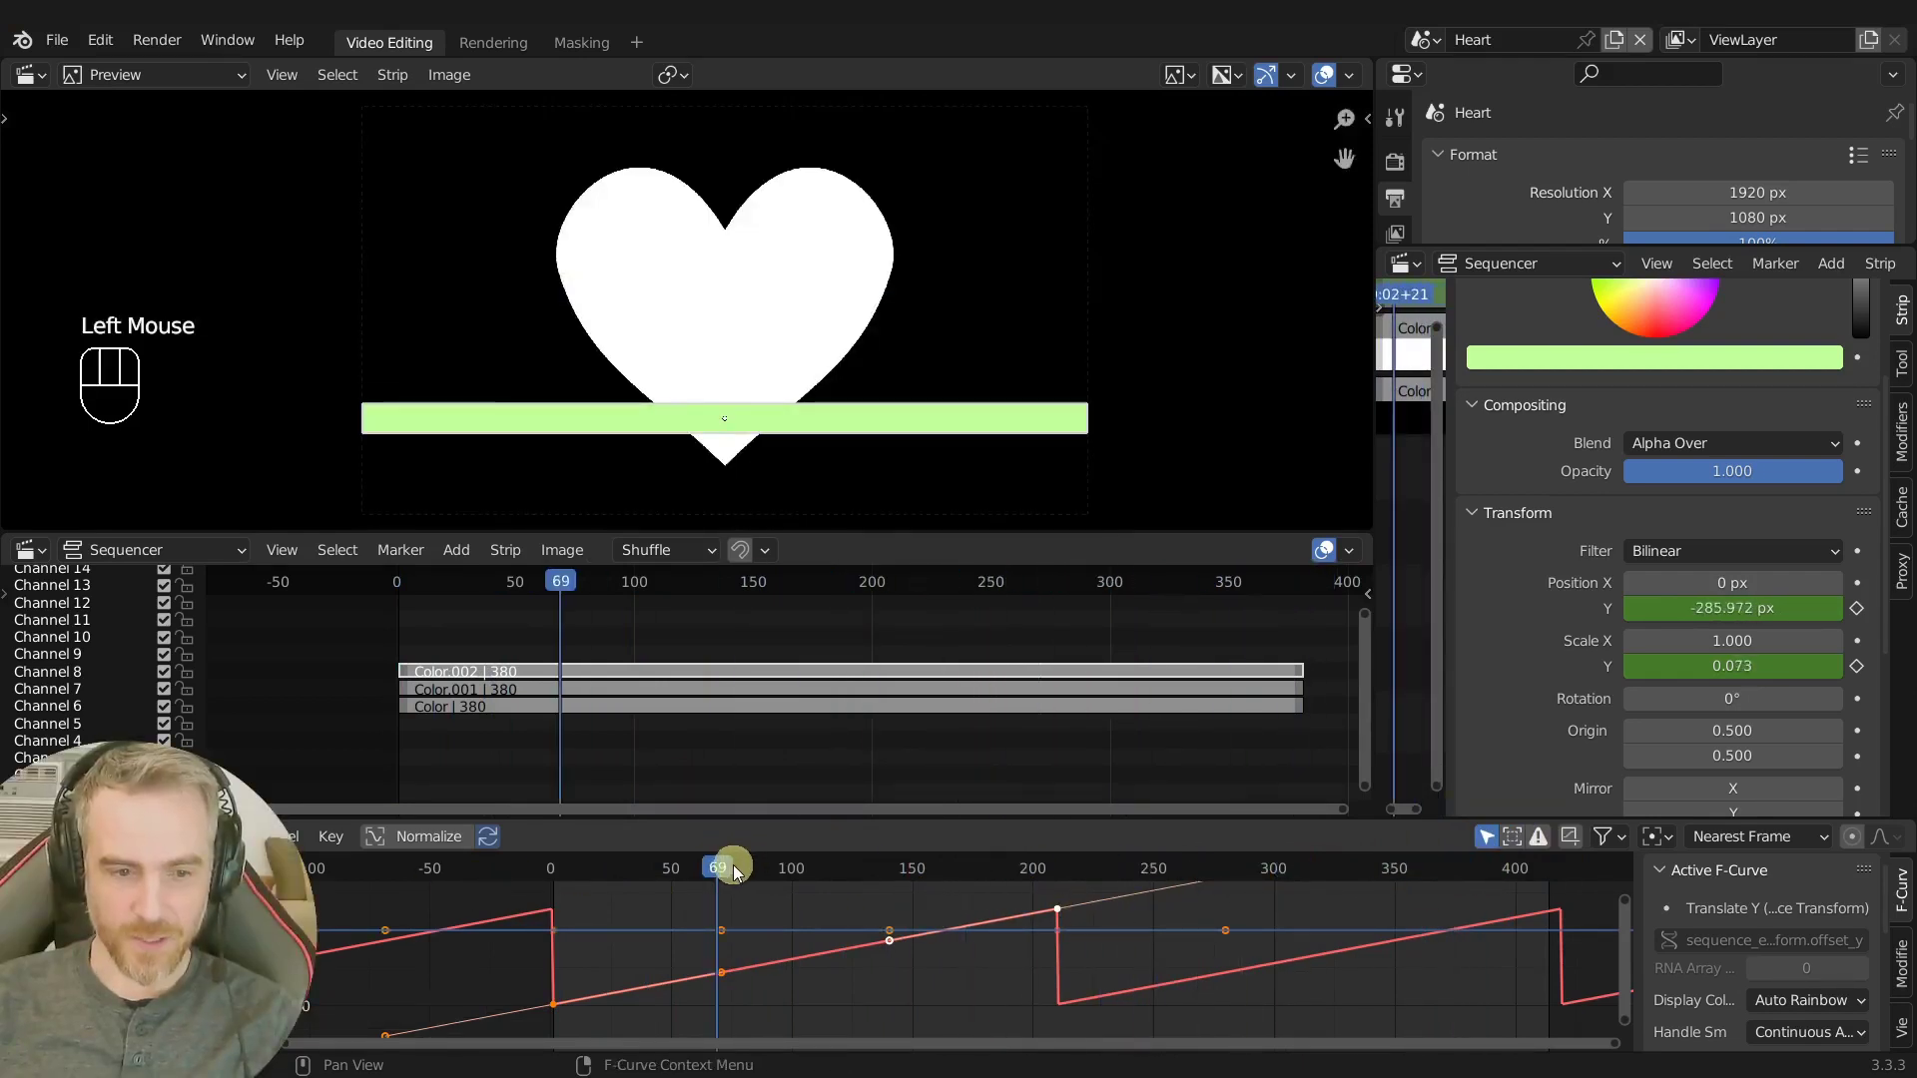
# Undo the extrapolation, enable Normalize and fit both position and scale curves into view.
pyautogui.press('ctrl+z')
pyautogui.press('ctrl+z')
pyautogui.press('ctrl+z')
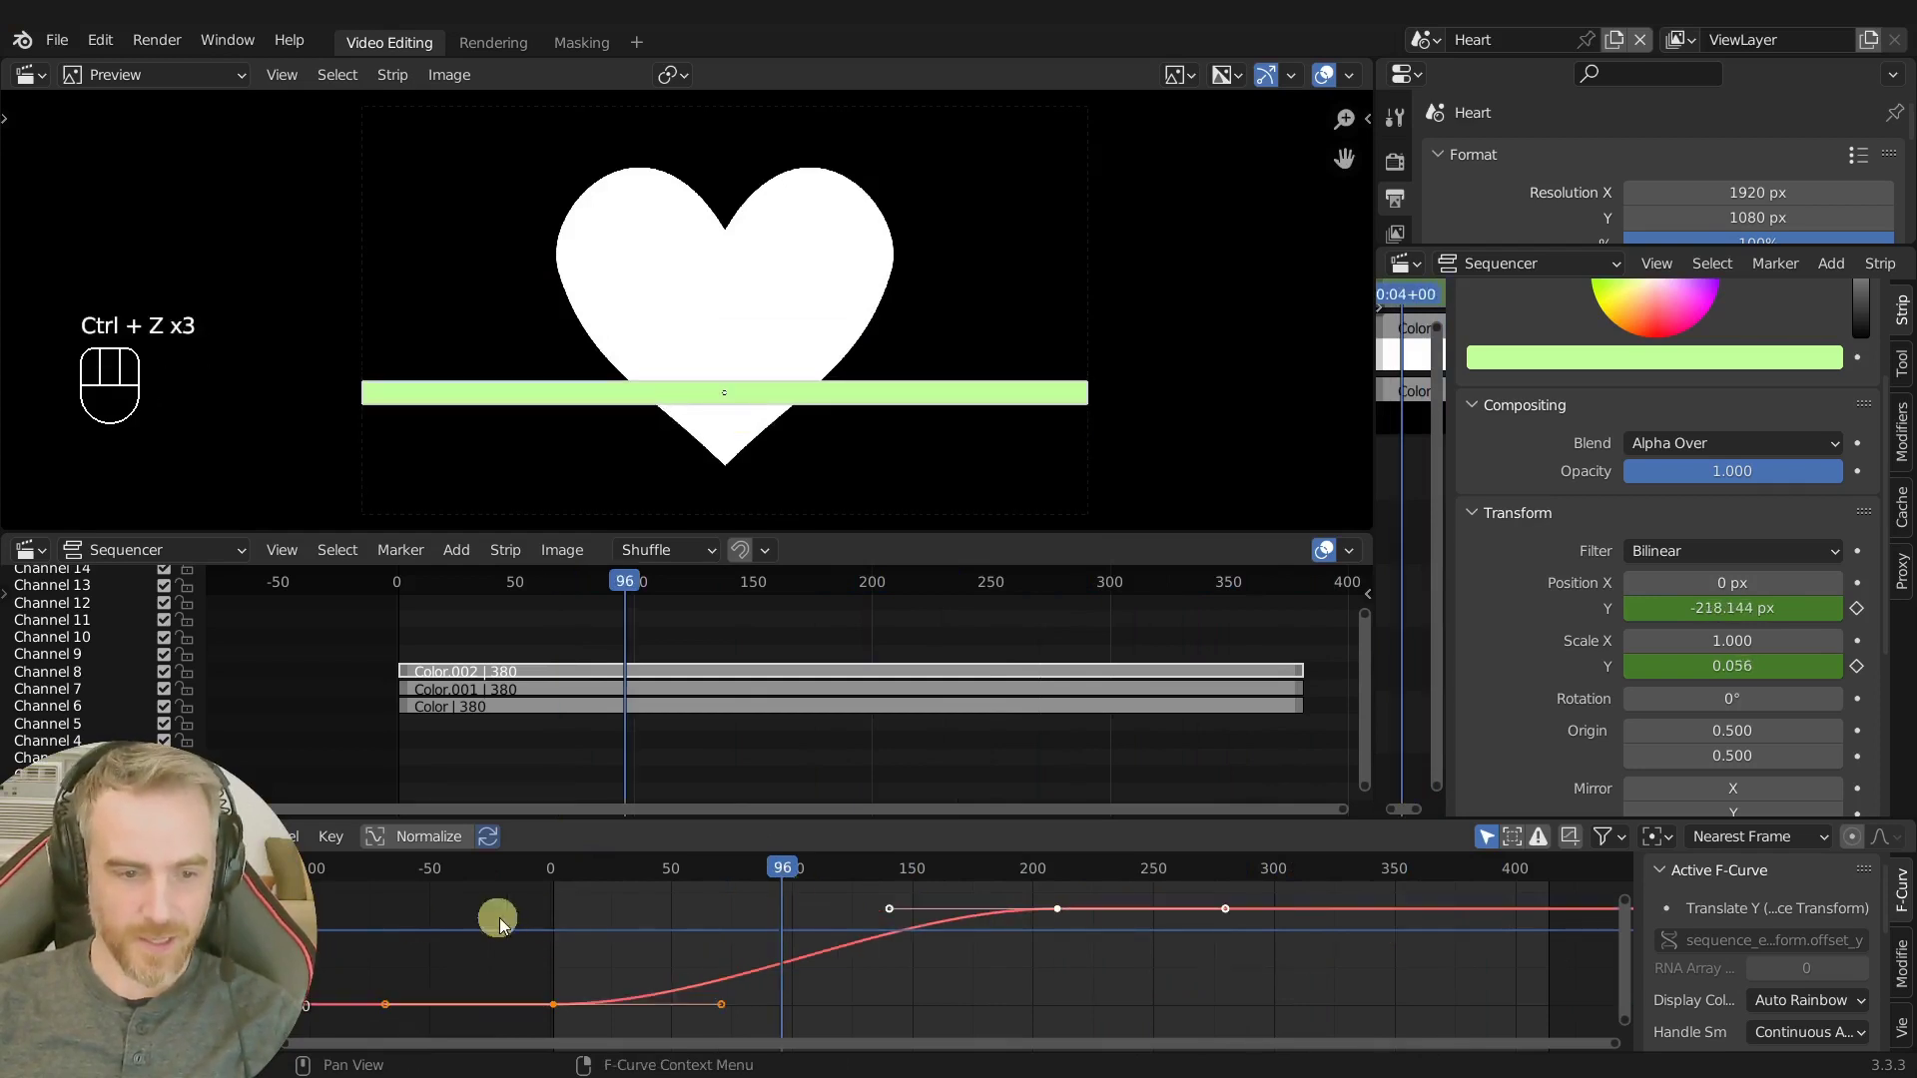
pyautogui.click(47, 968)
pyautogui.click(423, 847)
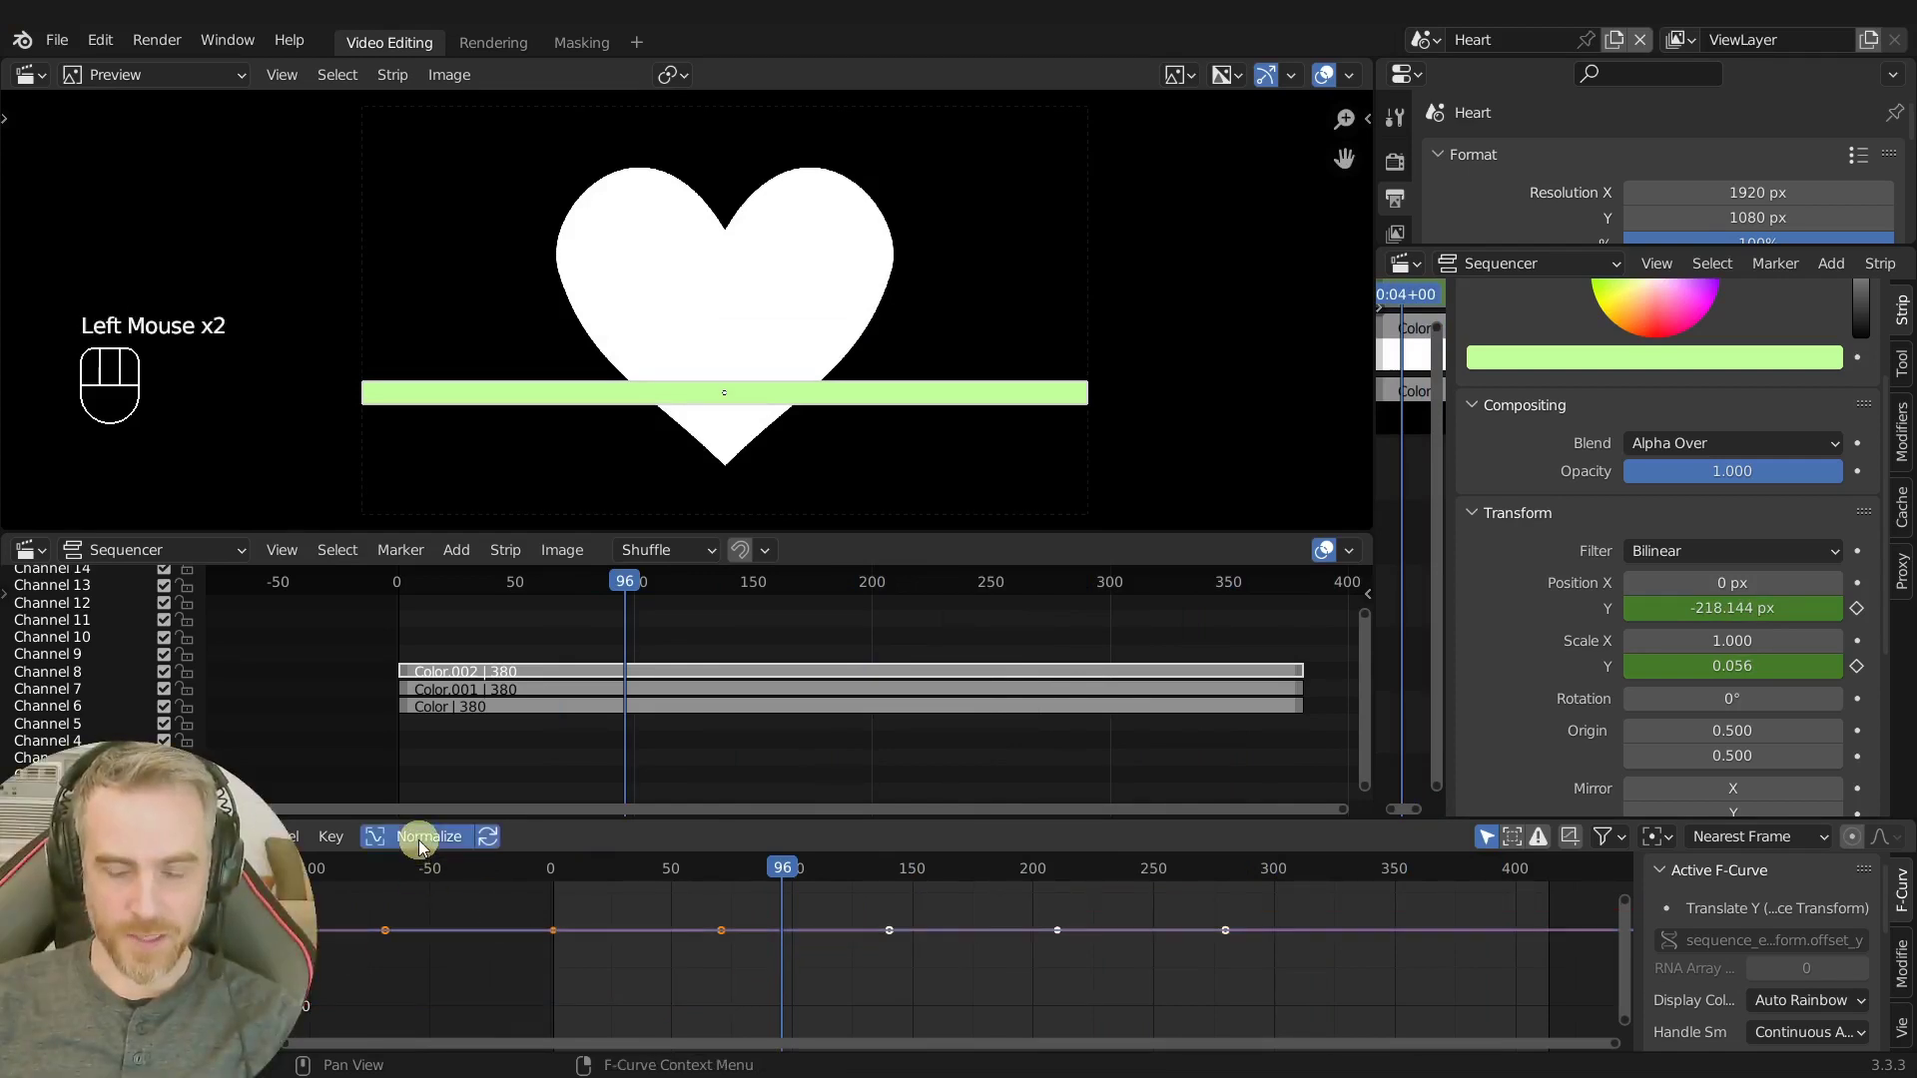
pyautogui.press('Home')
pyautogui.moveTo(1118, 950); pyautogui.dragTo(1021, 970)
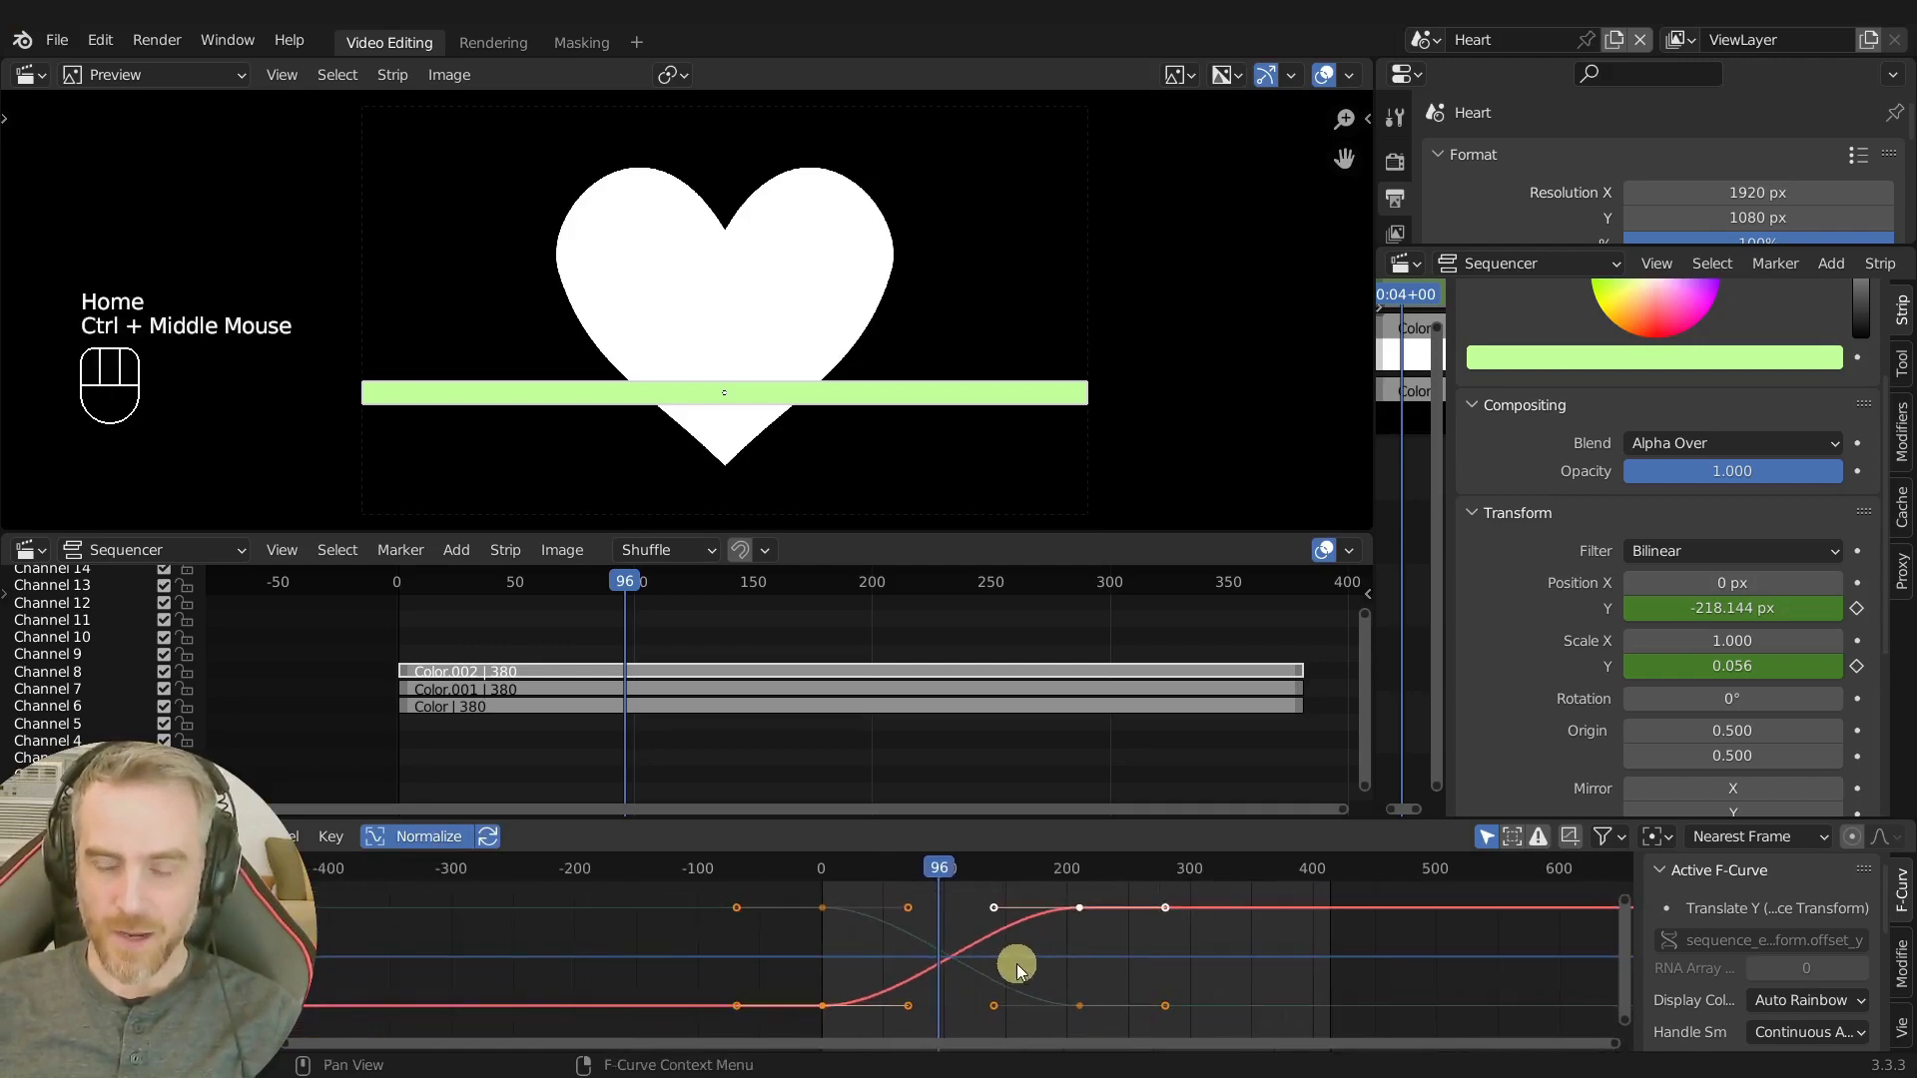
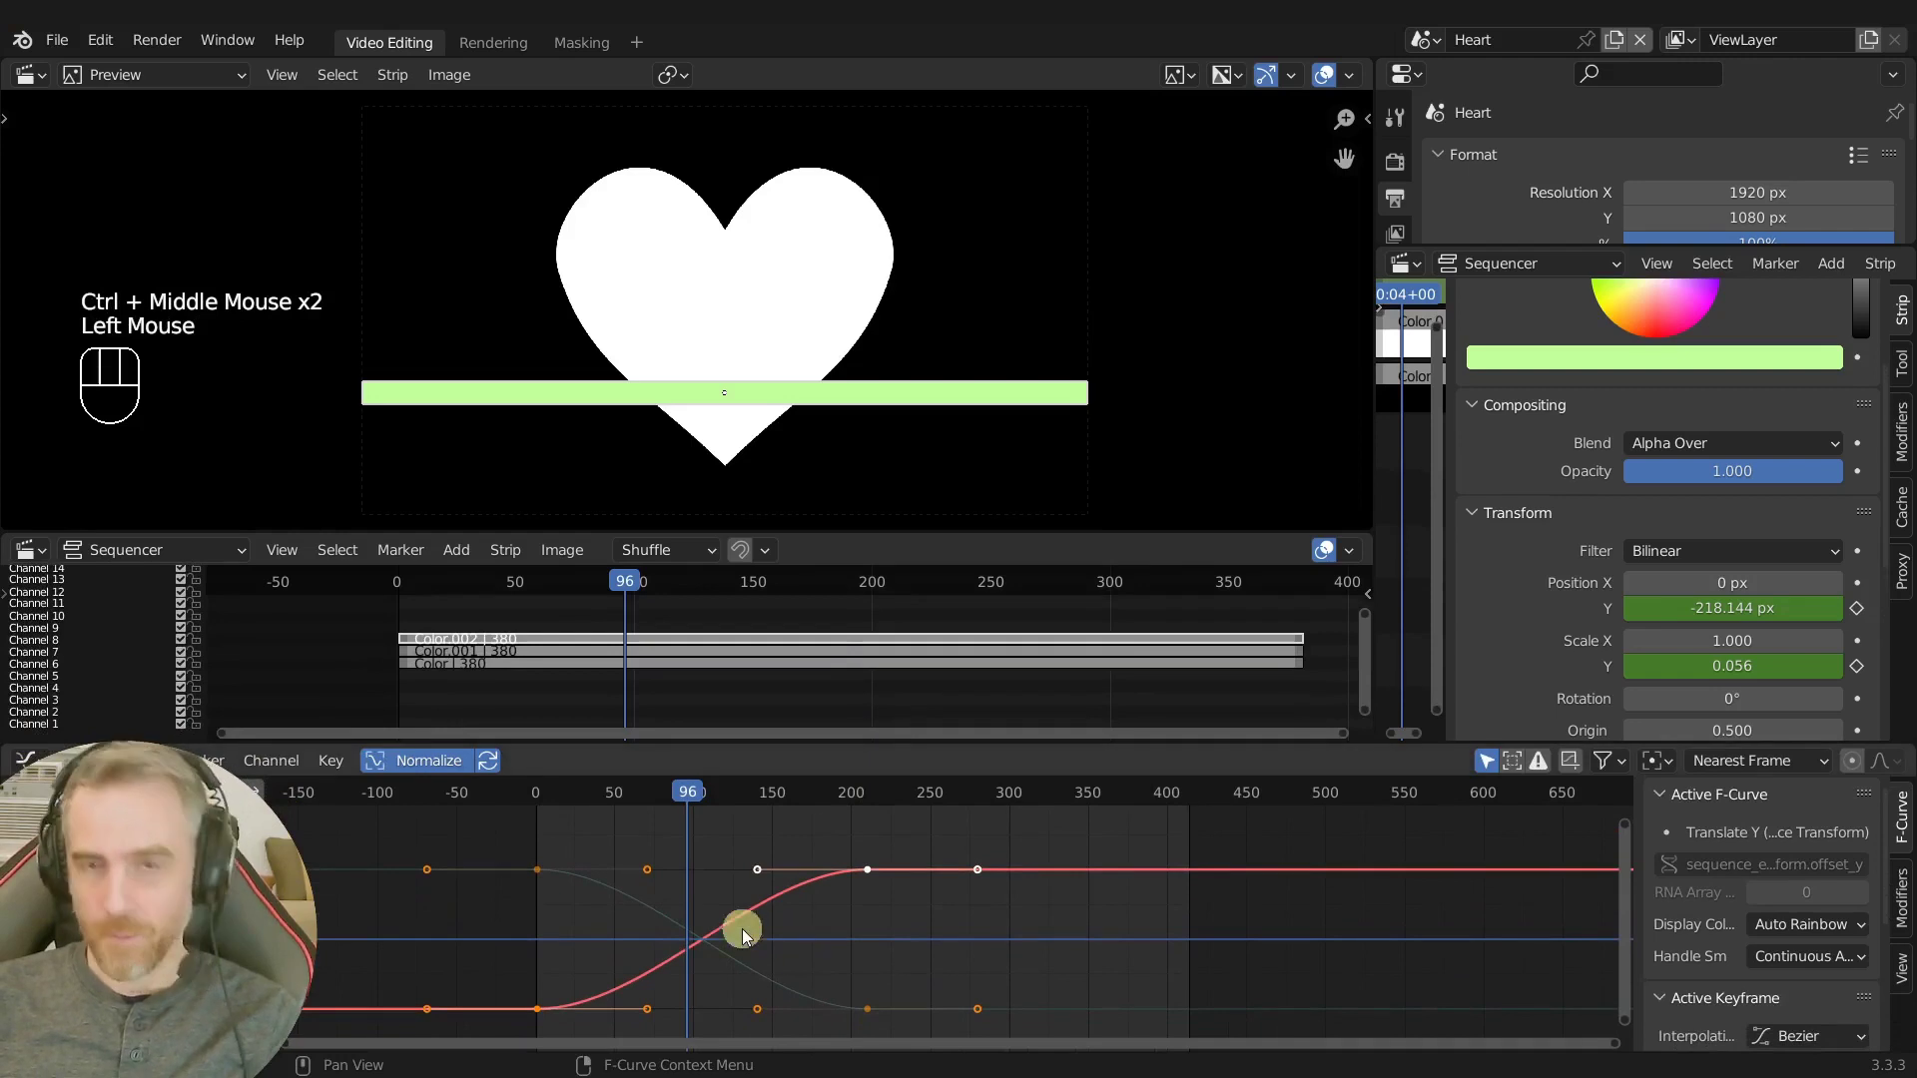
# Select both F-curves, give them cyclic linear extrapolation and scrub to frame 274.
pyautogui.press('a')
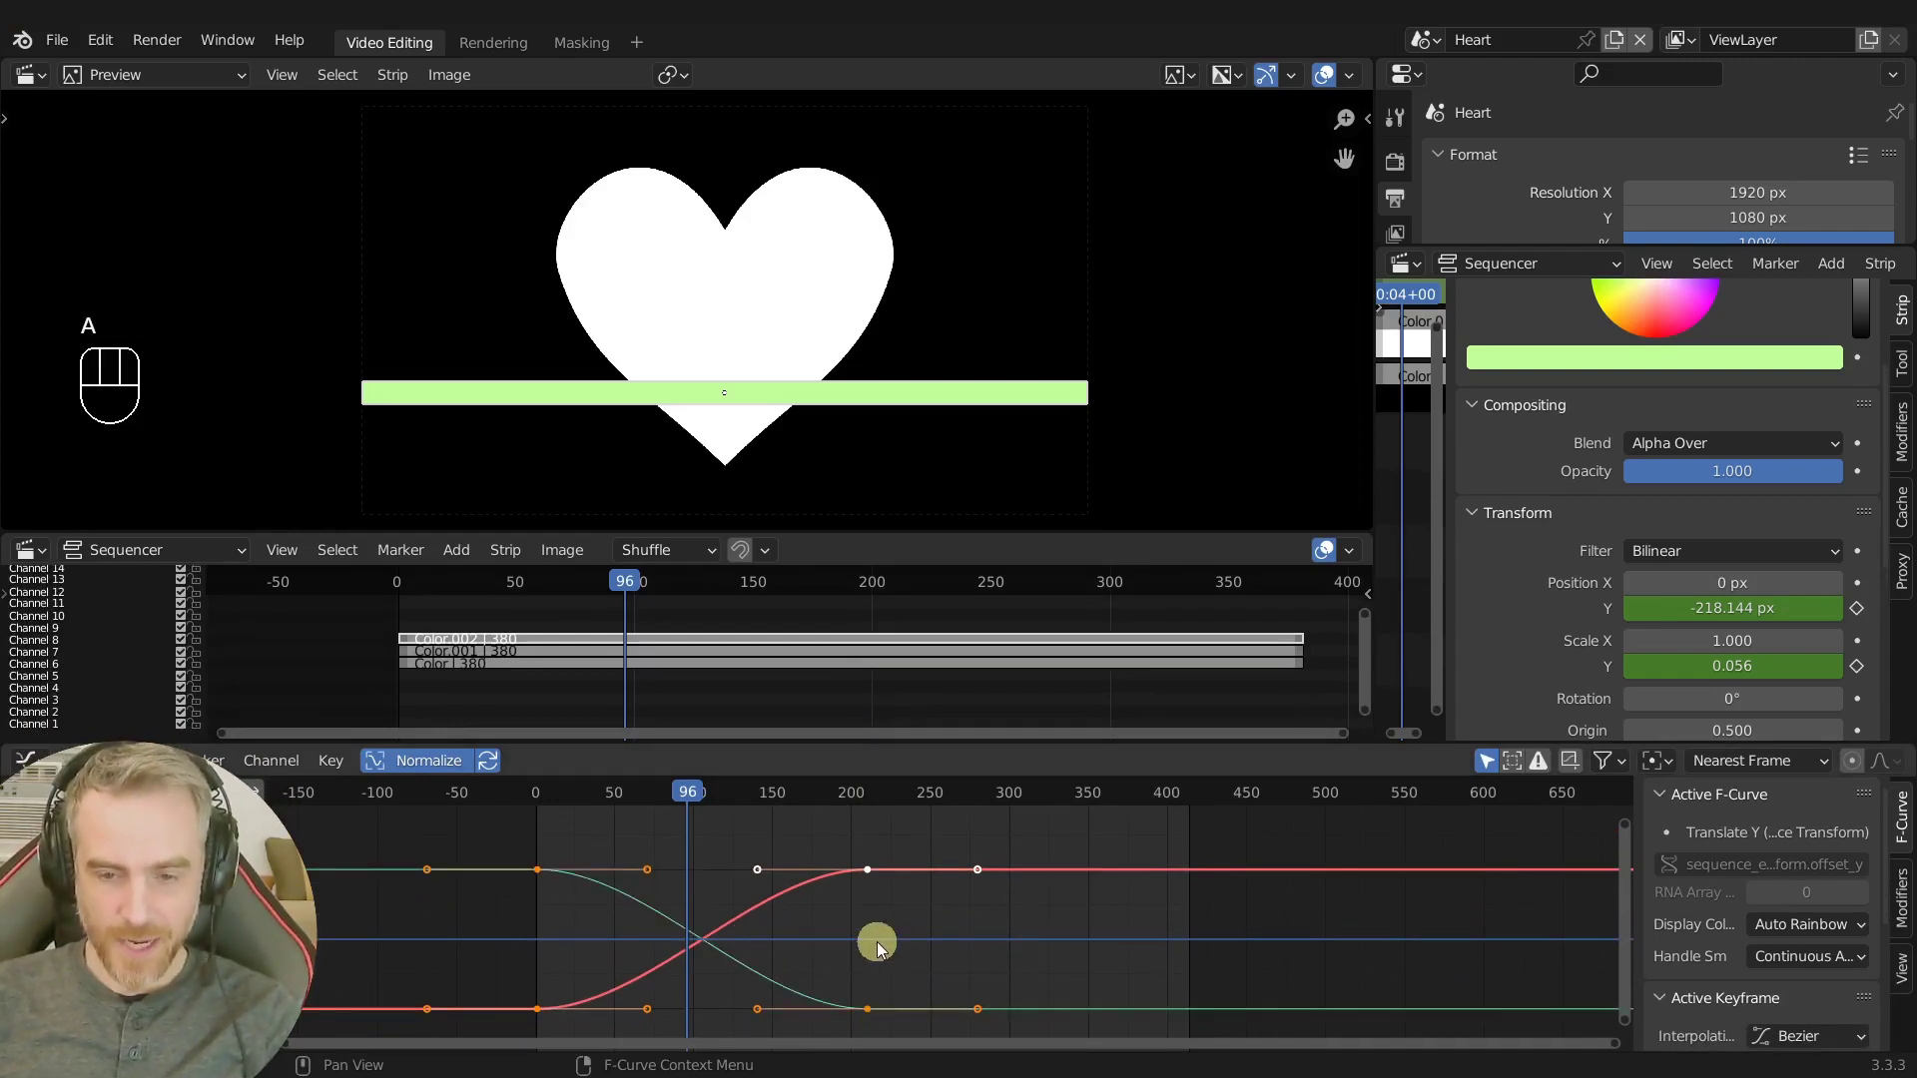
pyautogui.press('shift+e')
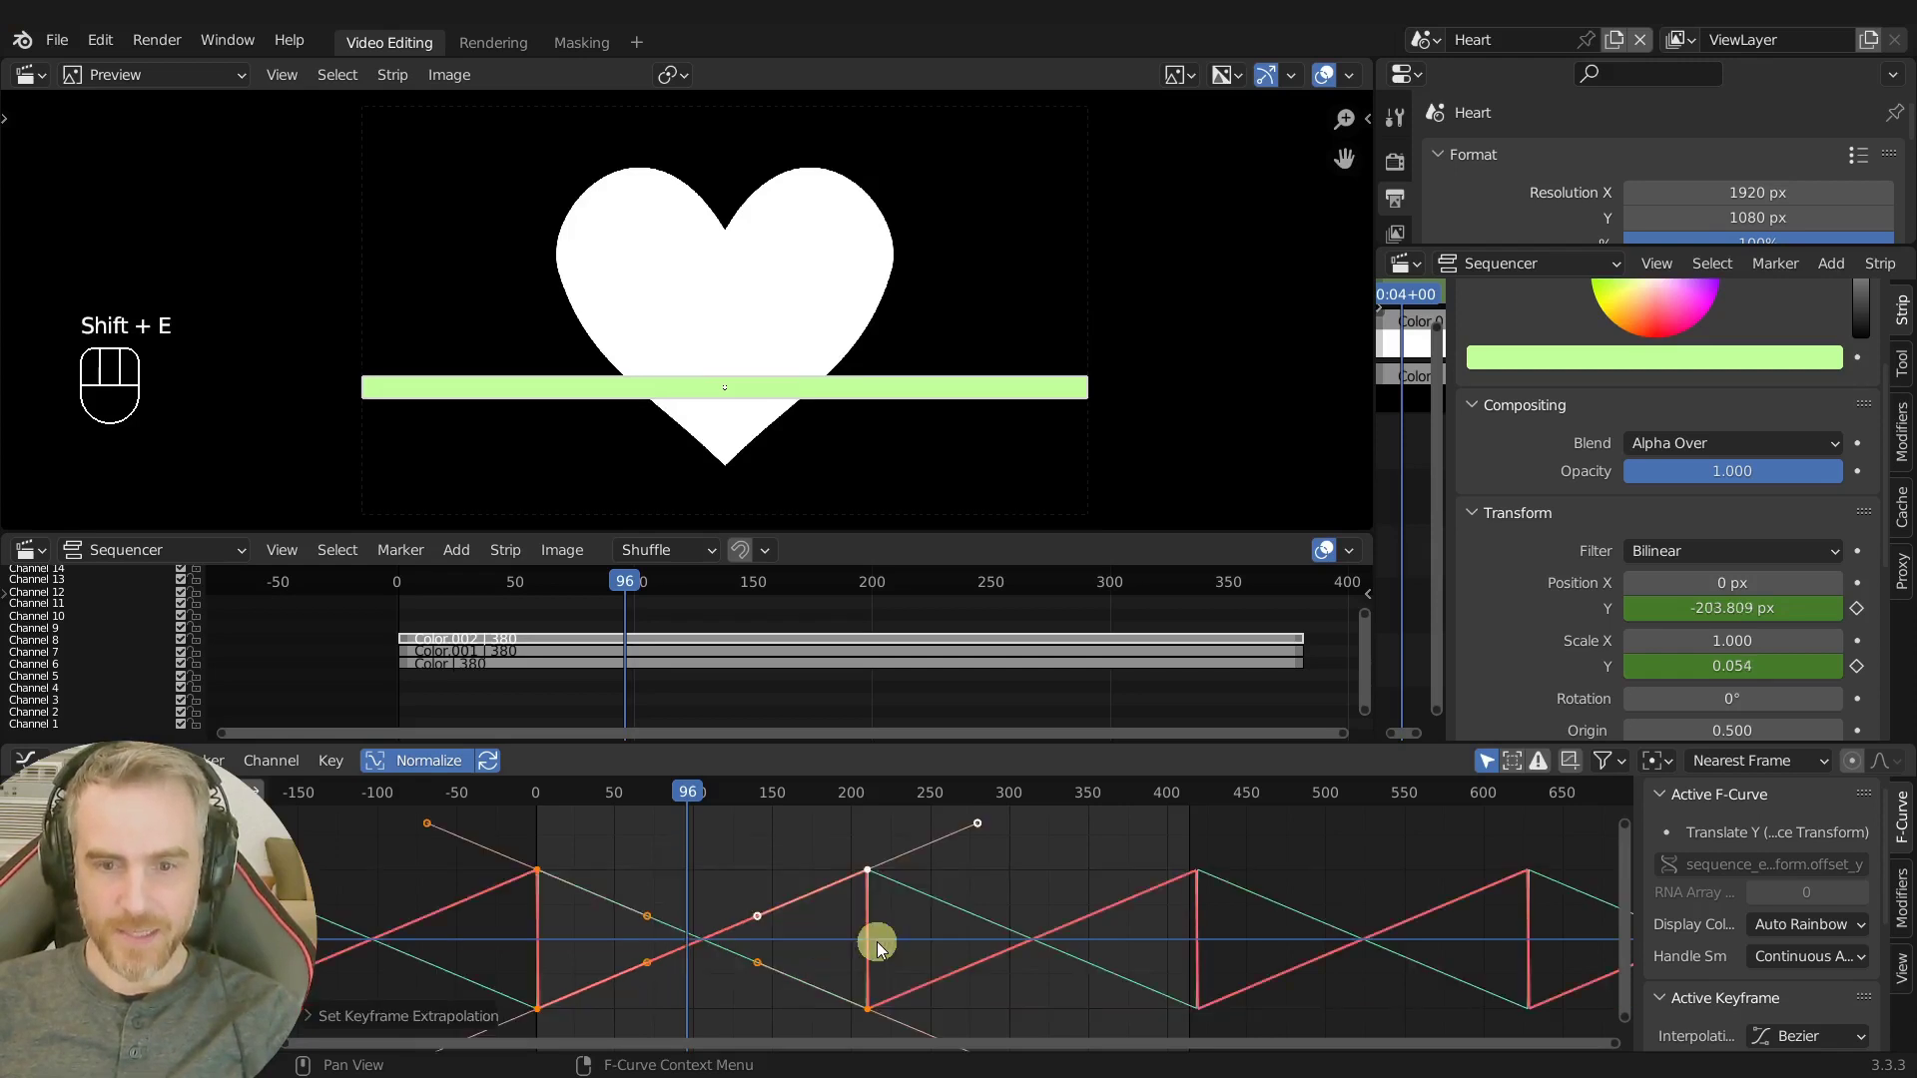
pyautogui.moveTo(694, 795); pyautogui.dragTo(966, 811)
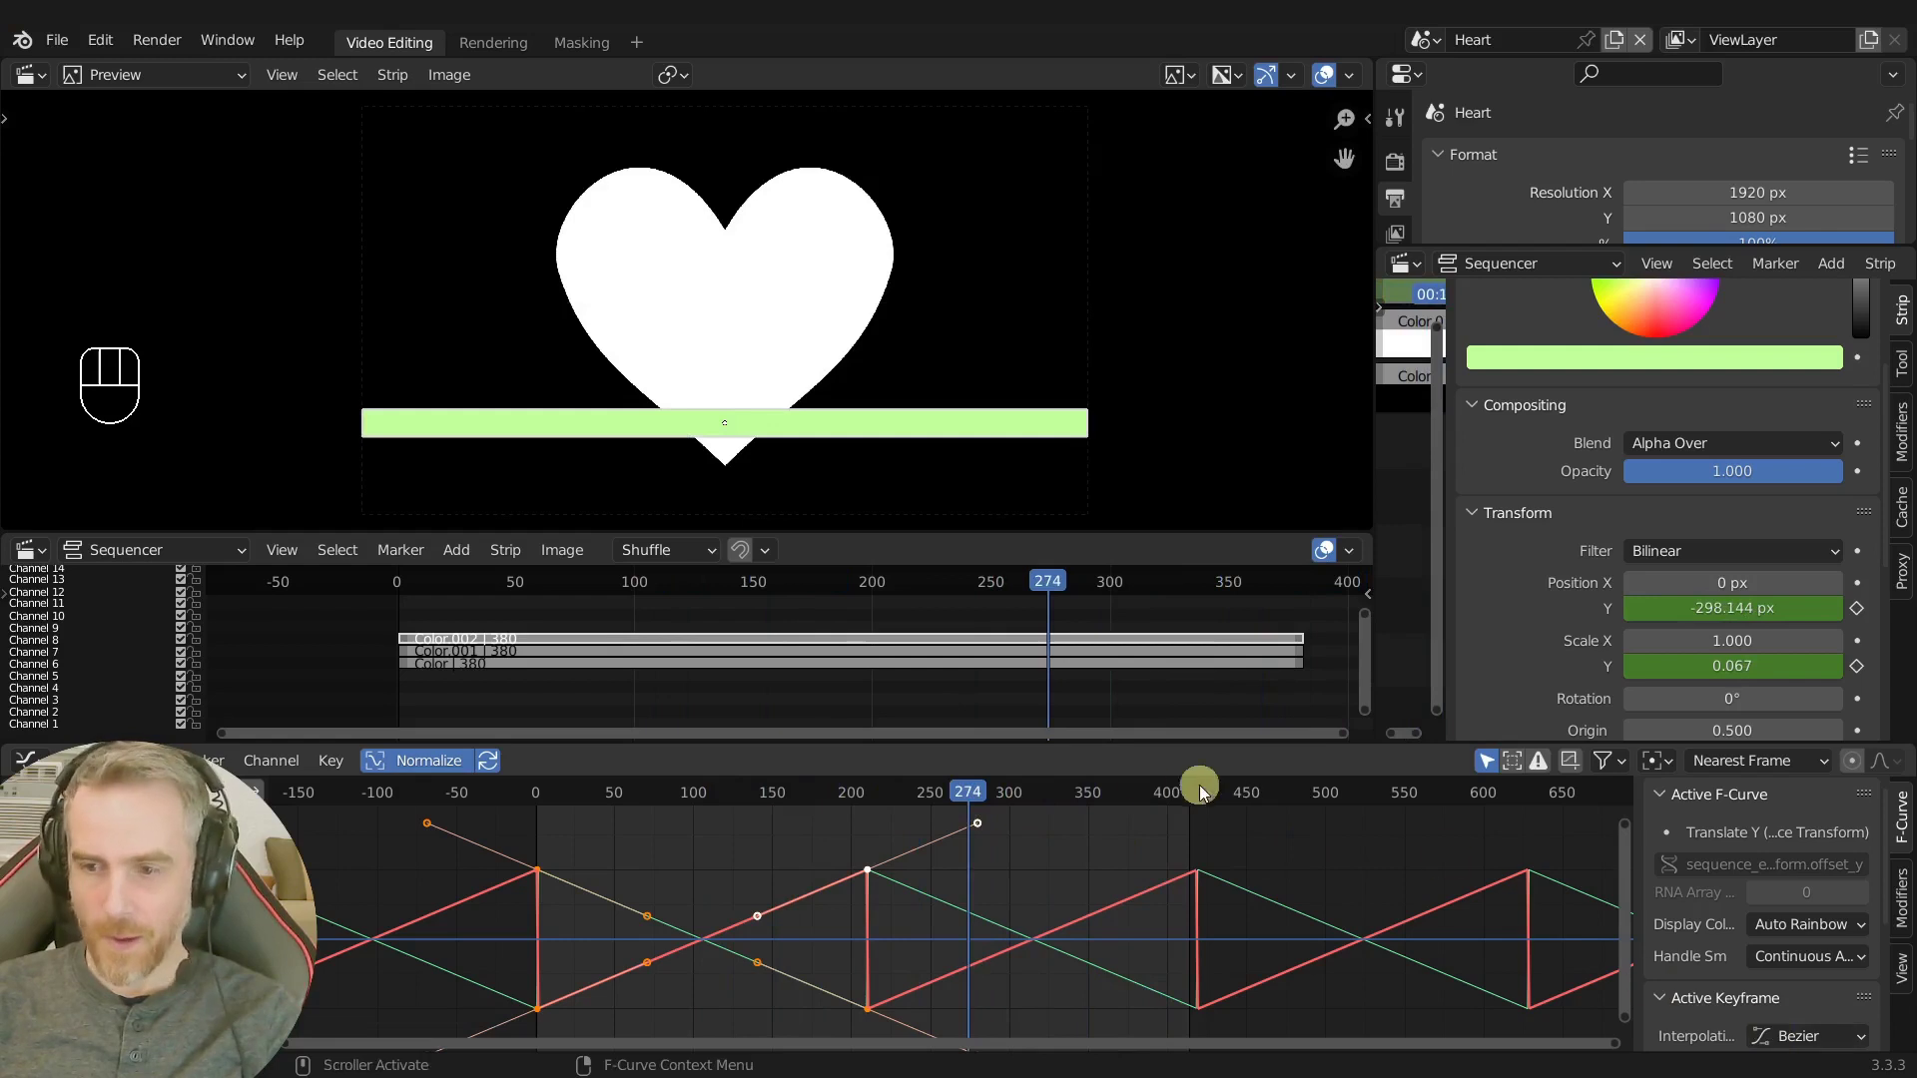
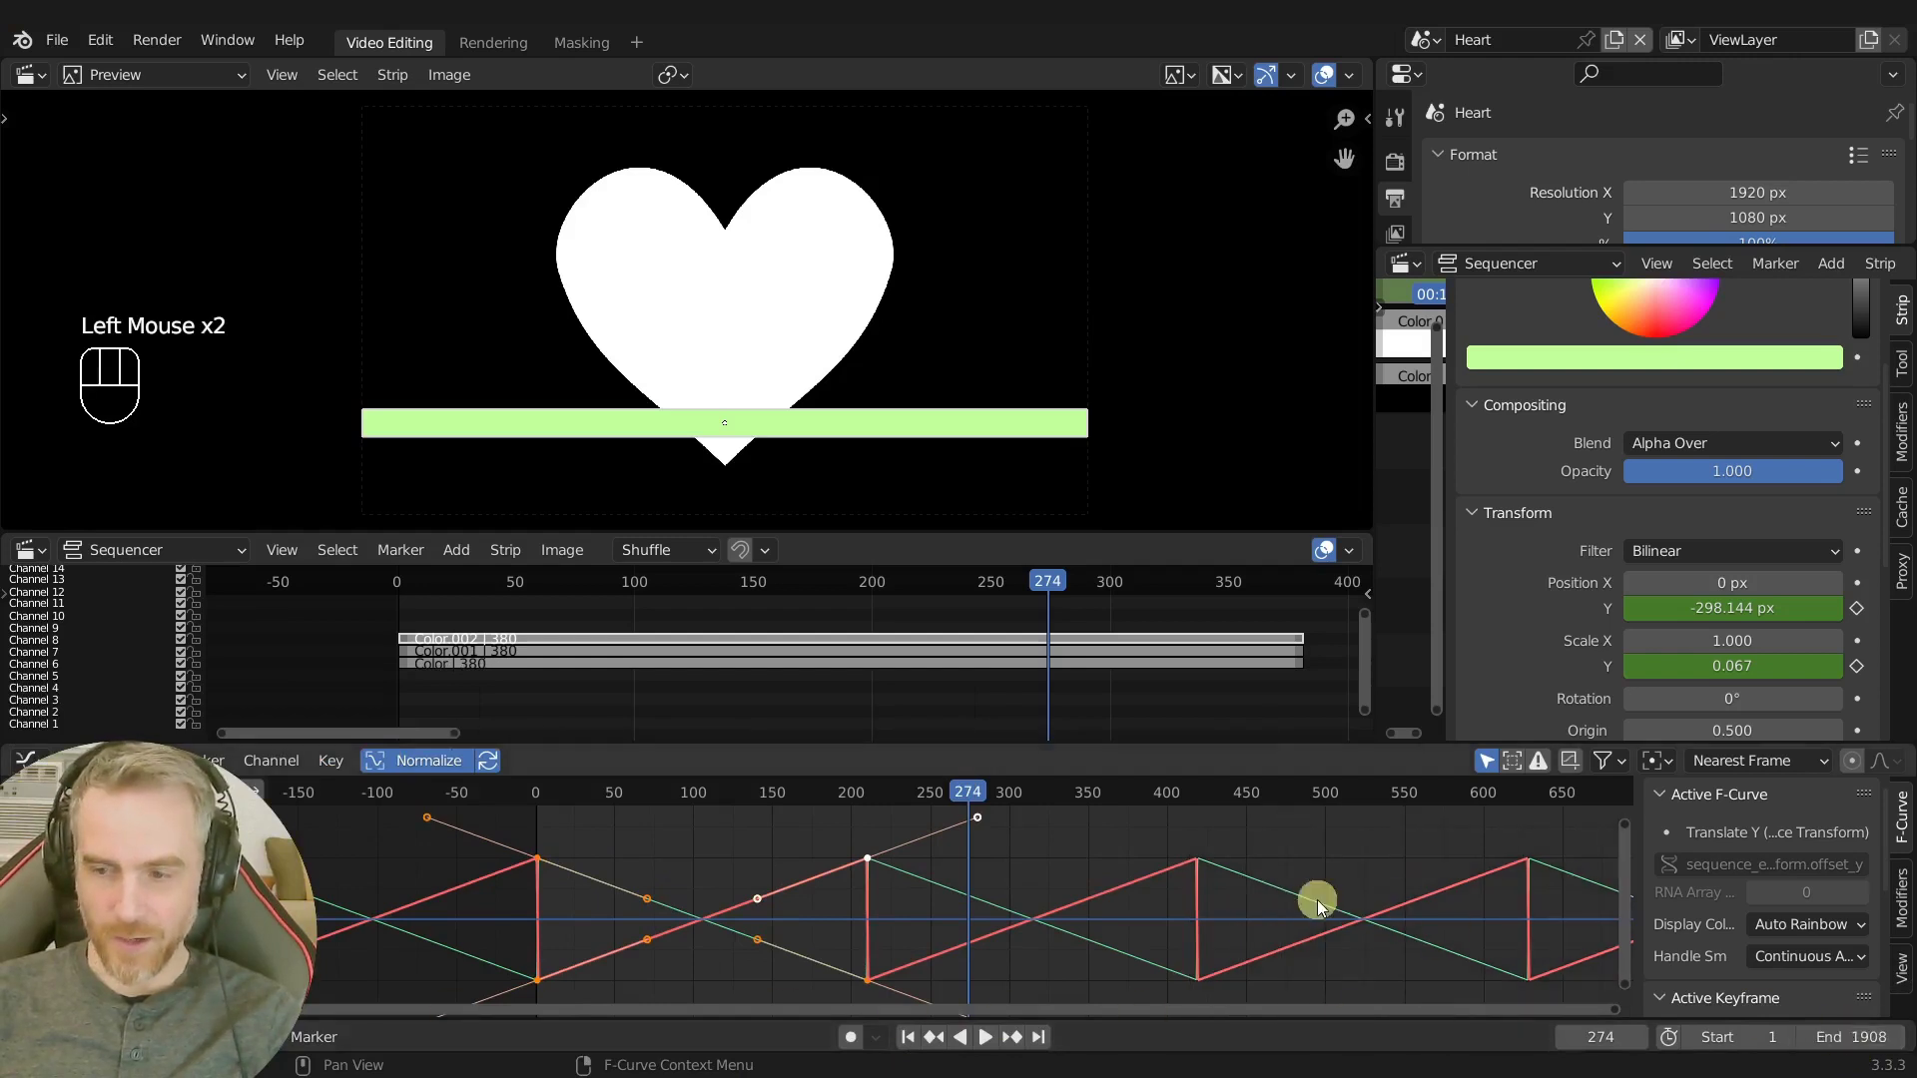
# Preview playback, extend all three strips to 1355 frames and select the green Color.002 strip.
pyautogui.press('space')
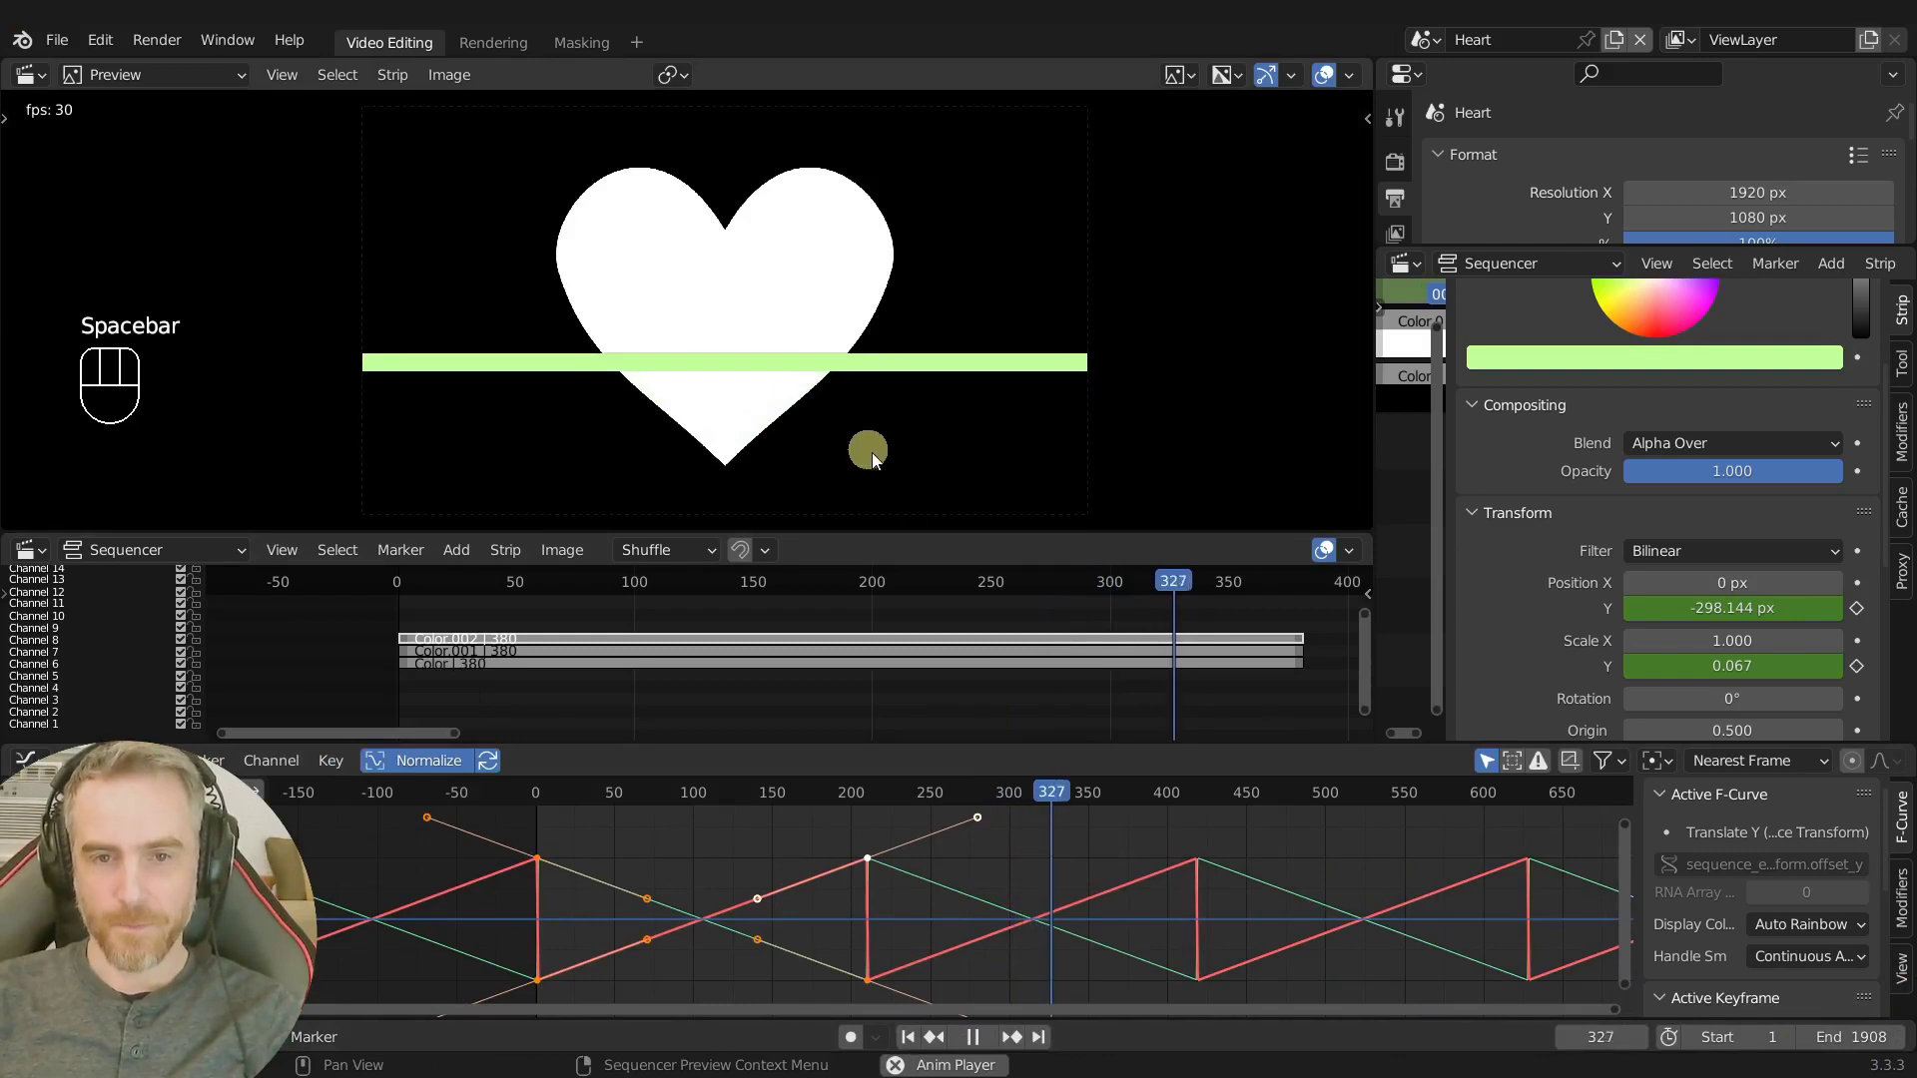
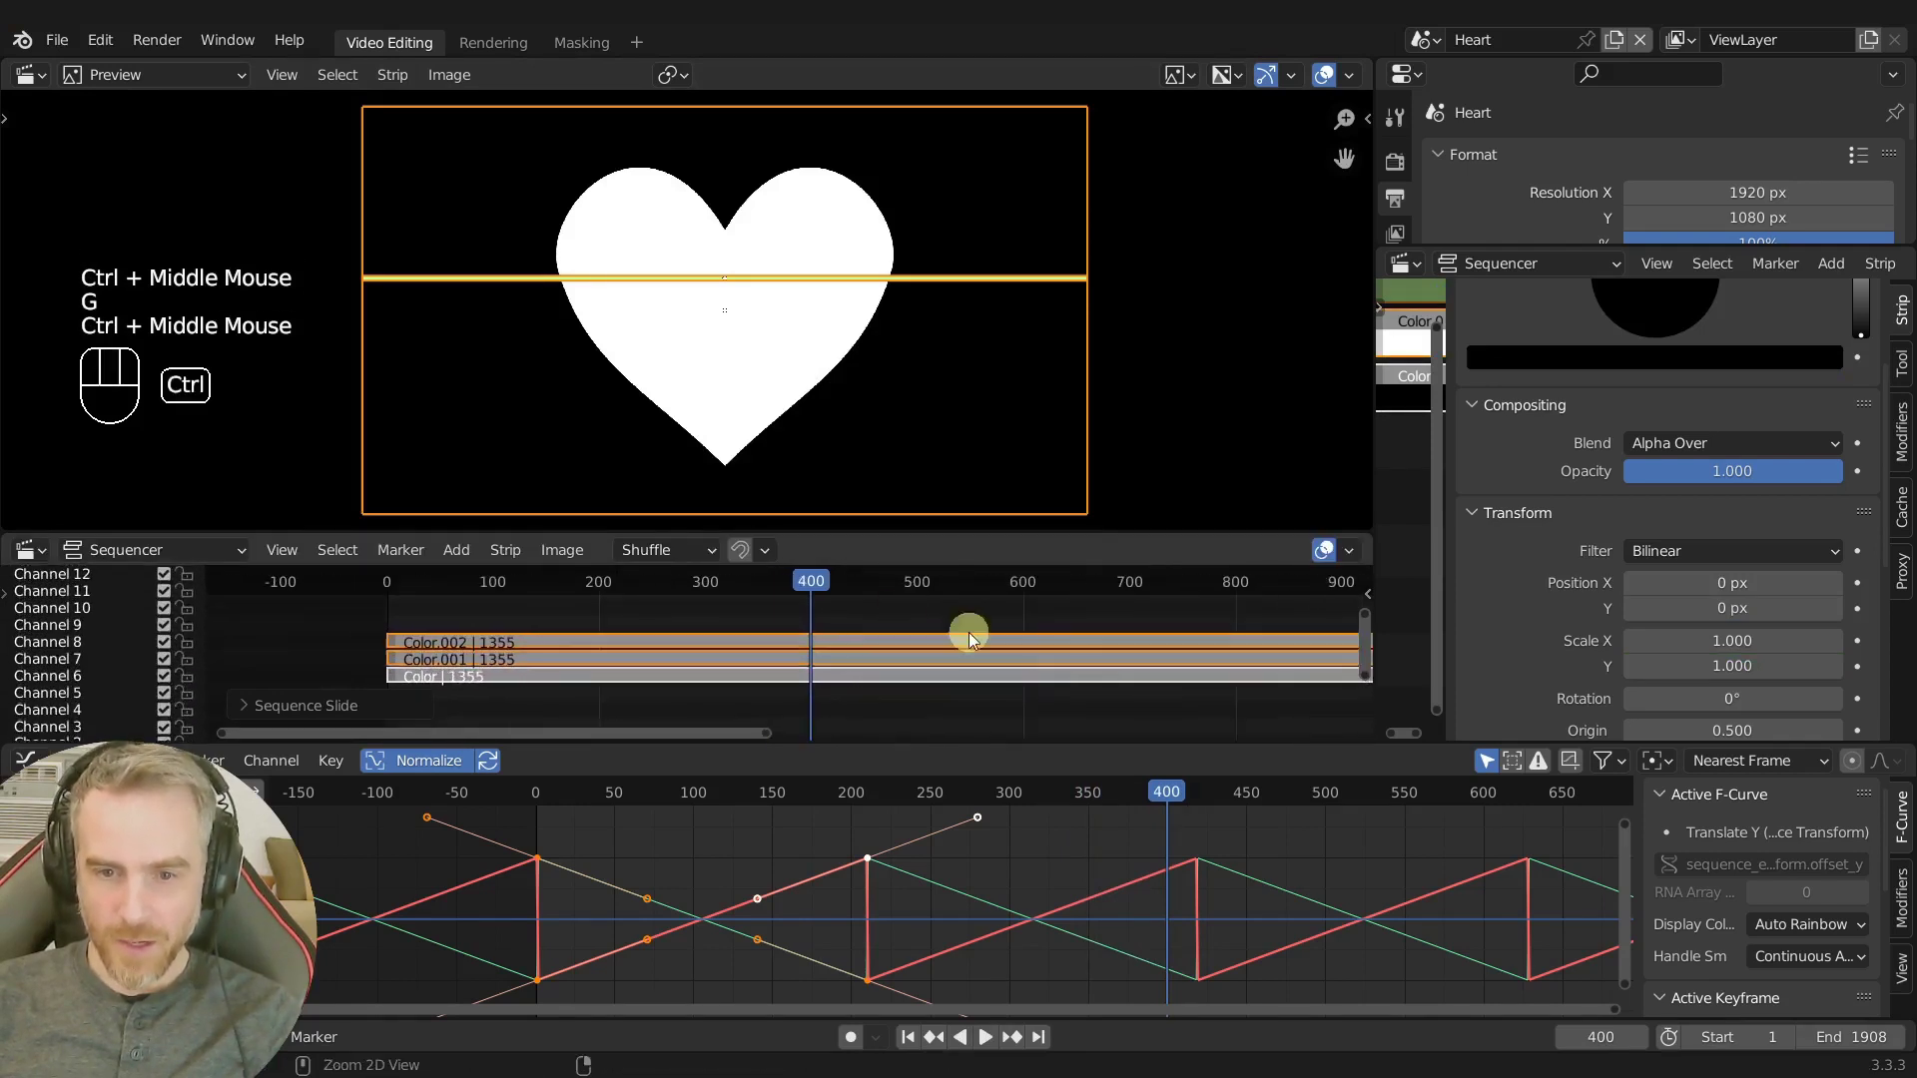
pyautogui.click(822, 591)
pyautogui.middleClick(737, 633)
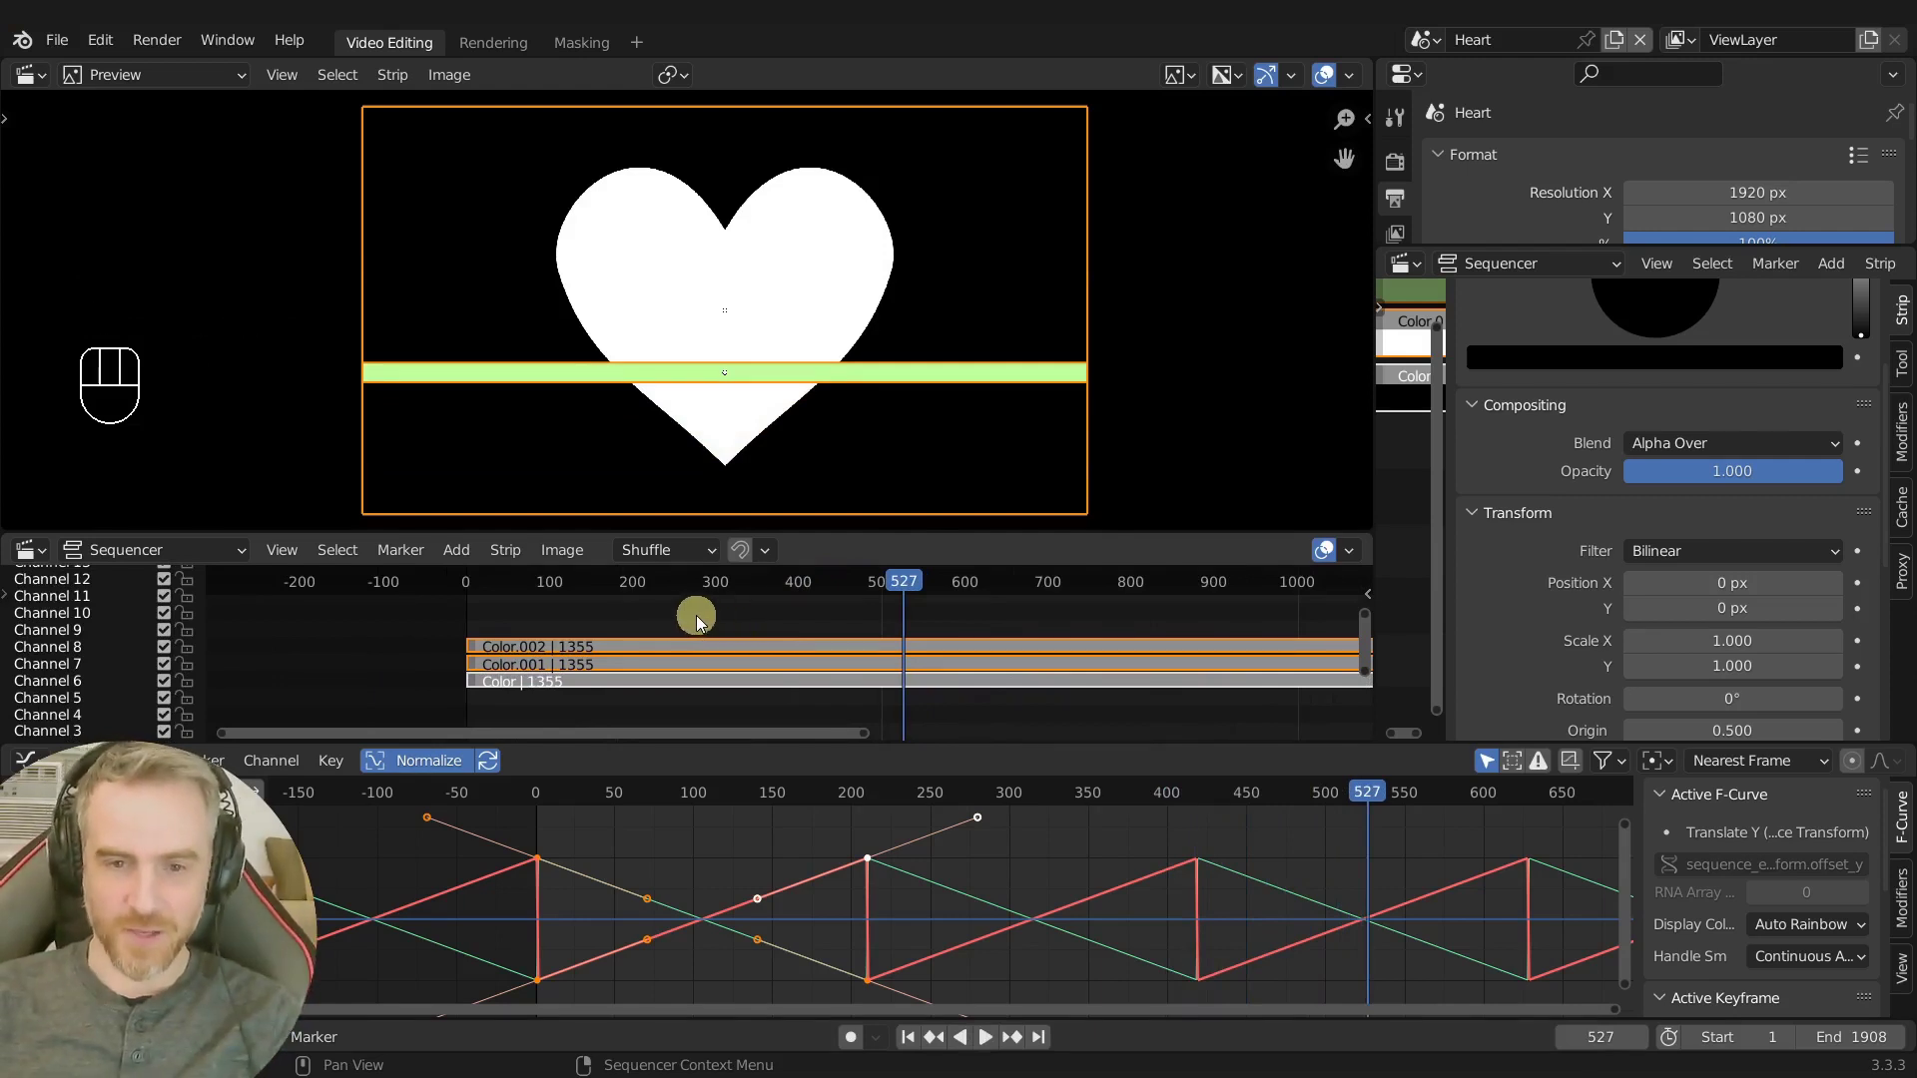
pyautogui.middleClick(687, 616)
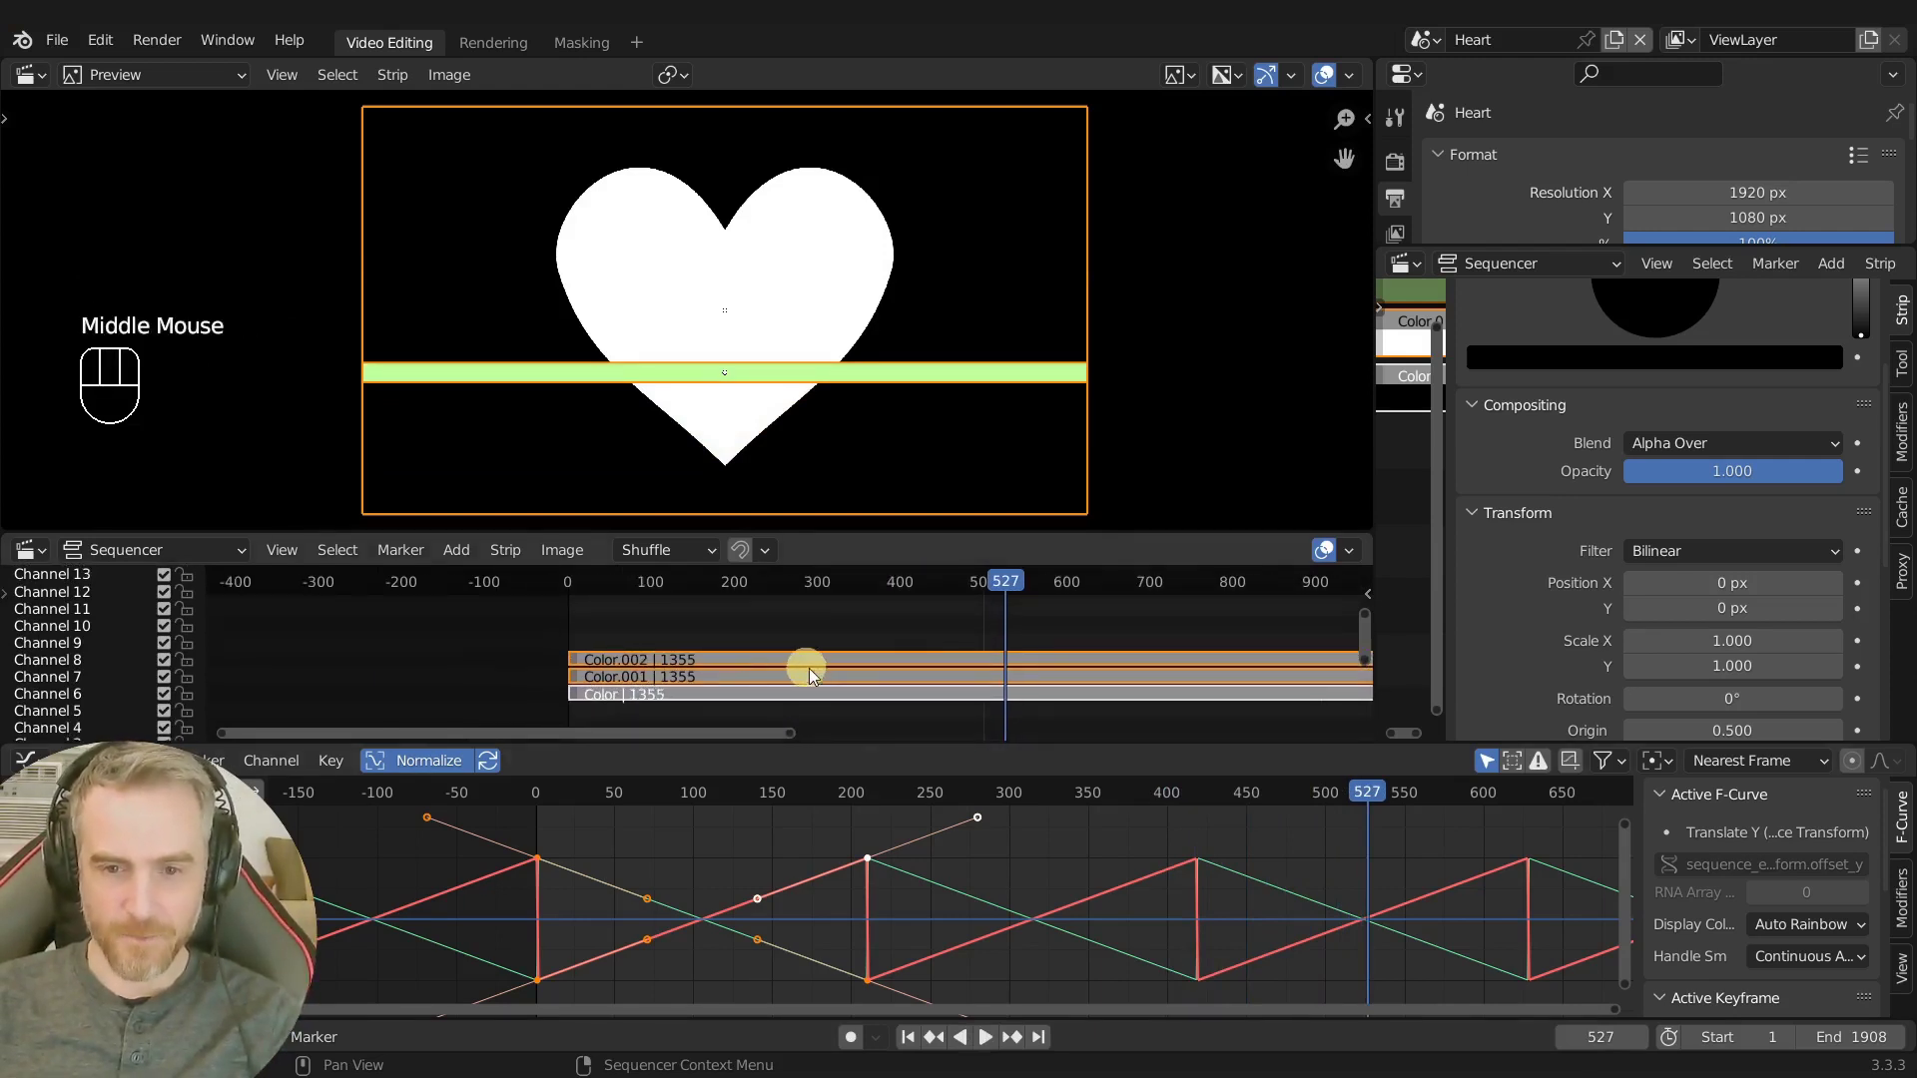
pyautogui.click(803, 667)
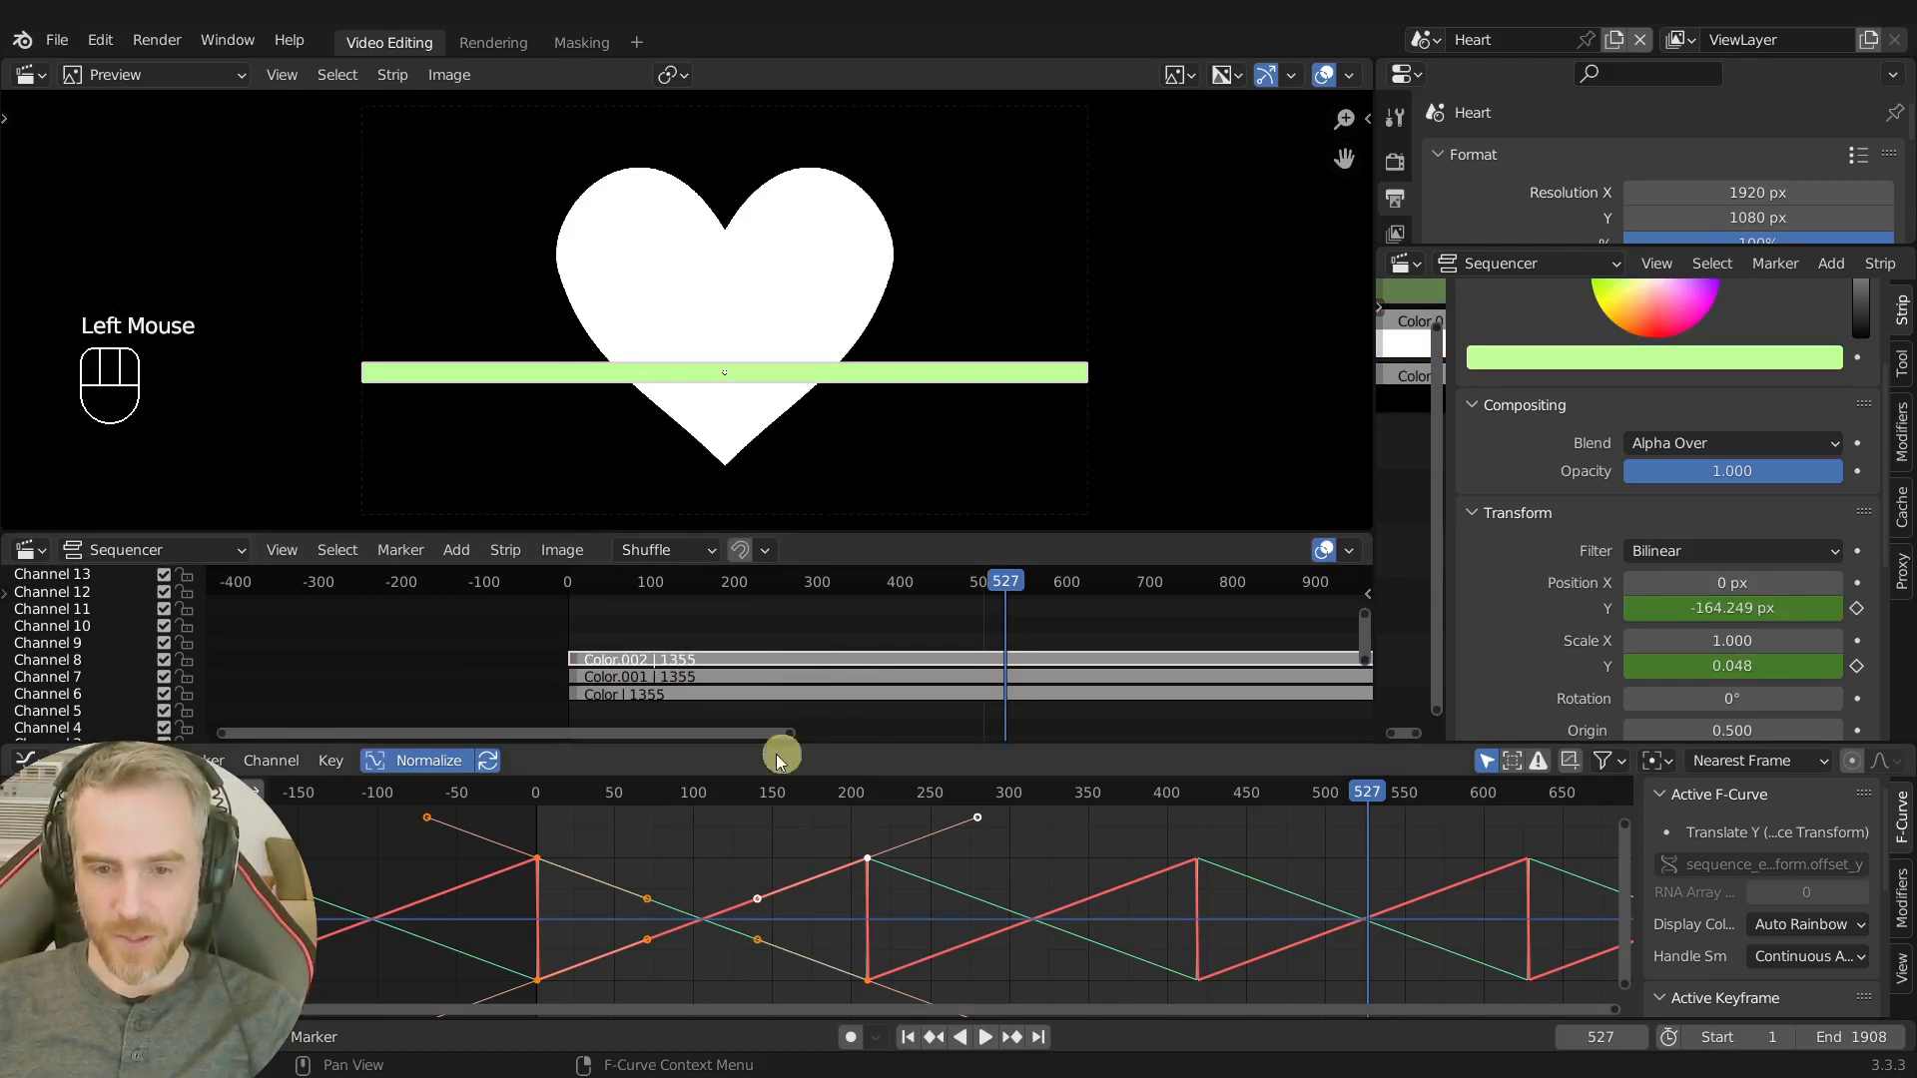
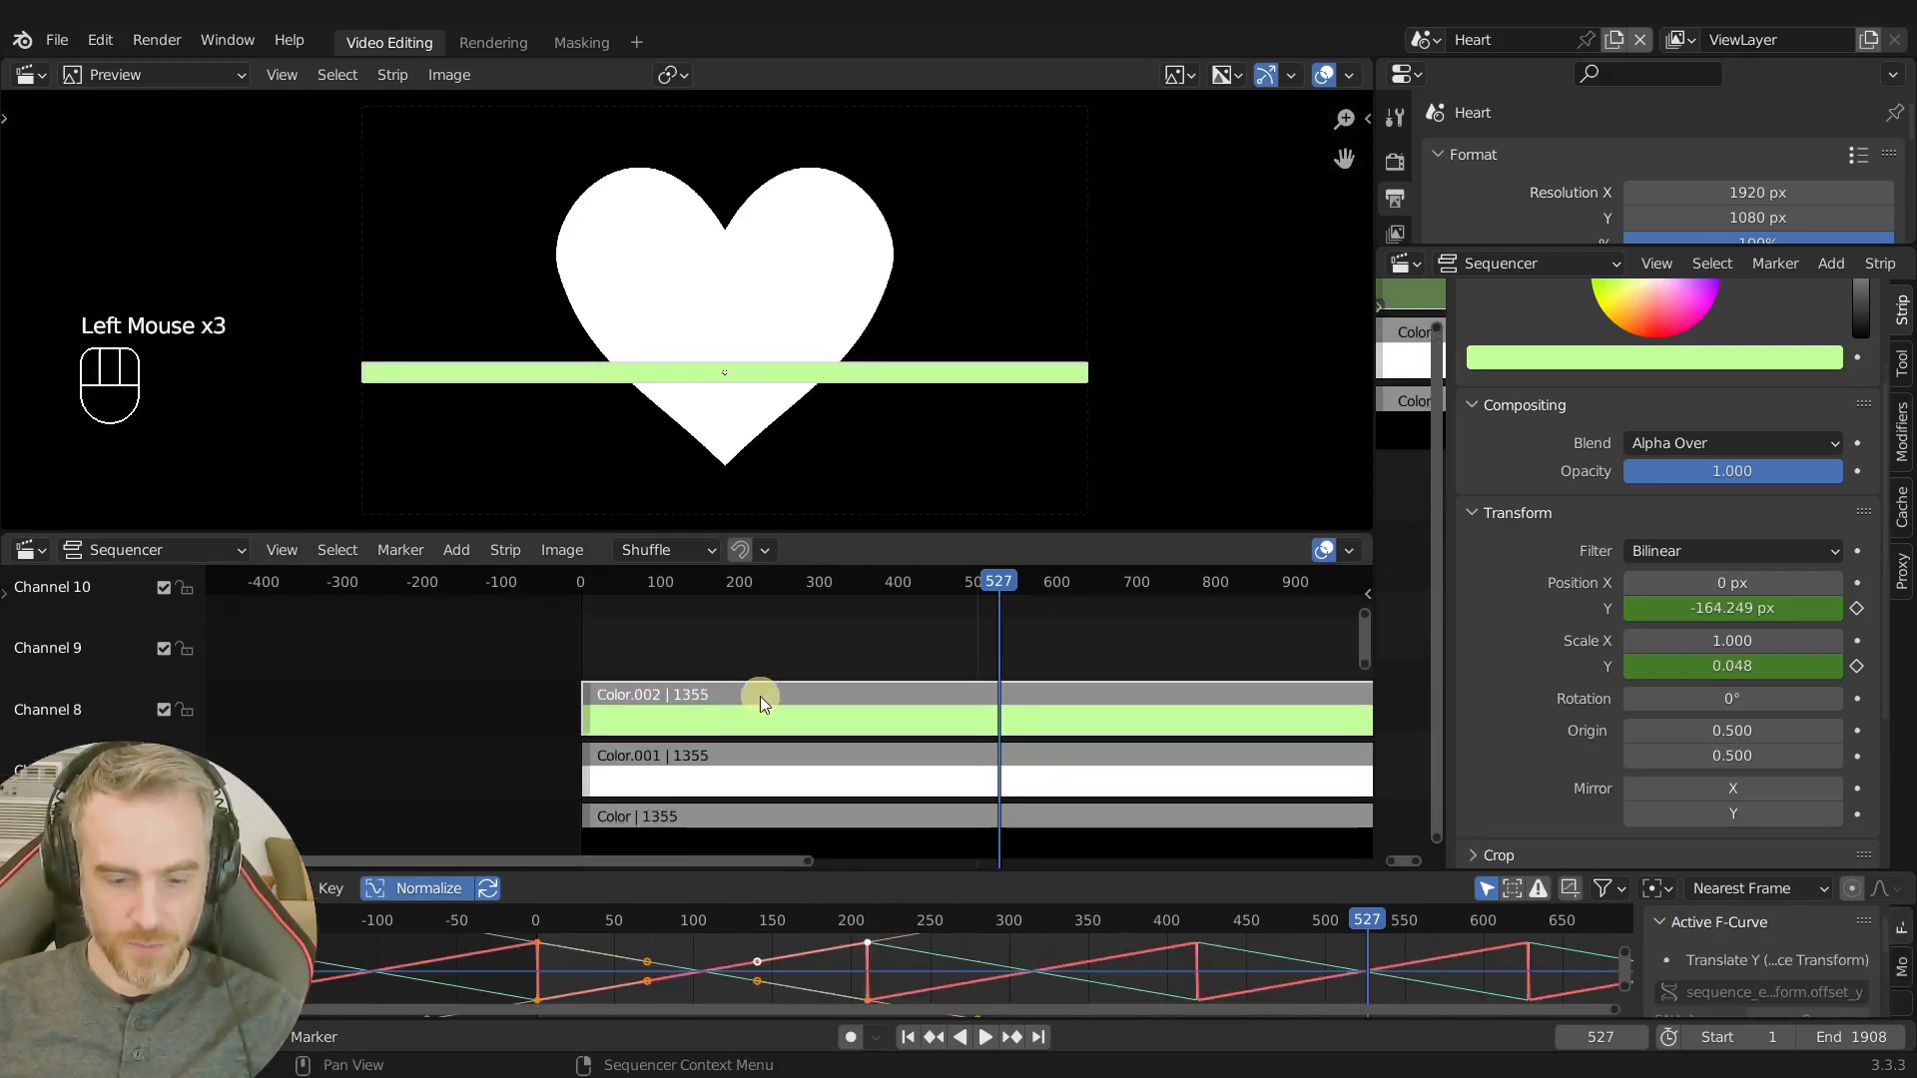
# Duplicate the green stripe strip into channel 9 and shift the copy to start later.
pyautogui.press('shift+d')
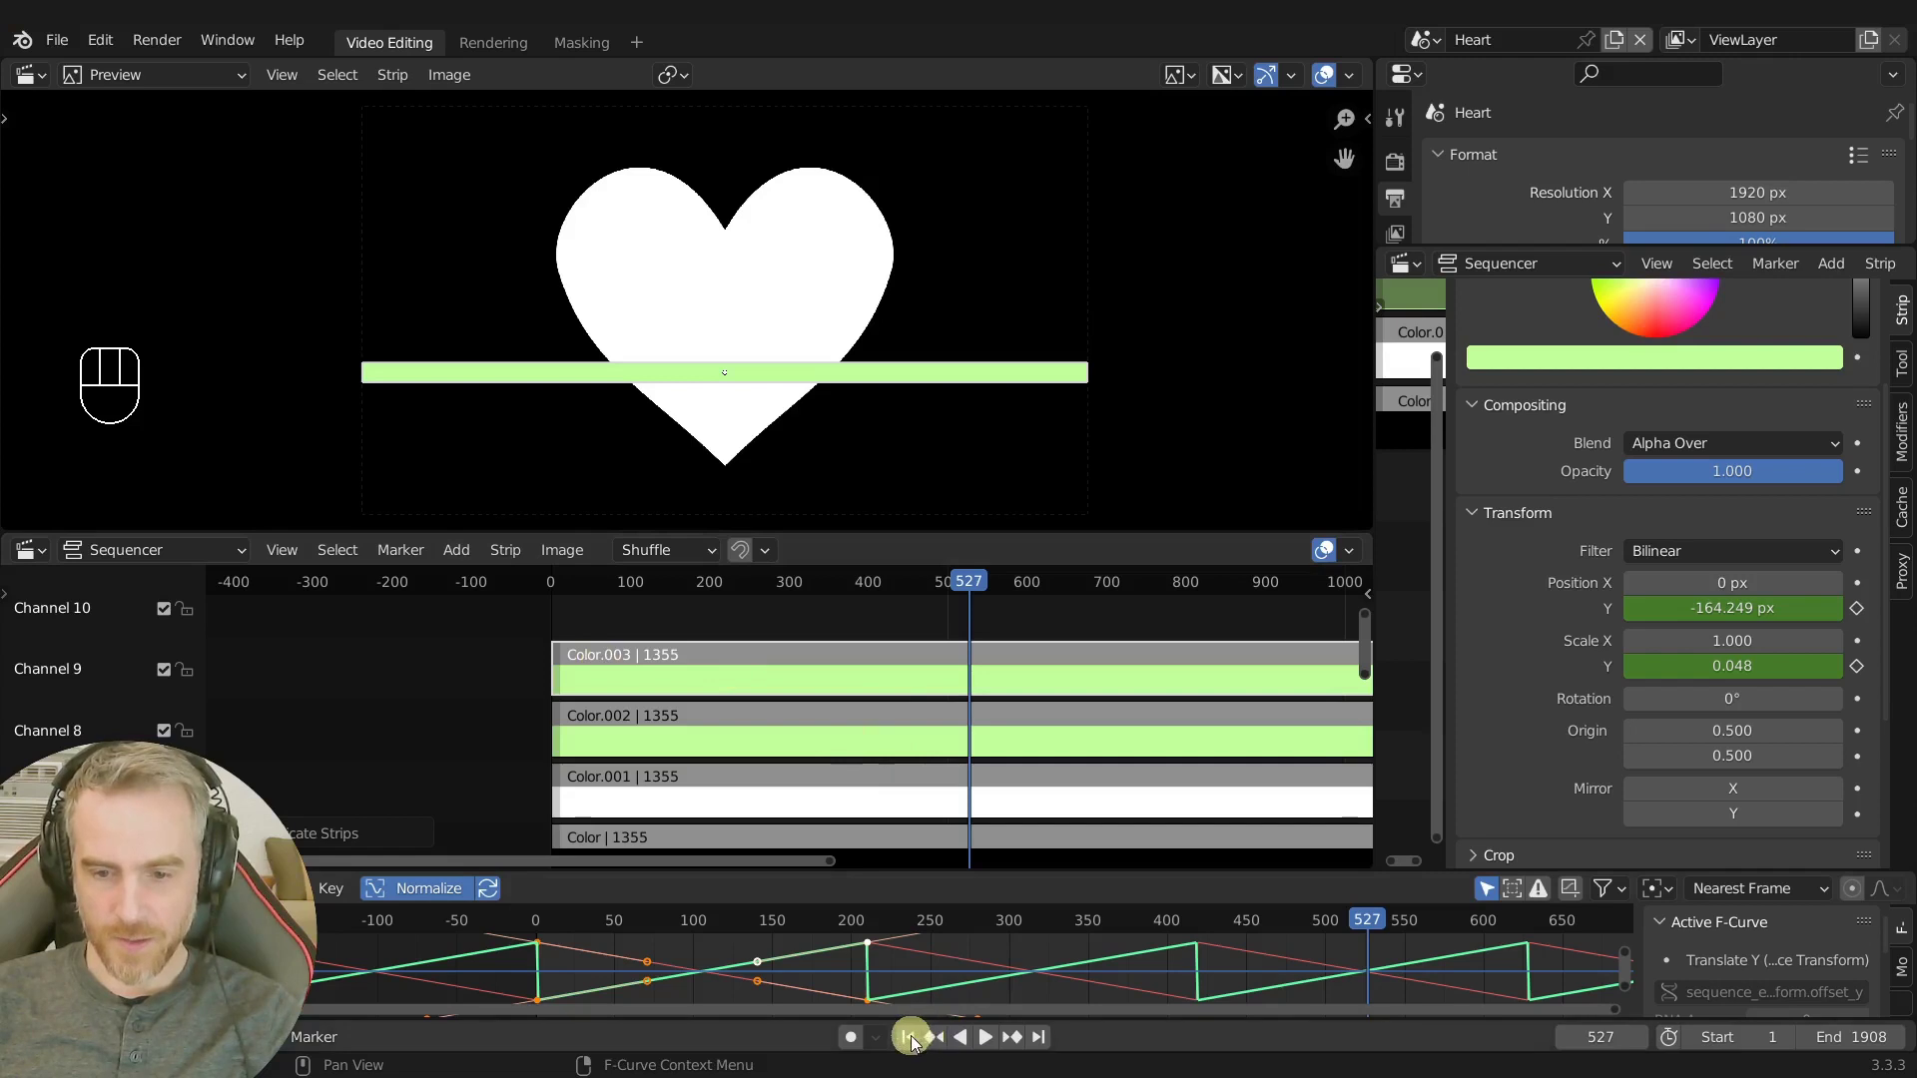
pyautogui.click(920, 1044)
pyautogui.moveTo(569, 585); pyautogui.dragTo(611, 584)
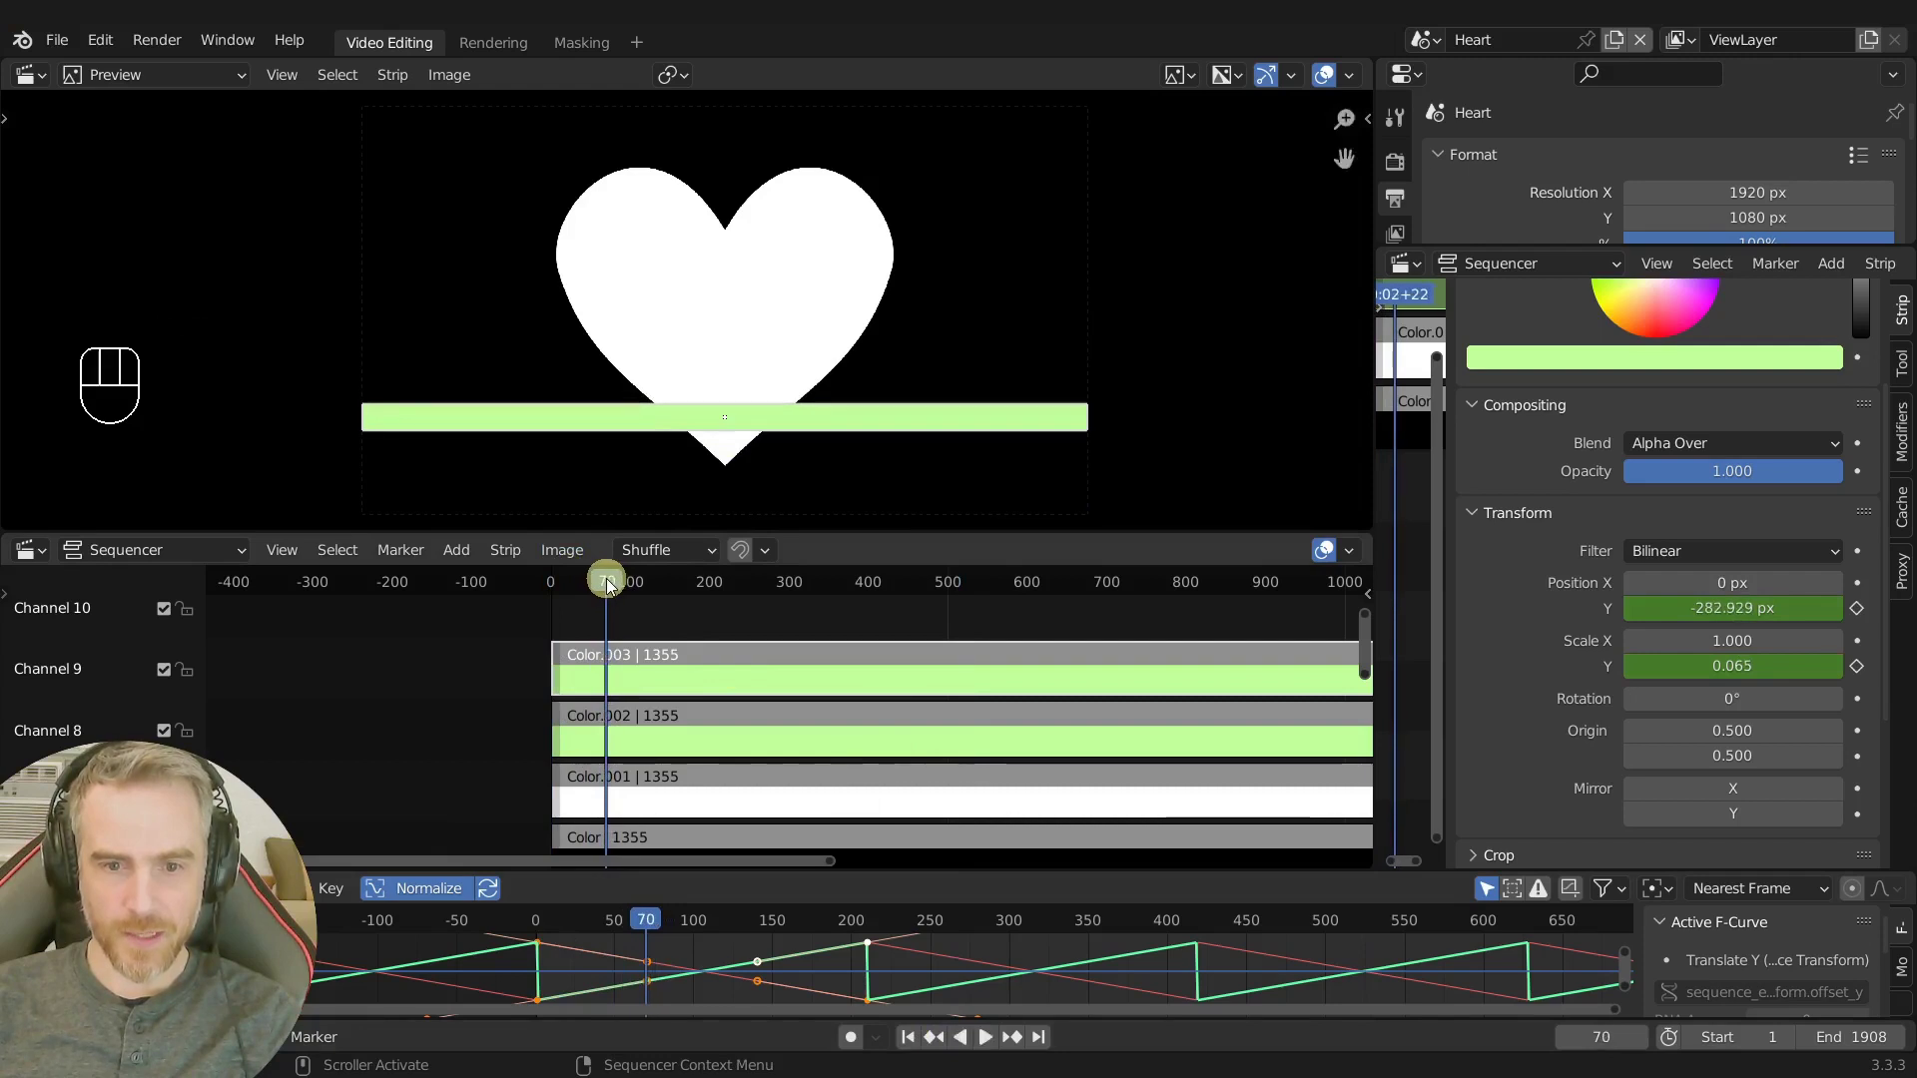
pyautogui.middleClick(651, 626)
pyautogui.middleClick(757, 632)
pyautogui.middleClick(778, 633)
pyautogui.click(633, 696)
pyautogui.press('shift+s')
pyautogui.moveTo(597, 590); pyautogui.dragTo(632, 597)
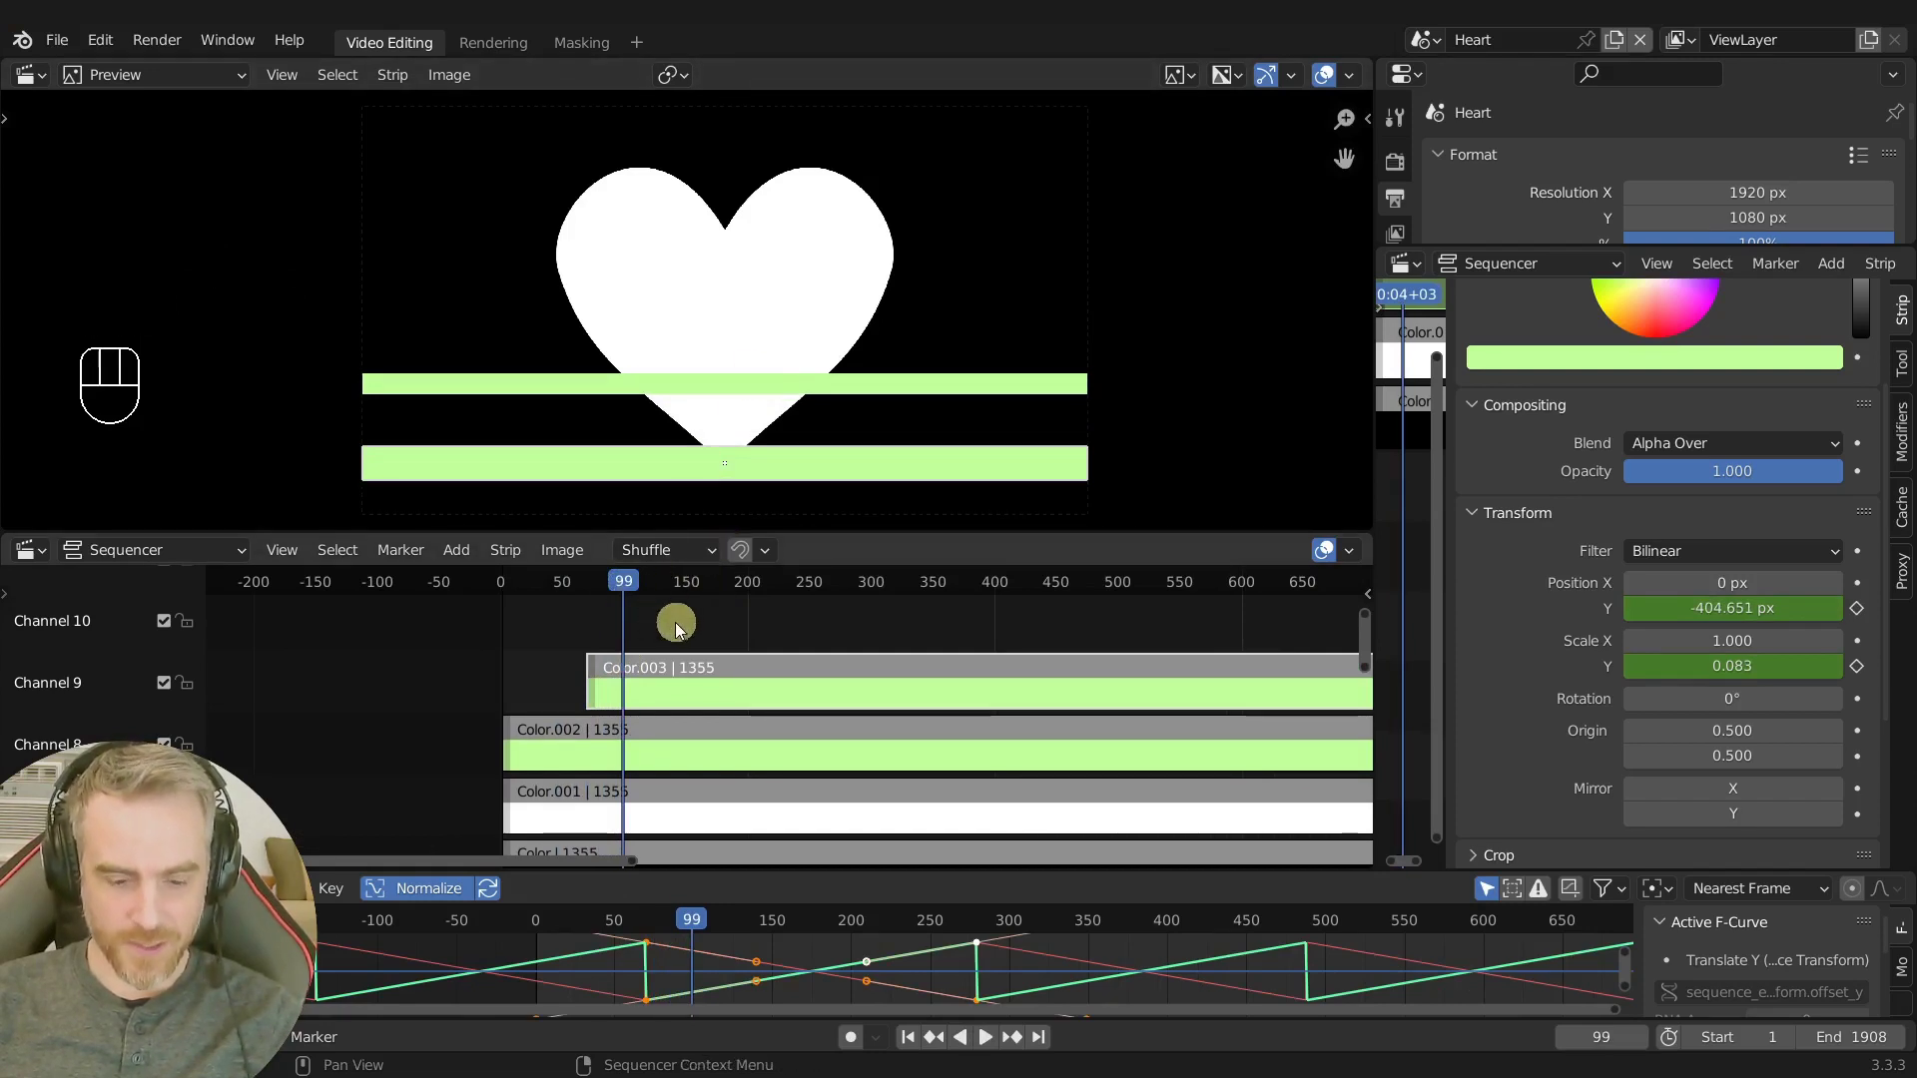
pyautogui.press('ctrl+r')
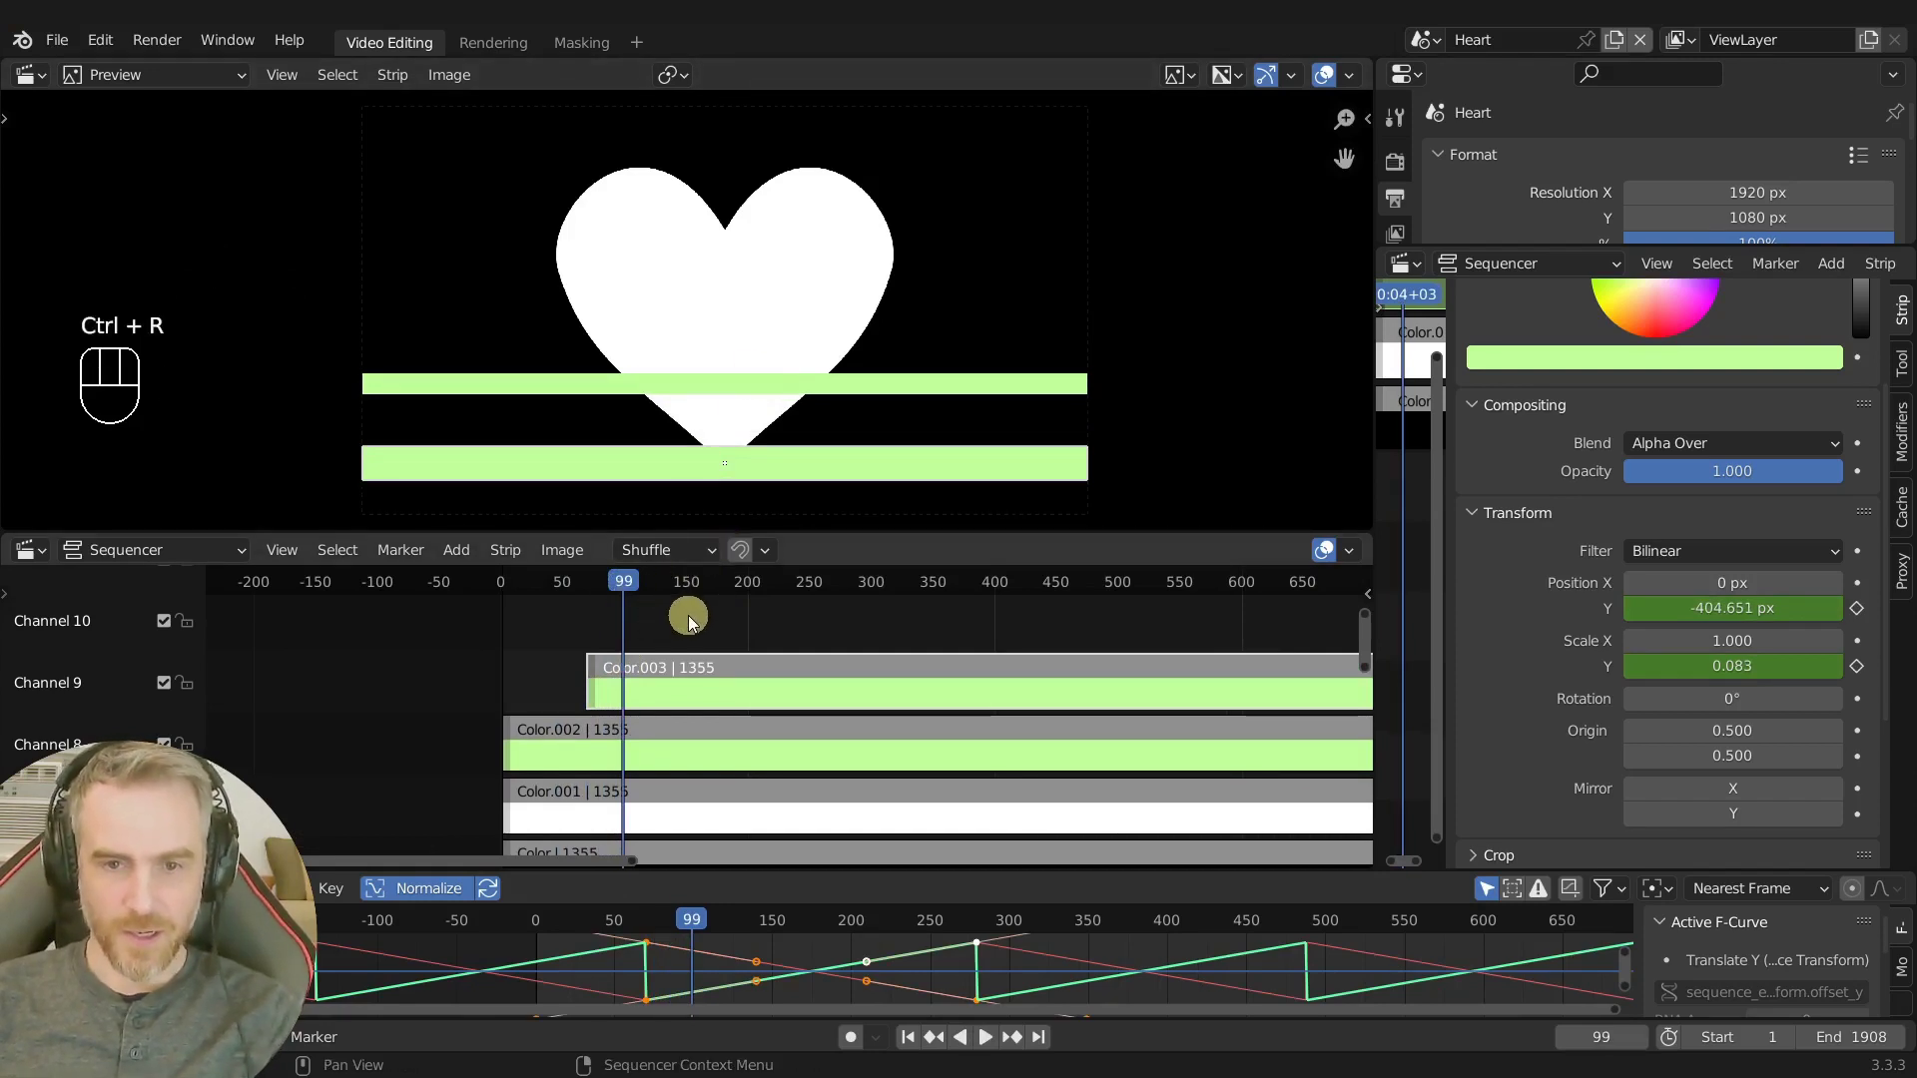
# Slide Color.003 to start near frame 50 and play back both staggered stripes.
pyautogui.moveTo(629, 590); pyautogui.dragTo(604, 610)
pyautogui.press('Page_Down')
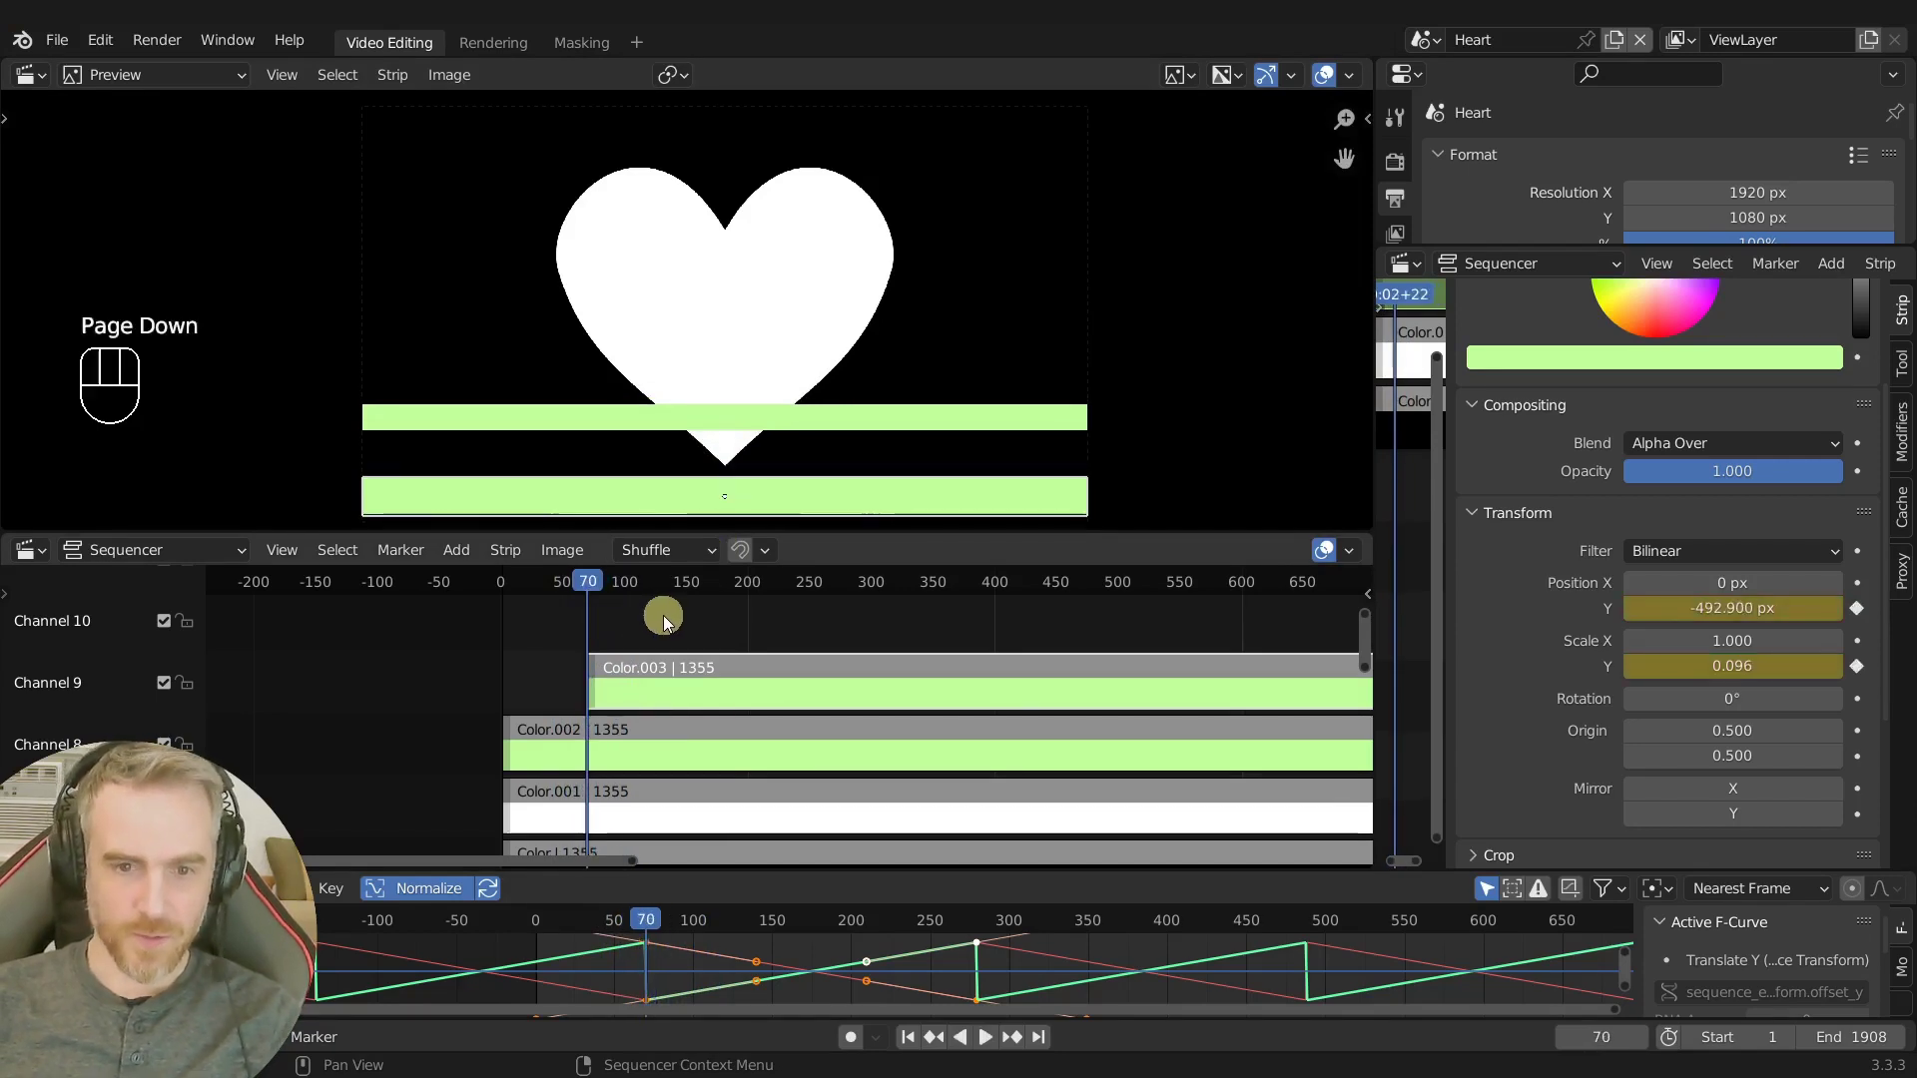
pyautogui.click(777, 679)
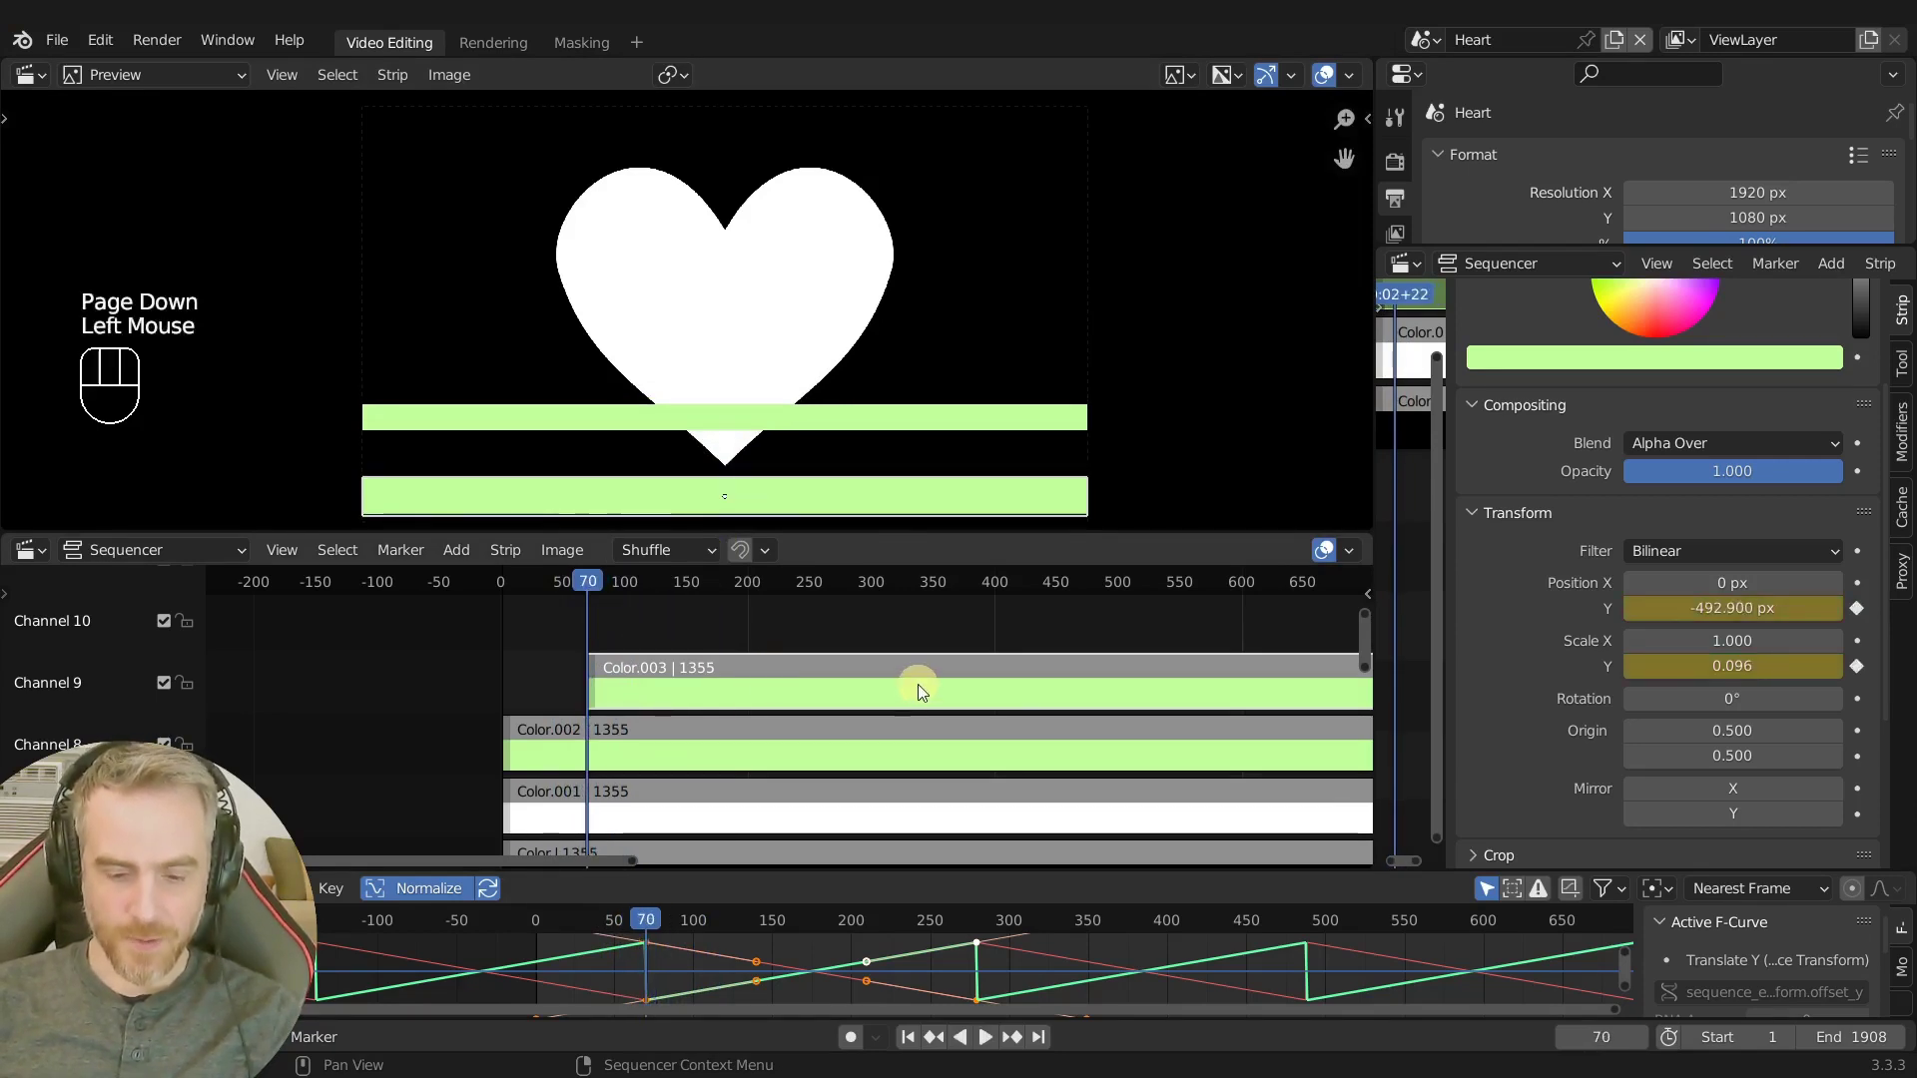
pyautogui.press('g')
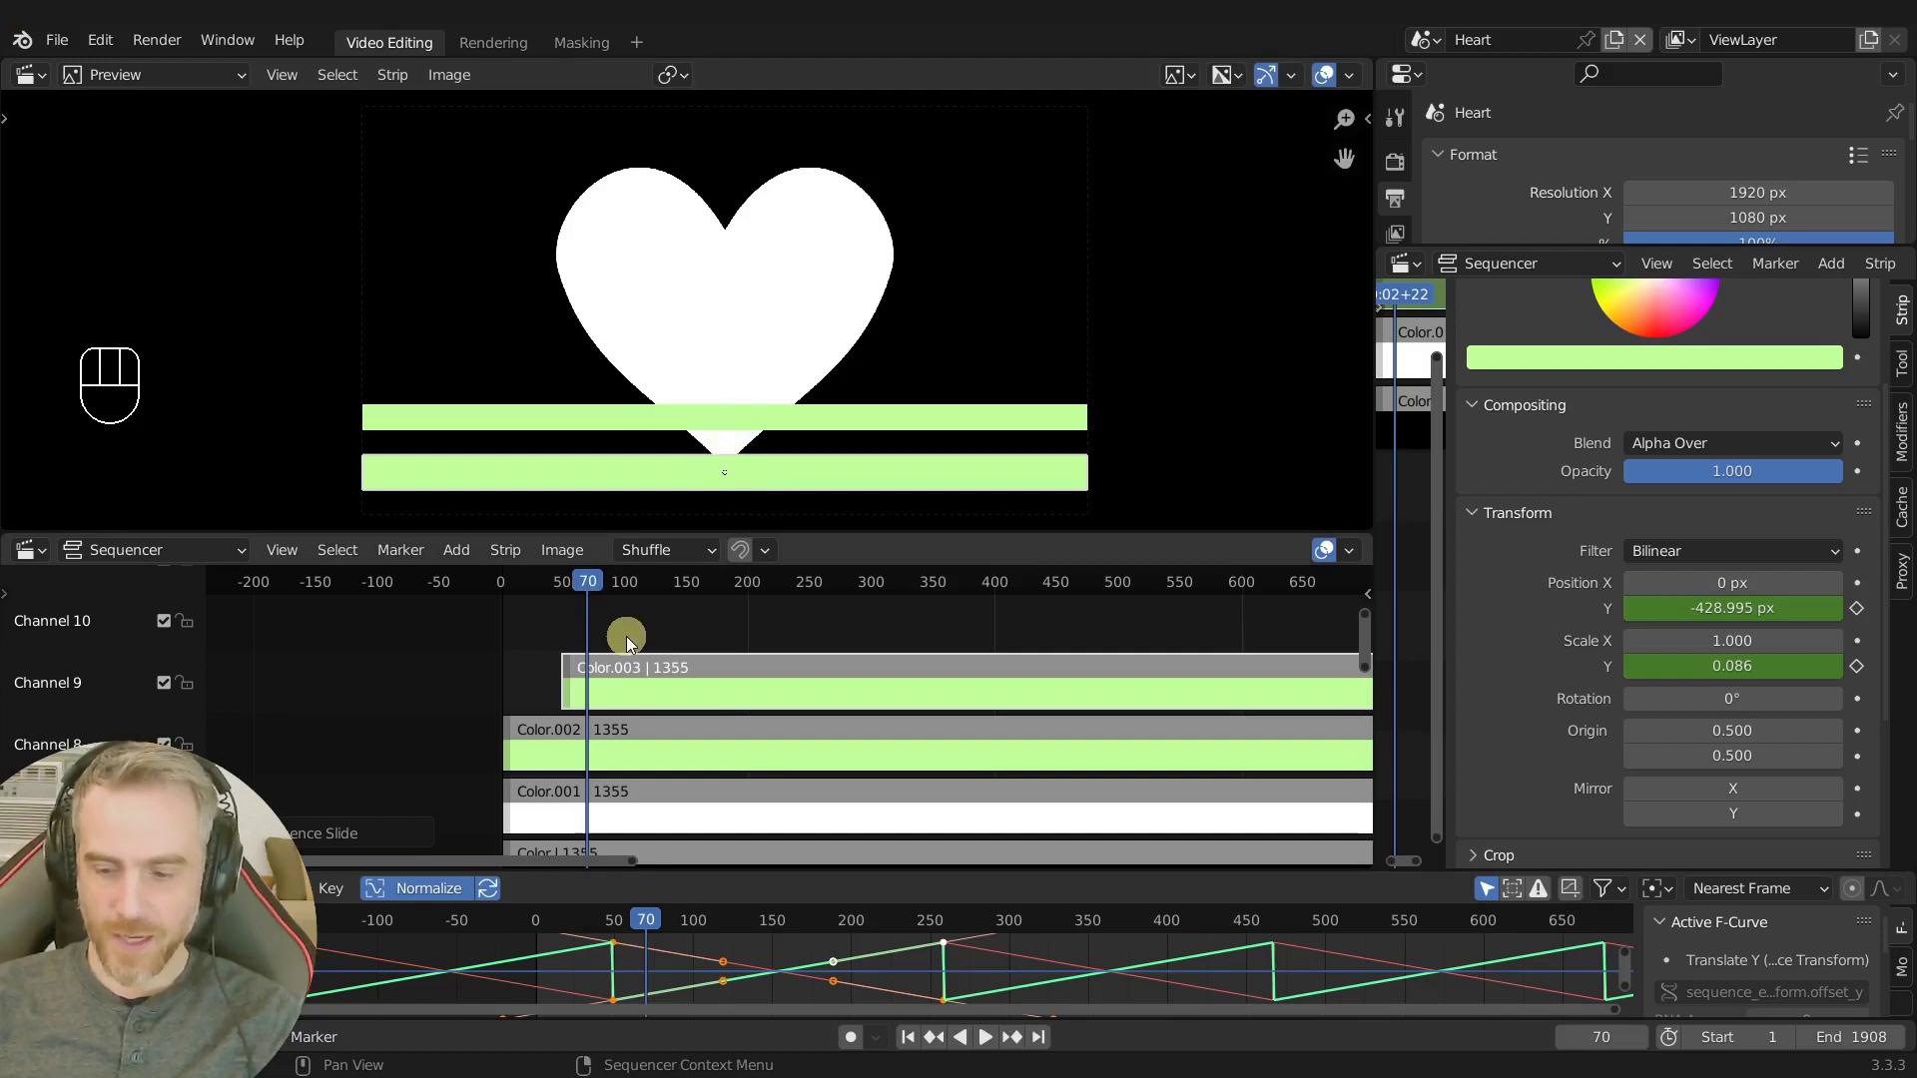
pyautogui.press('Page_Down')
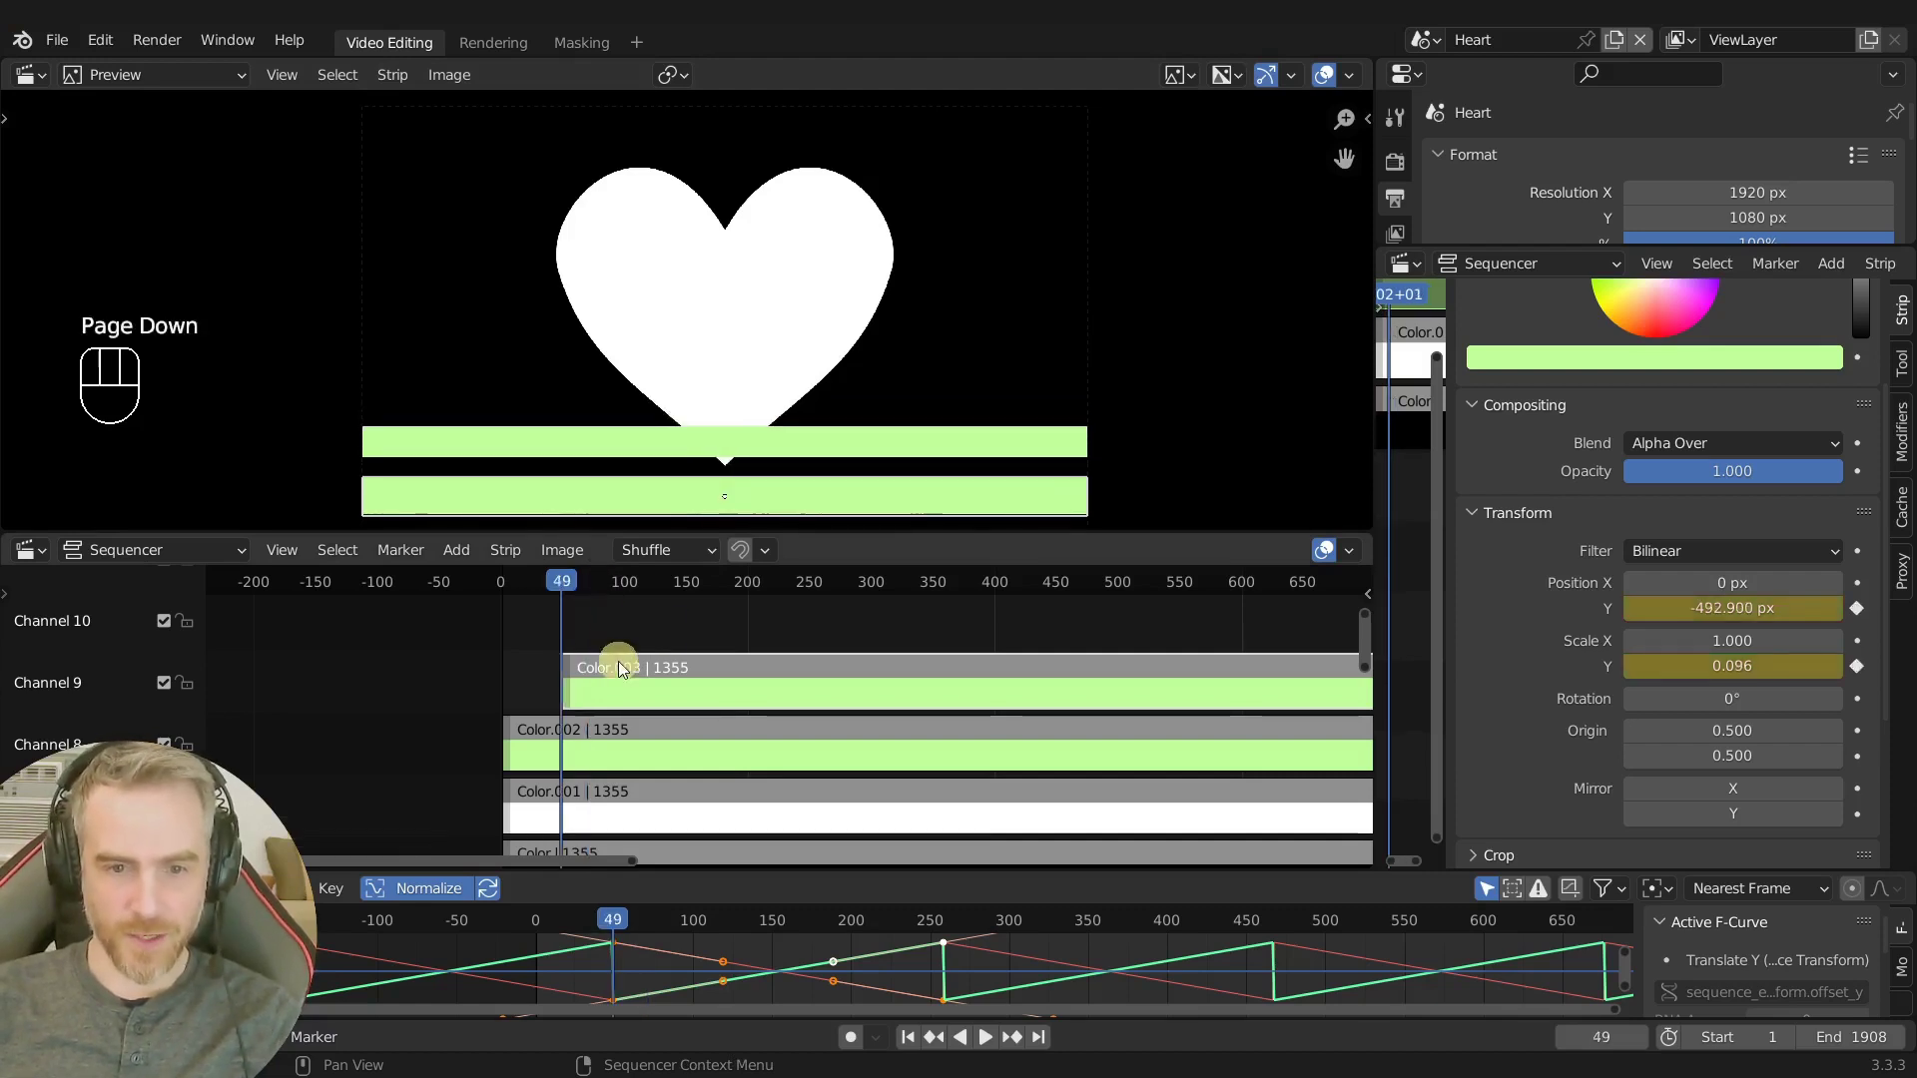
pyautogui.press('Right')
pyautogui.press('s')
# Select Color.003 and Color.004 together so both strips' curves show in the Graph Editor.
pyautogui.moveTo(565, 592); pyautogui.dragTo(959, 487)
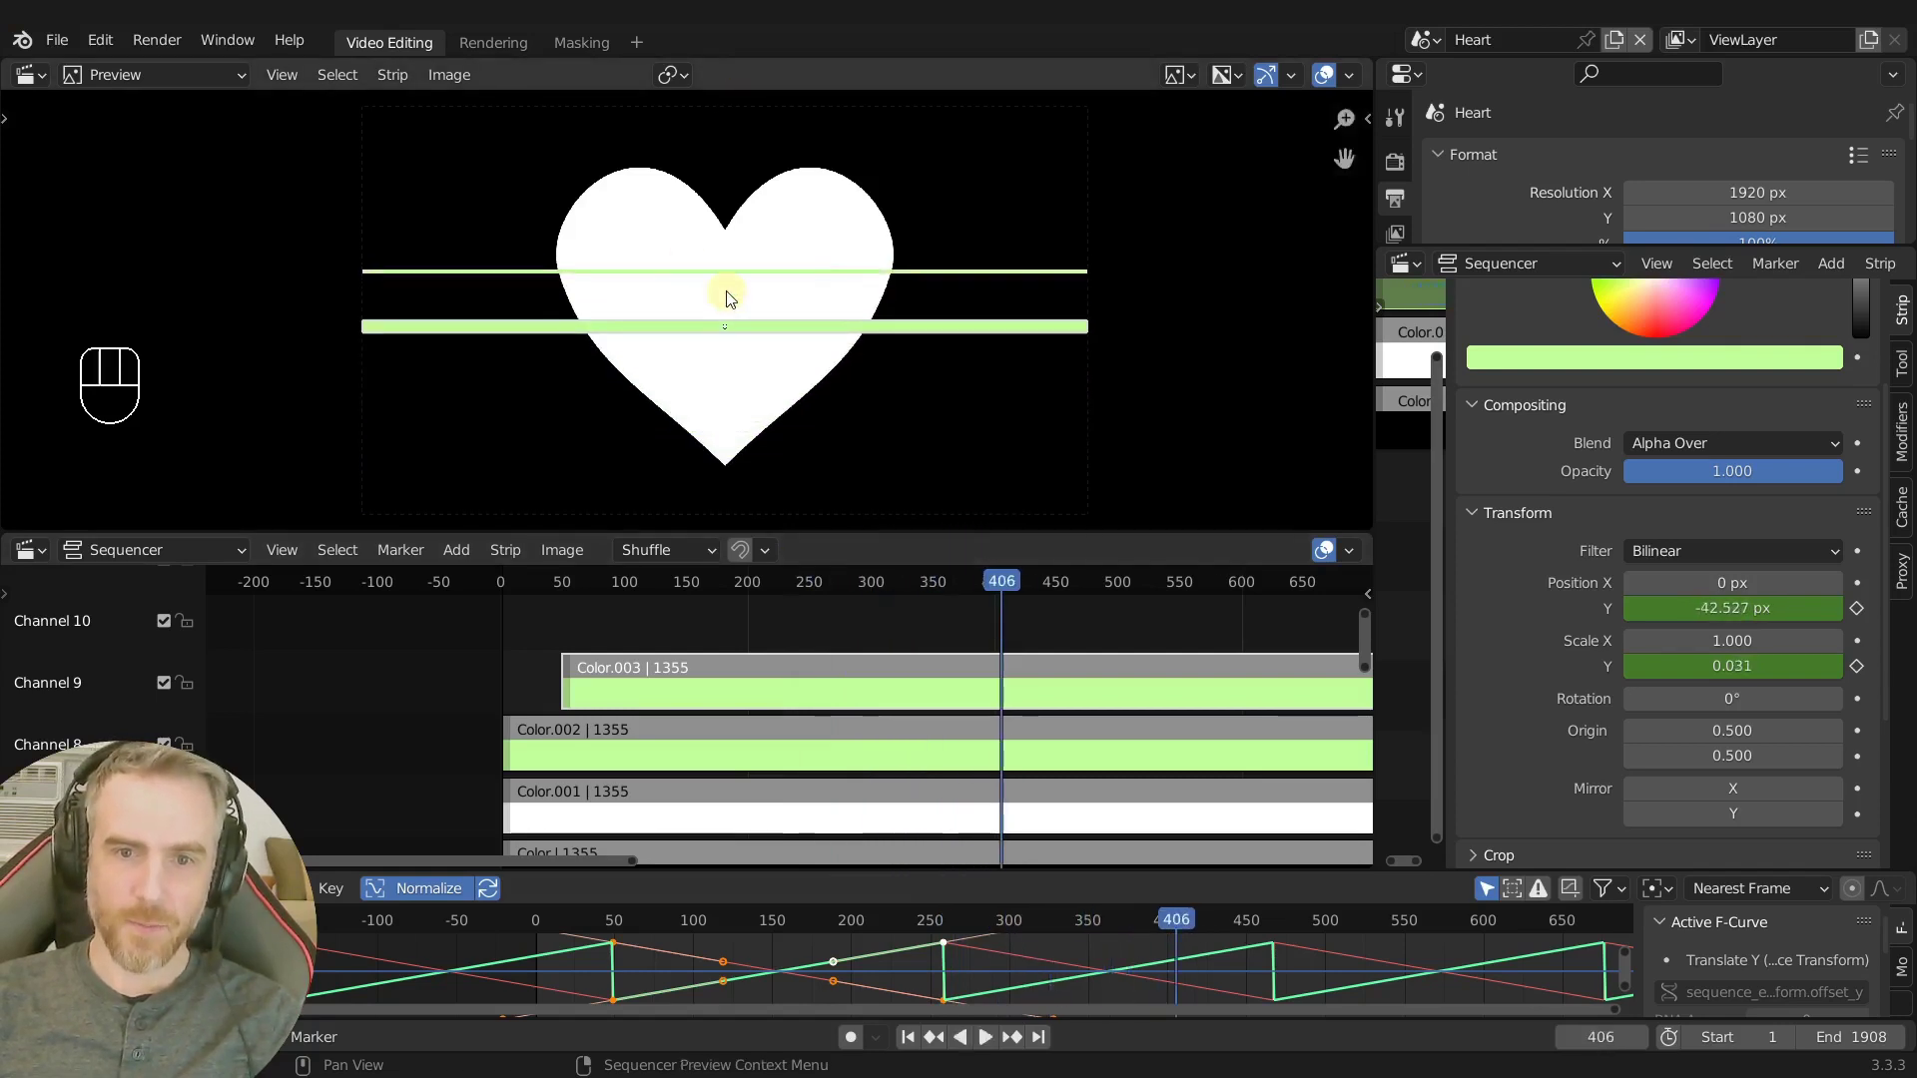
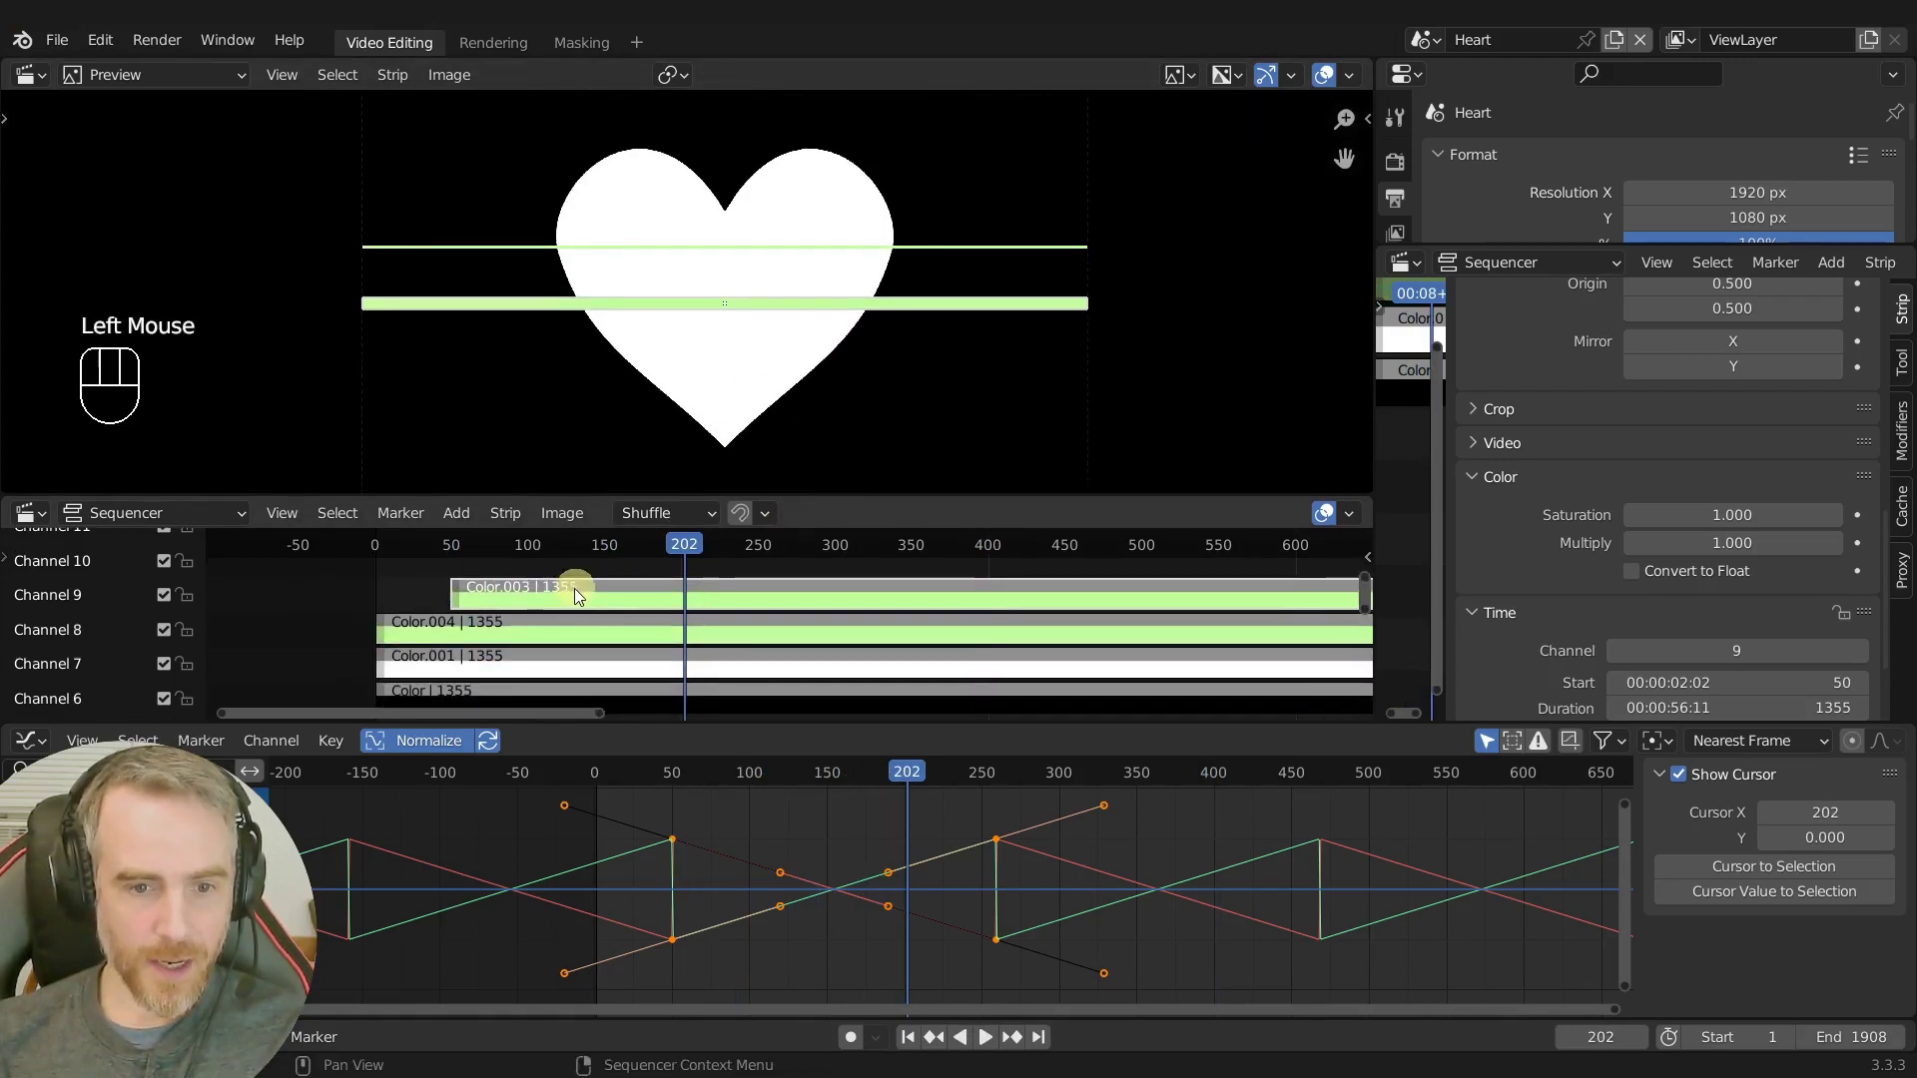
pyautogui.click(605, 597)
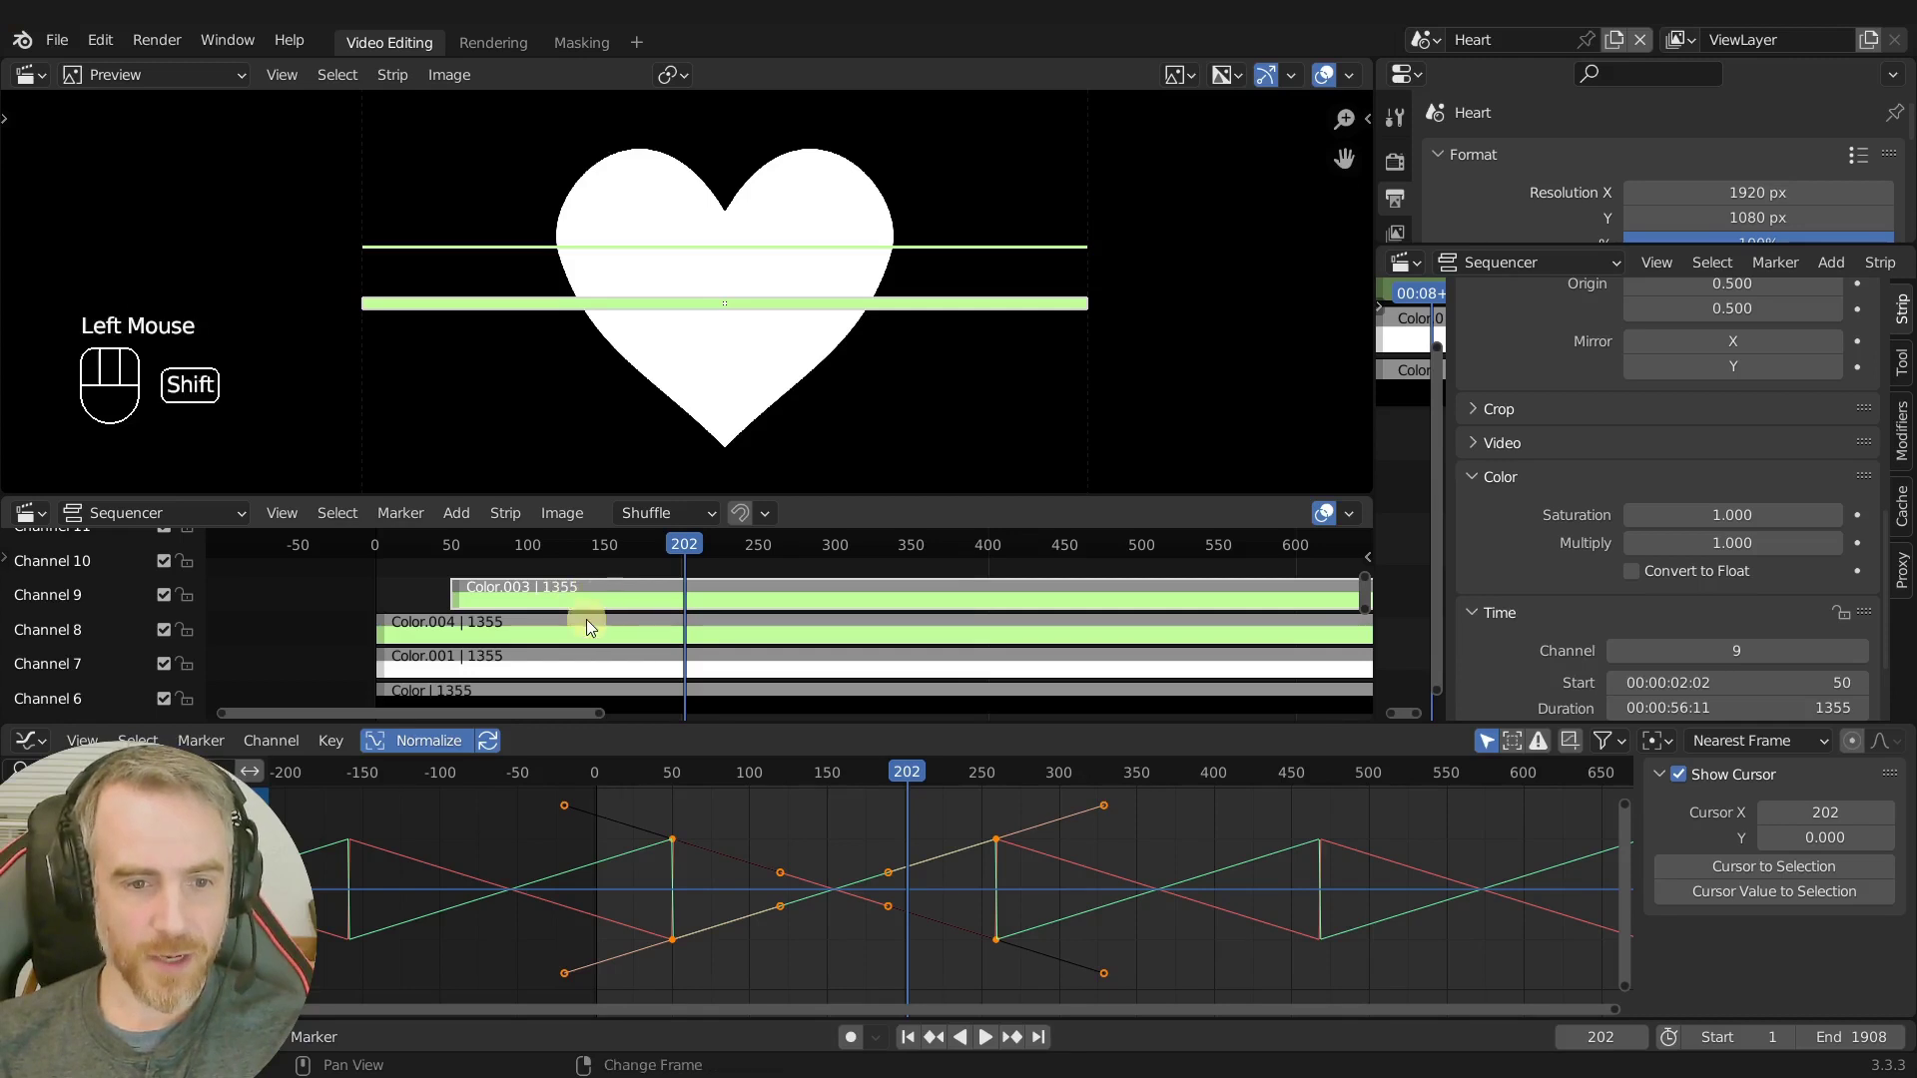
pyautogui.click(588, 634)
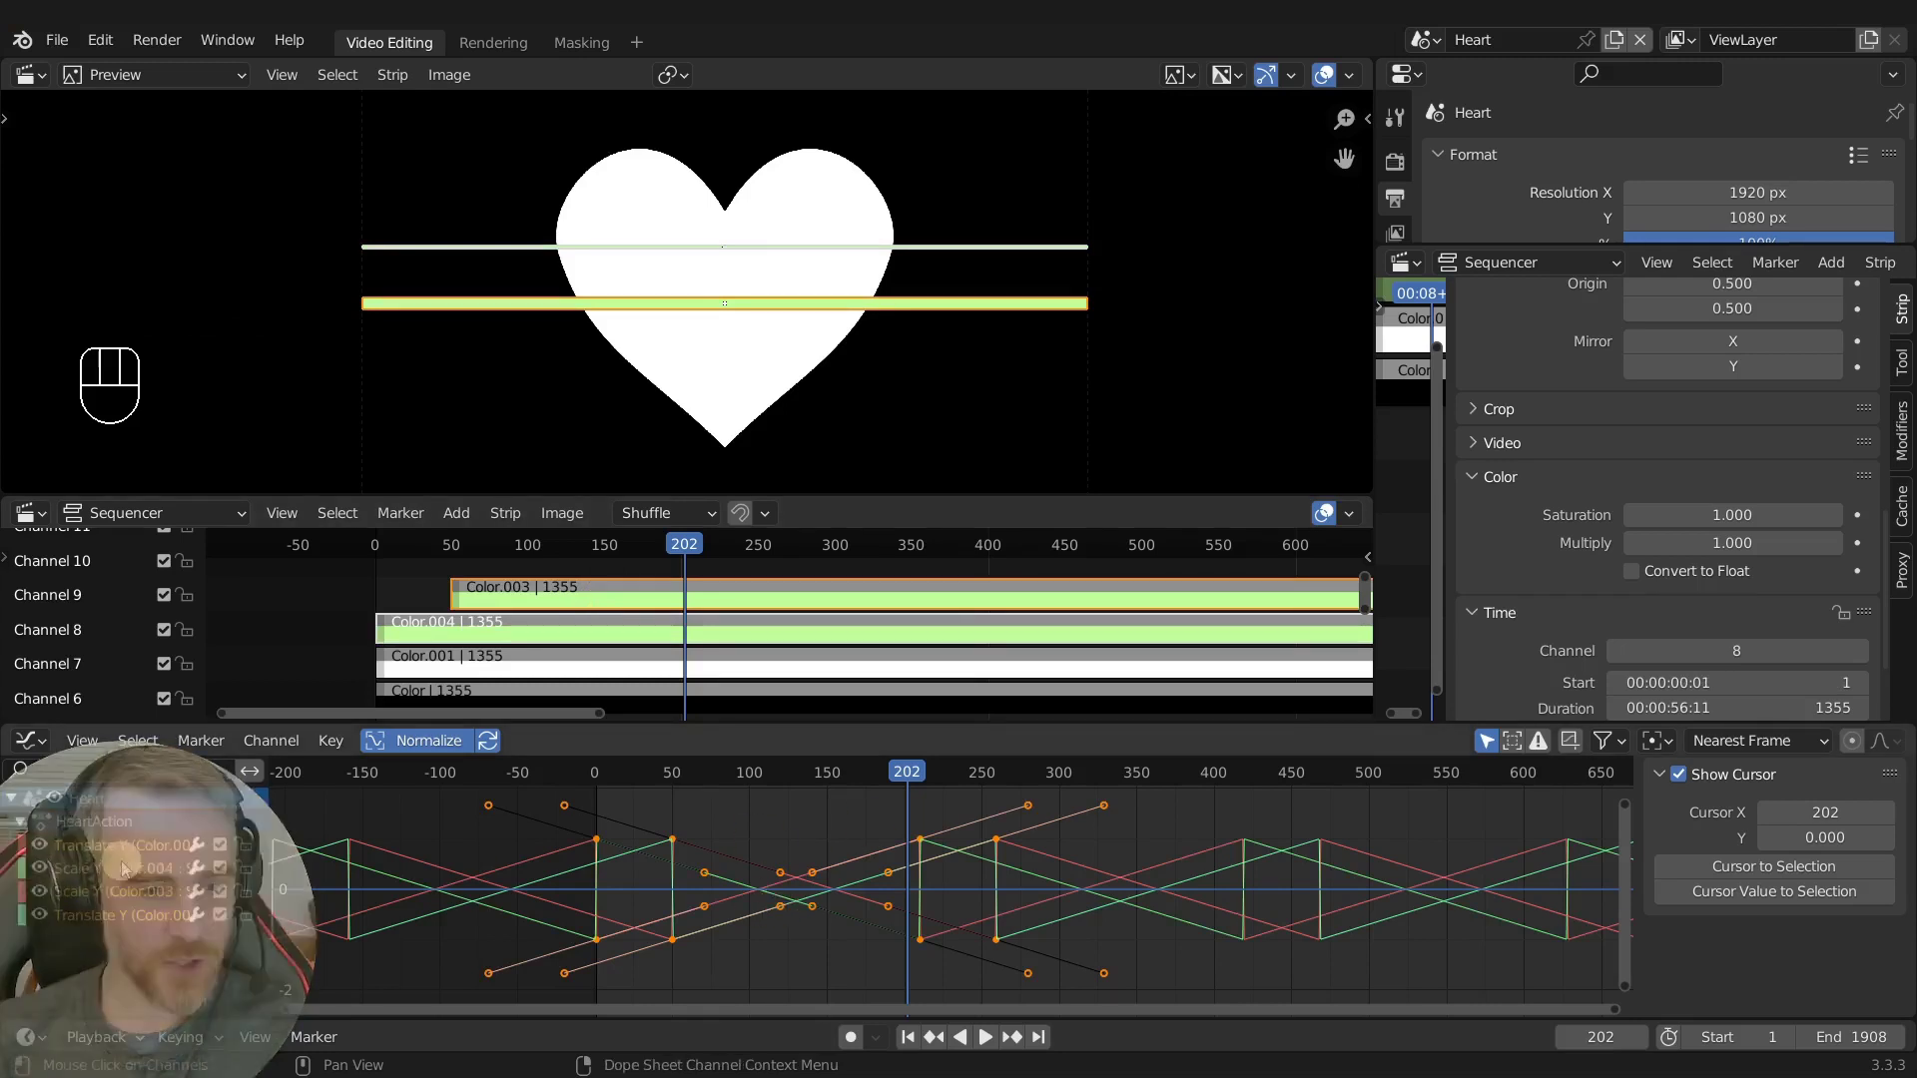
# Hide the Scale Y channels, set the position keyframes' handles to Free and select keyframes on the ramp.
pyautogui.click(43, 876)
pyautogui.click(47, 898)
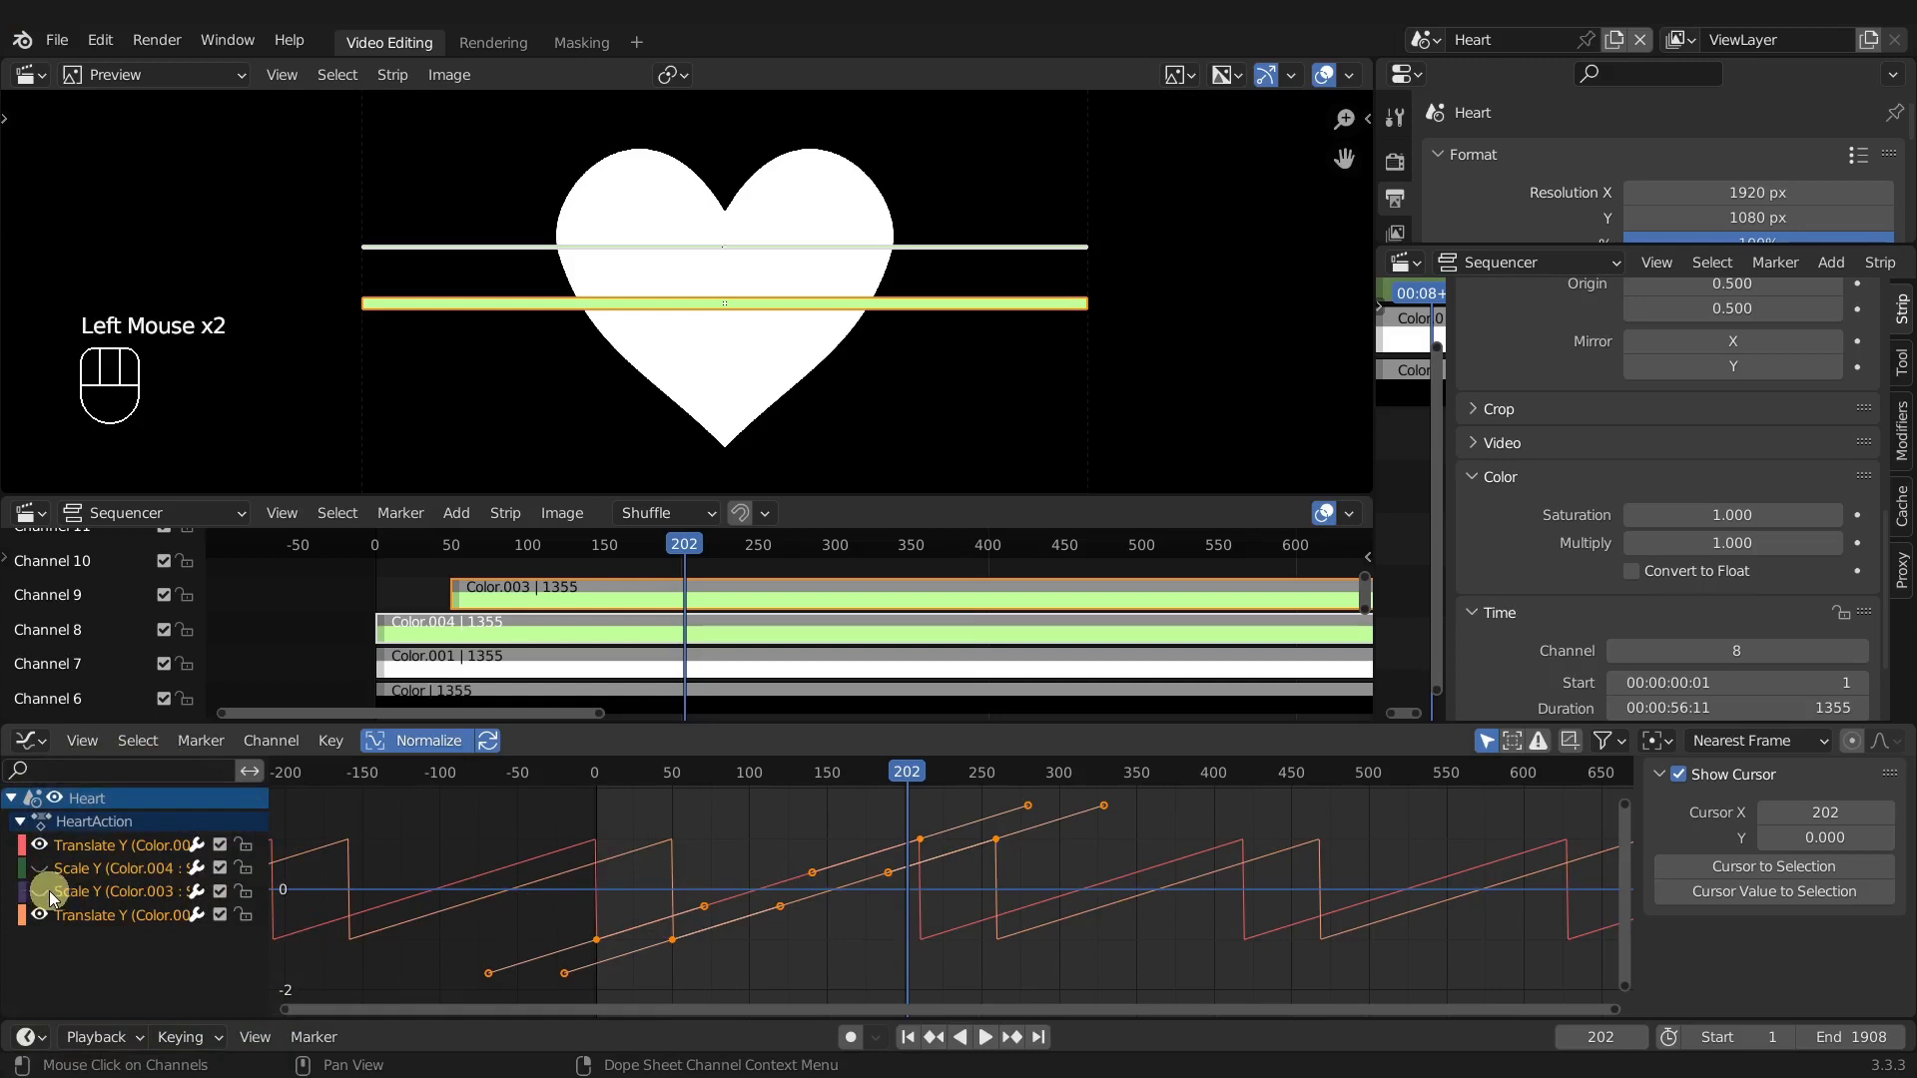
pyautogui.press('v')
pyautogui.press('Escape')
pyautogui.press('v')
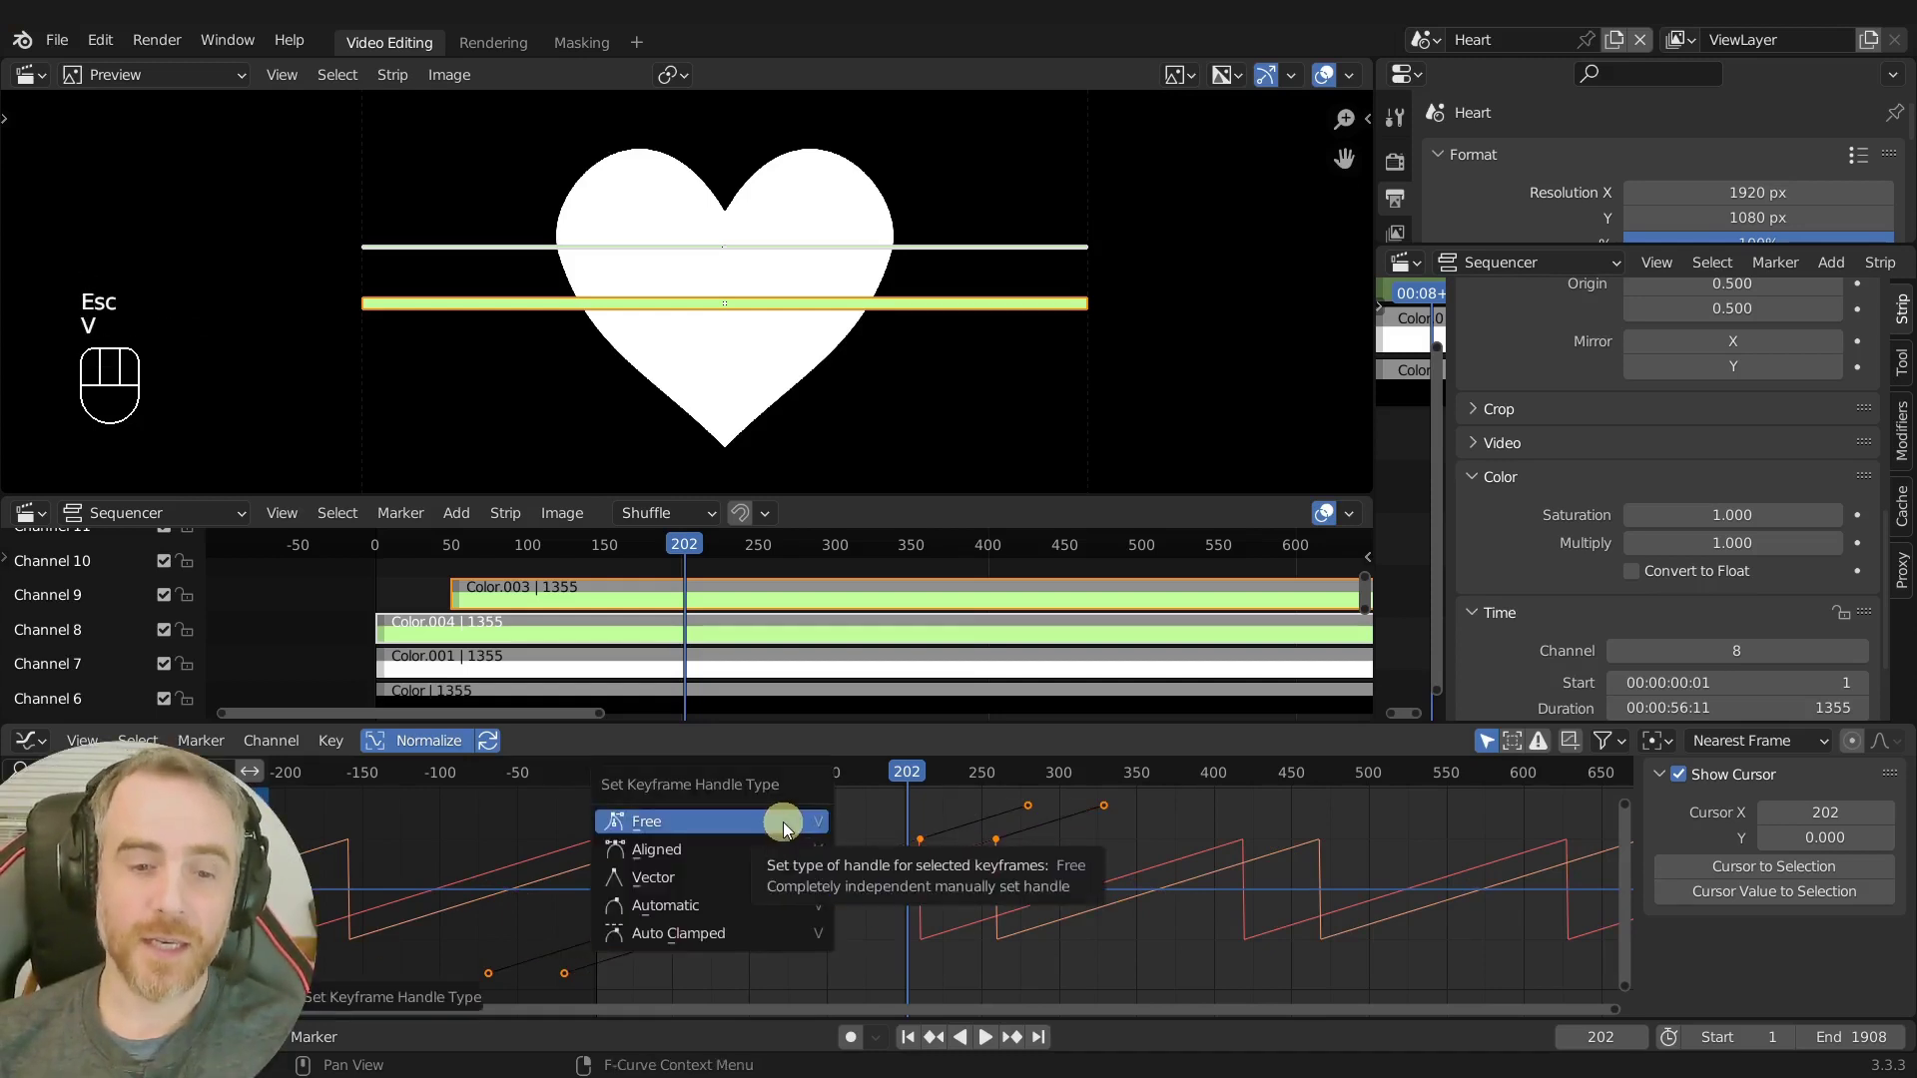
pyautogui.press('ctrl+z')
pyautogui.click(1005, 847)
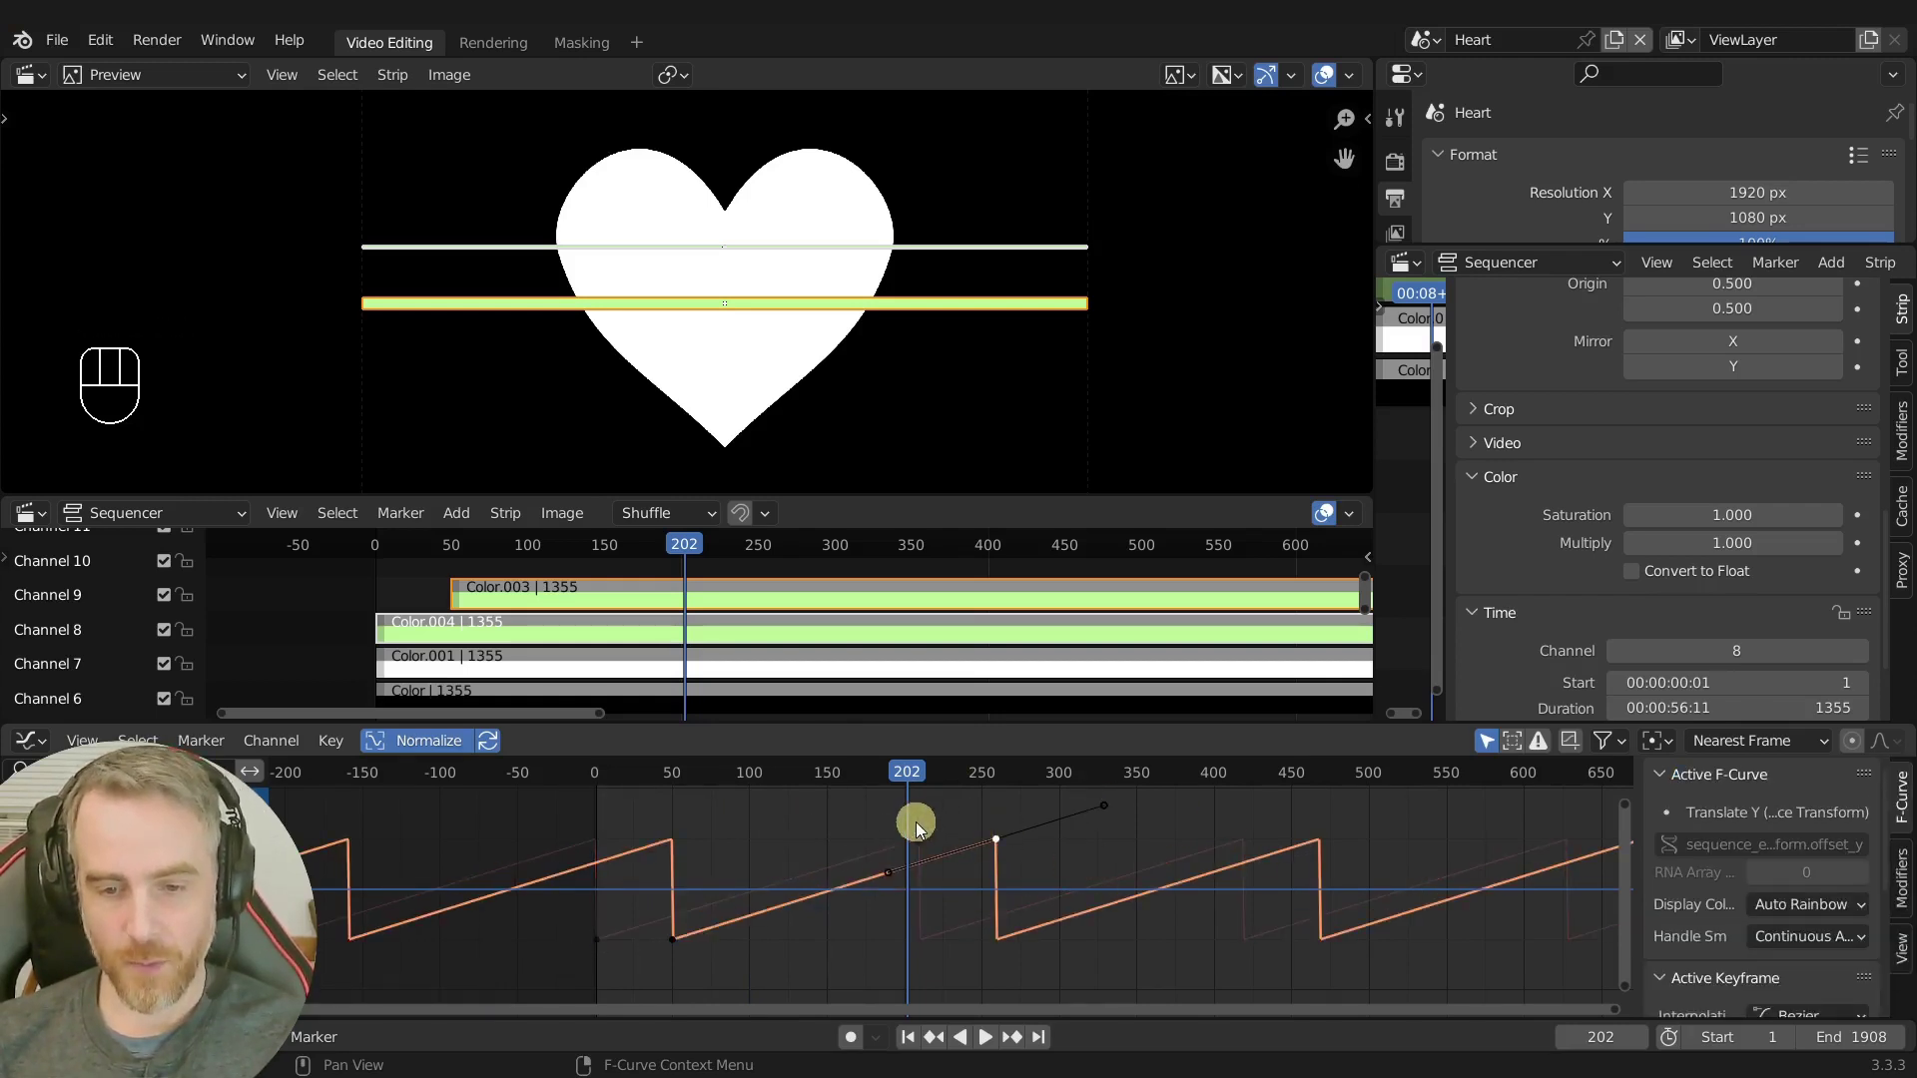
pyautogui.click(923, 840)
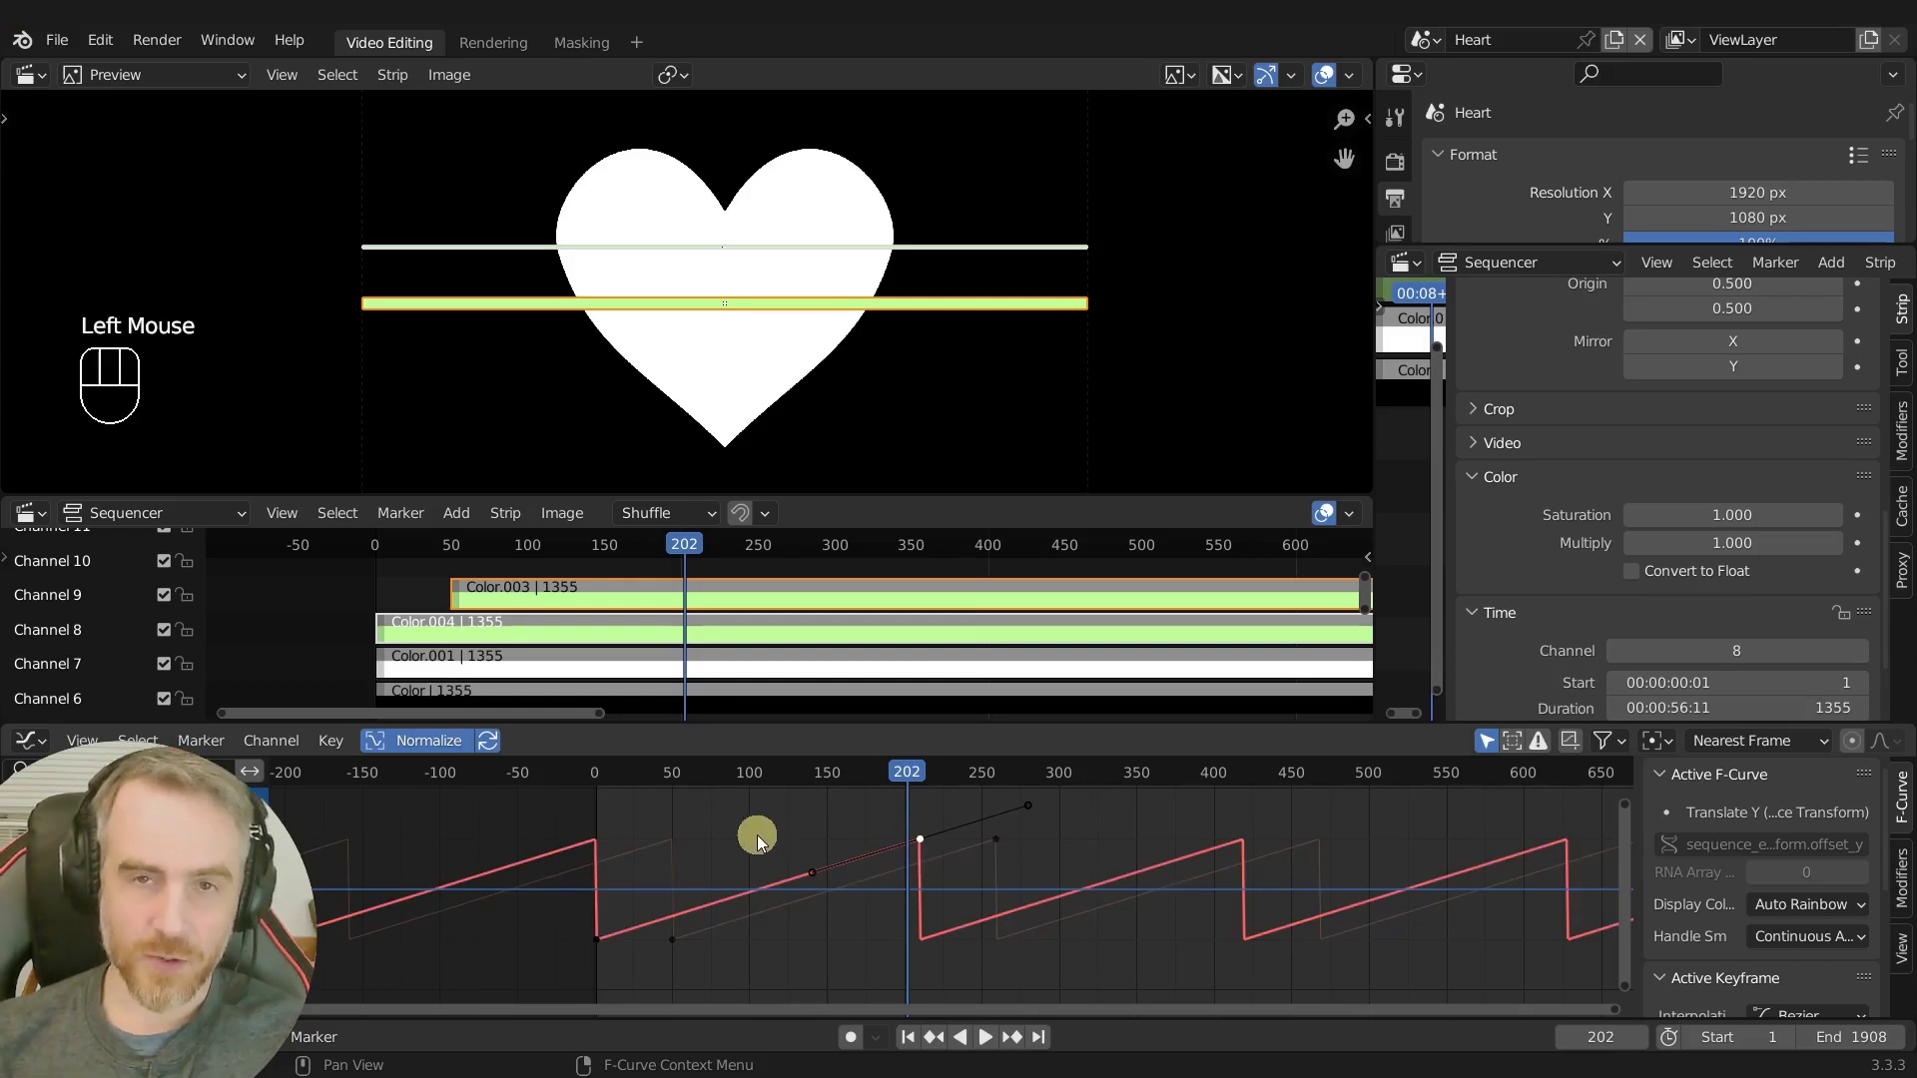
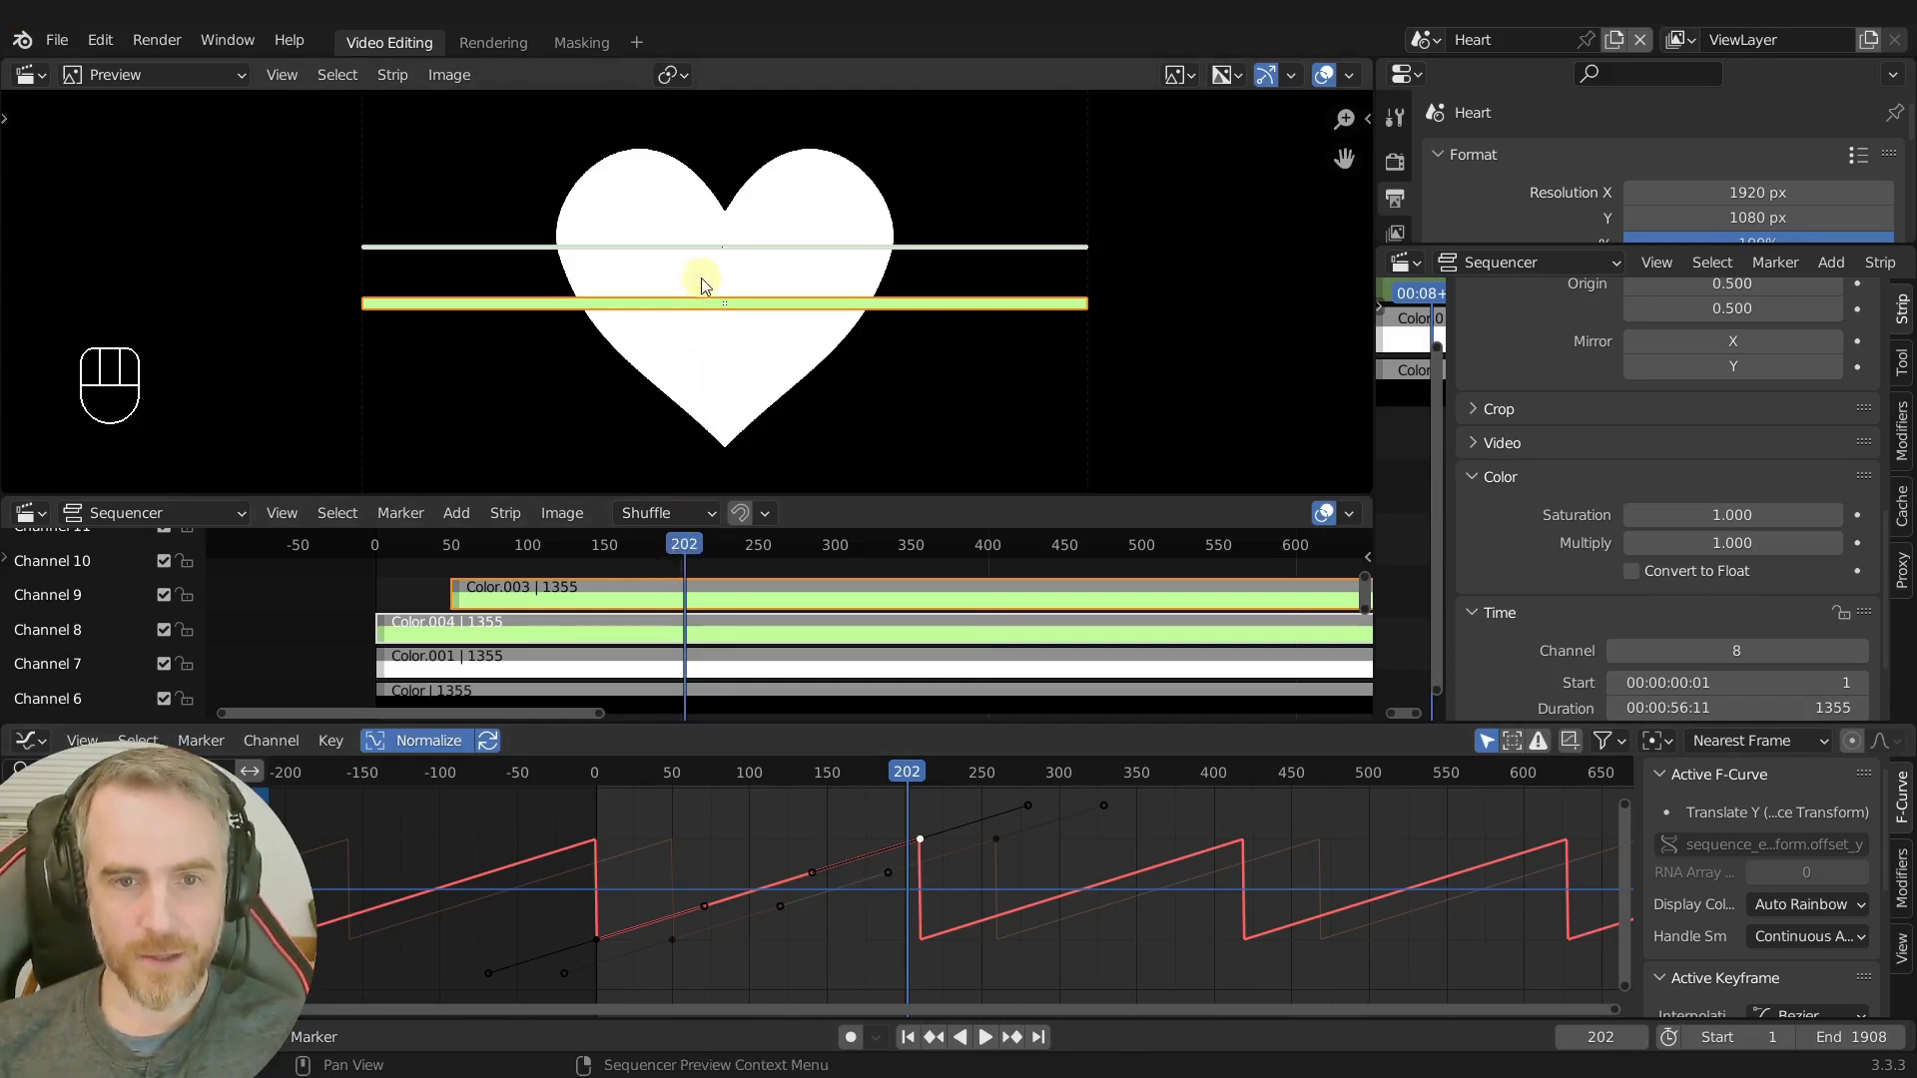
# Pull a keyframe handle on the rising ramp so the rise bends into an ease-out curve.
pyautogui.click(891, 876)
pyautogui.click(821, 877)
pyautogui.press('g')
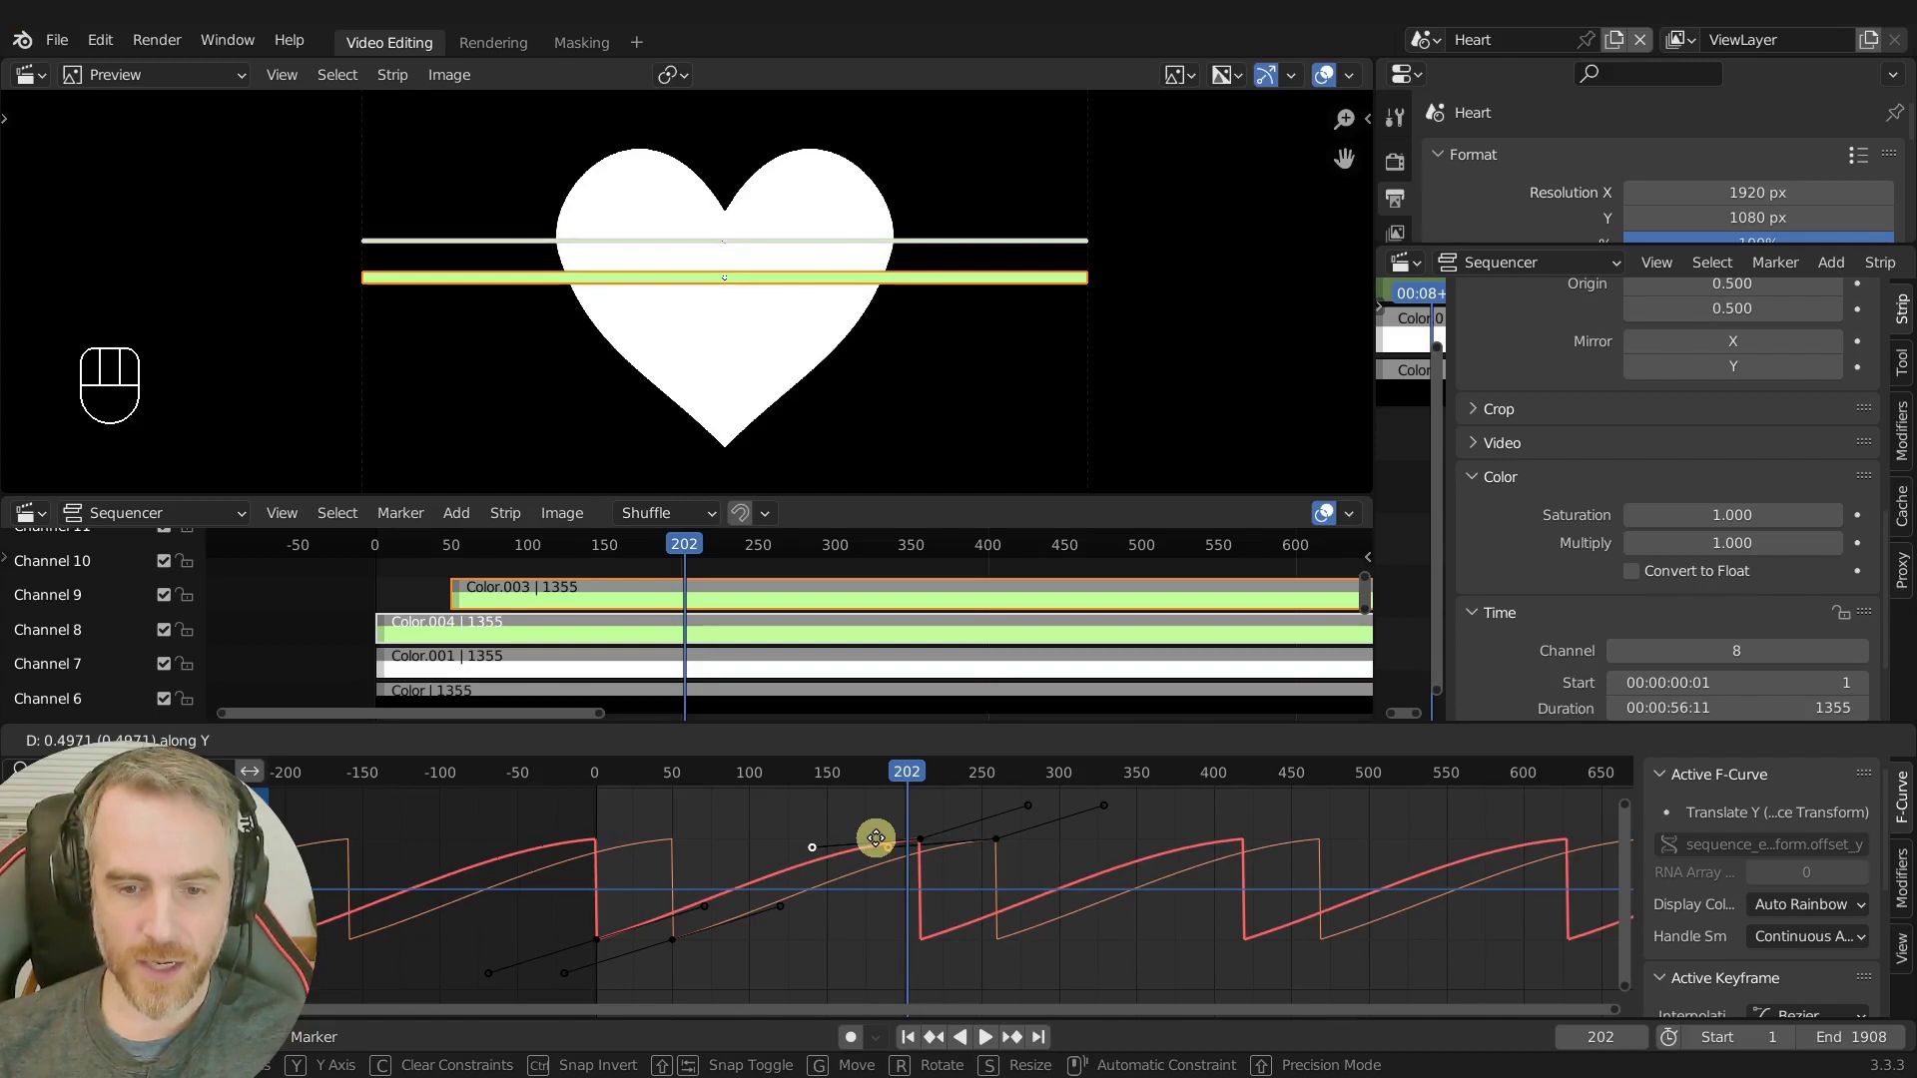
pyautogui.press('g')
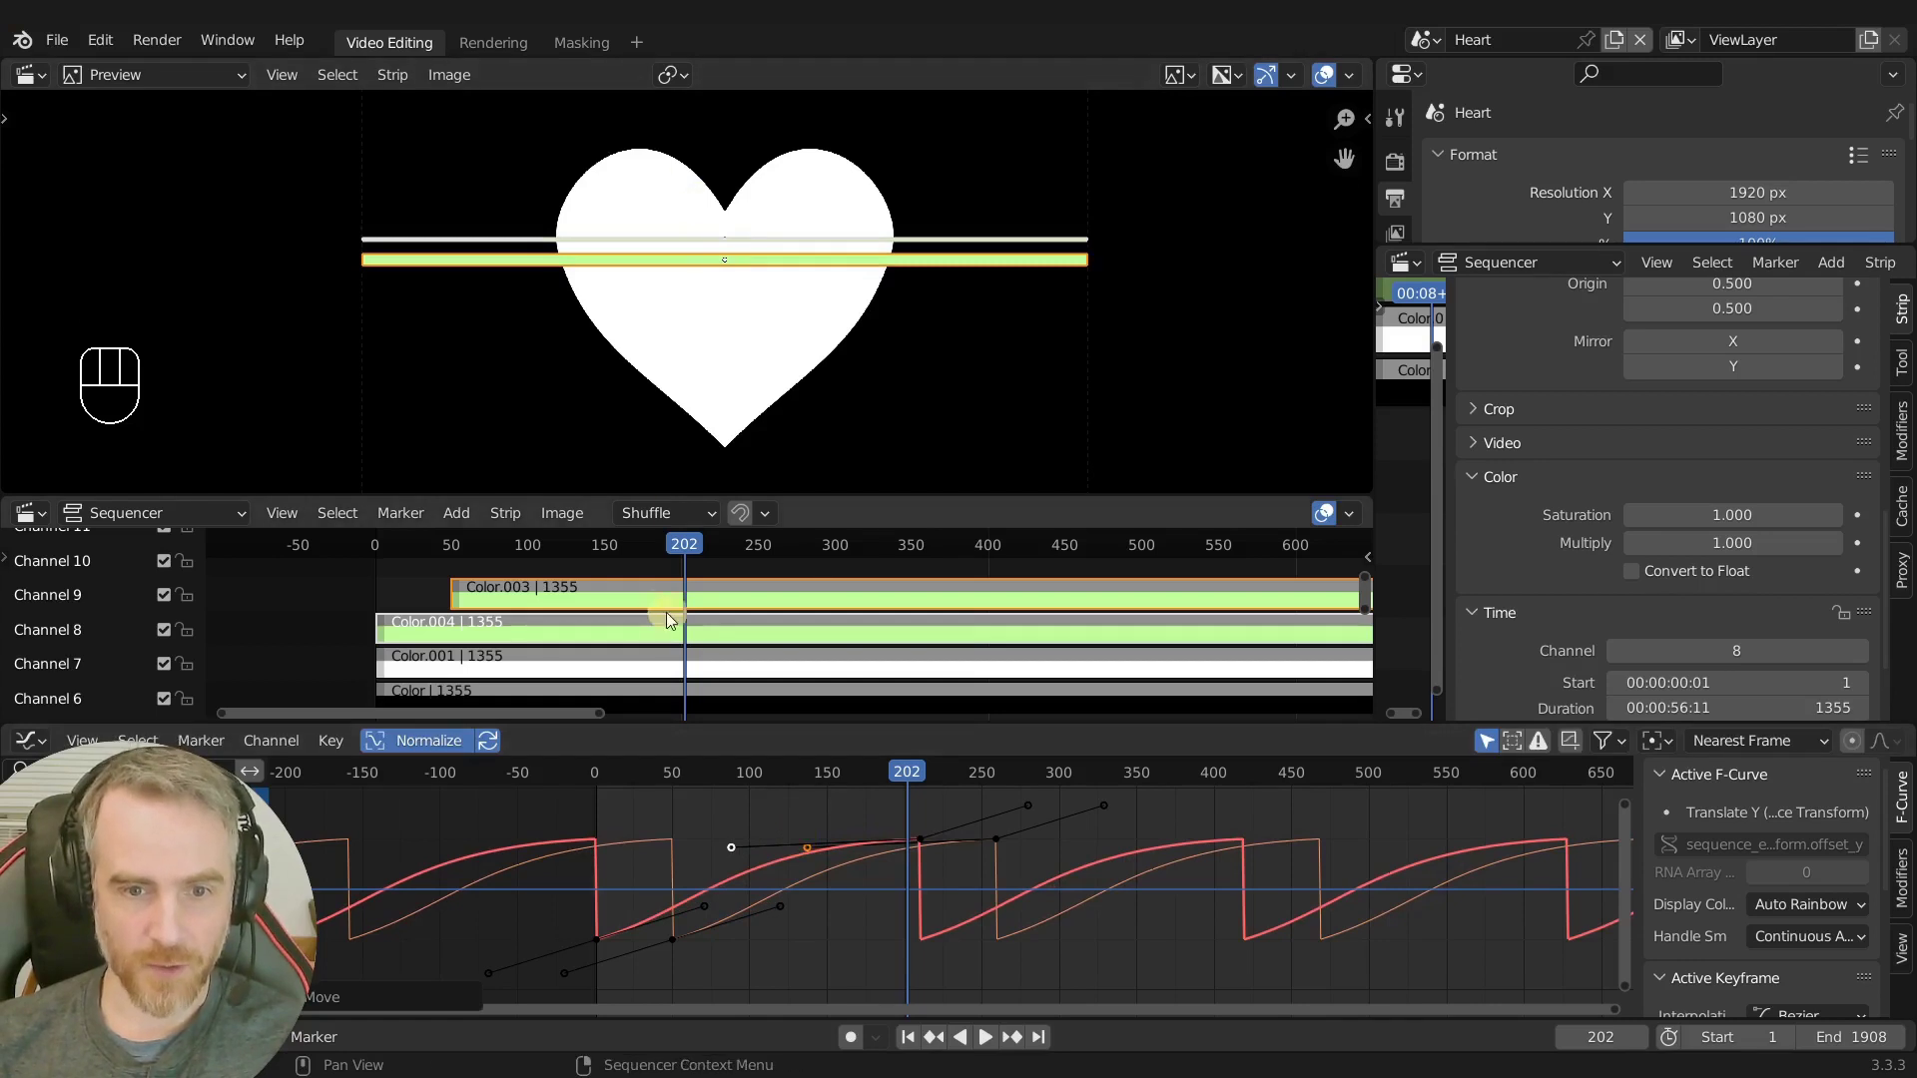
pyautogui.moveTo(694, 549); pyautogui.dragTo(488, 578)
# Move the lower keyframe's handles to refine the ease on each cycle.
pyautogui.click(784, 911)
pyautogui.click(711, 907)
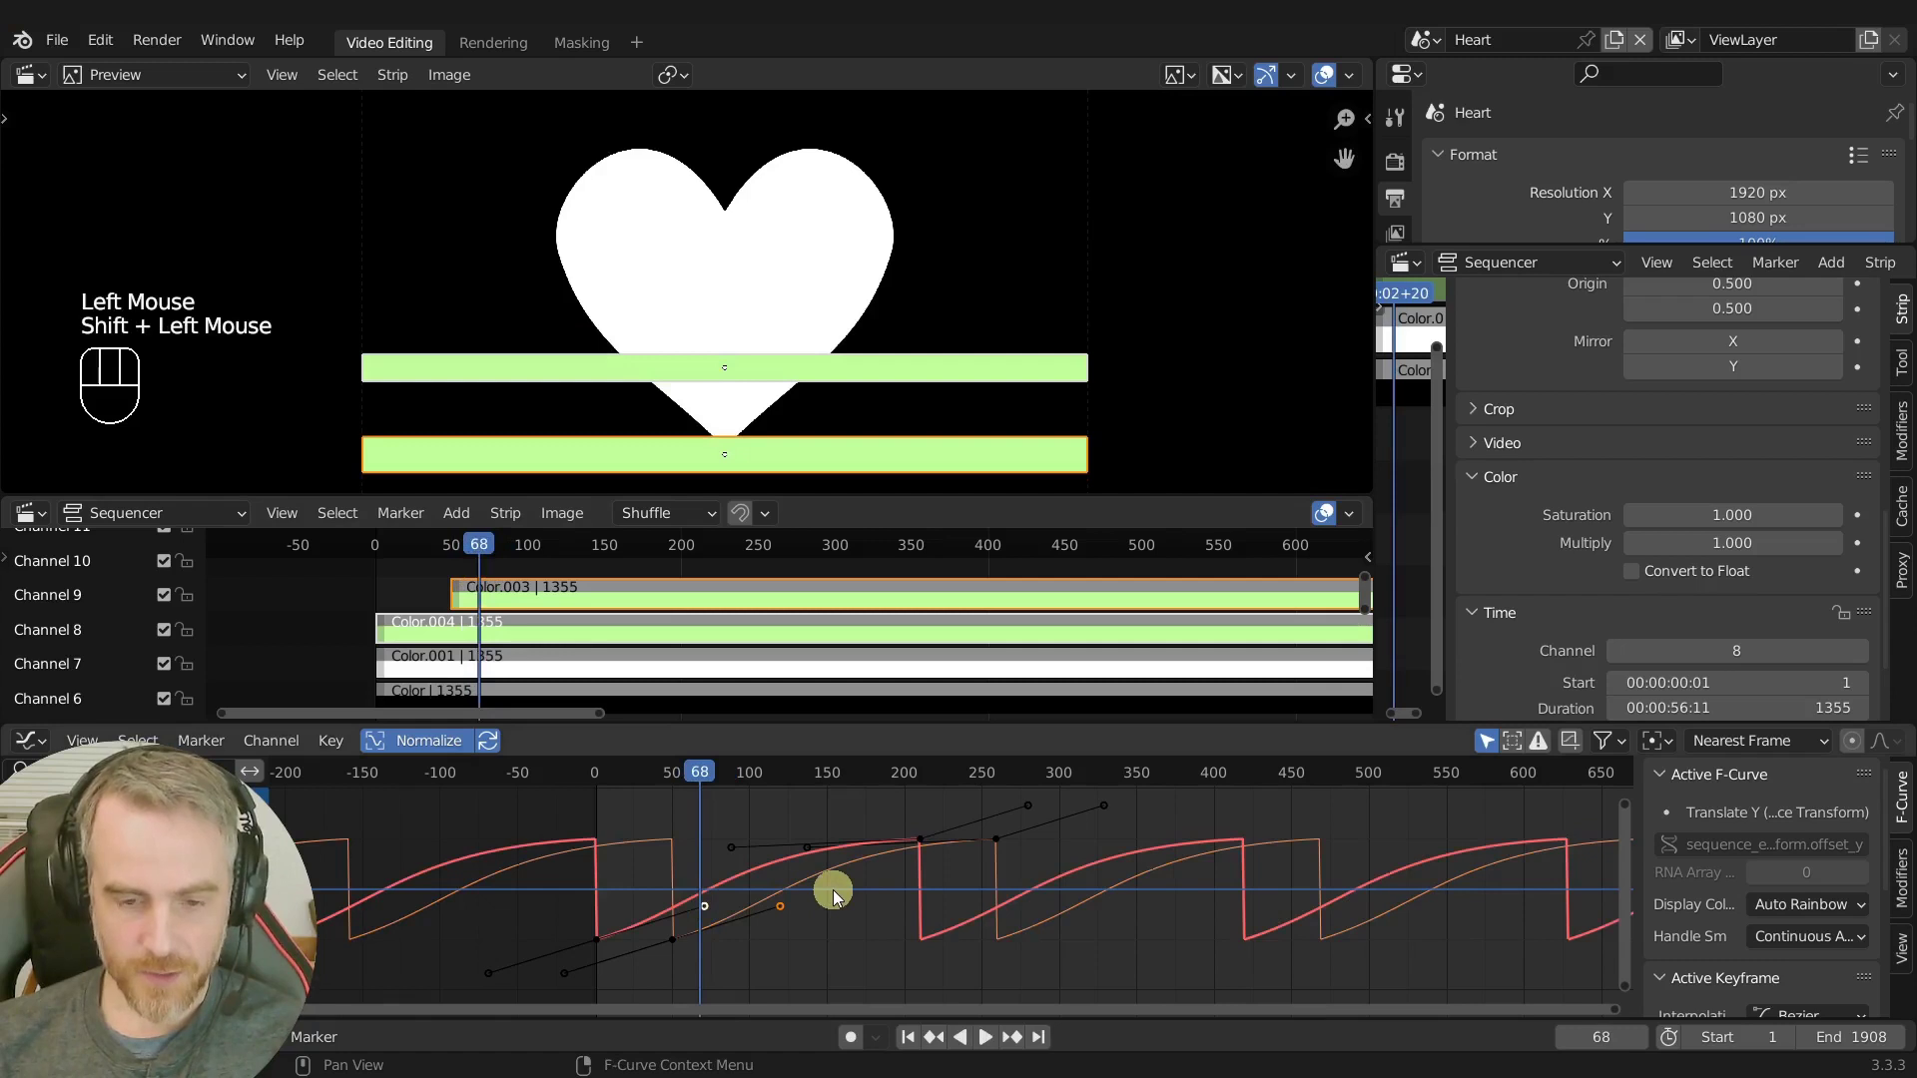
pyautogui.press('g')
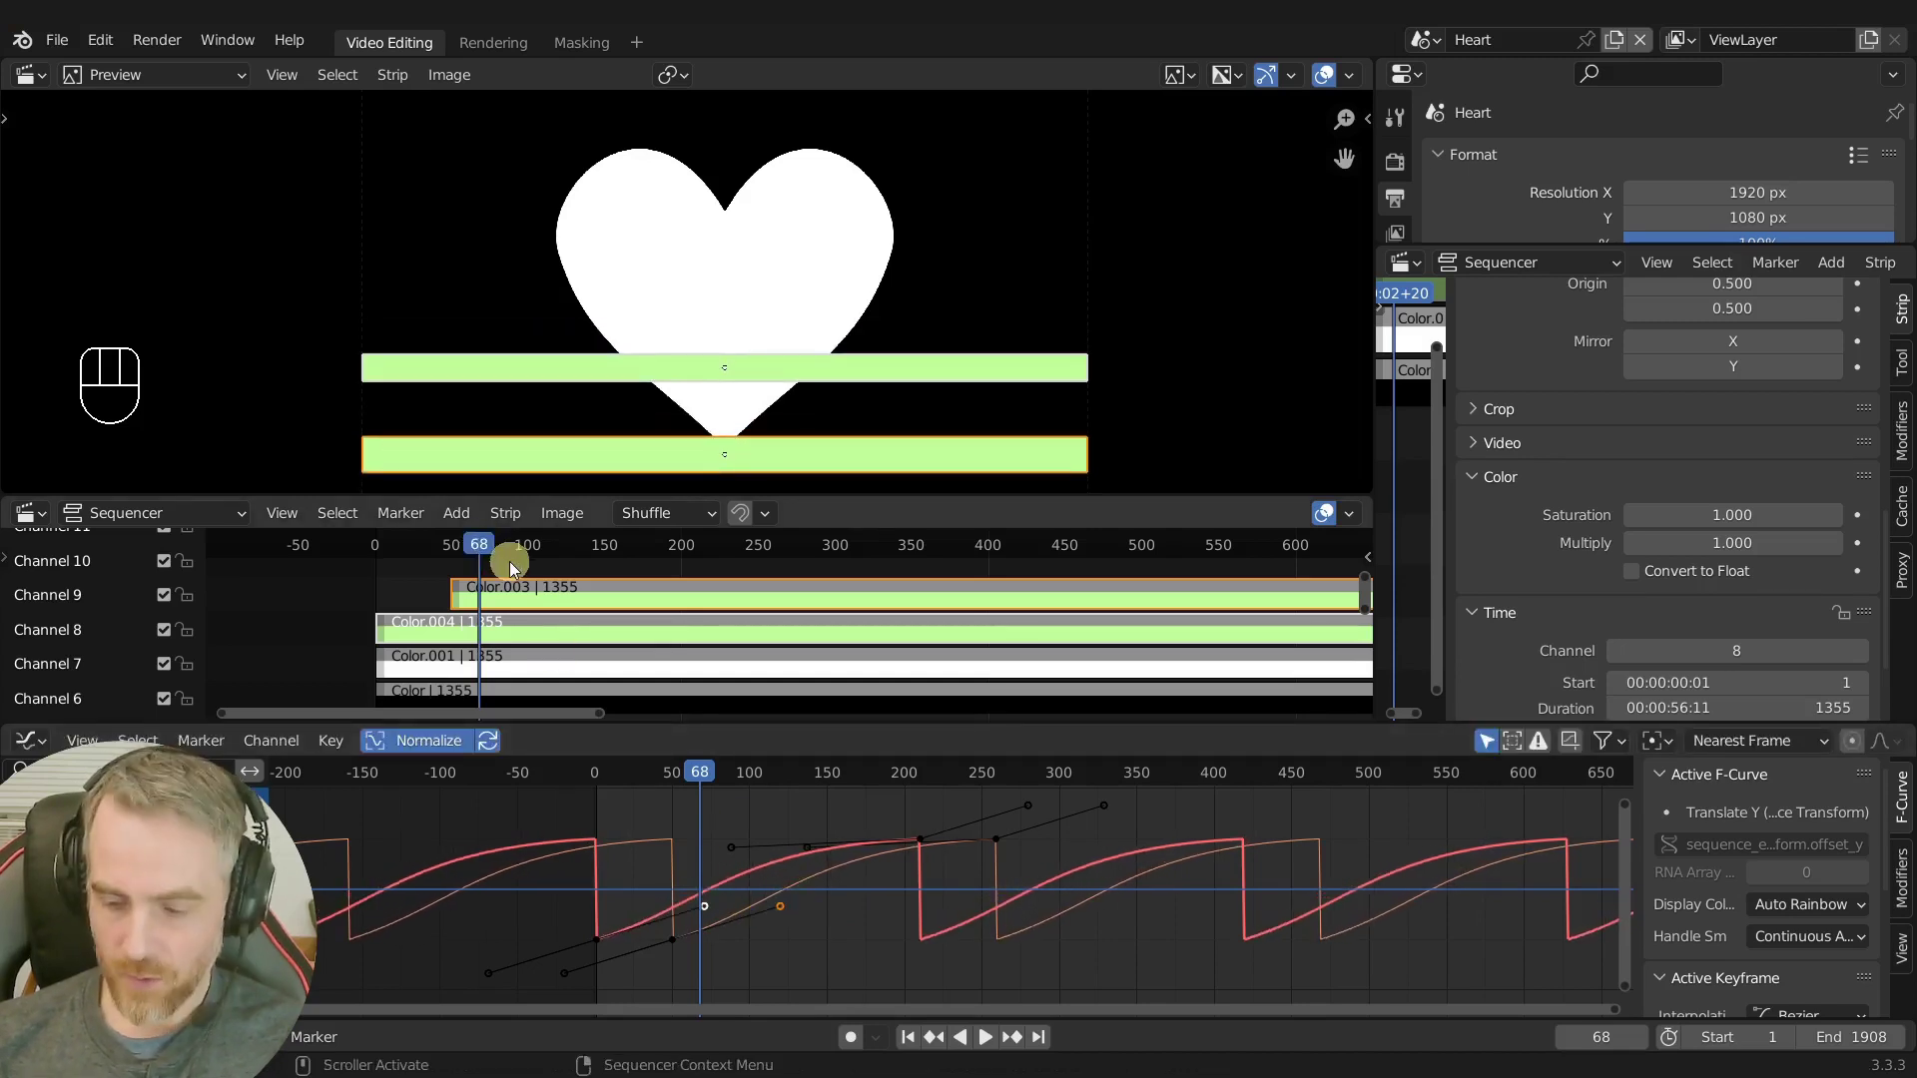
# Slide the Color.003 stripe strip earlier to start at frame 36 and scrub to compare both stripes.
pyautogui.press('Page_Down')
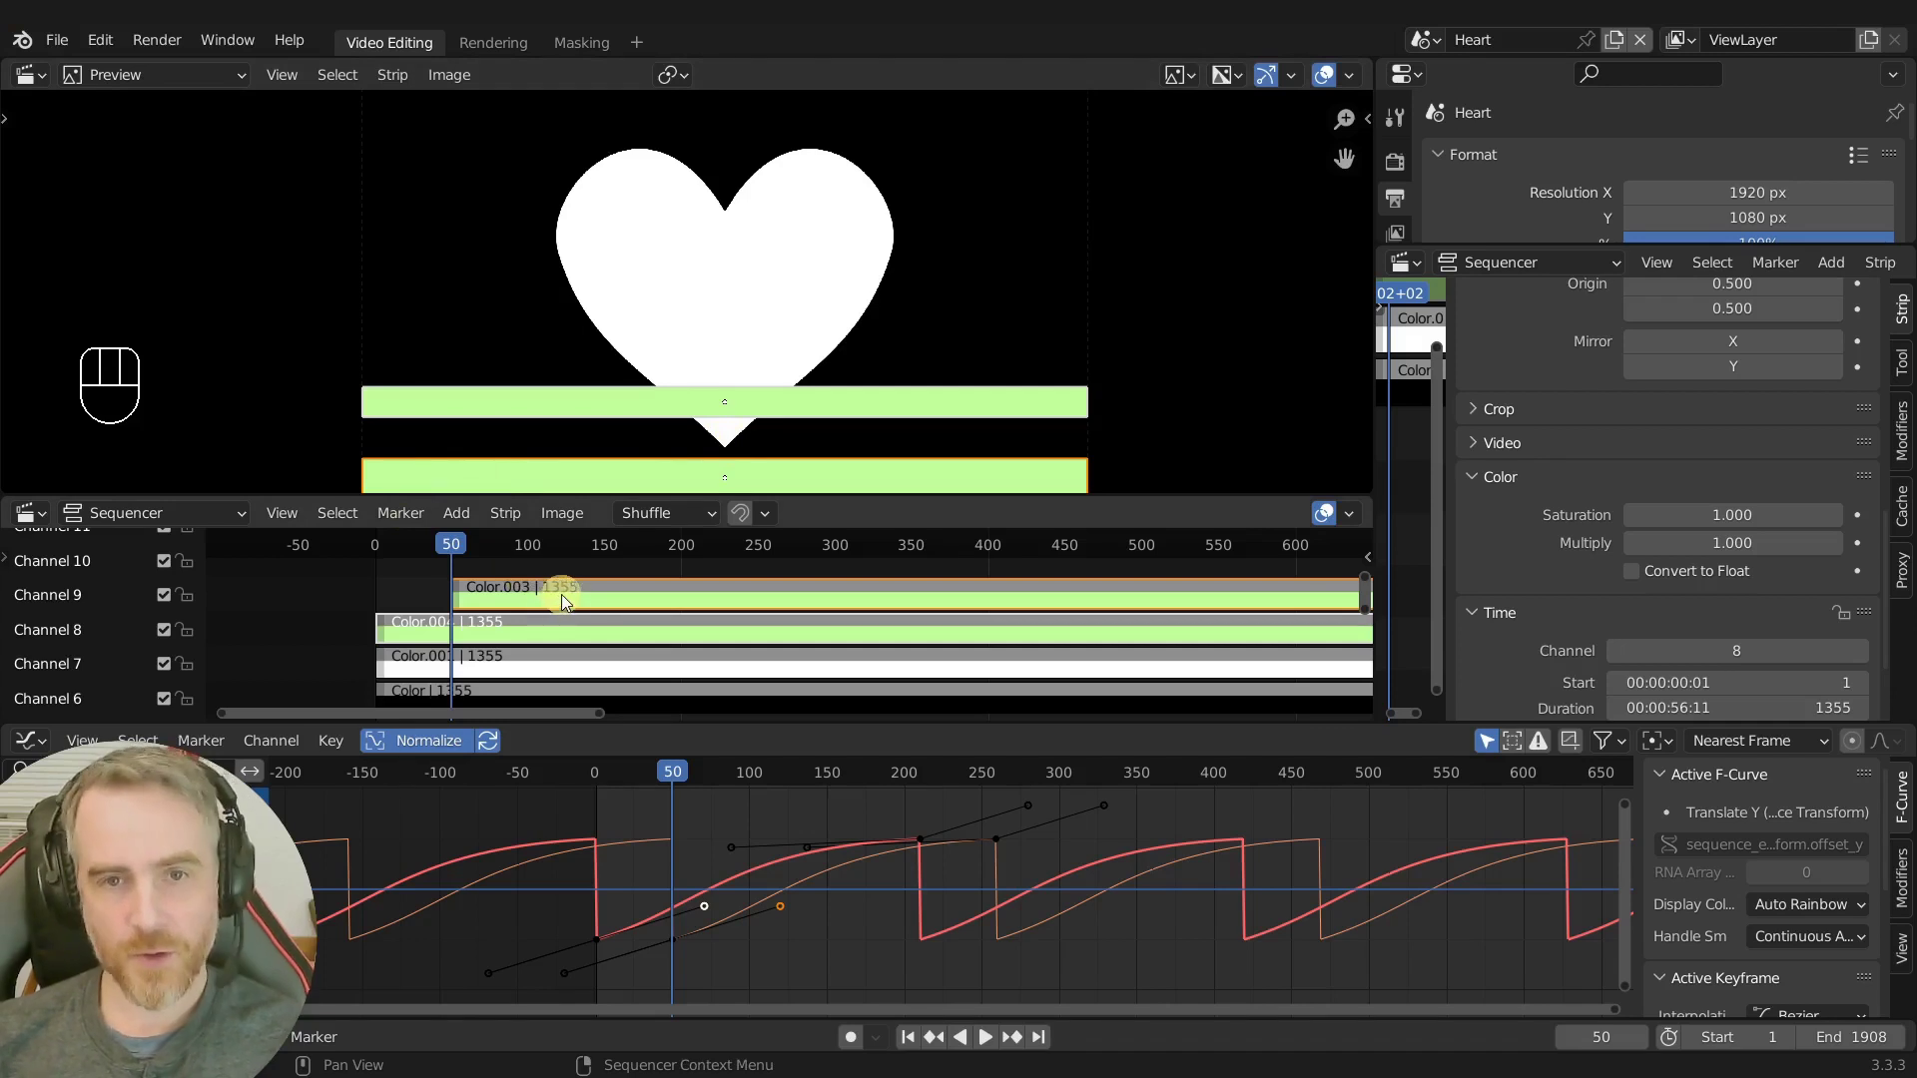
pyautogui.click(581, 600)
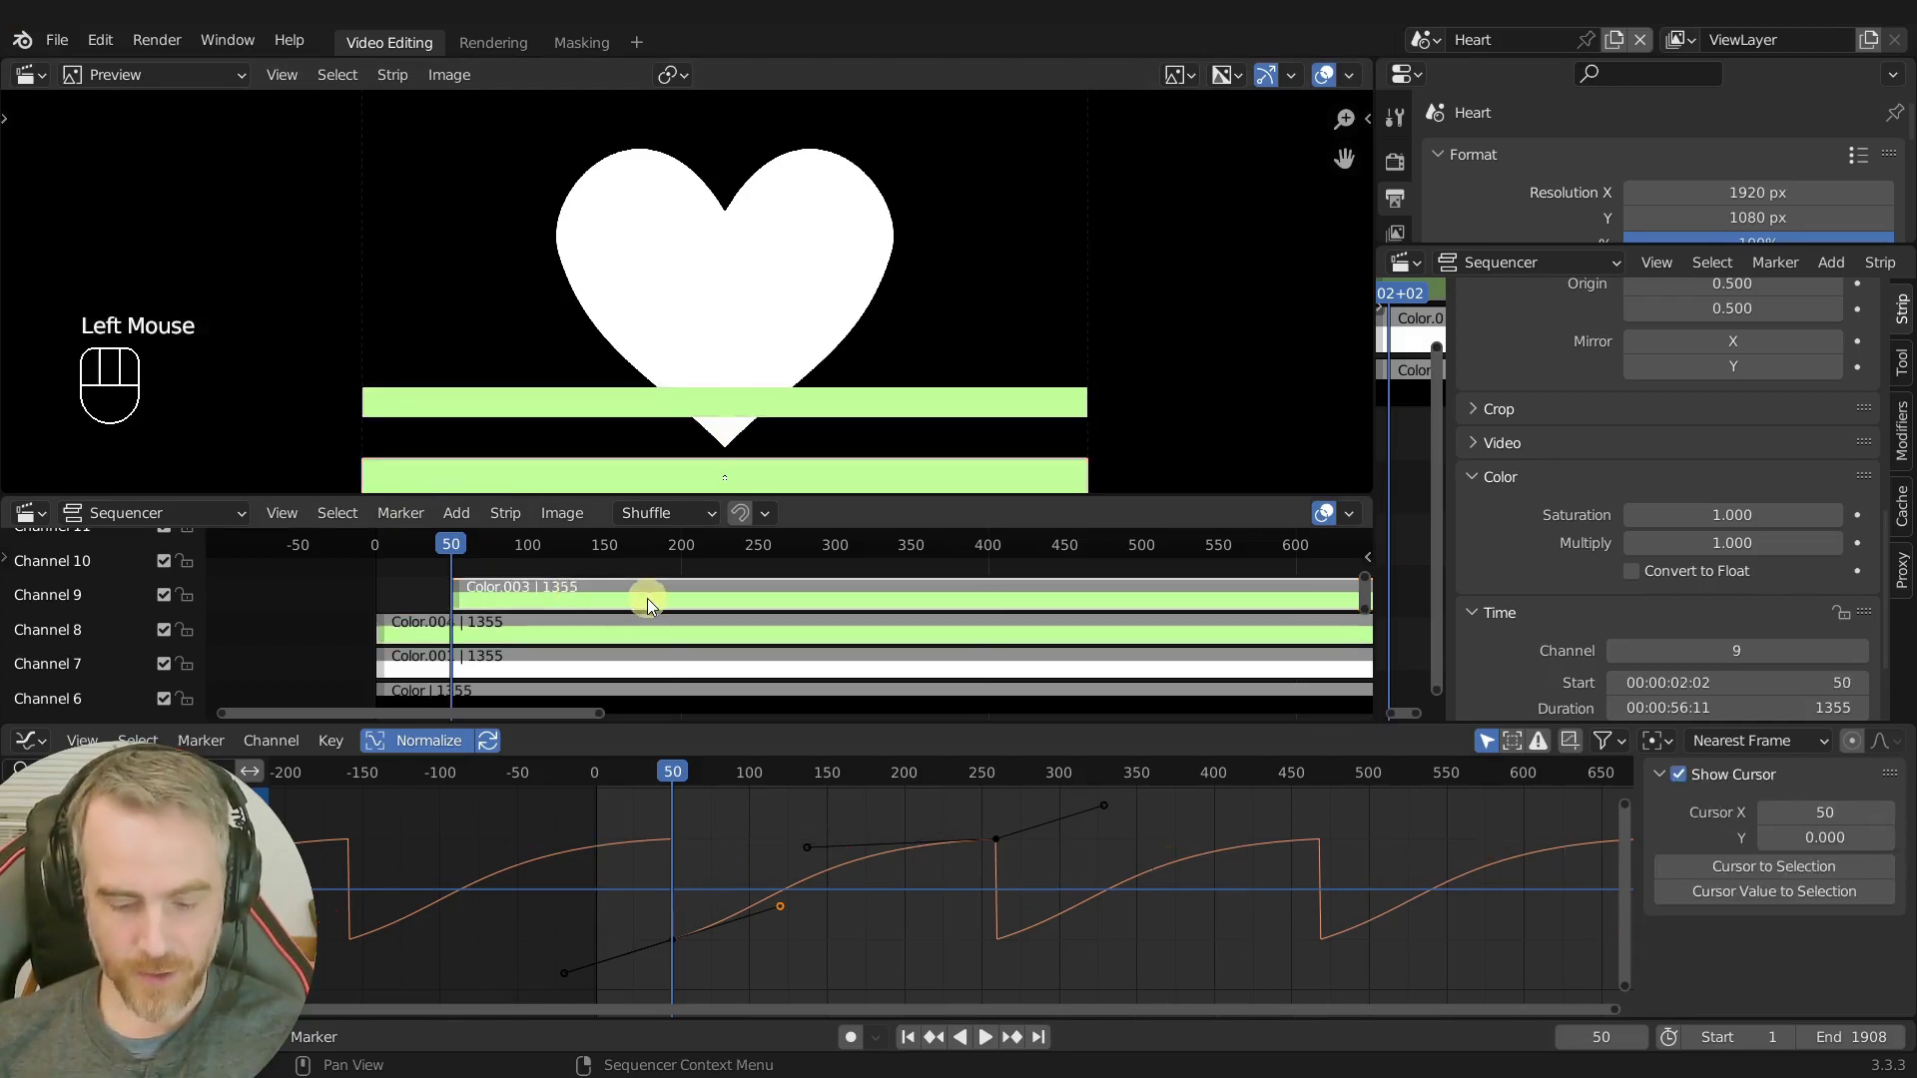
pyautogui.press('g')
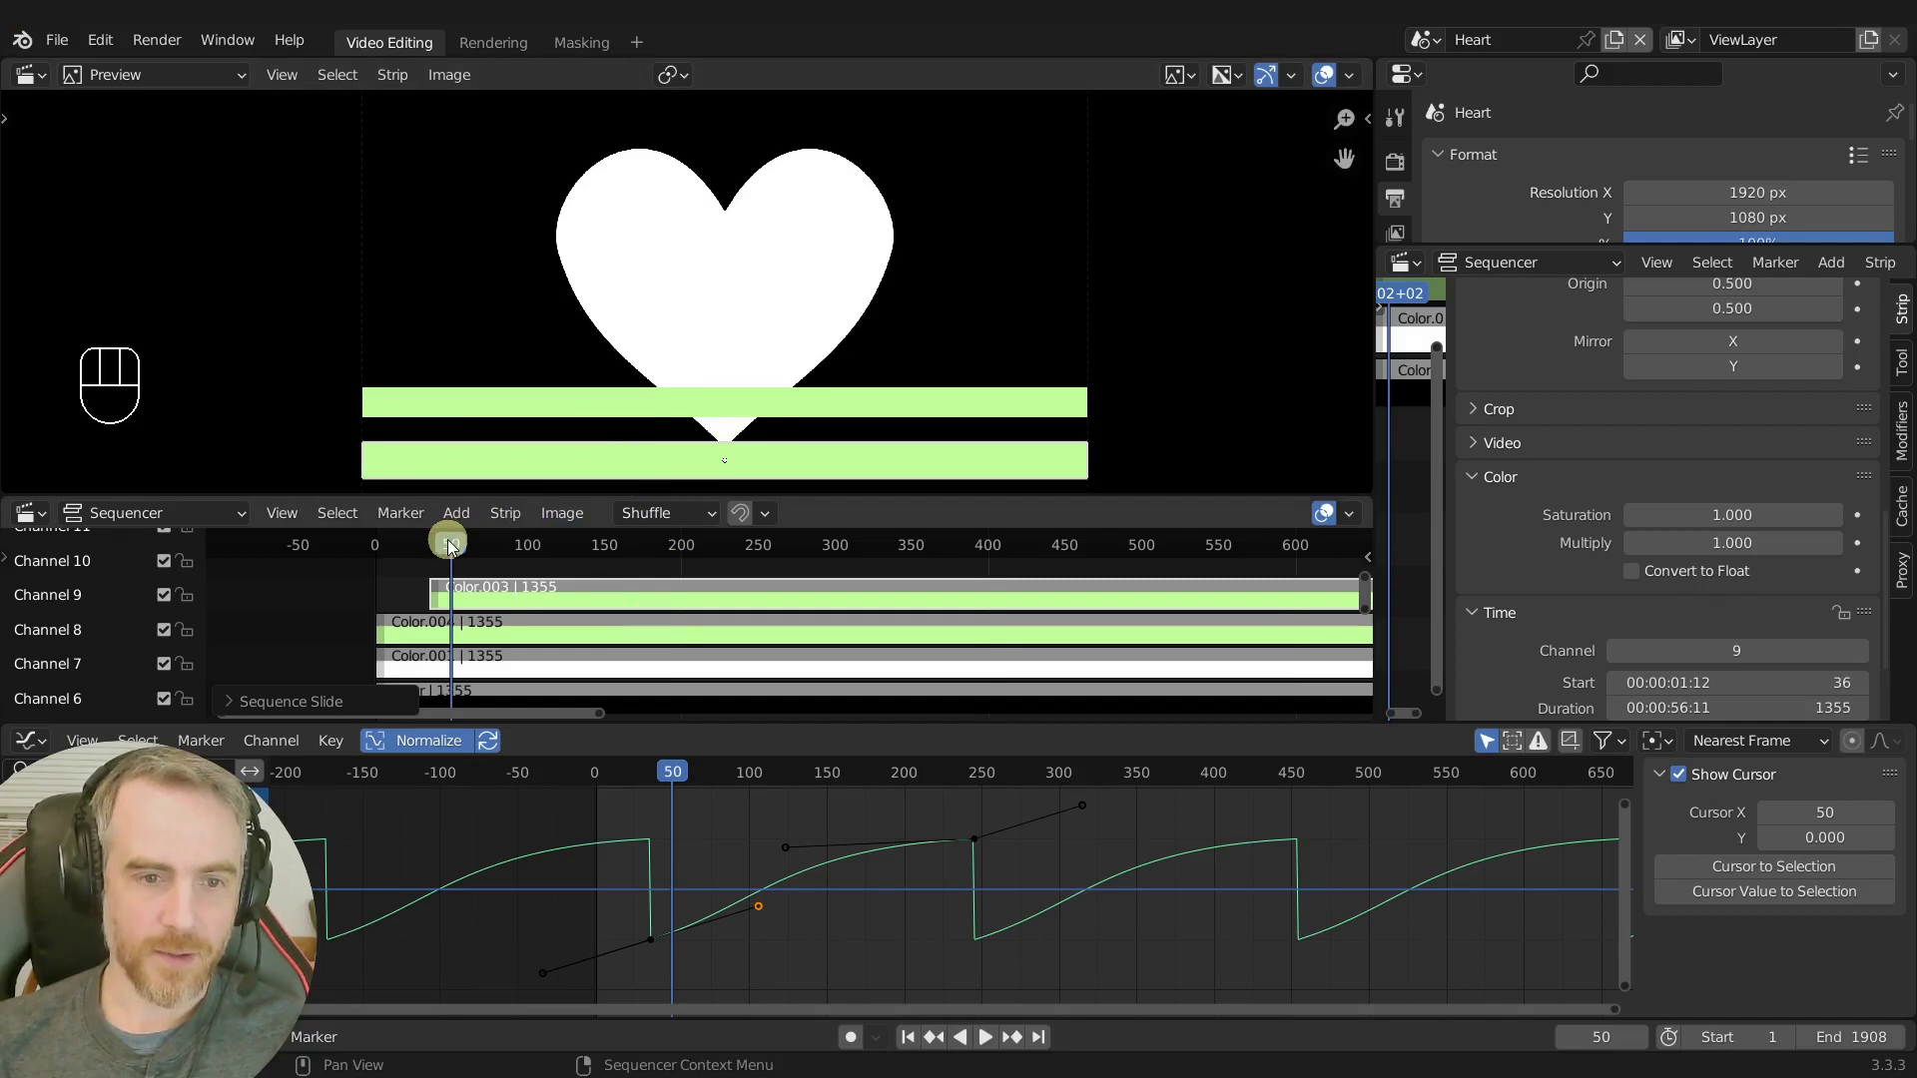
pyautogui.moveTo(458, 549); pyautogui.dragTo(505, 572)
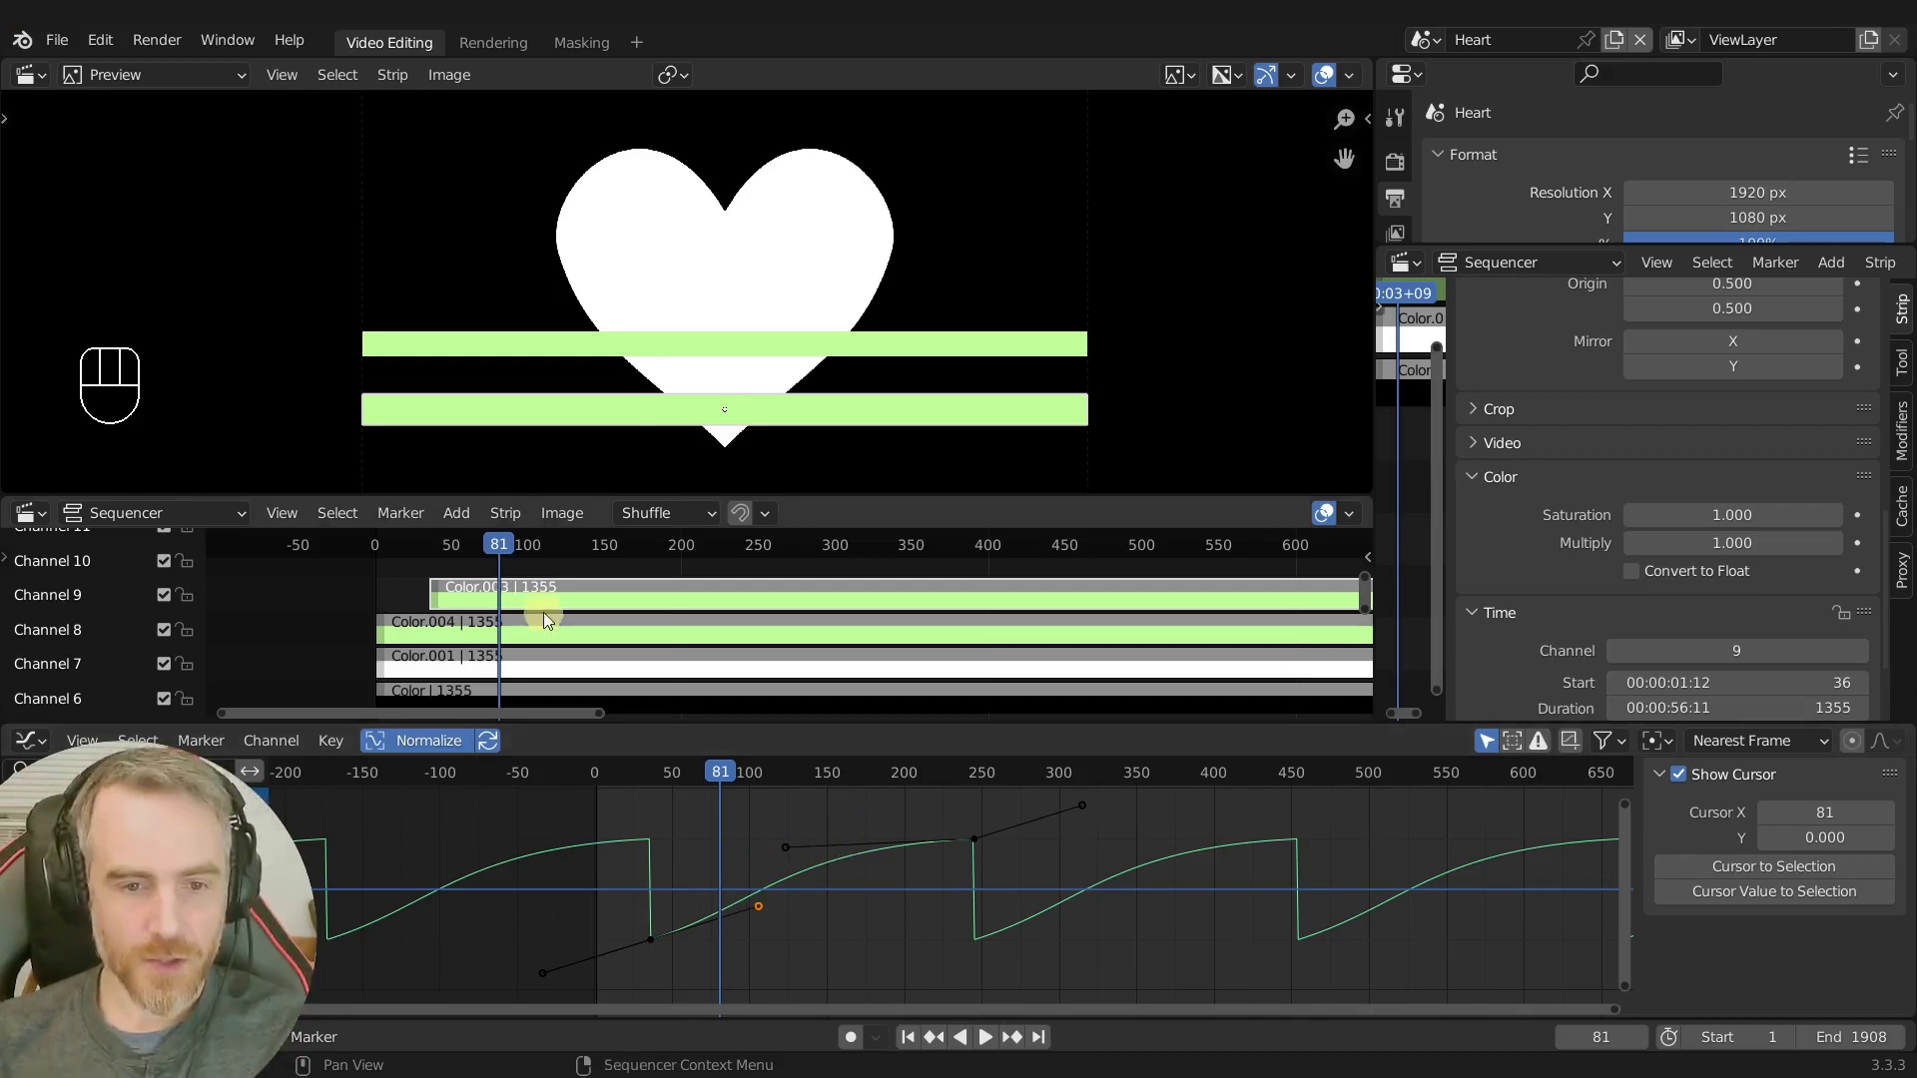
# Move a keyframe on the stripe curve and bring the playhead back to about frame 36.
pyautogui.click(551, 629)
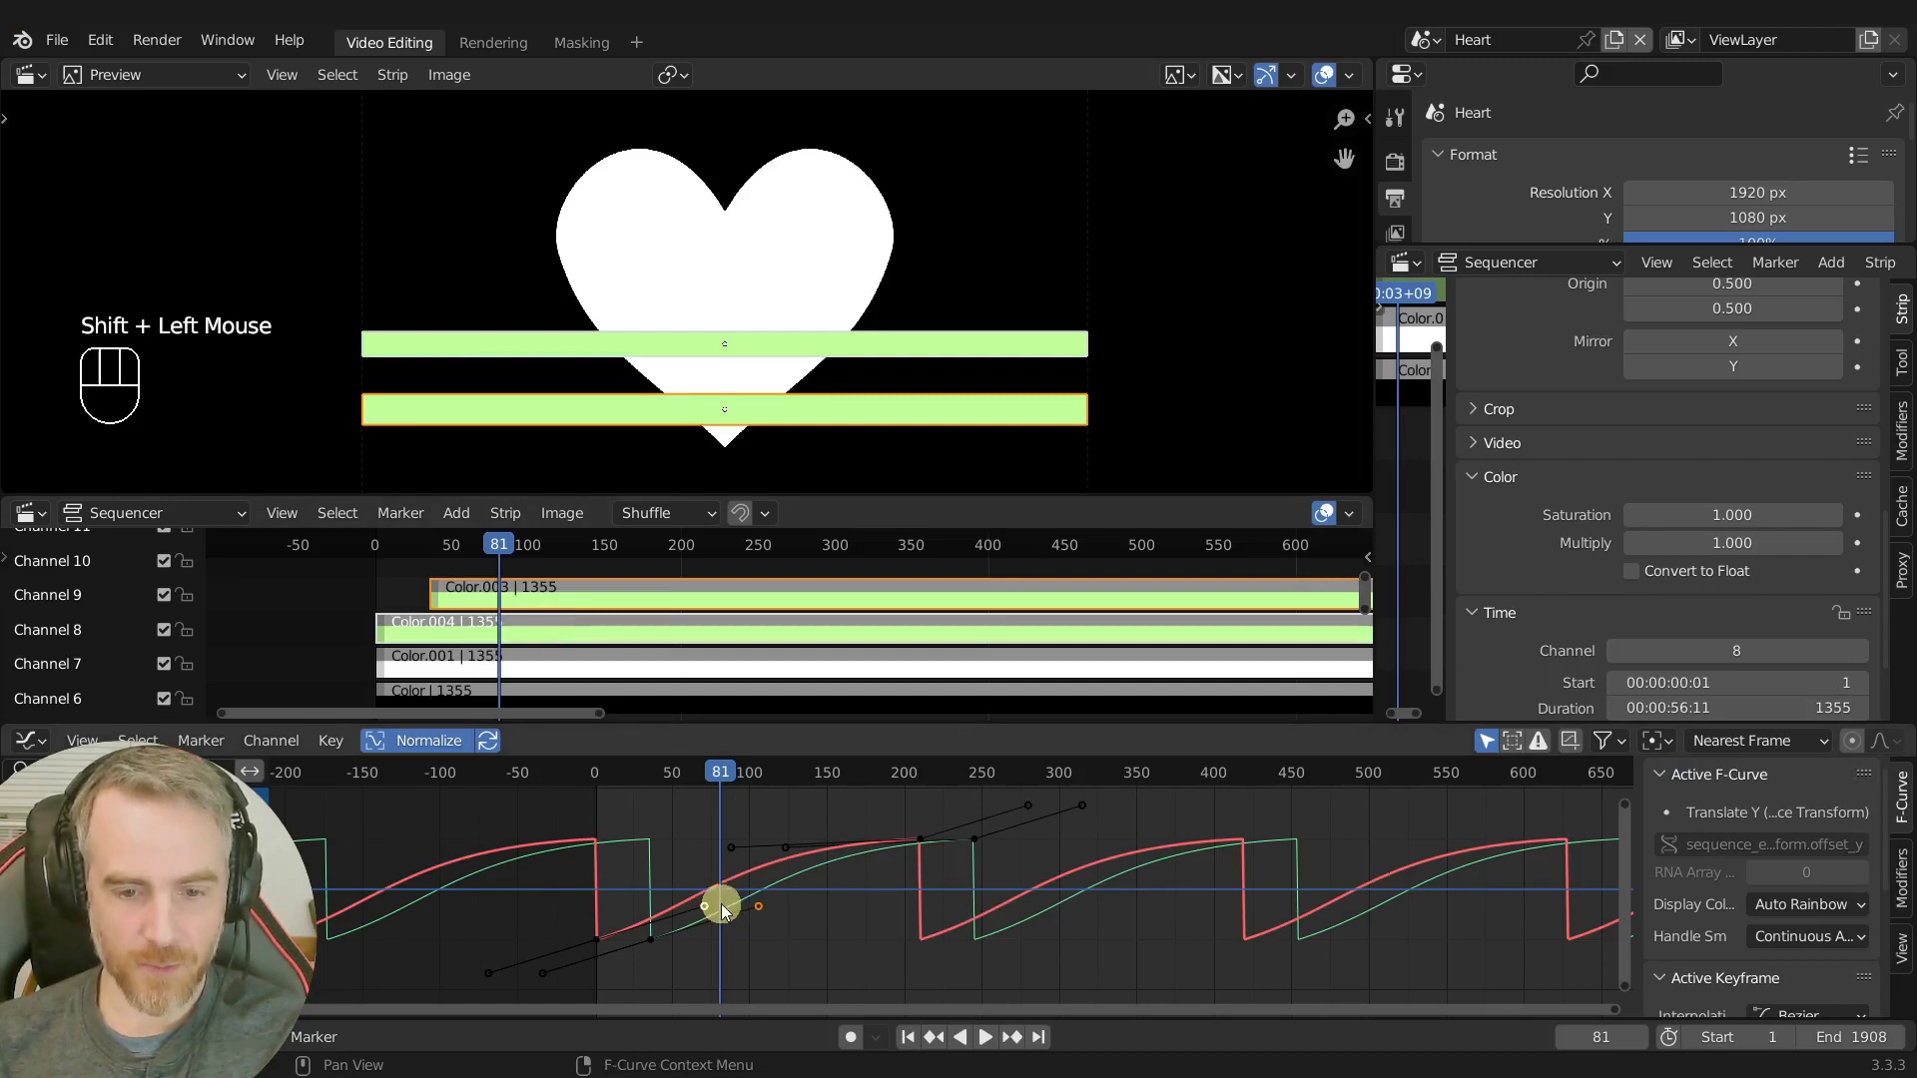
pyautogui.press('g')
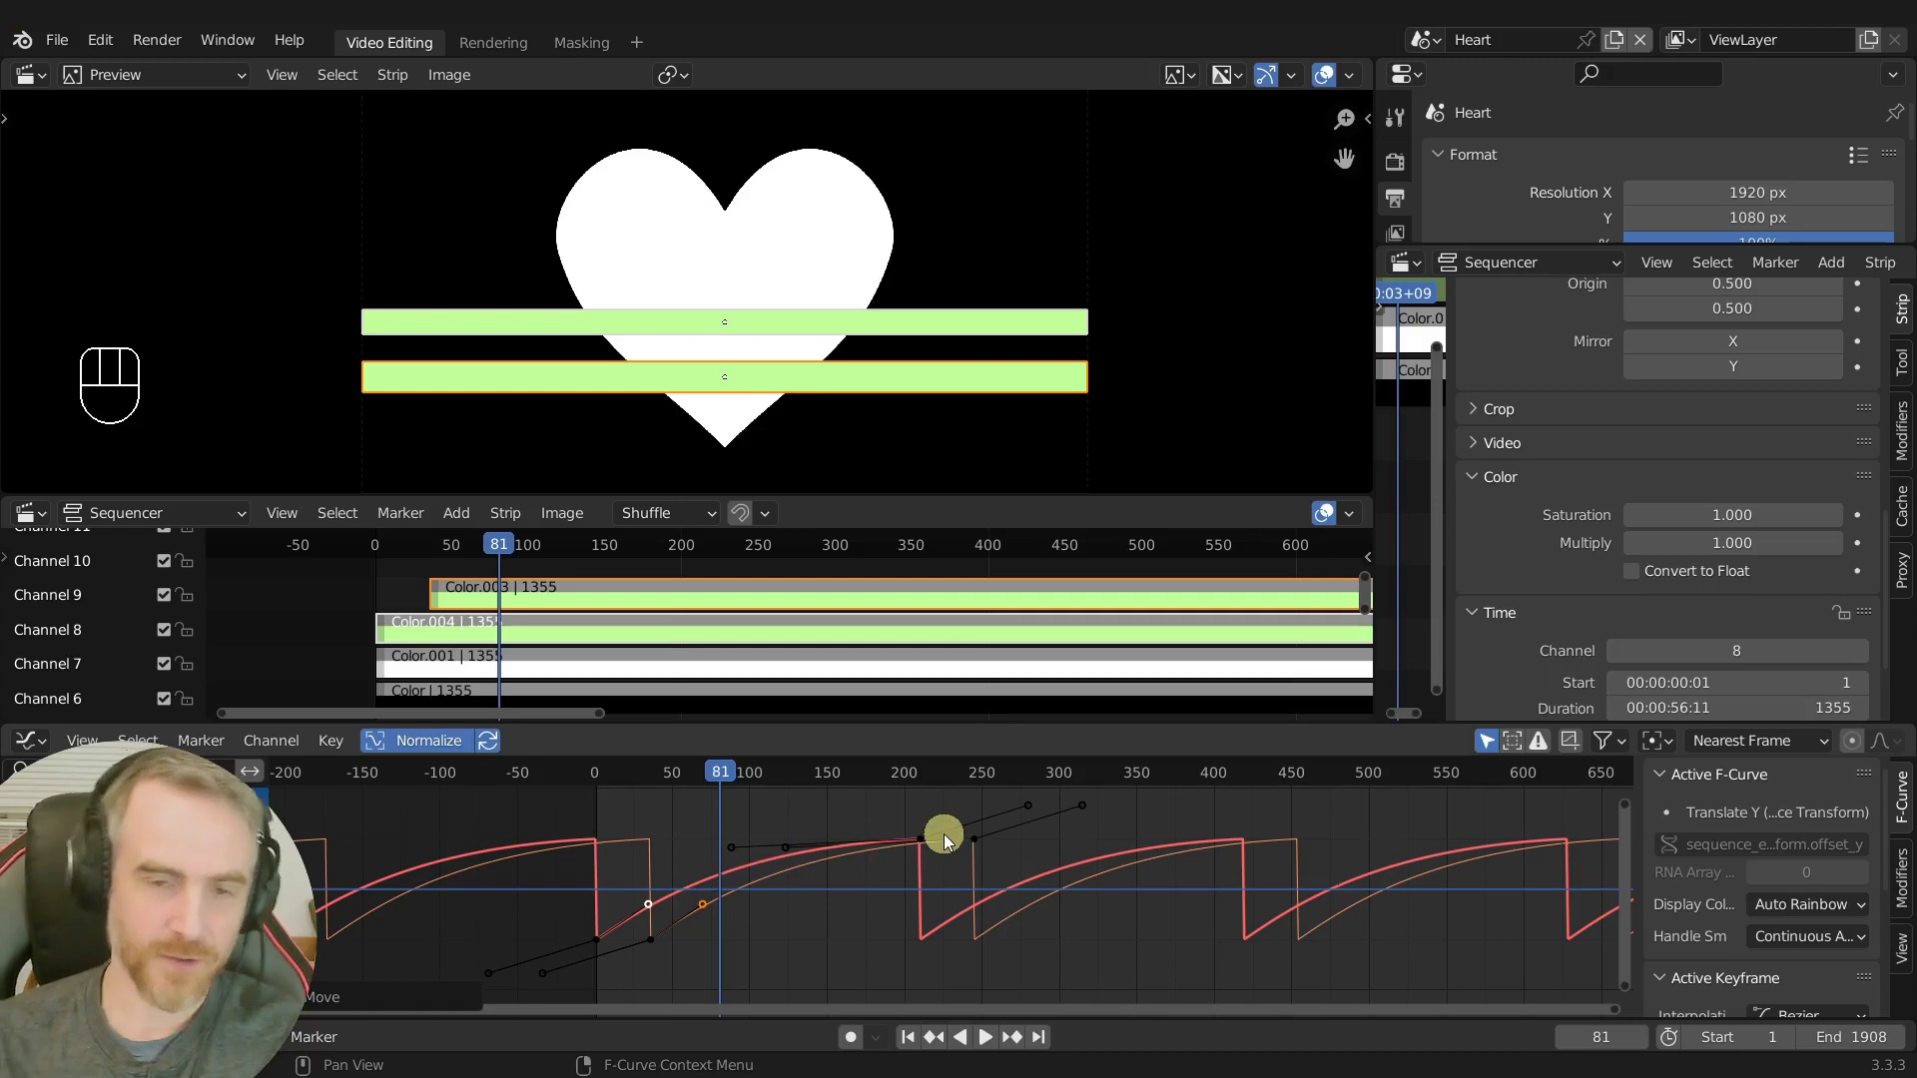
pyautogui.moveTo(502, 549); pyautogui.dragTo(435, 559)
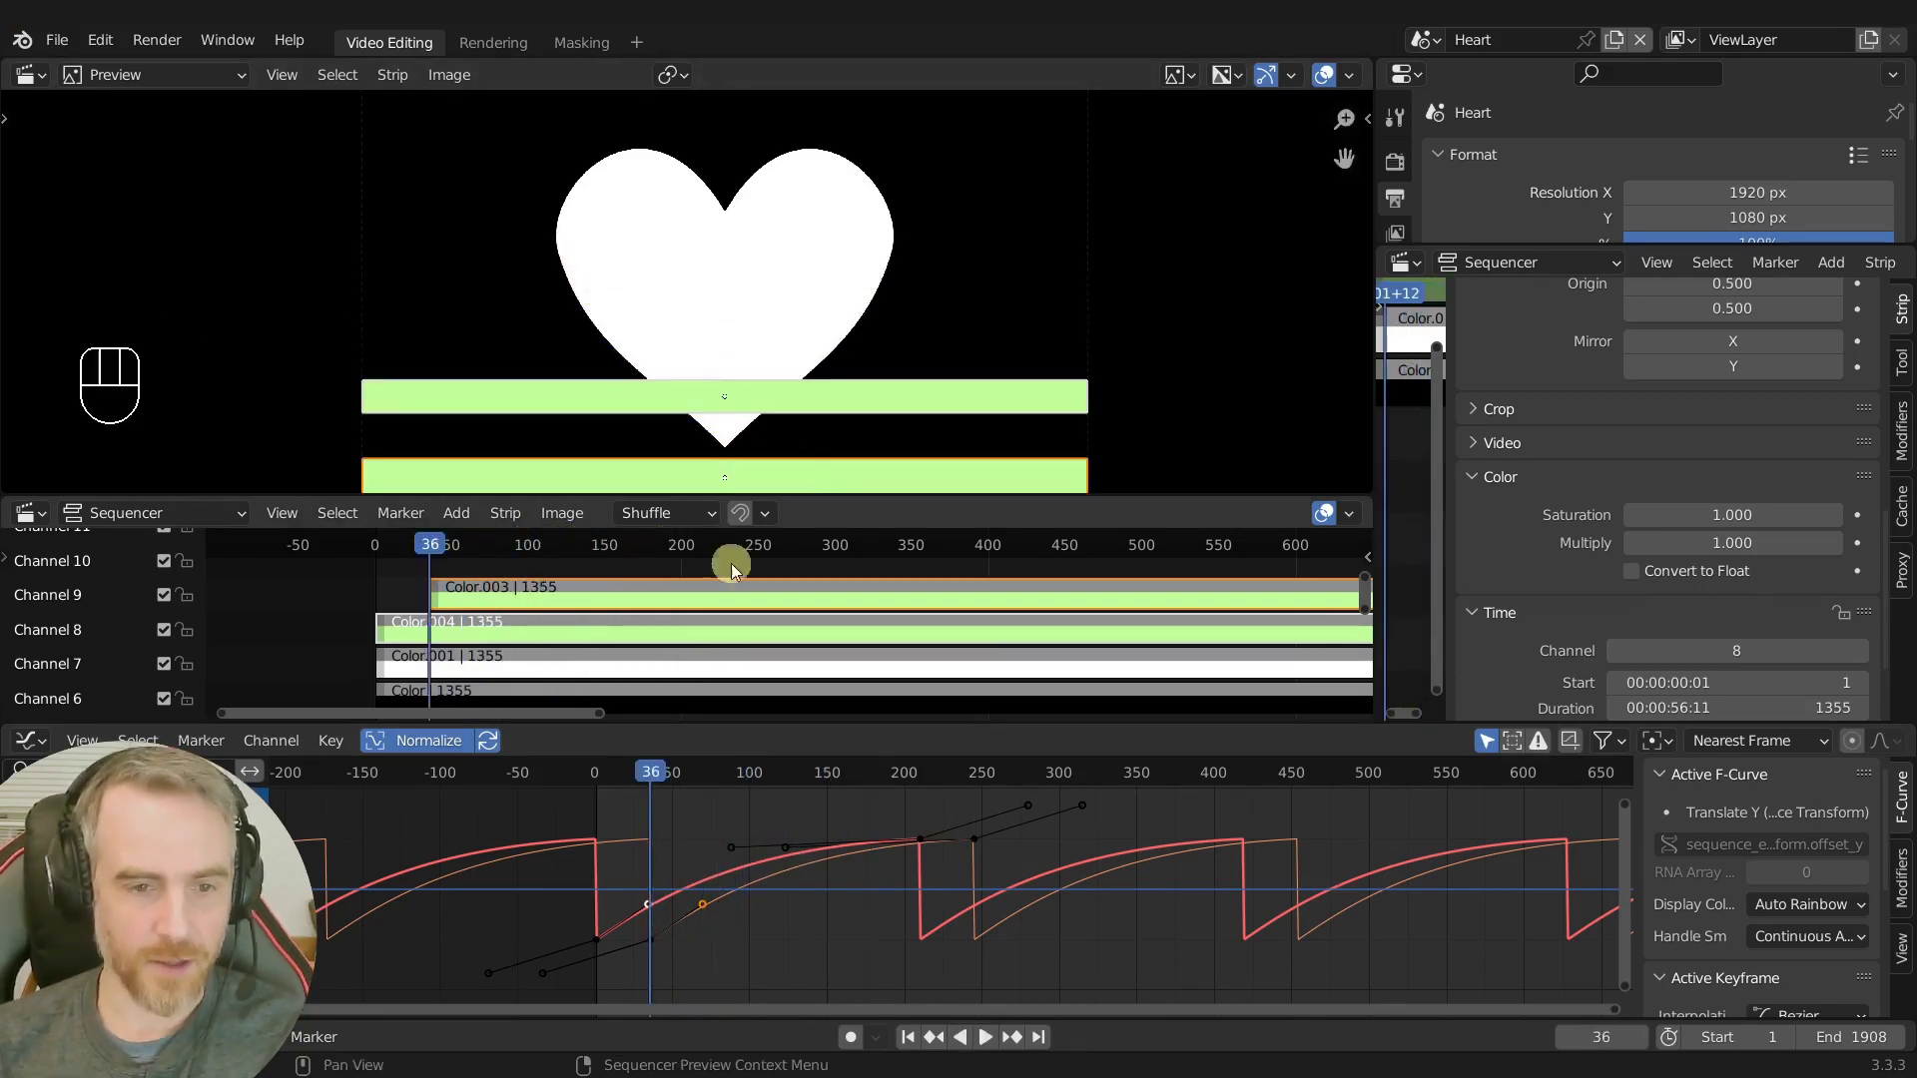
# Shift the channel 9 stripe strip later in time and preview the stripes further on.
pyautogui.click(561, 597)
pyautogui.press('g')
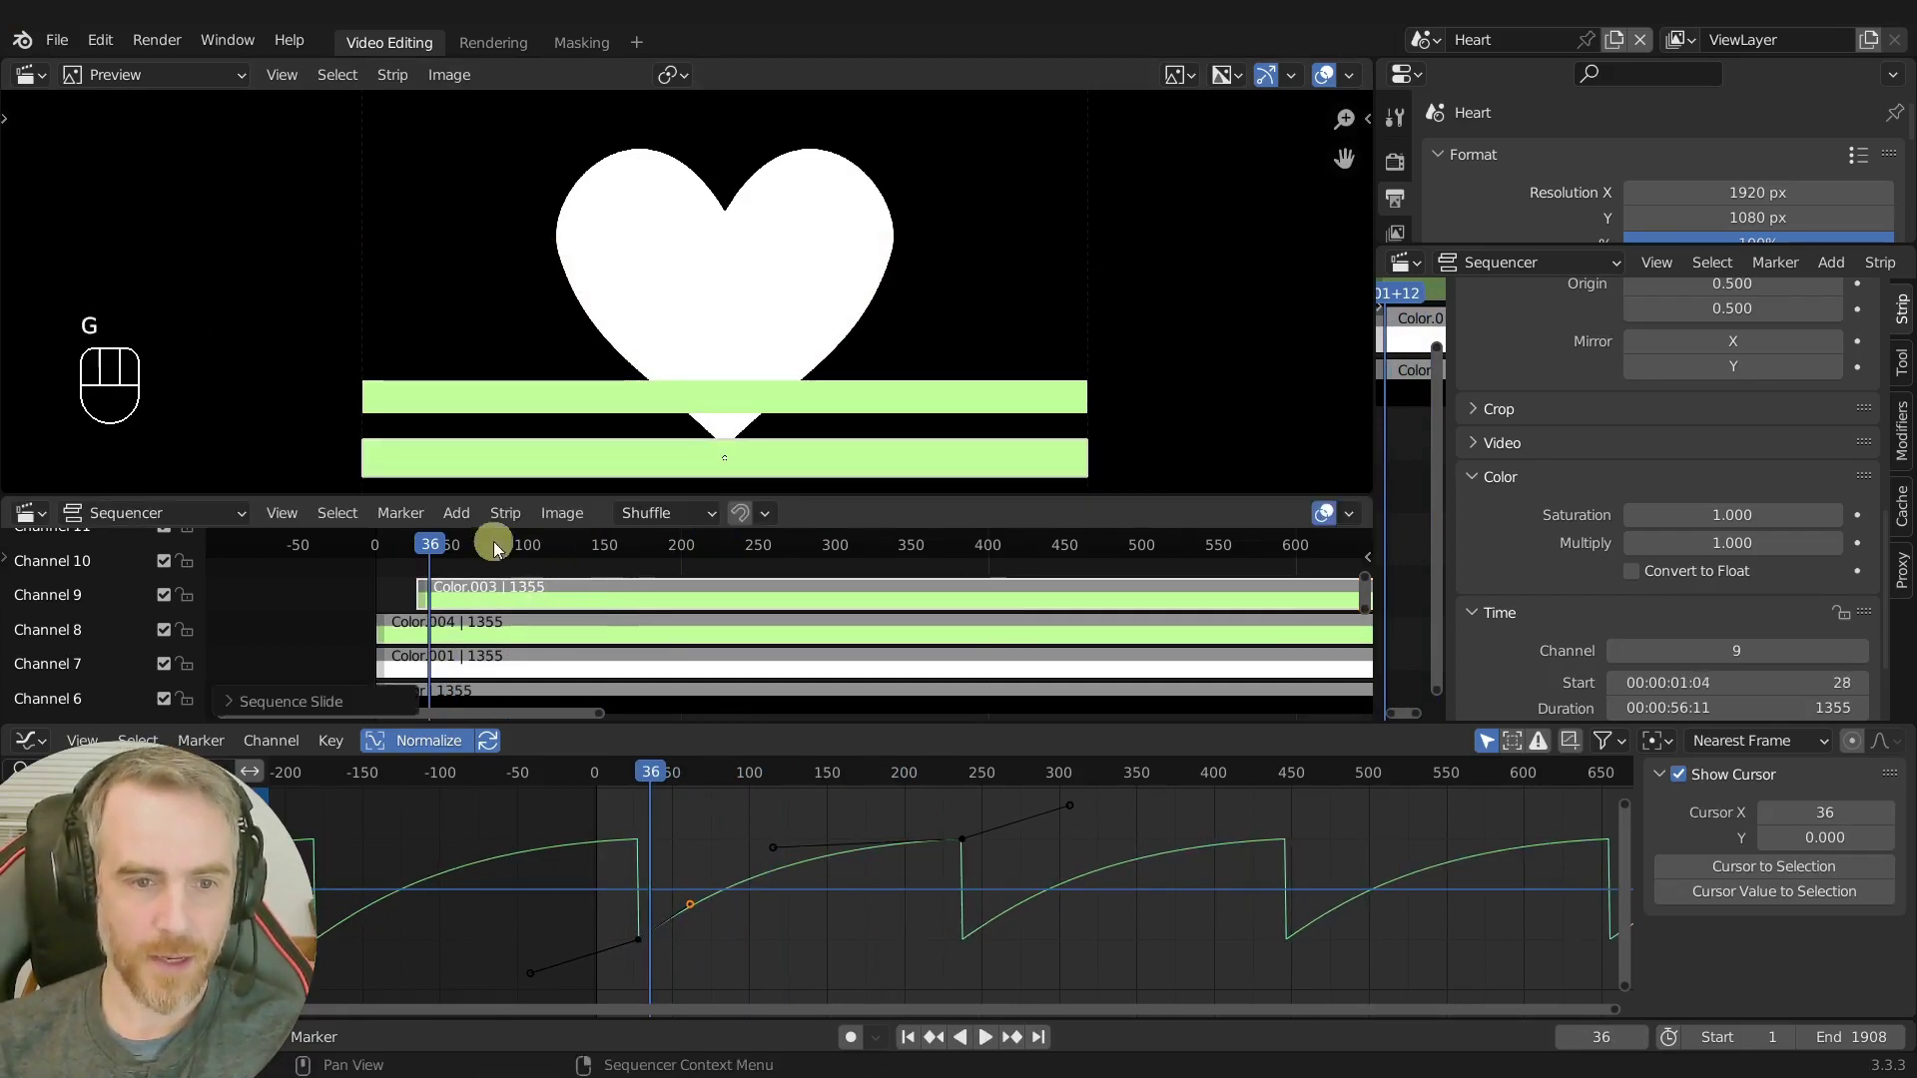
pyautogui.moveTo(427, 550); pyautogui.dragTo(437, 552)
pyautogui.press('g')
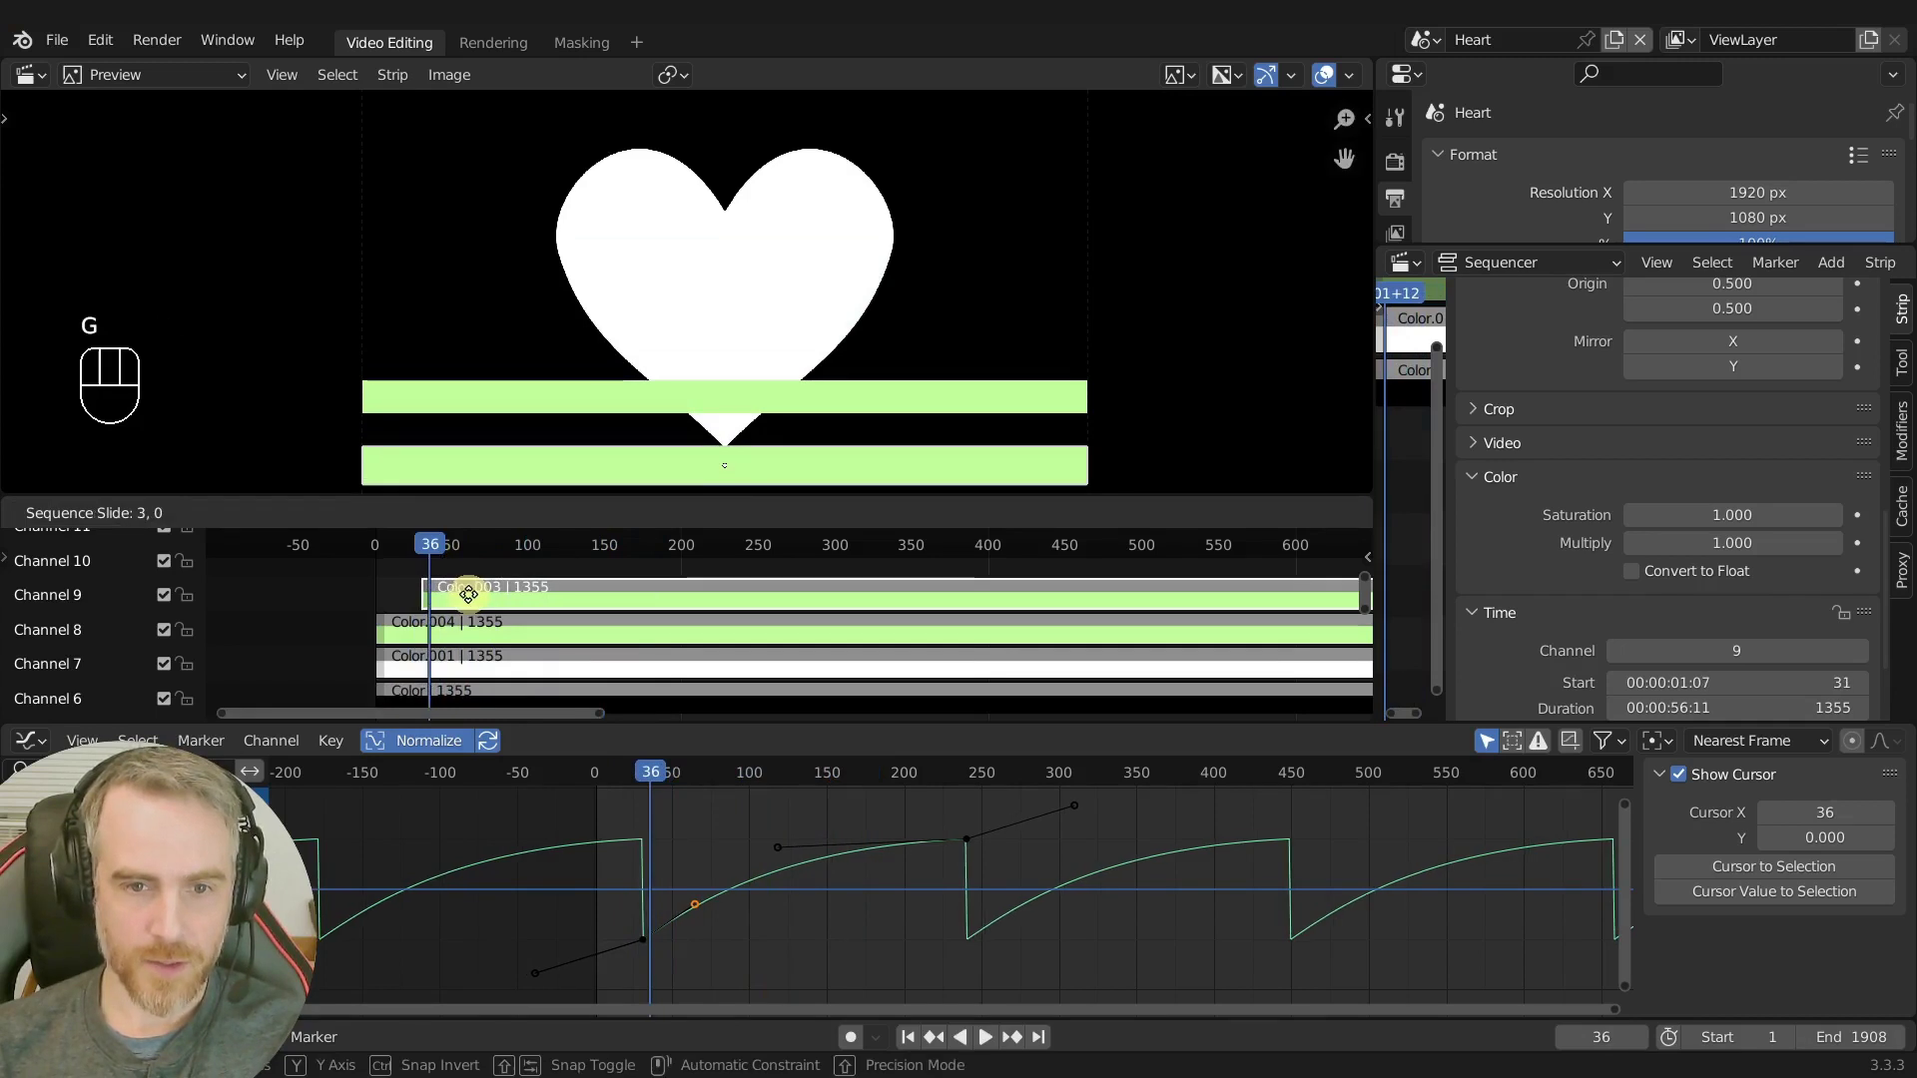
pyautogui.moveTo(436, 551); pyautogui.dragTo(639, 575)
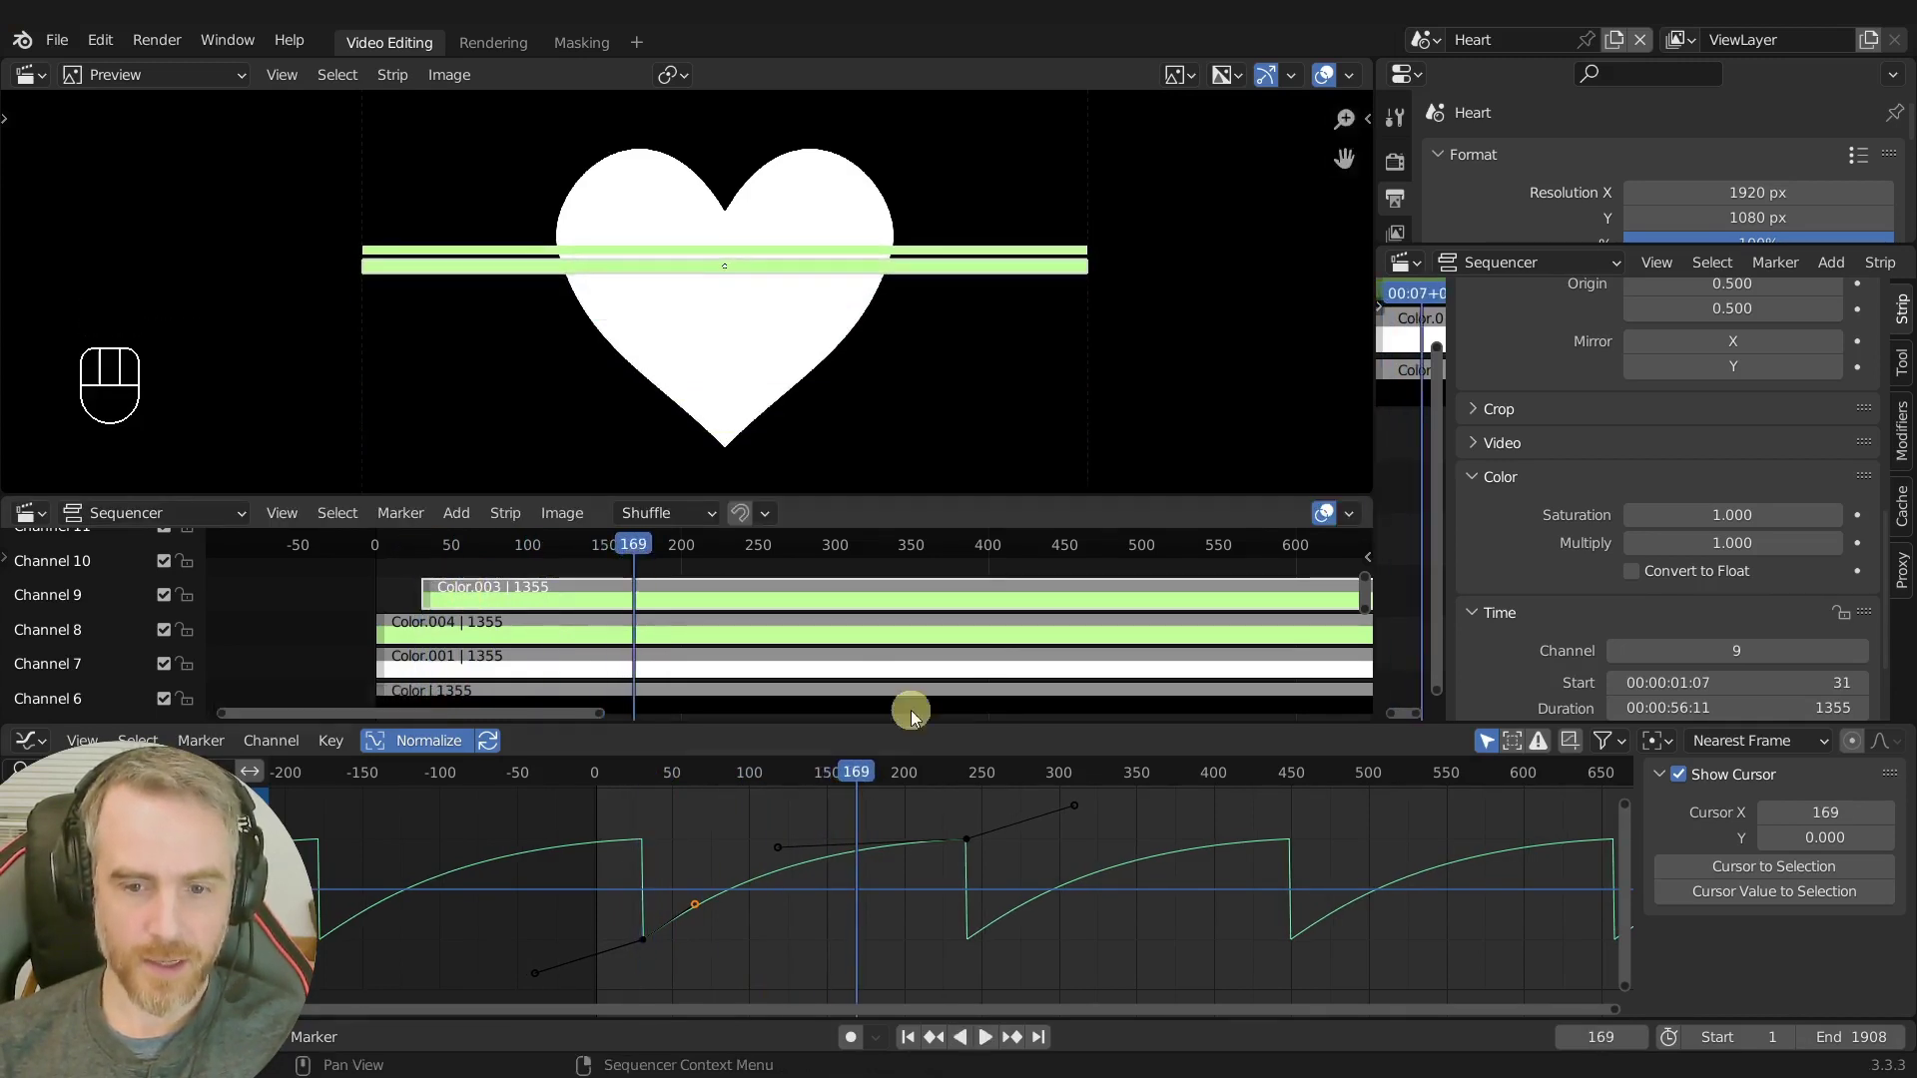
# Nudge the channel 9 strip so it starts at frame 31, staggered from channel 8, playhead near 52.
pyautogui.click(700, 641)
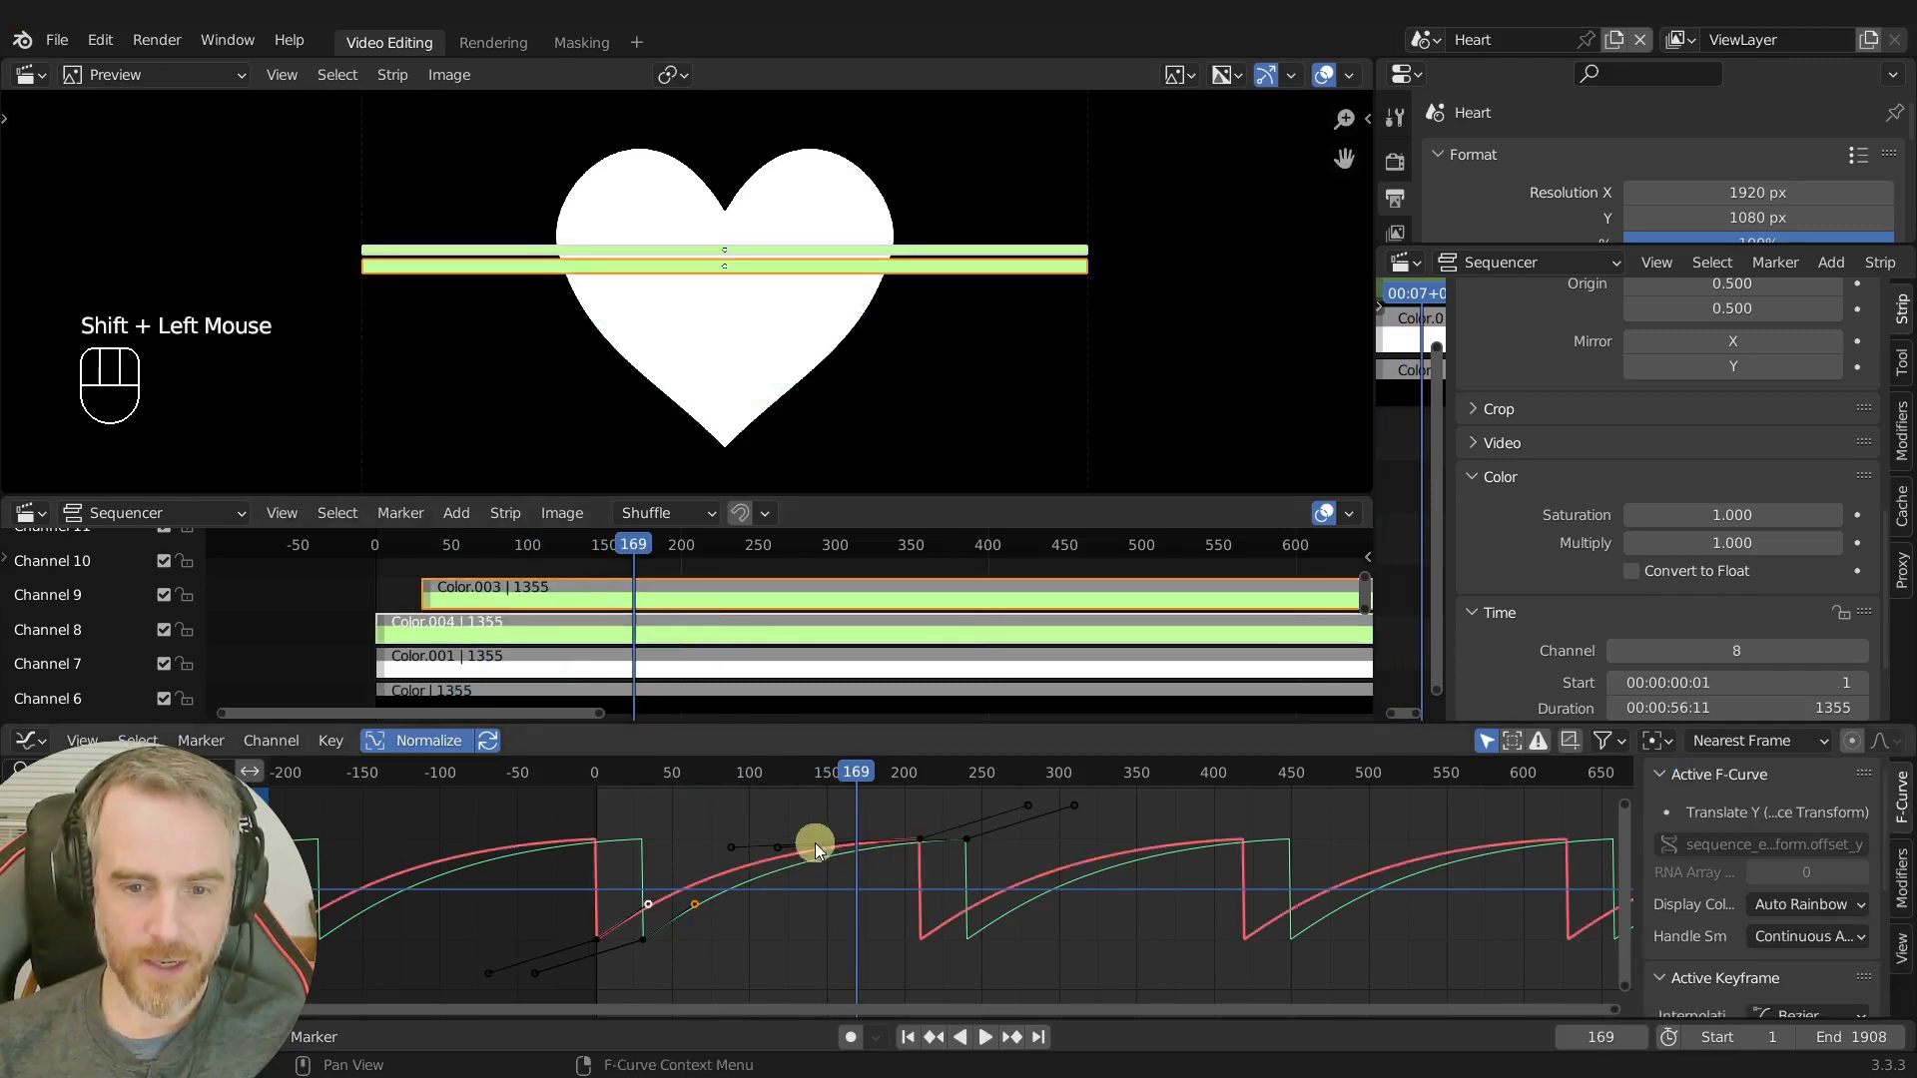
pyautogui.click(790, 852)
pyautogui.click(741, 852)
pyautogui.press('g')
pyautogui.moveTo(628, 551); pyautogui.dragTo(518, 597)
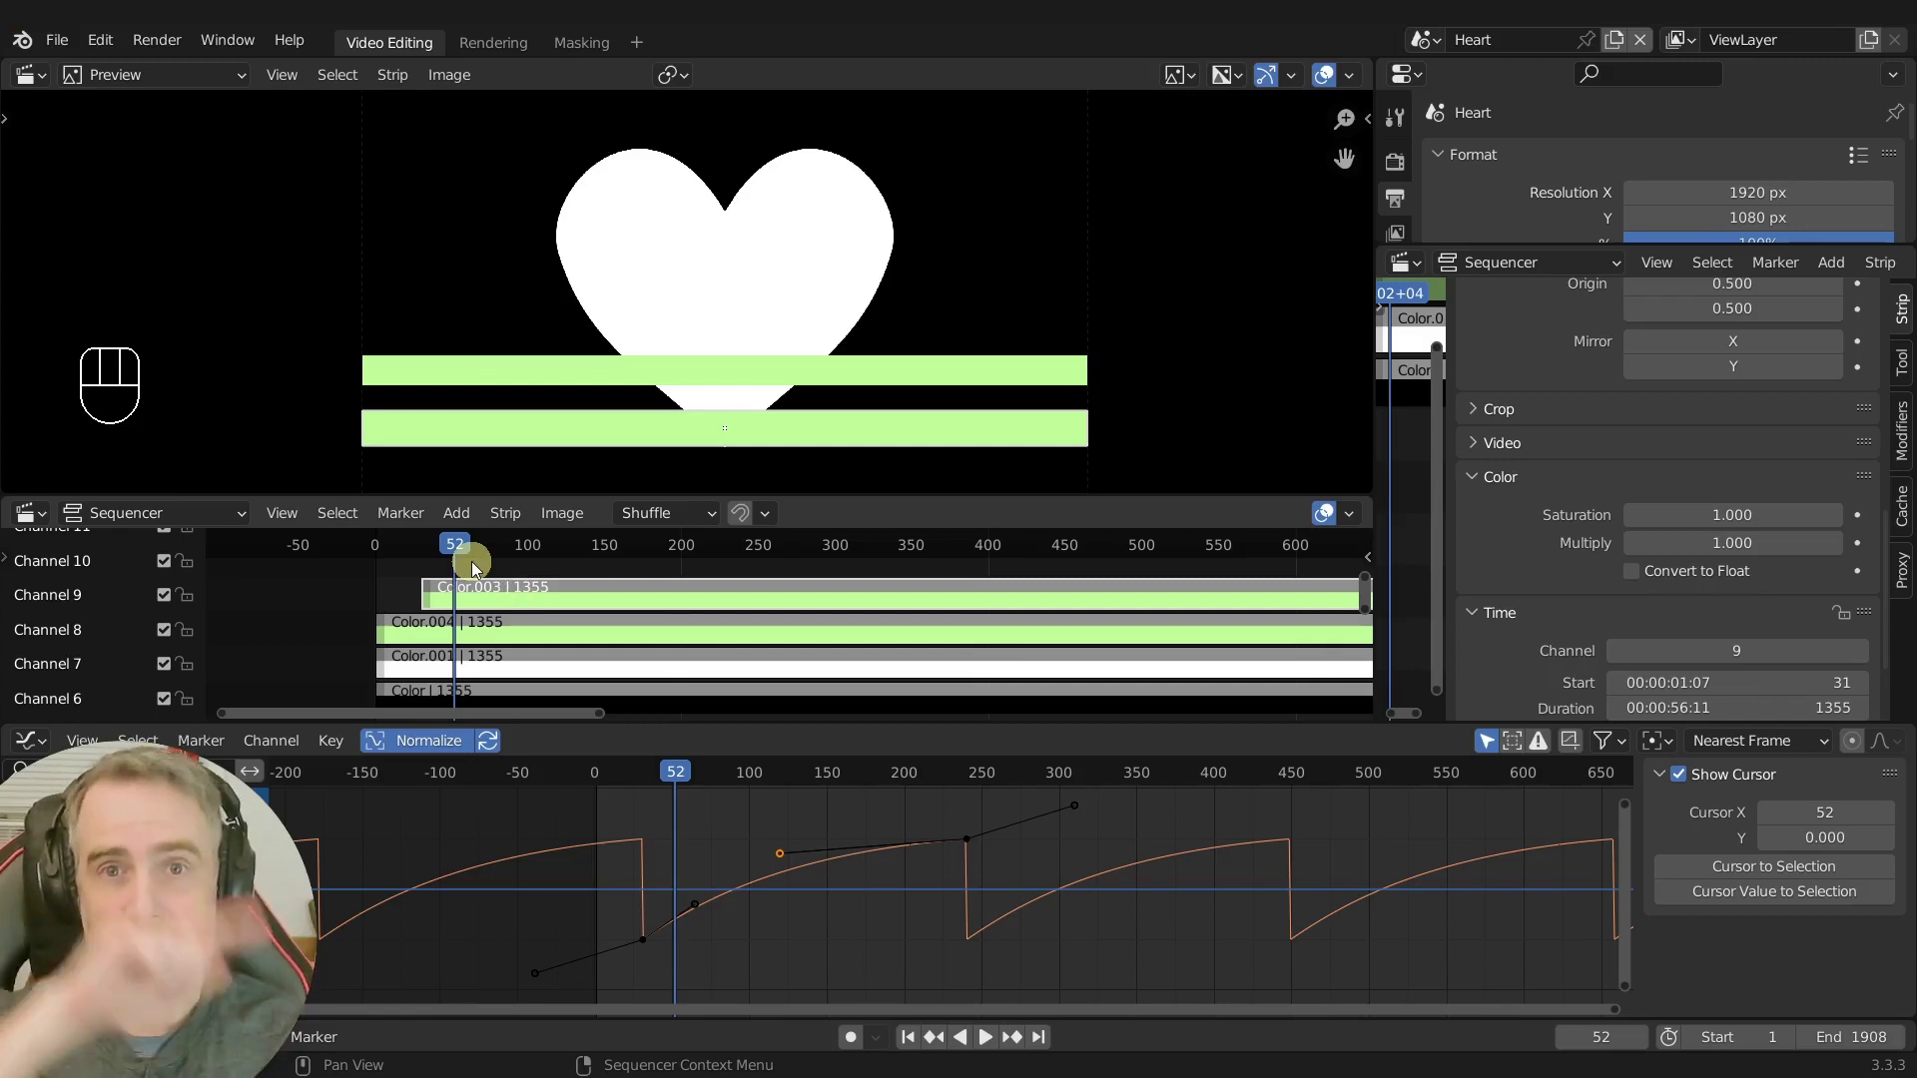
# Alternate between the channel 8 and 9 strips, jumping the playhead between frames 1 and 31 to compare starts.
pyautogui.click(490, 635)
pyautogui.click(911, 1045)
pyautogui.moveTo(609, 777); pyautogui.dragTo(924, 782)
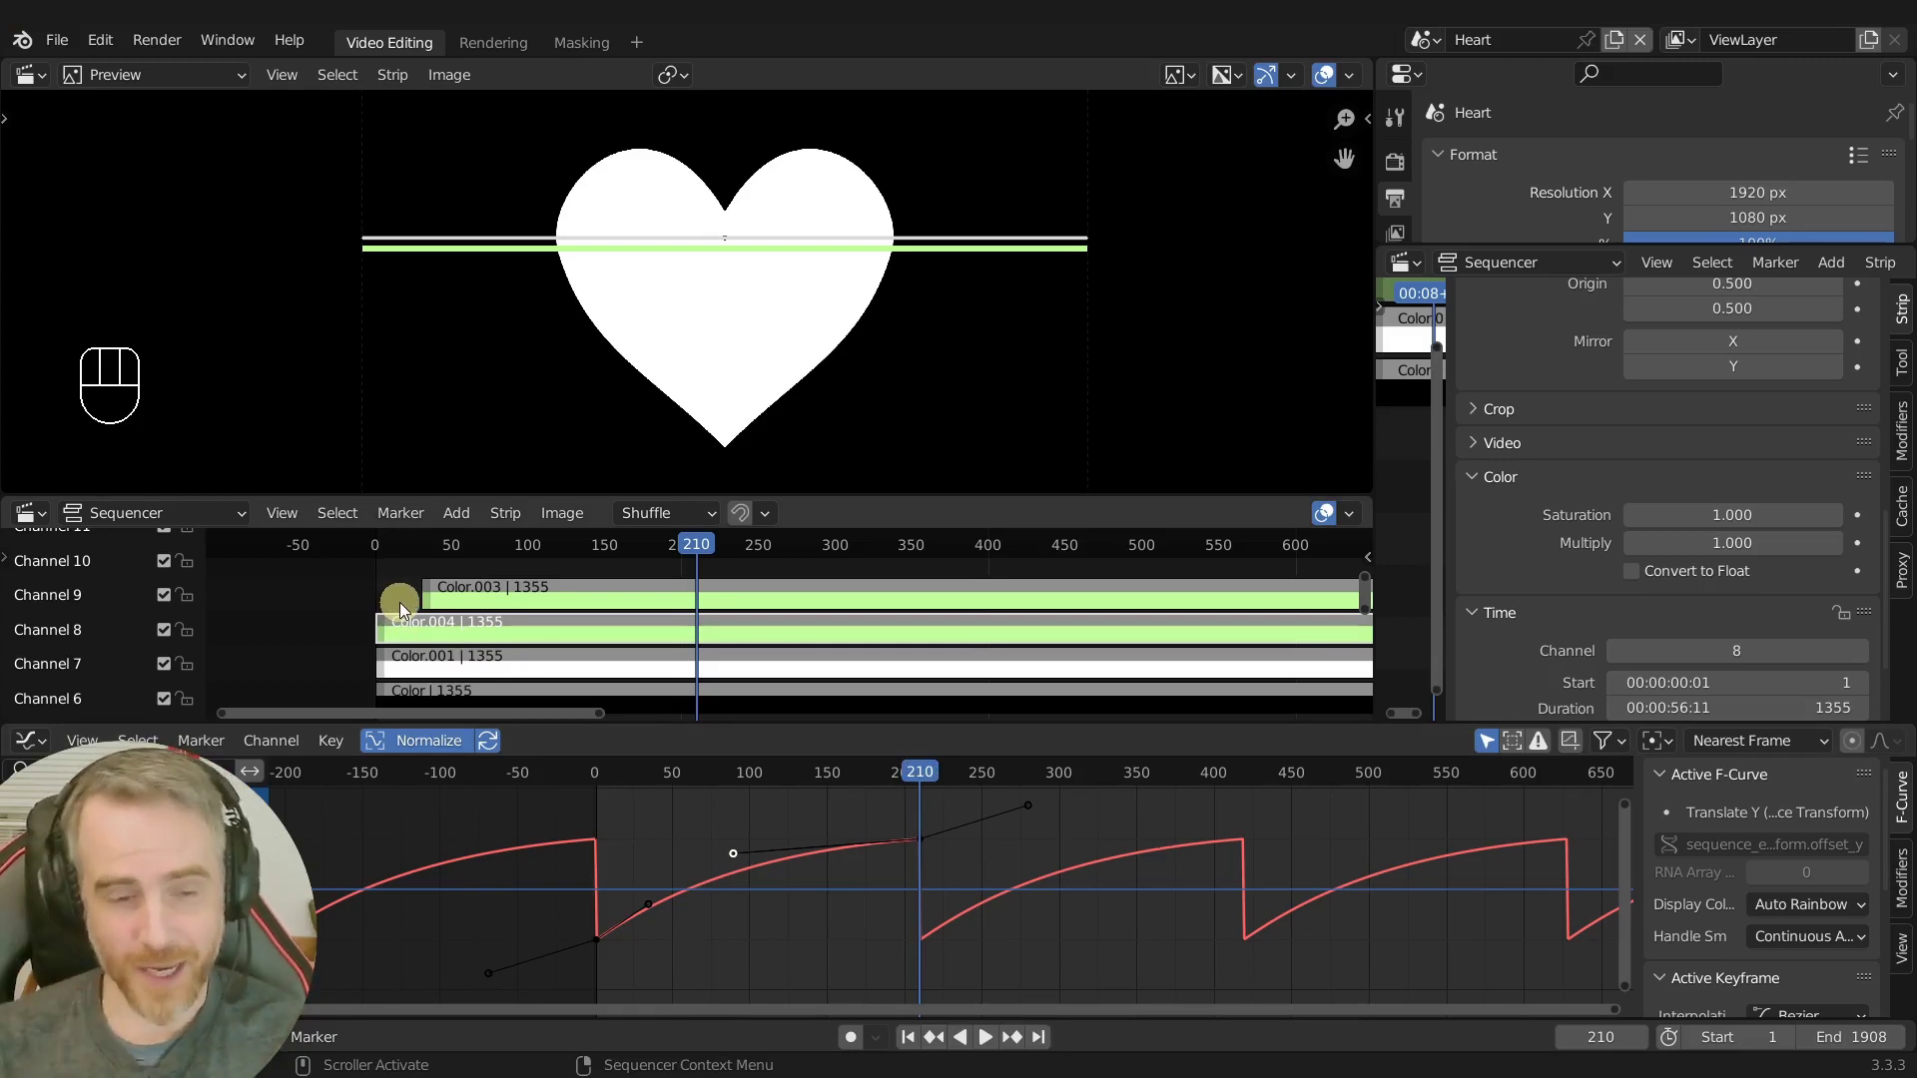
pyautogui.click(533, 604)
pyautogui.press('Page_Down')
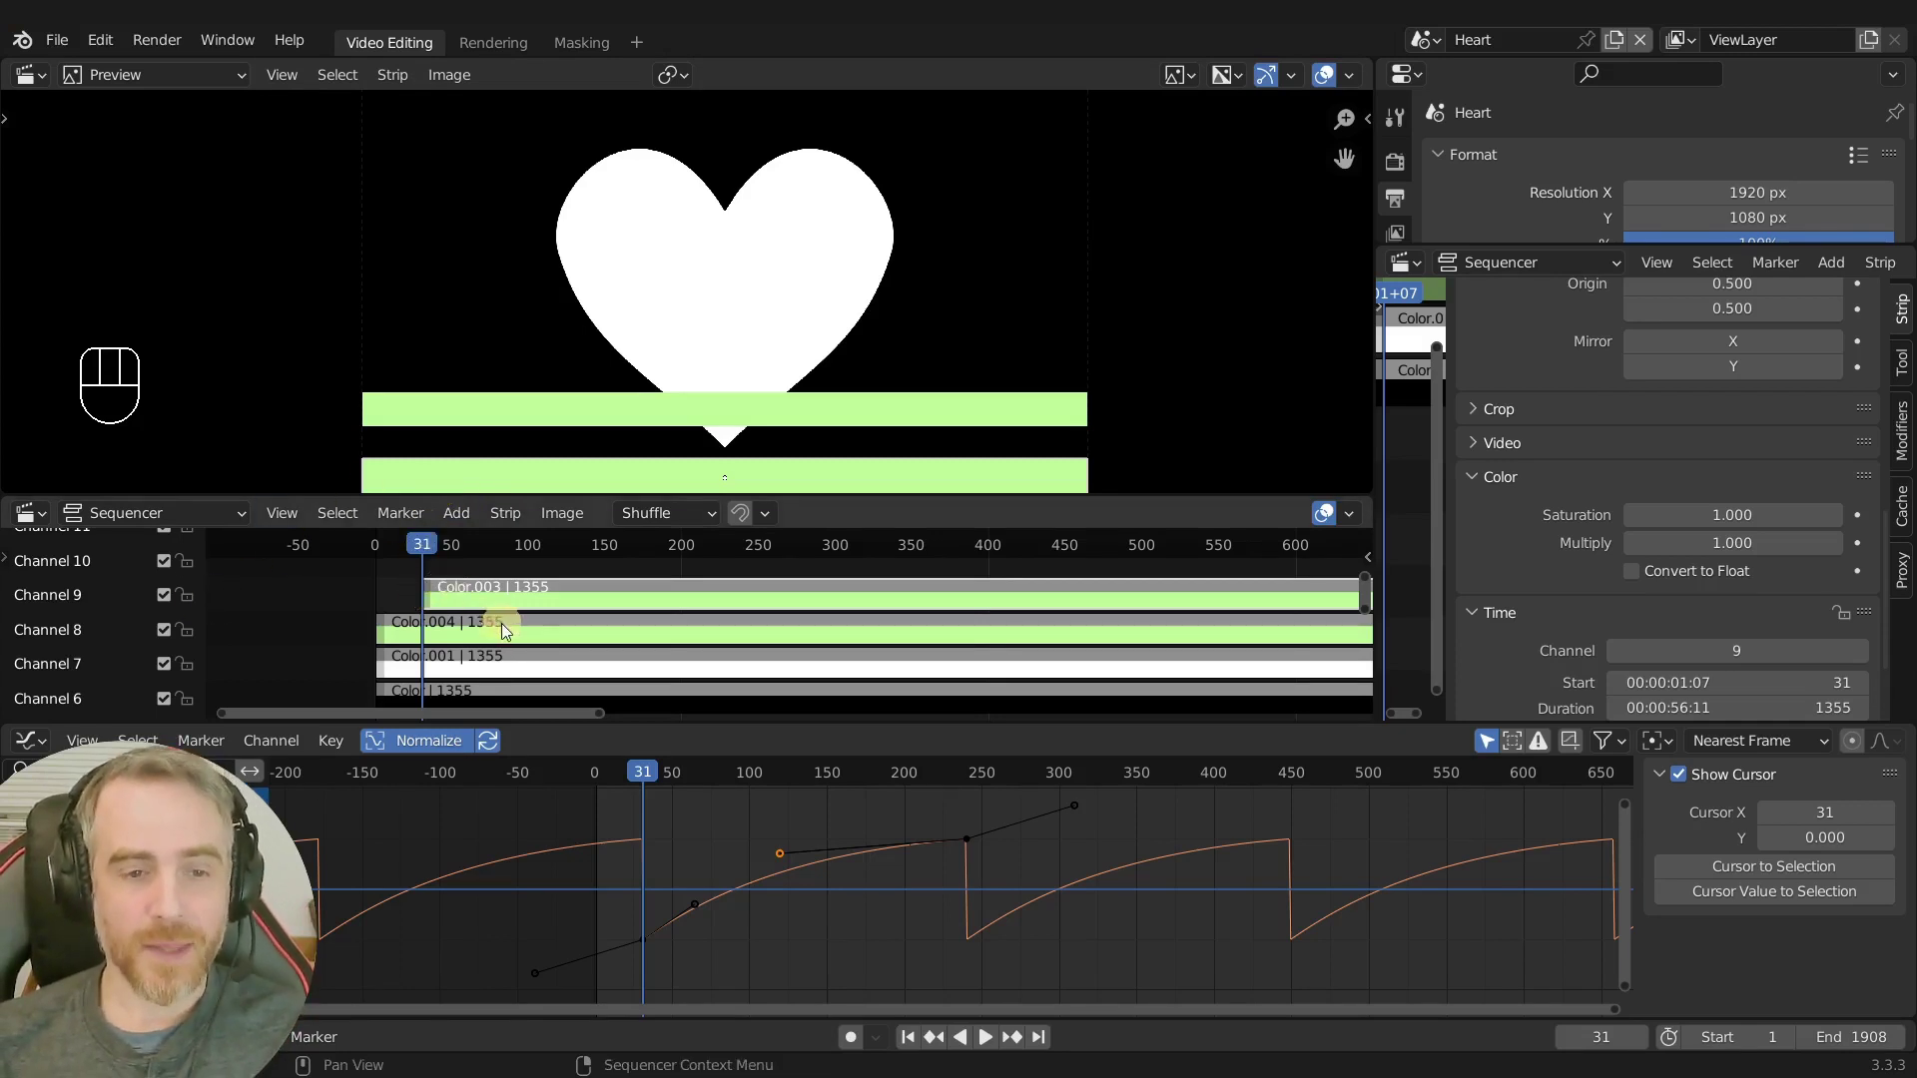
pyautogui.click(408, 637)
pyautogui.click(482, 603)
pyautogui.click(451, 636)
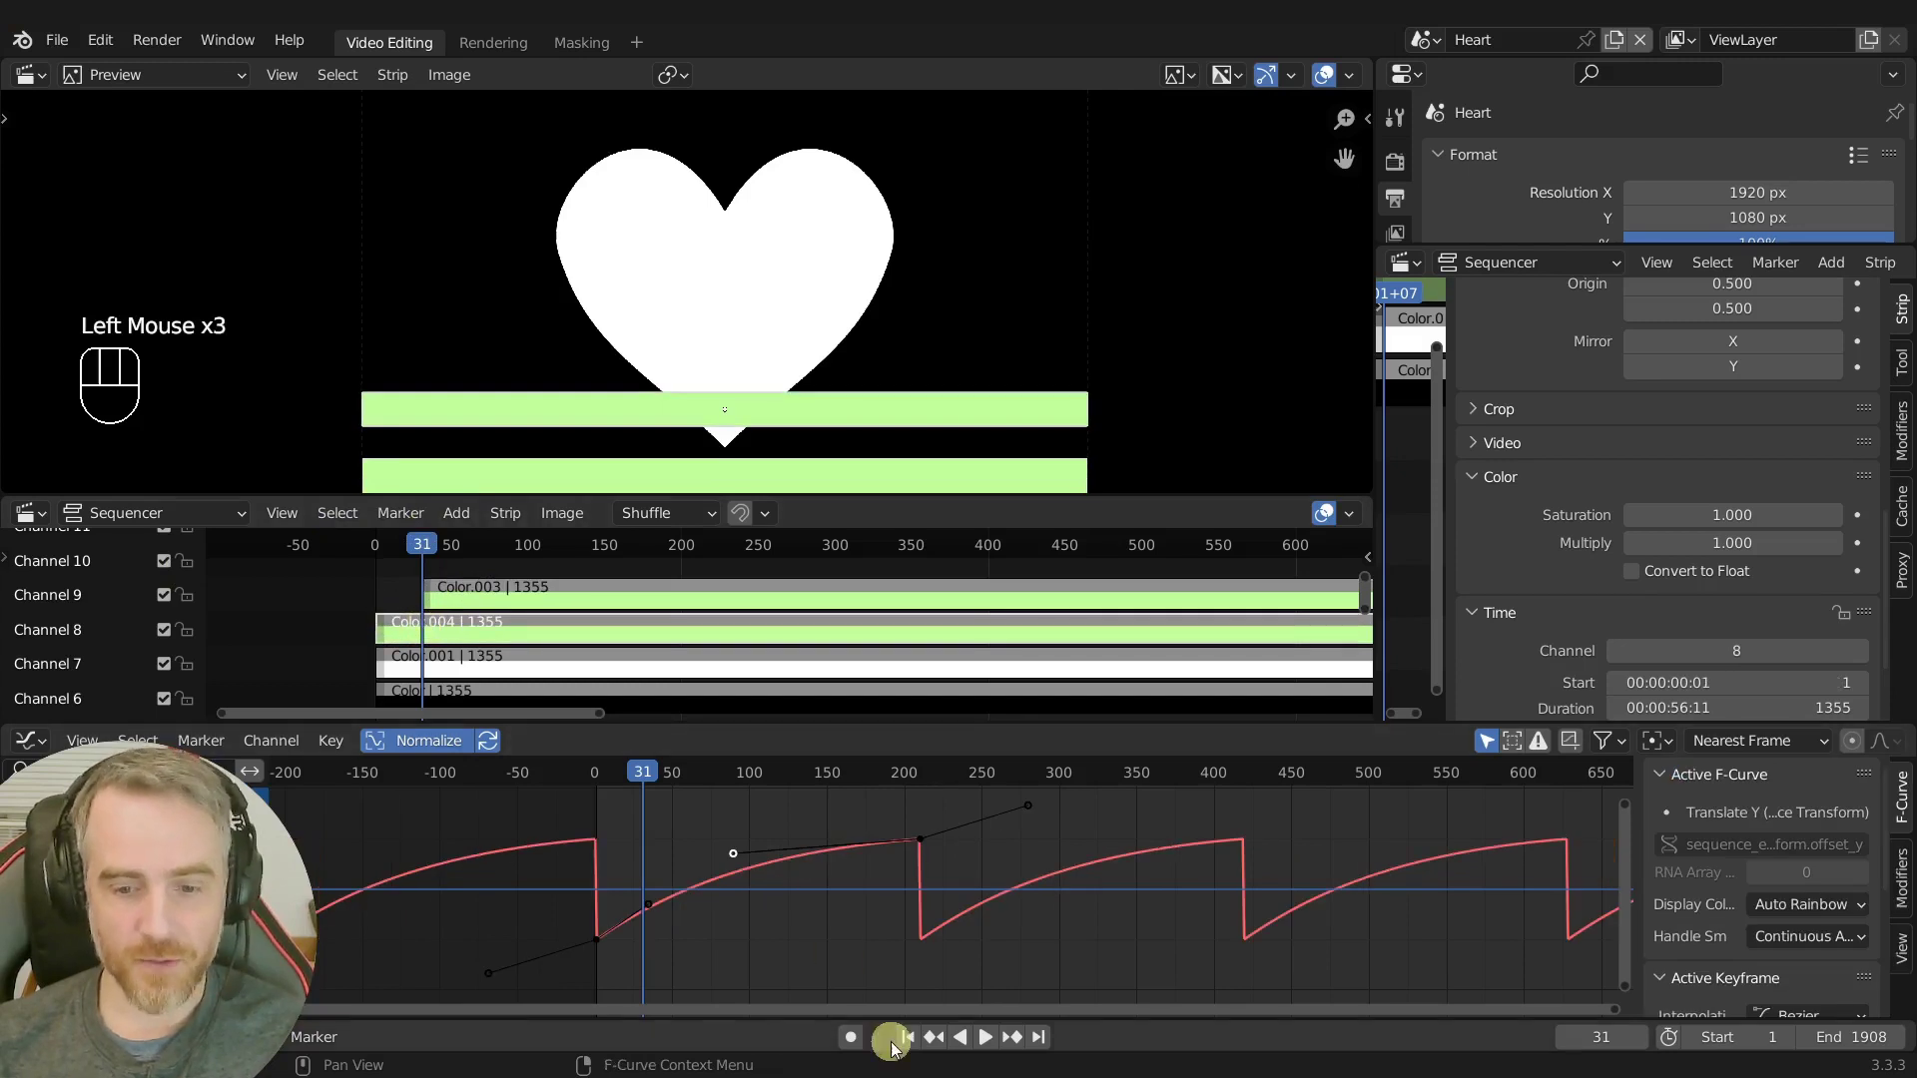
pyautogui.click(909, 1048)
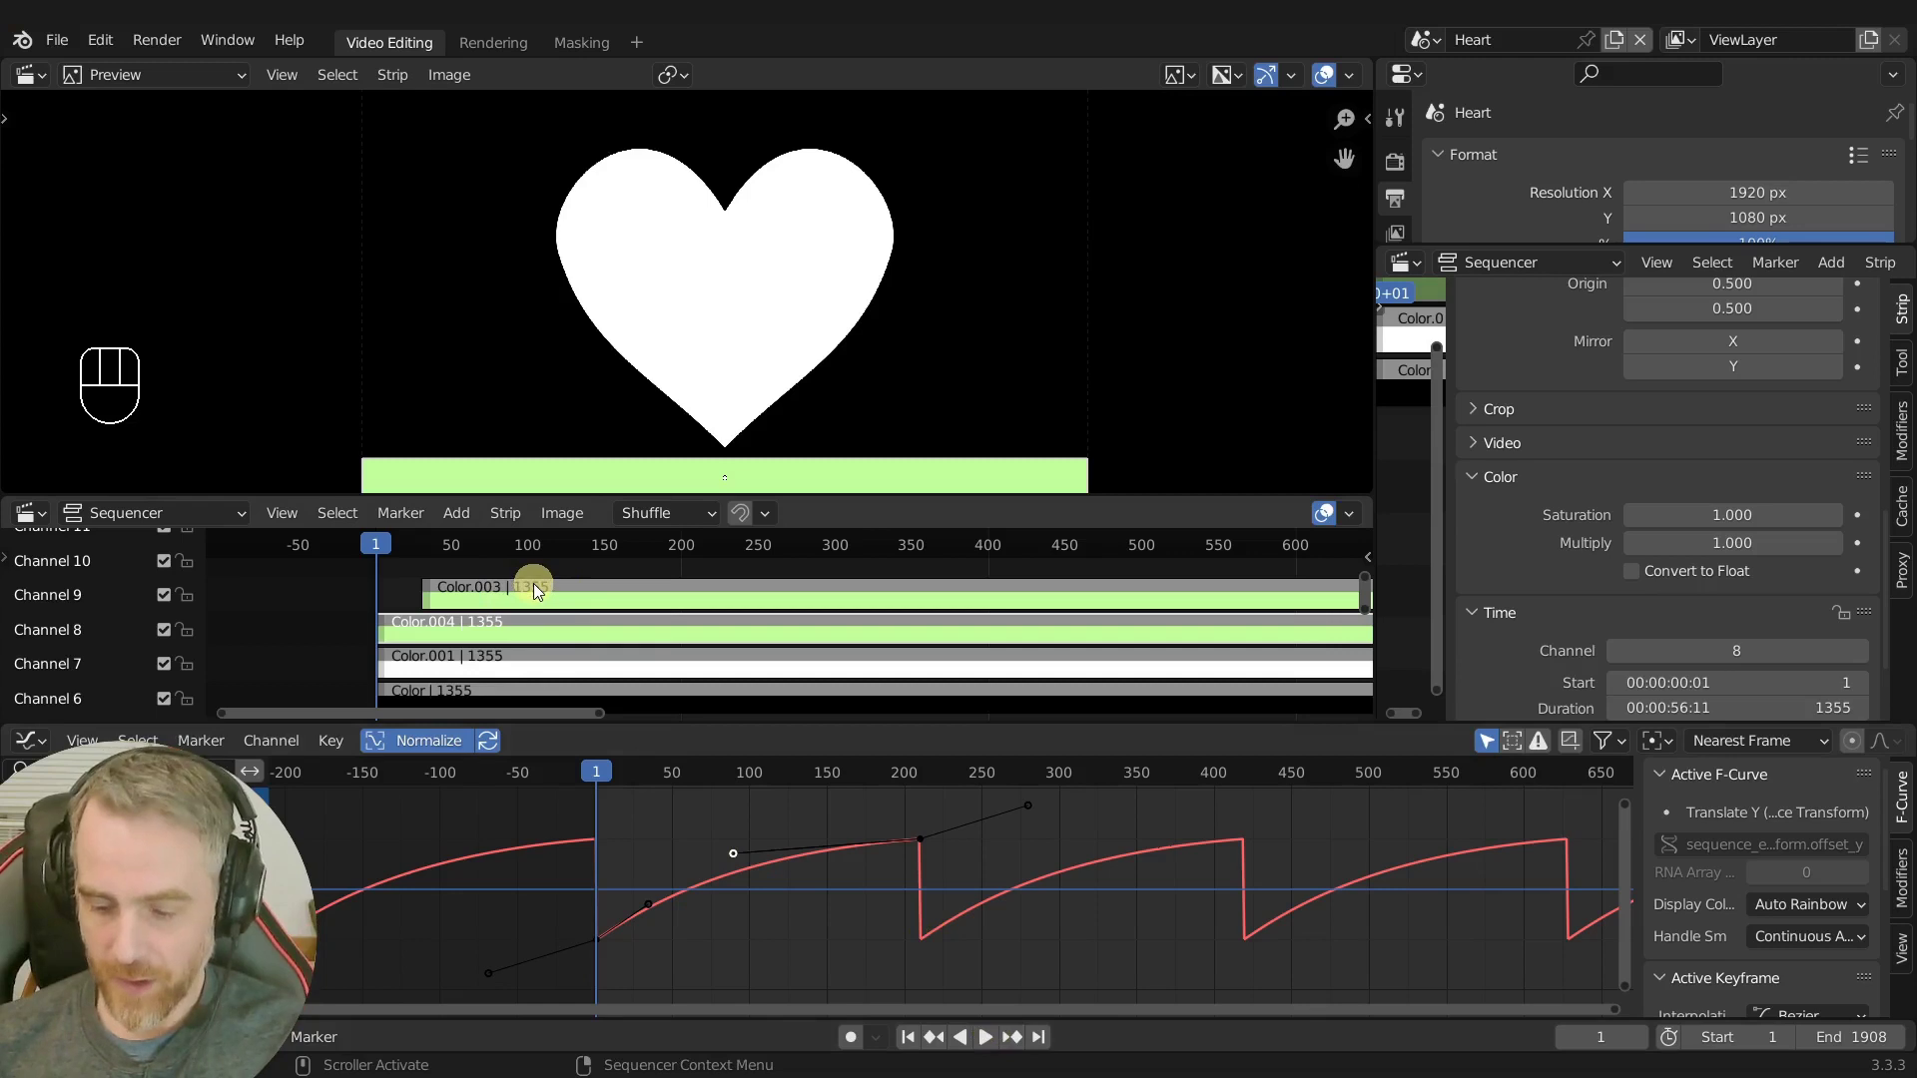
pyautogui.press('Page_Up')
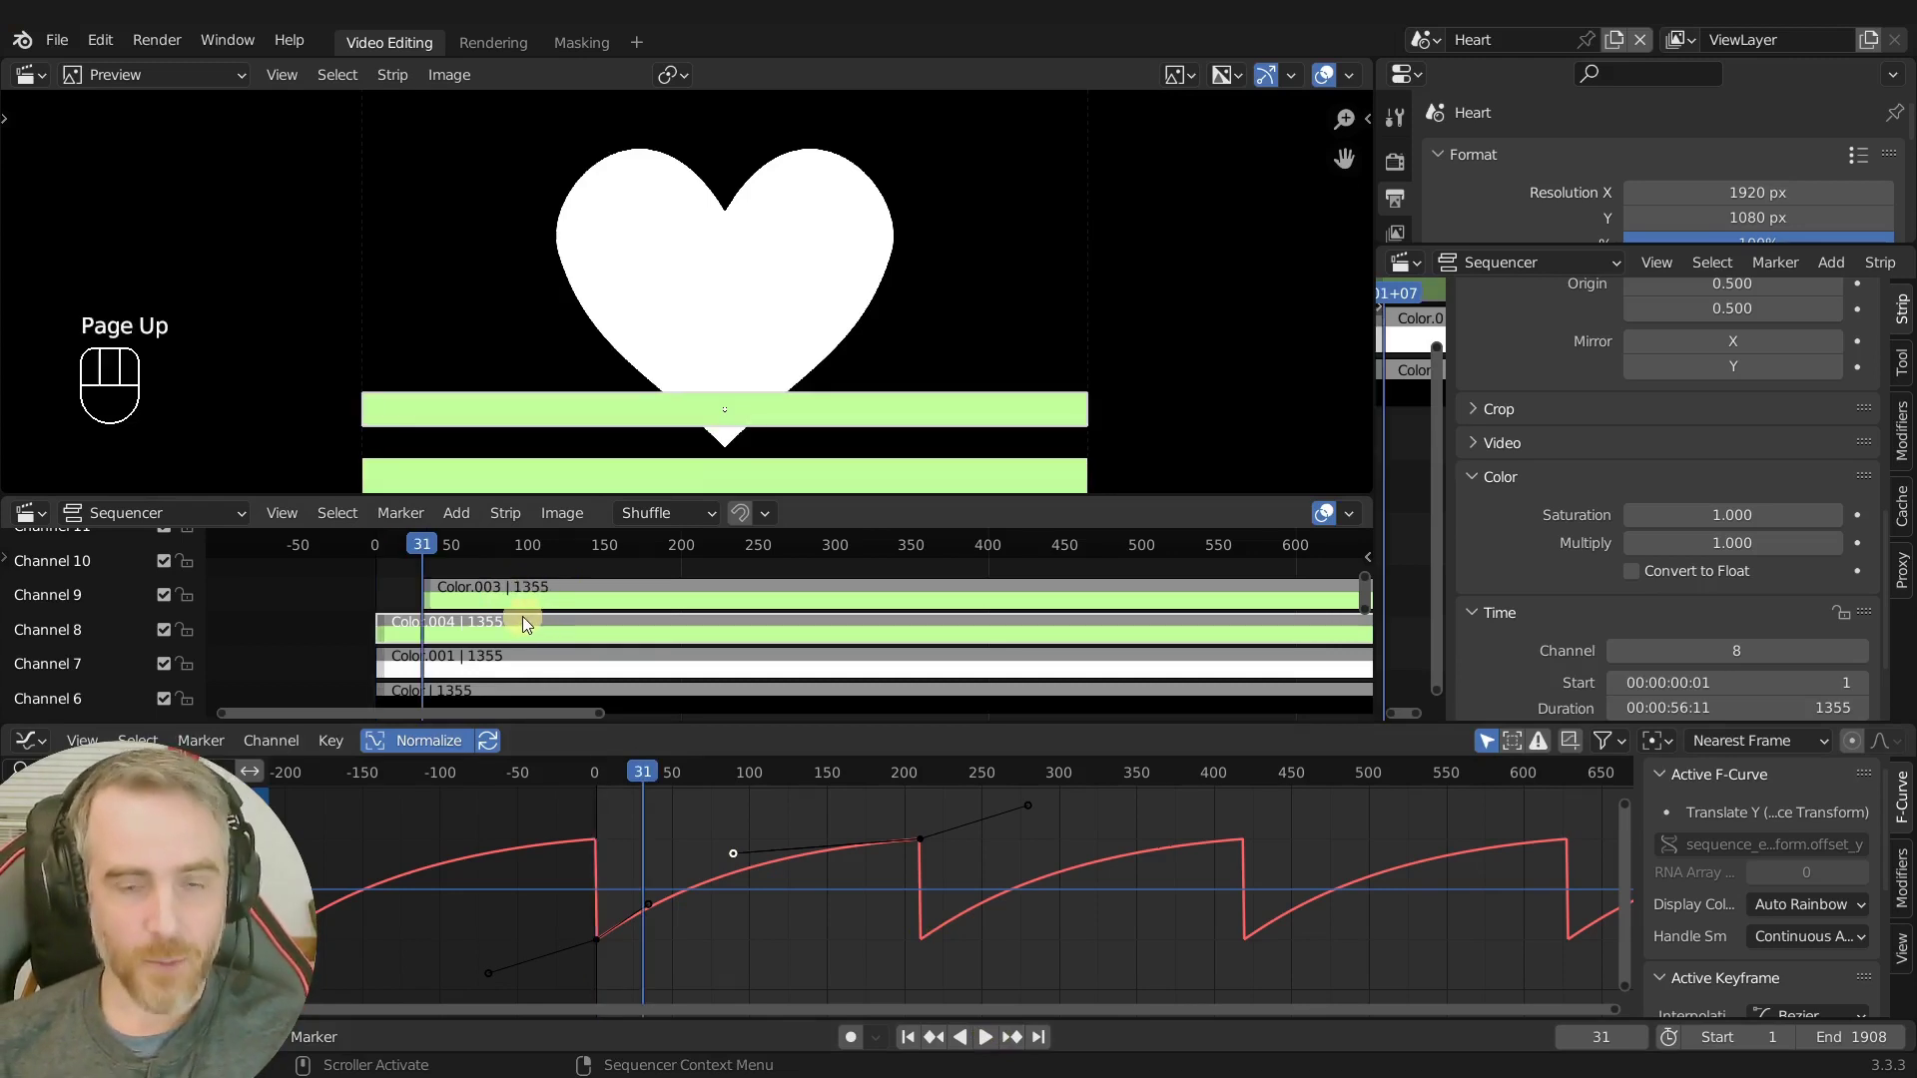
# Read the Start/End frames of both stripe strips in the Strip properties, confirming a 30-frame stagger.
pyautogui.click(455, 627)
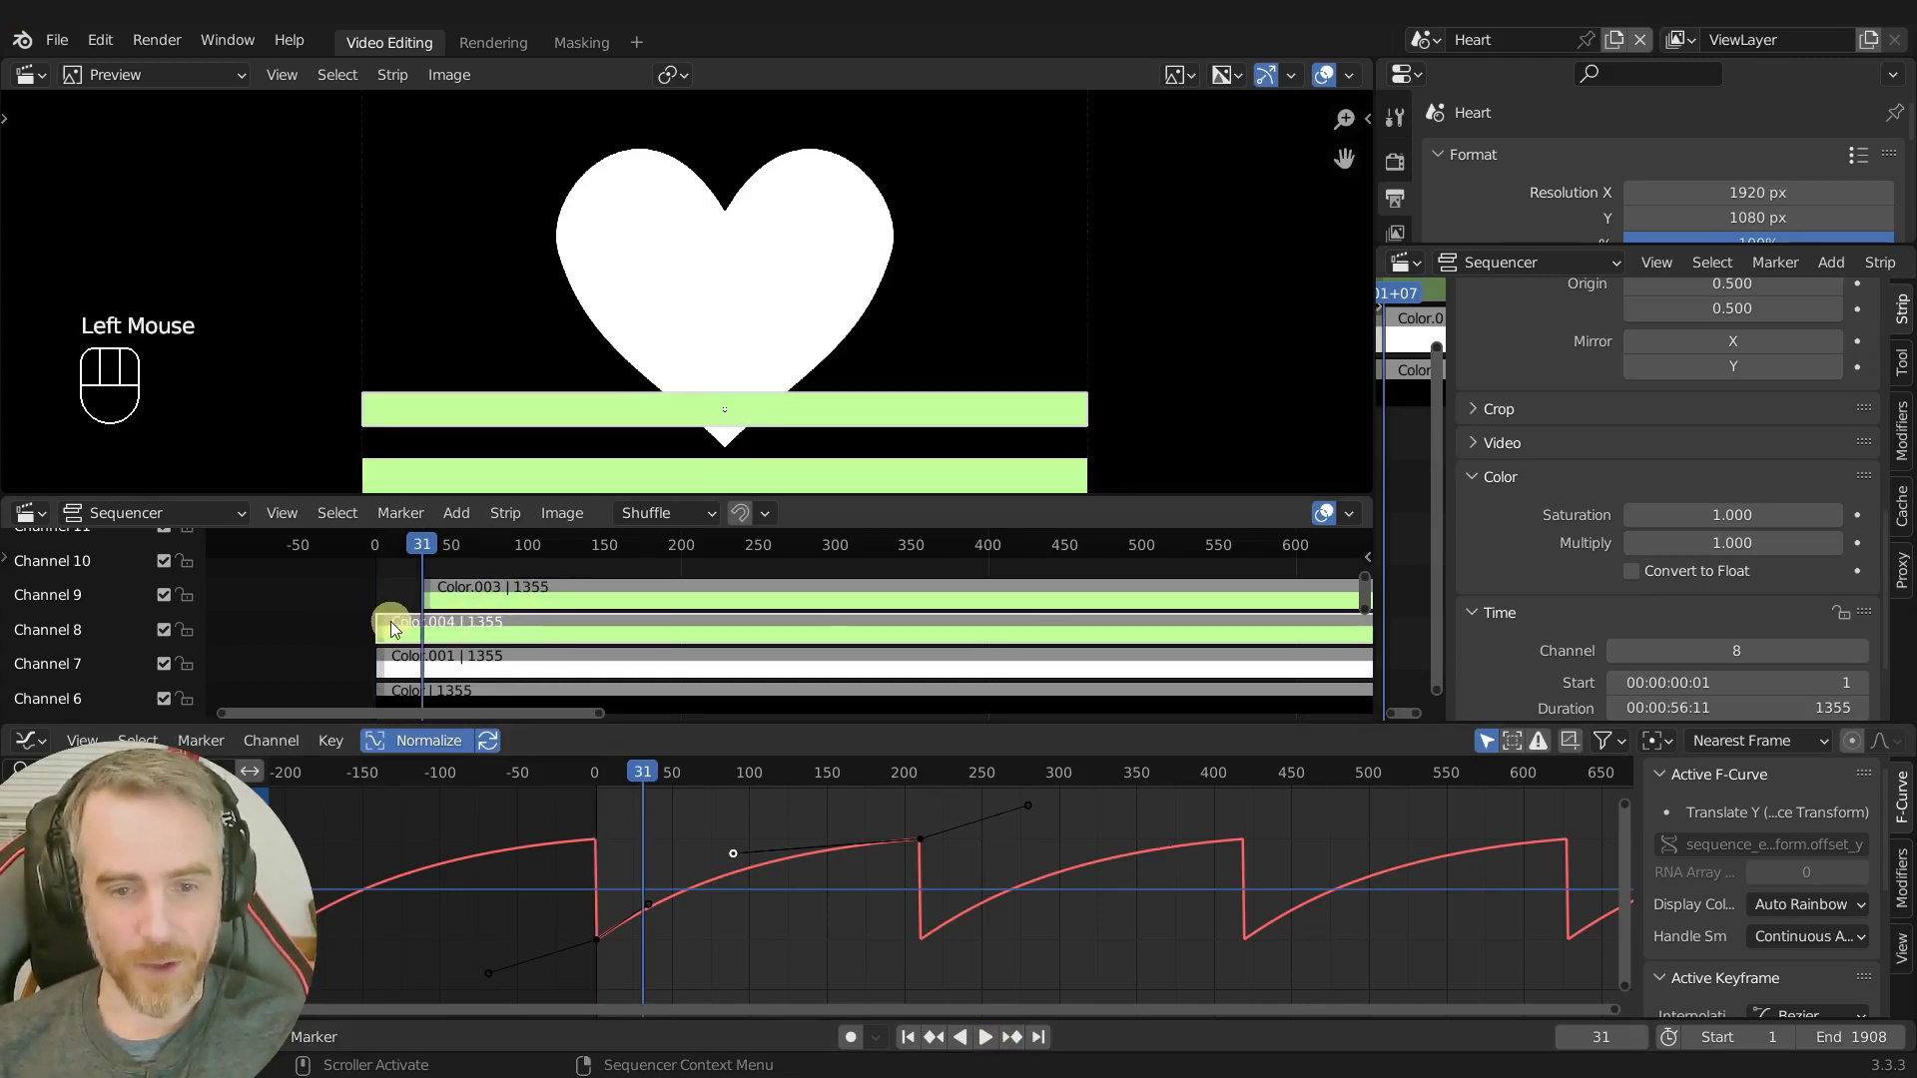
pyautogui.scroll(-3)
pyautogui.click(1522, 508)
pyautogui.scroll(-3)
pyautogui.click(1512, 672)
pyautogui.scroll(-3)
pyautogui.scroll(-3)
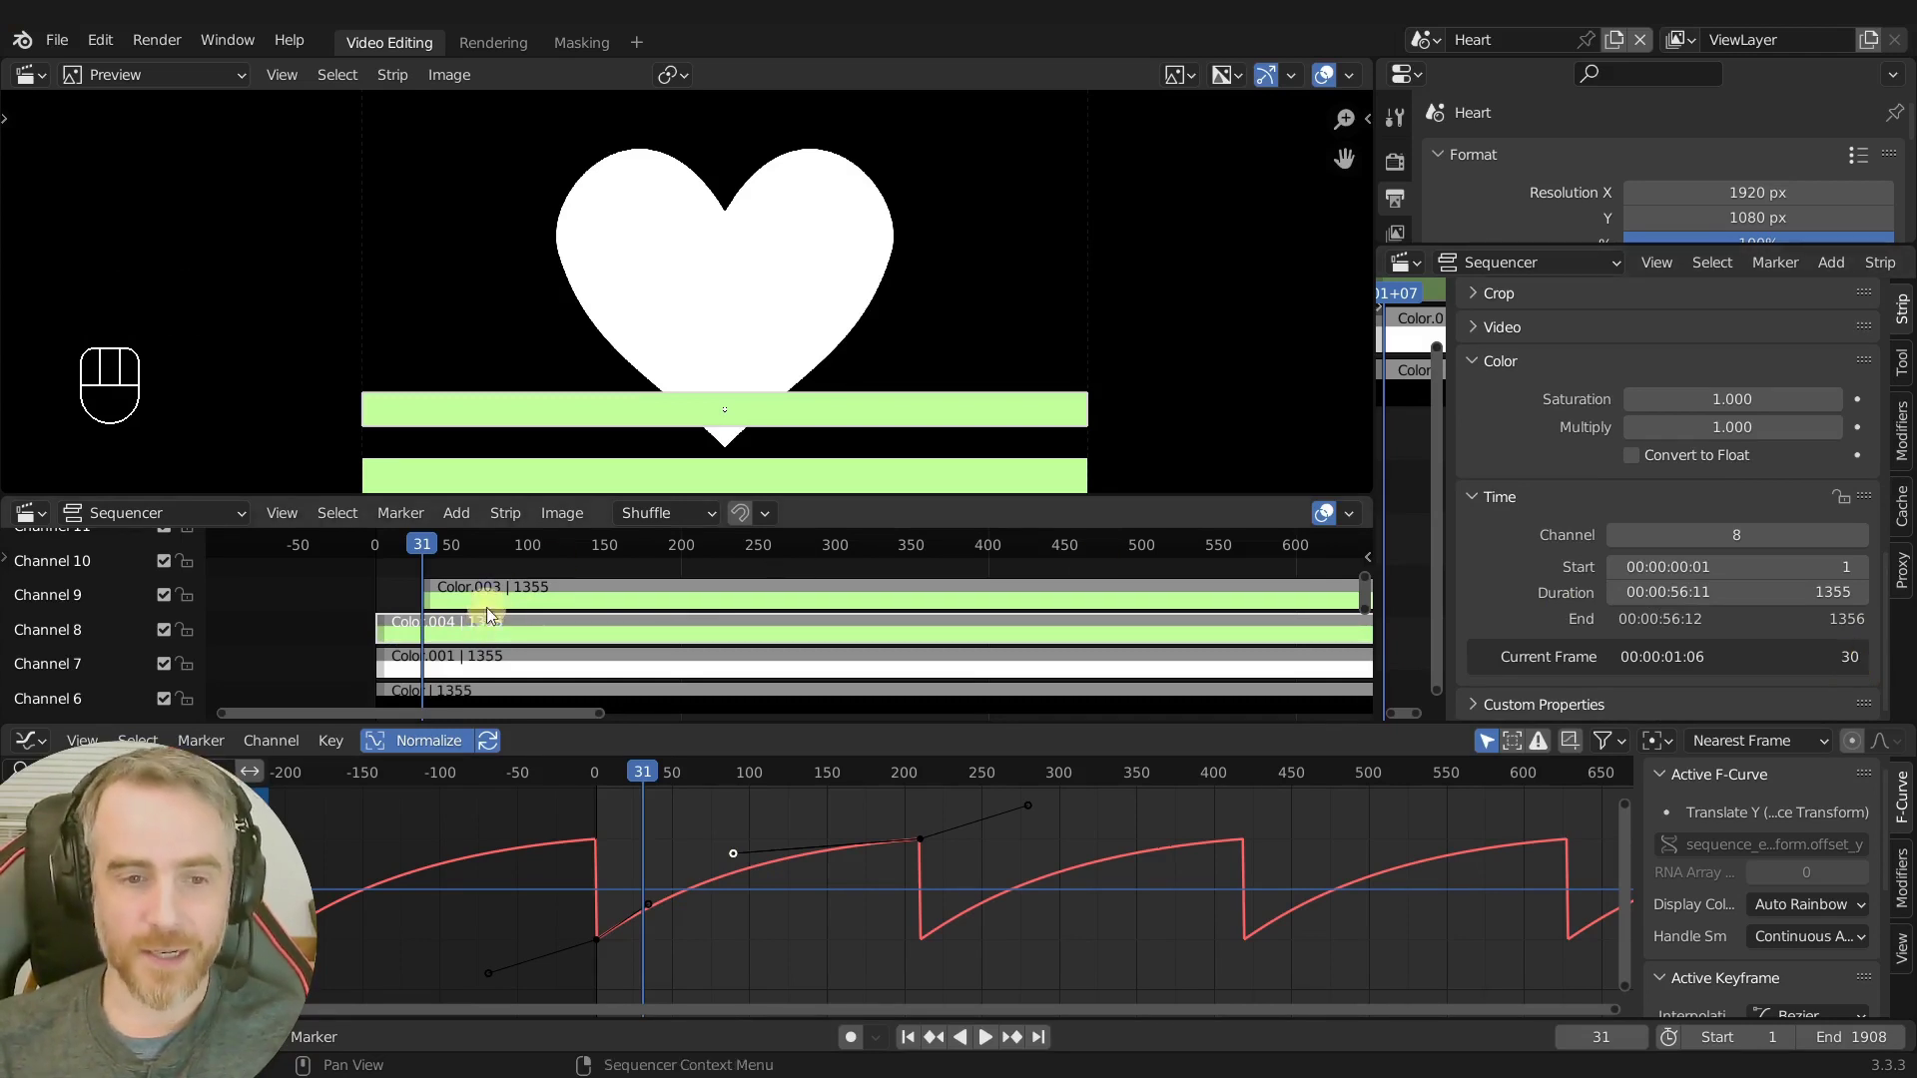
pyautogui.click(503, 602)
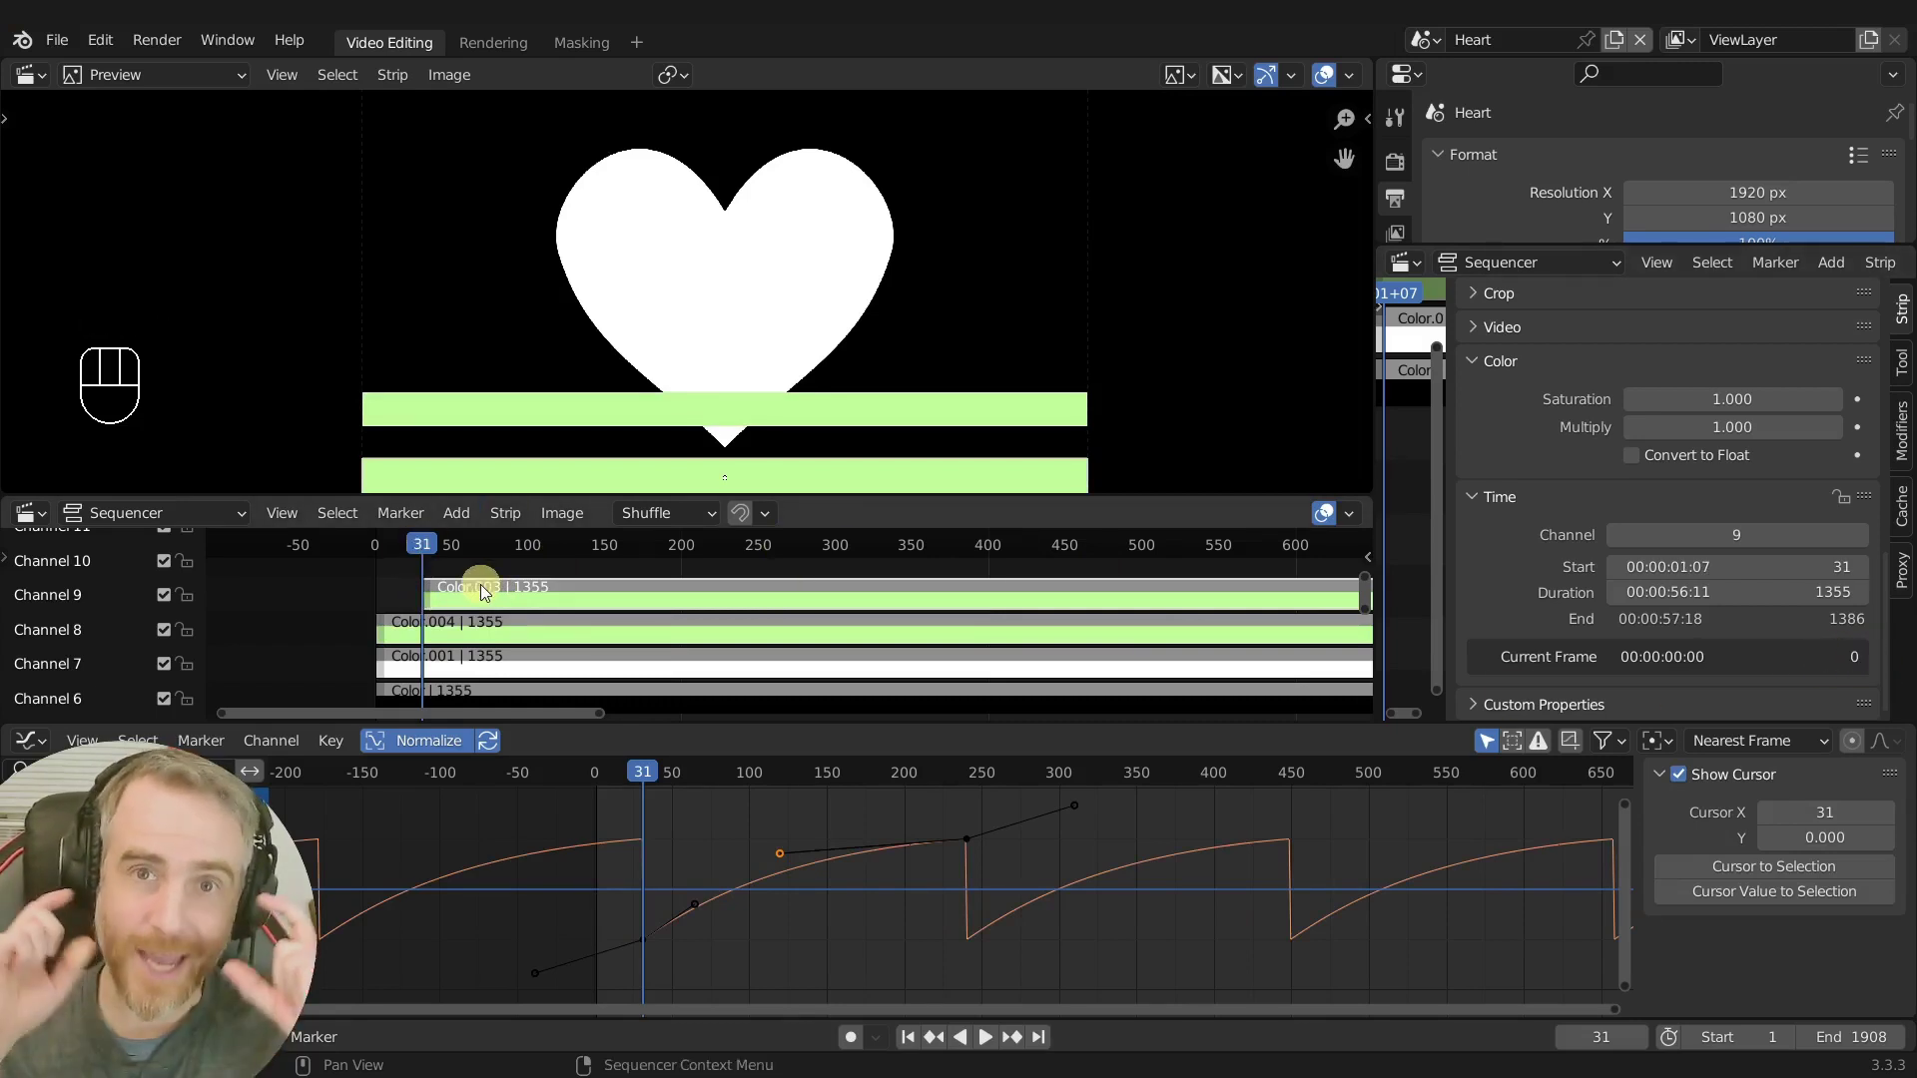
# Work out 210 ÷ 6 = 35 in Calculator while sliding the channel 9 strip to start at frame 38.
pyautogui.click(523, 627)
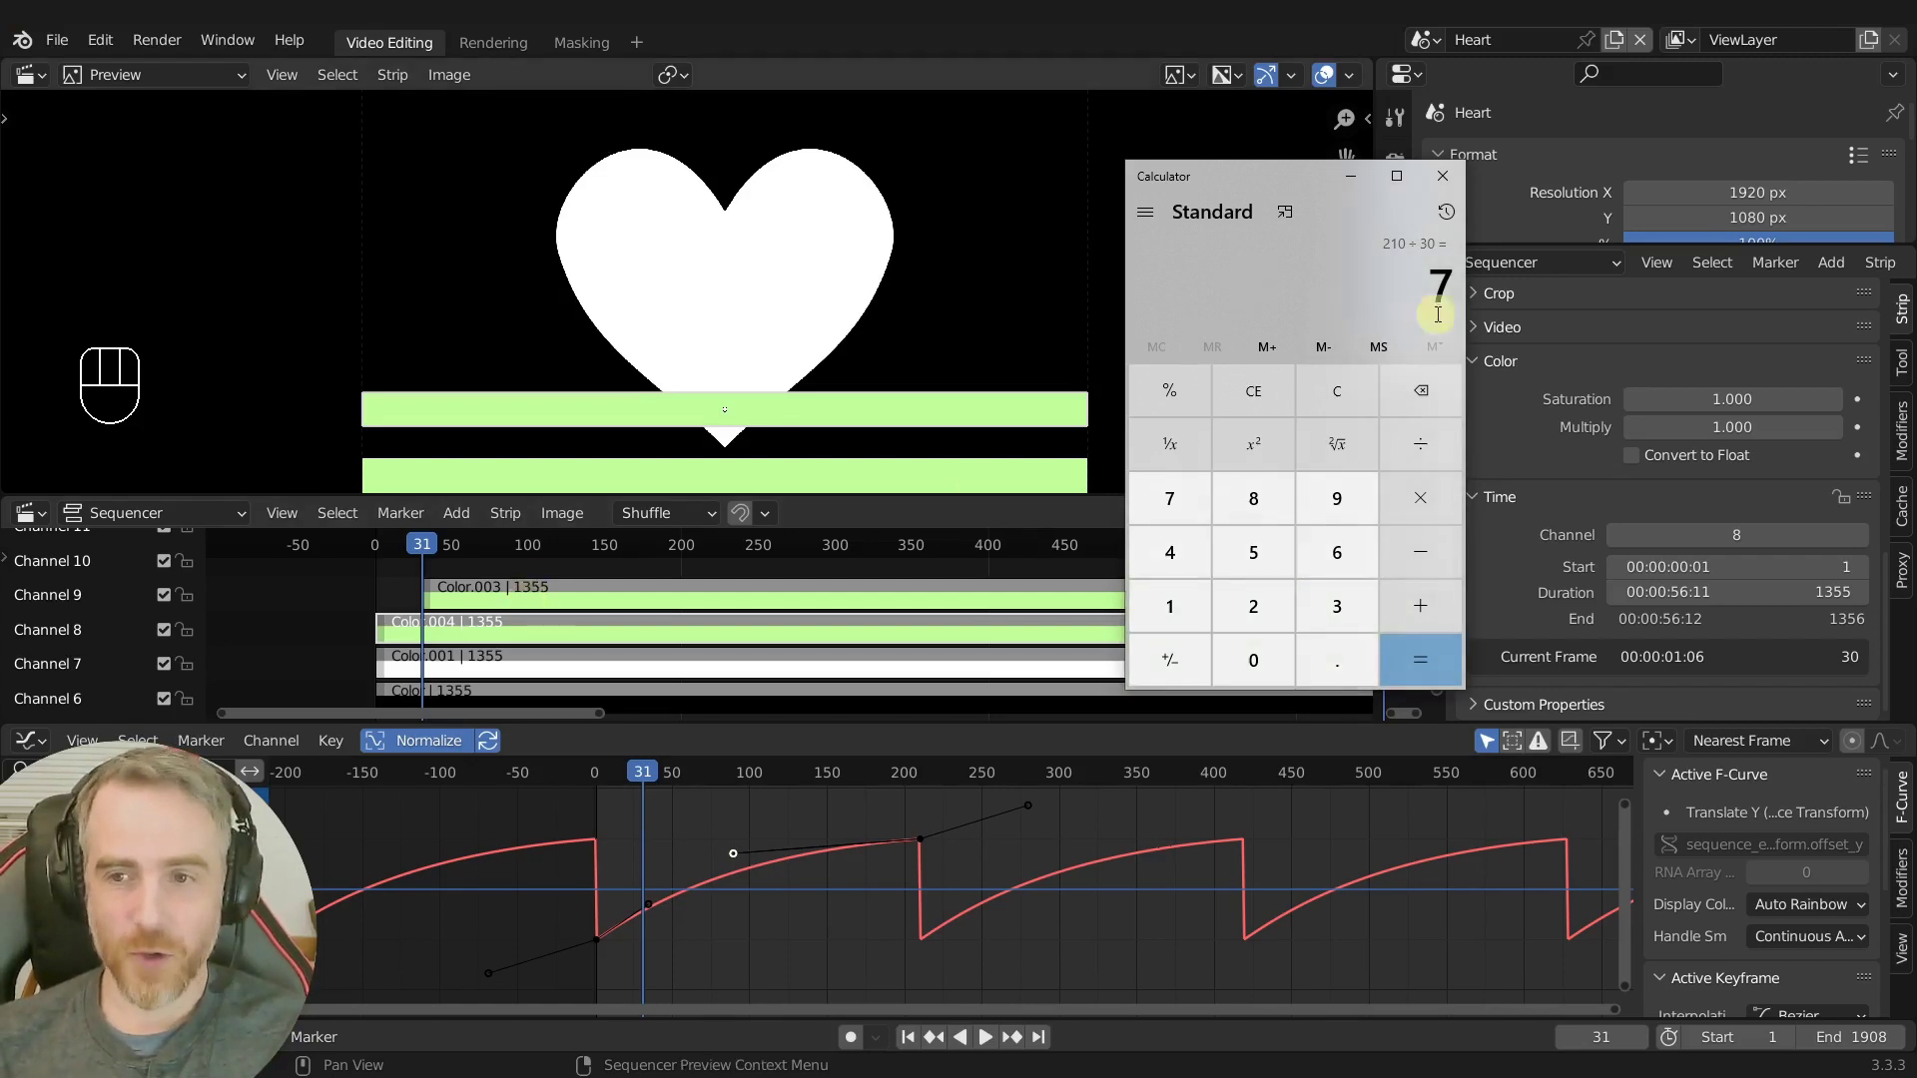
pyautogui.click(478, 606)
pyautogui.press('g')
pyautogui.moveTo(441, 556); pyautogui.dragTo(465, 558)
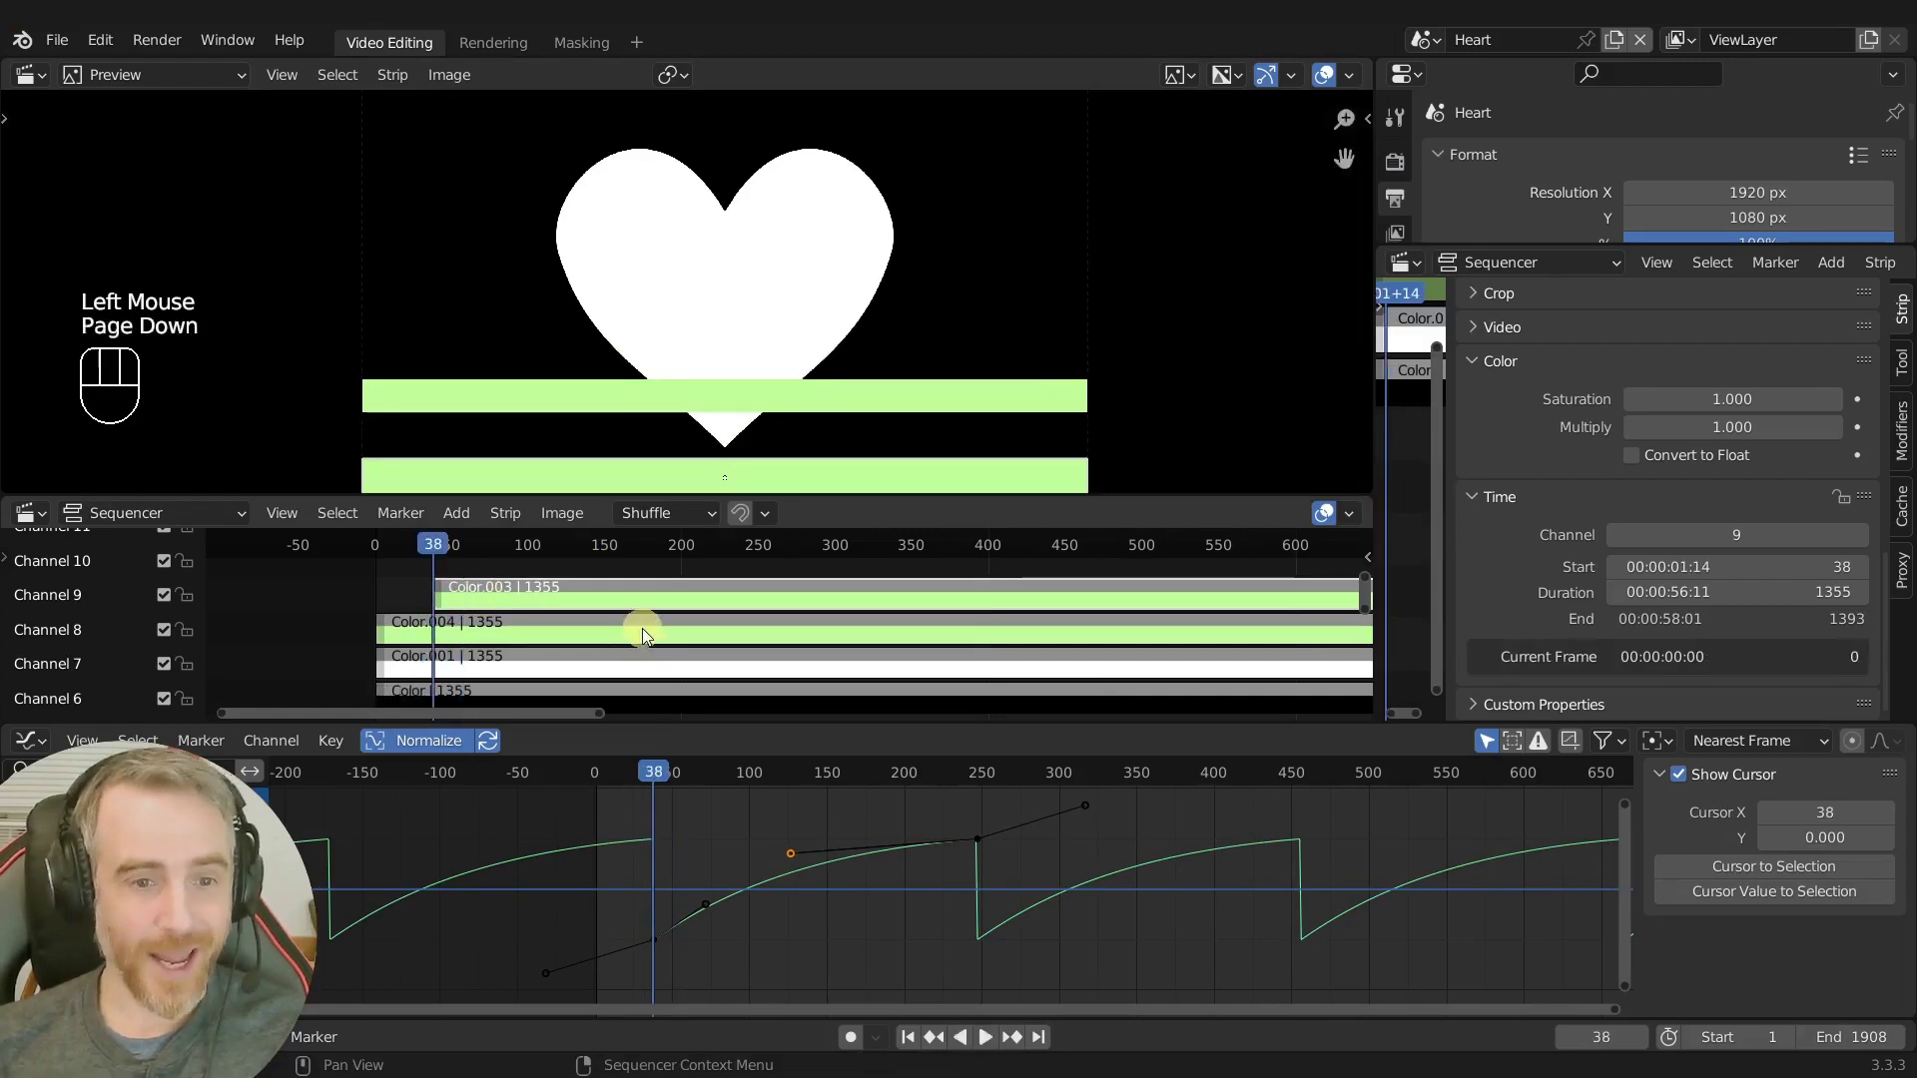
pyautogui.press('Page_Down')
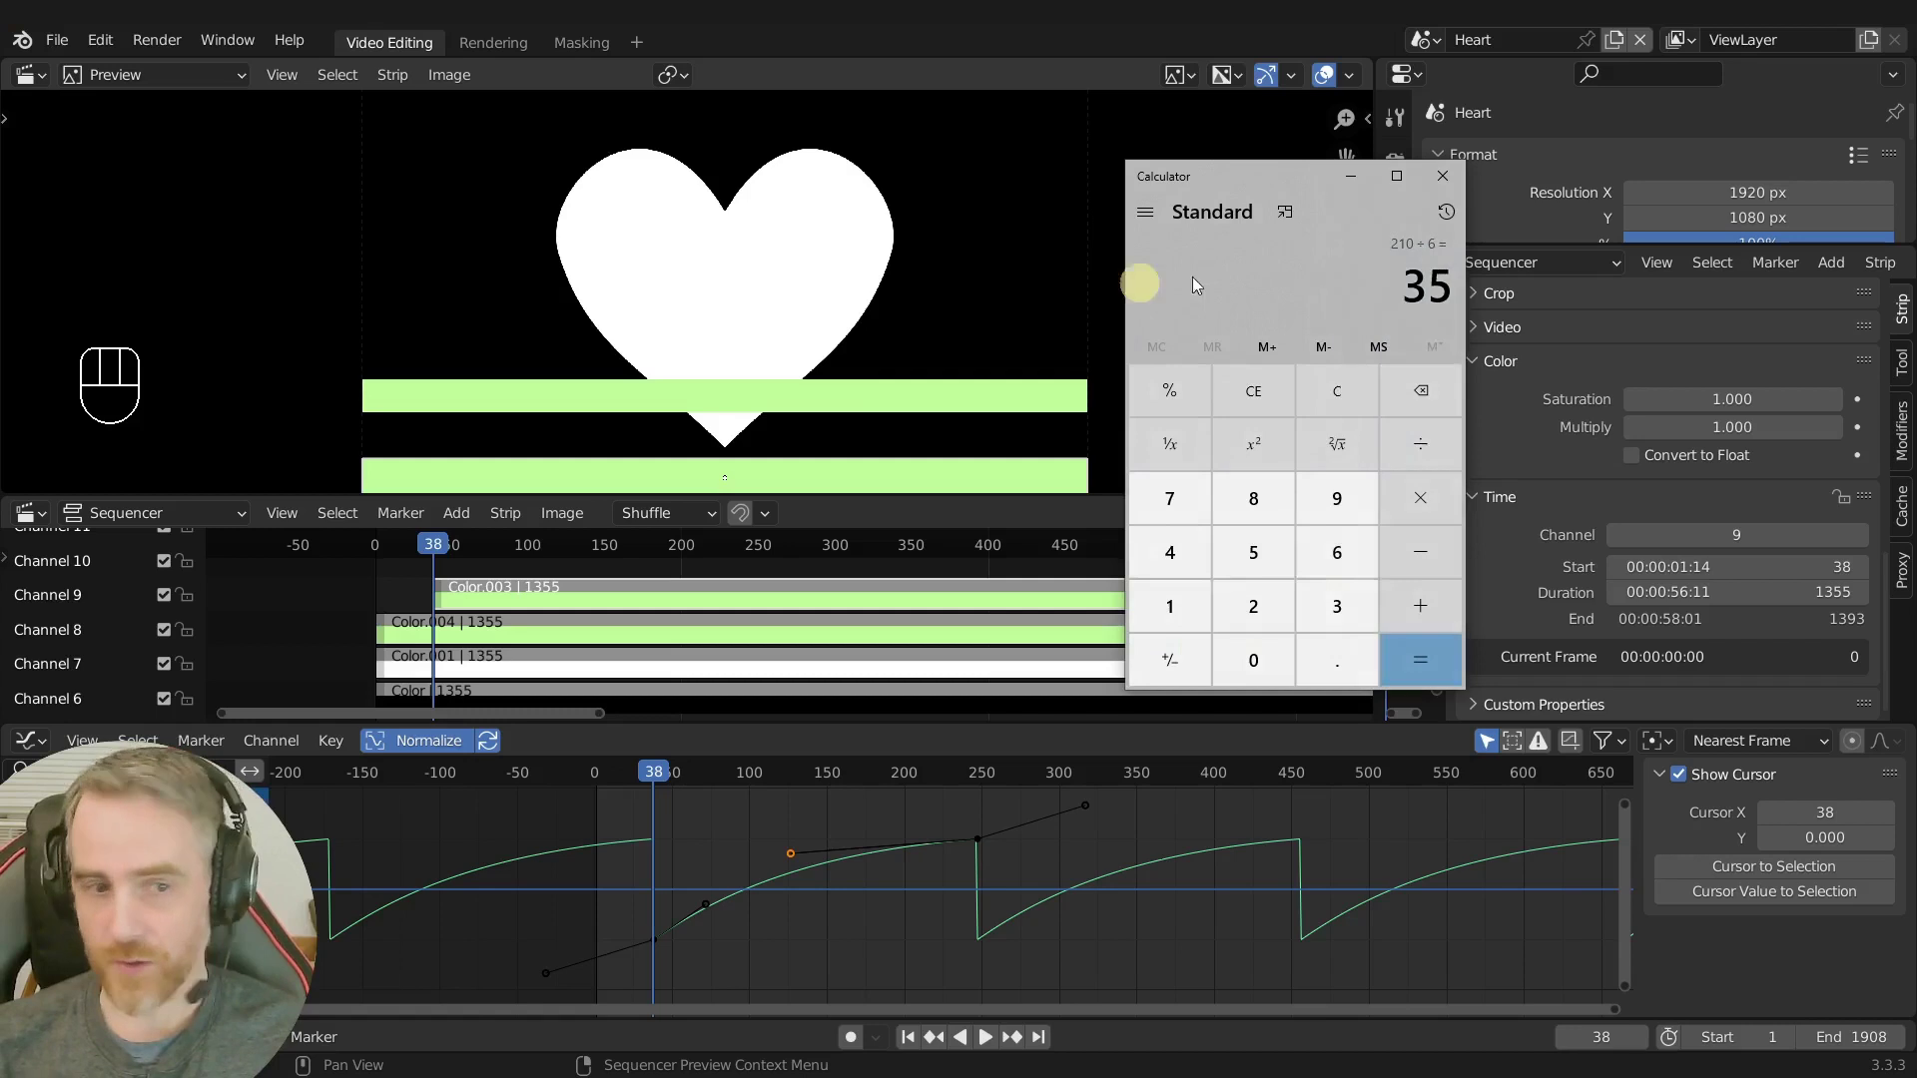
# Step the playhead back to frame 36 and snap the channel 9 strip to the current frame.
pyautogui.click(481, 596)
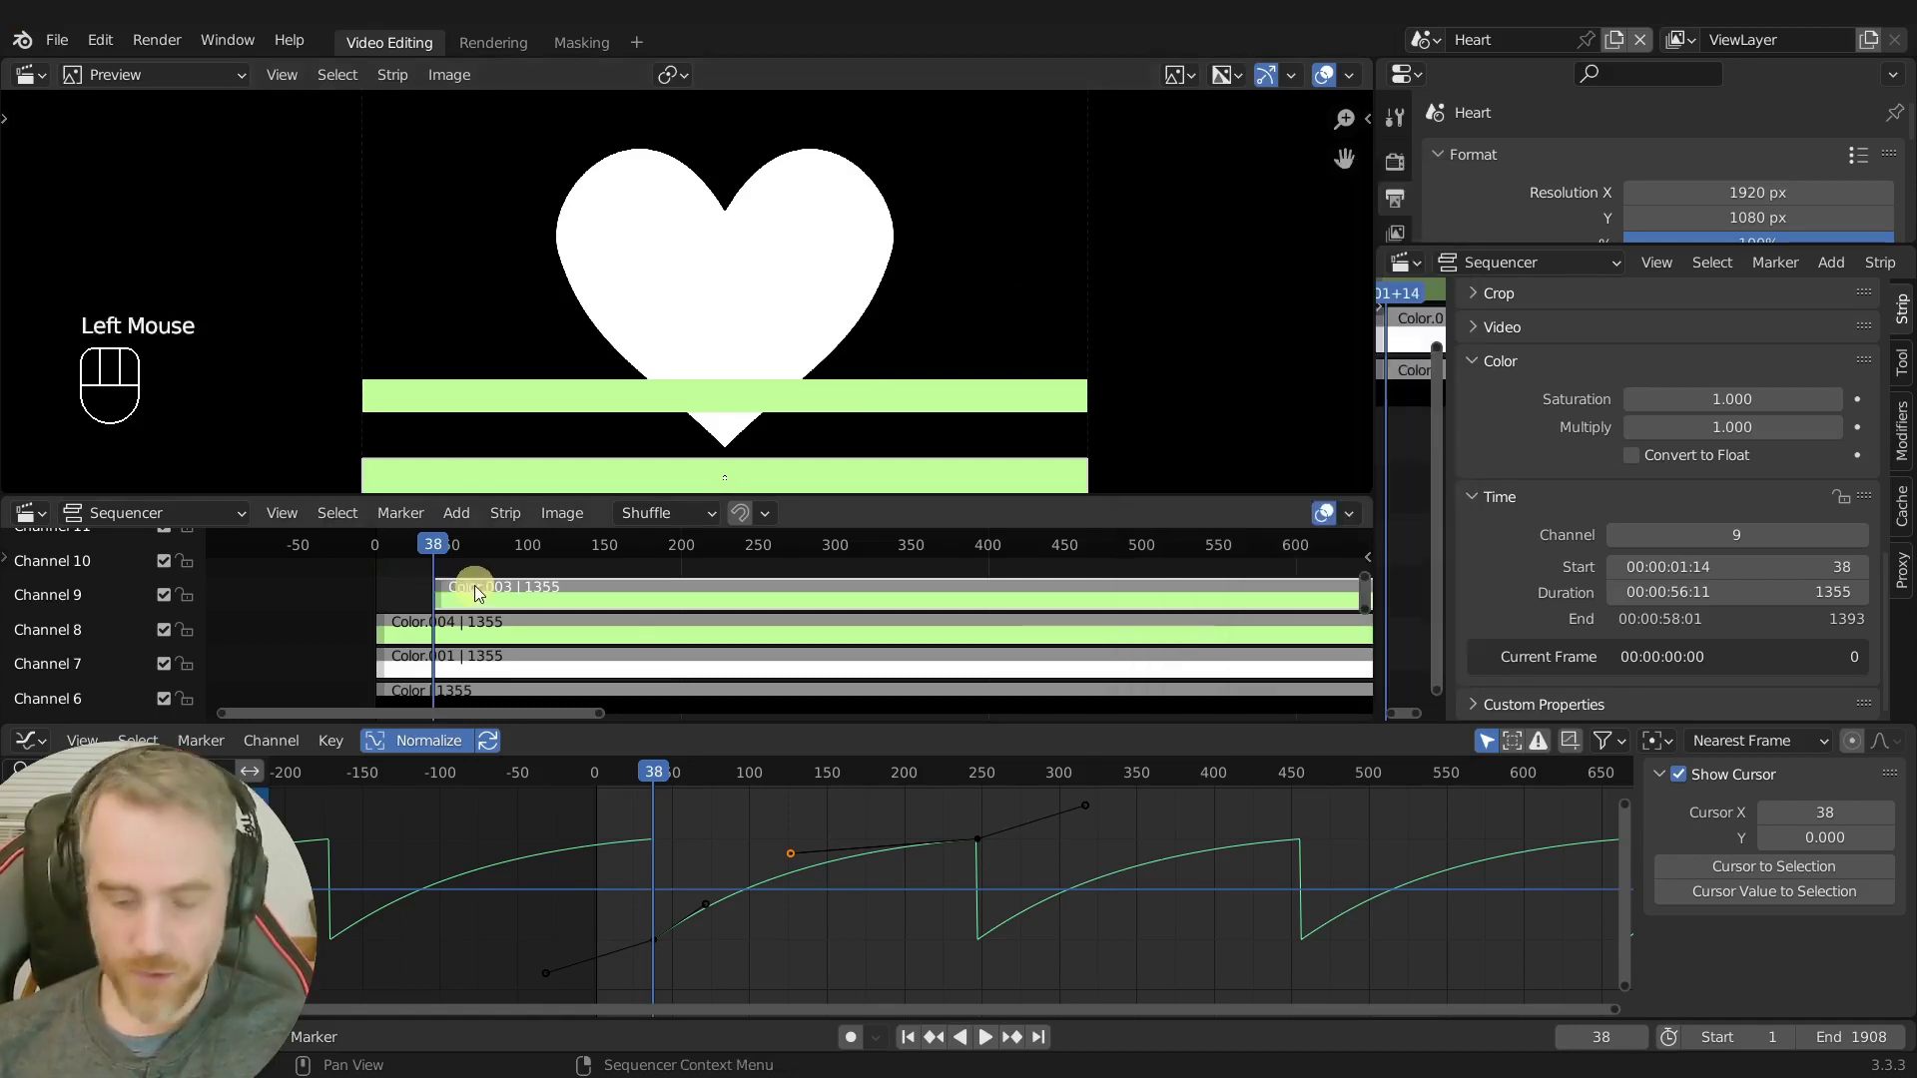
pyautogui.press('Left')
pyautogui.press('Right')
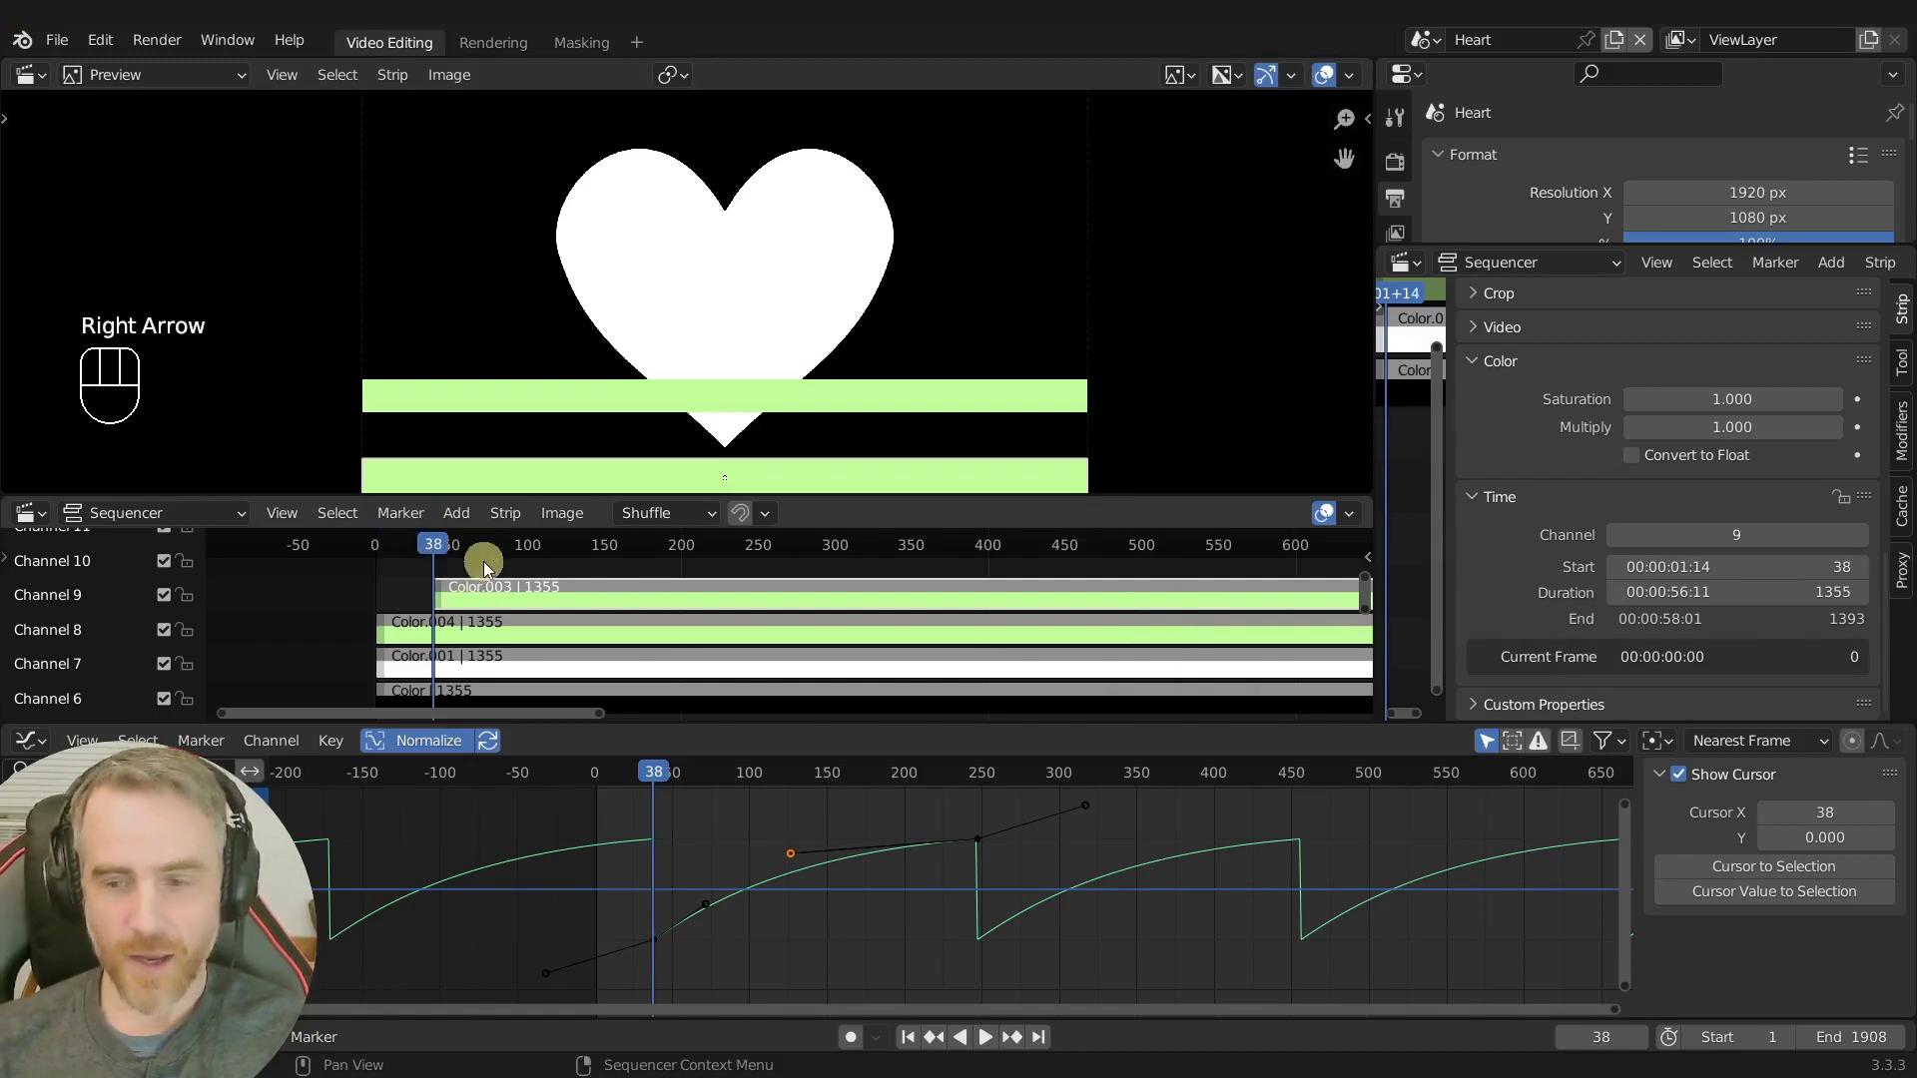
pyautogui.click(475, 638)
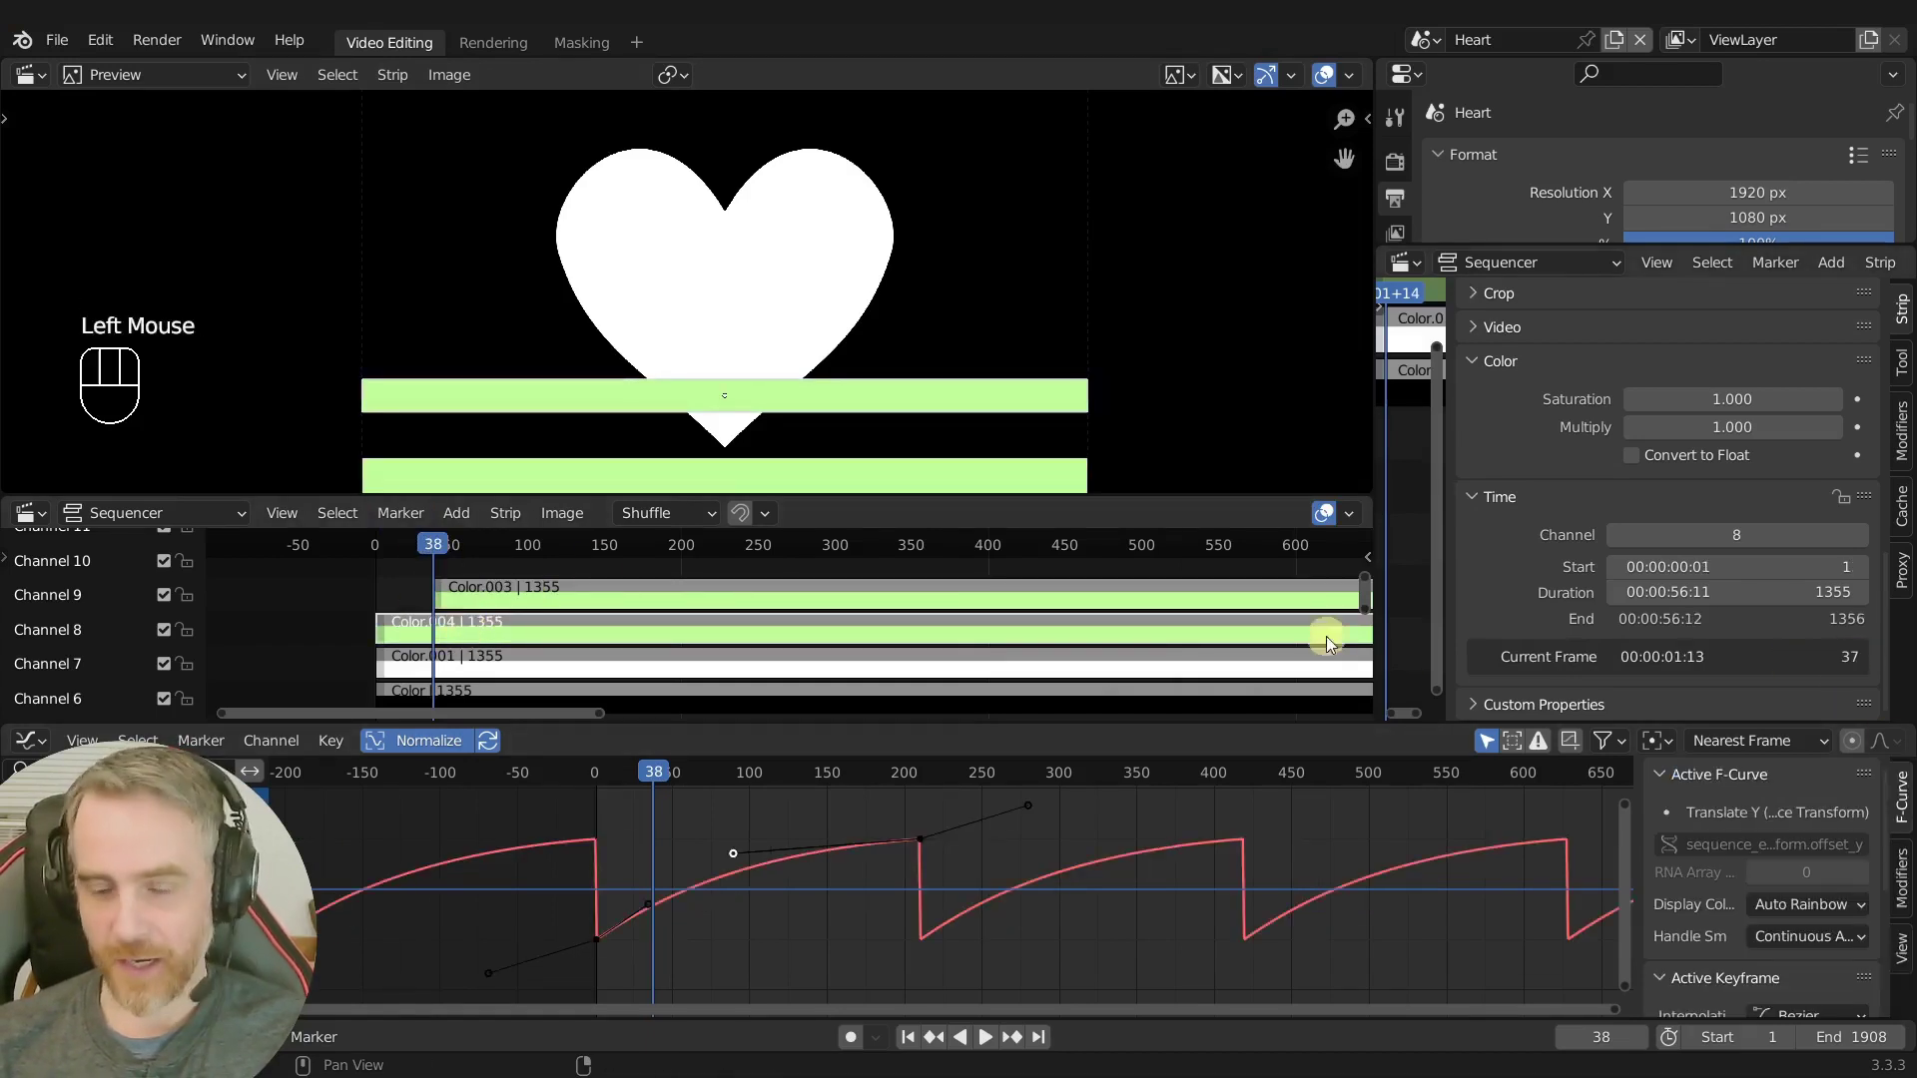
pyautogui.click(534, 594)
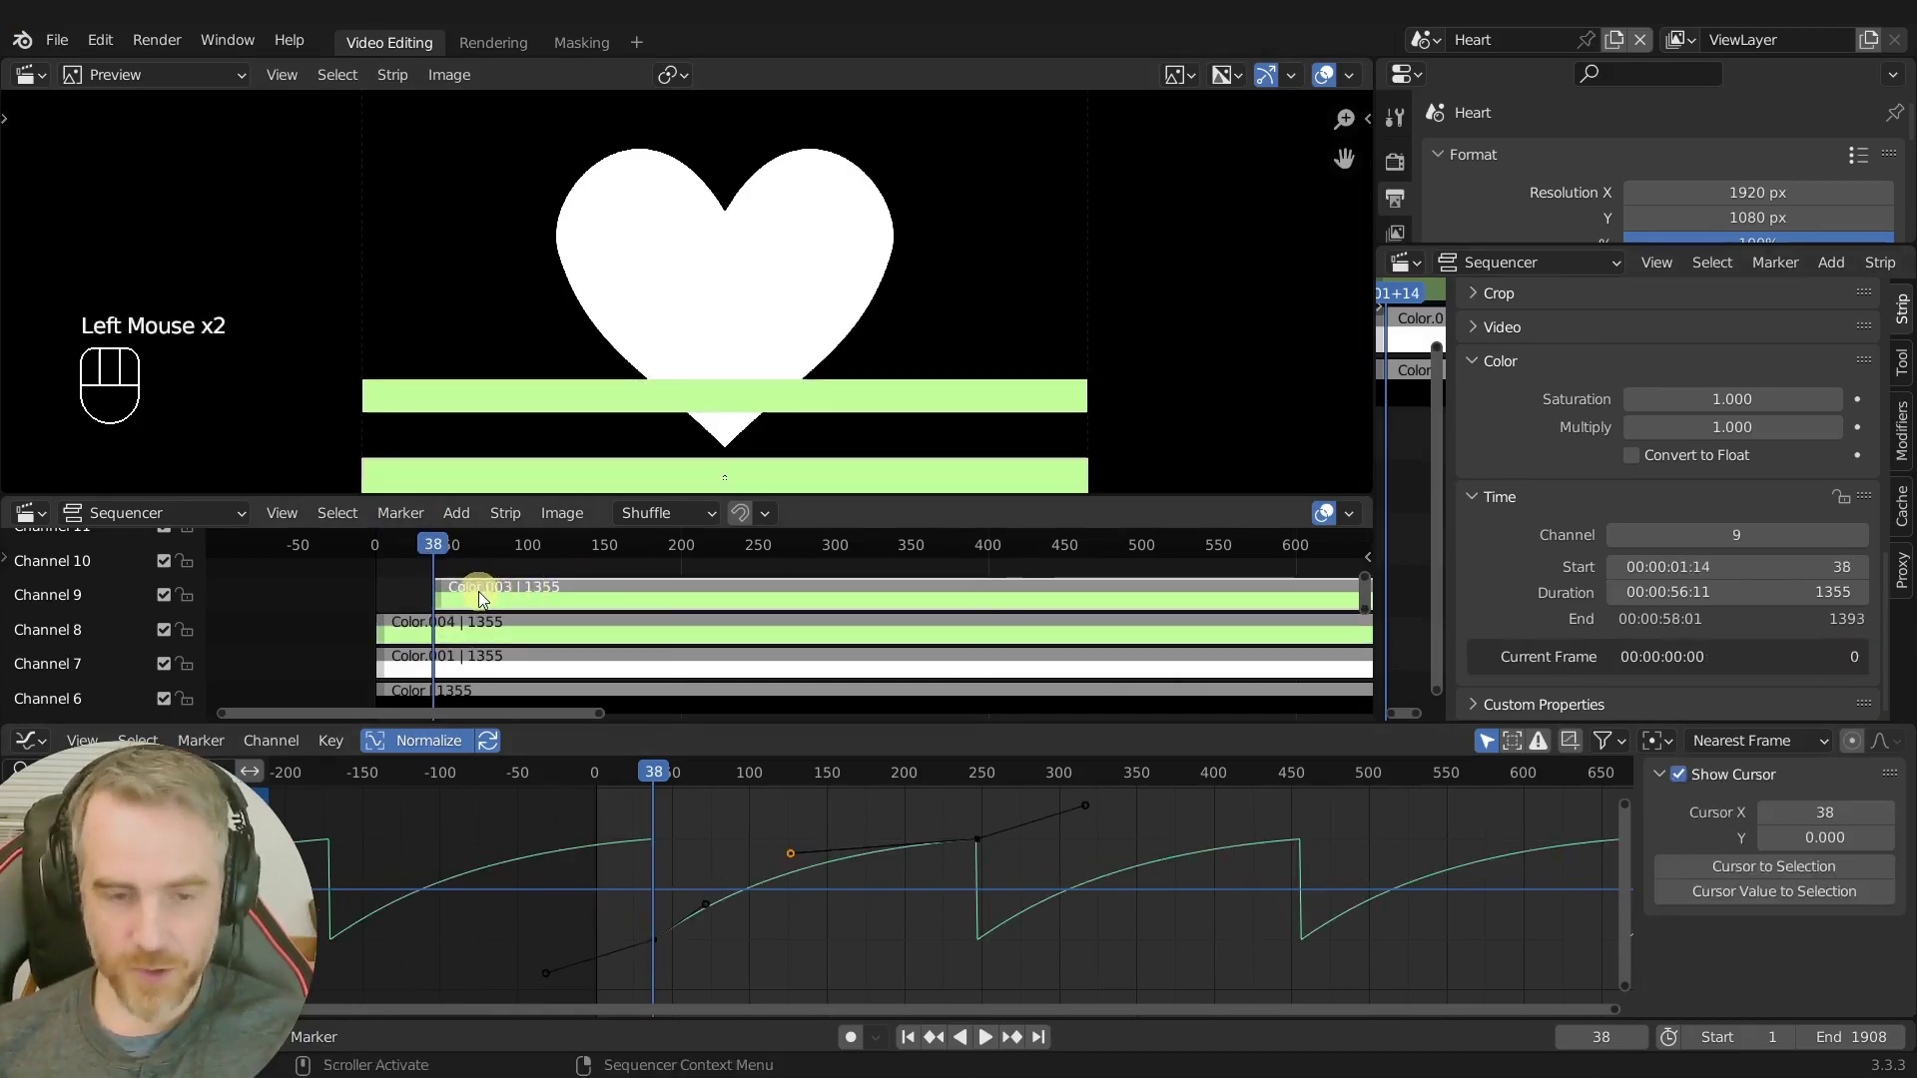
pyautogui.click(483, 597)
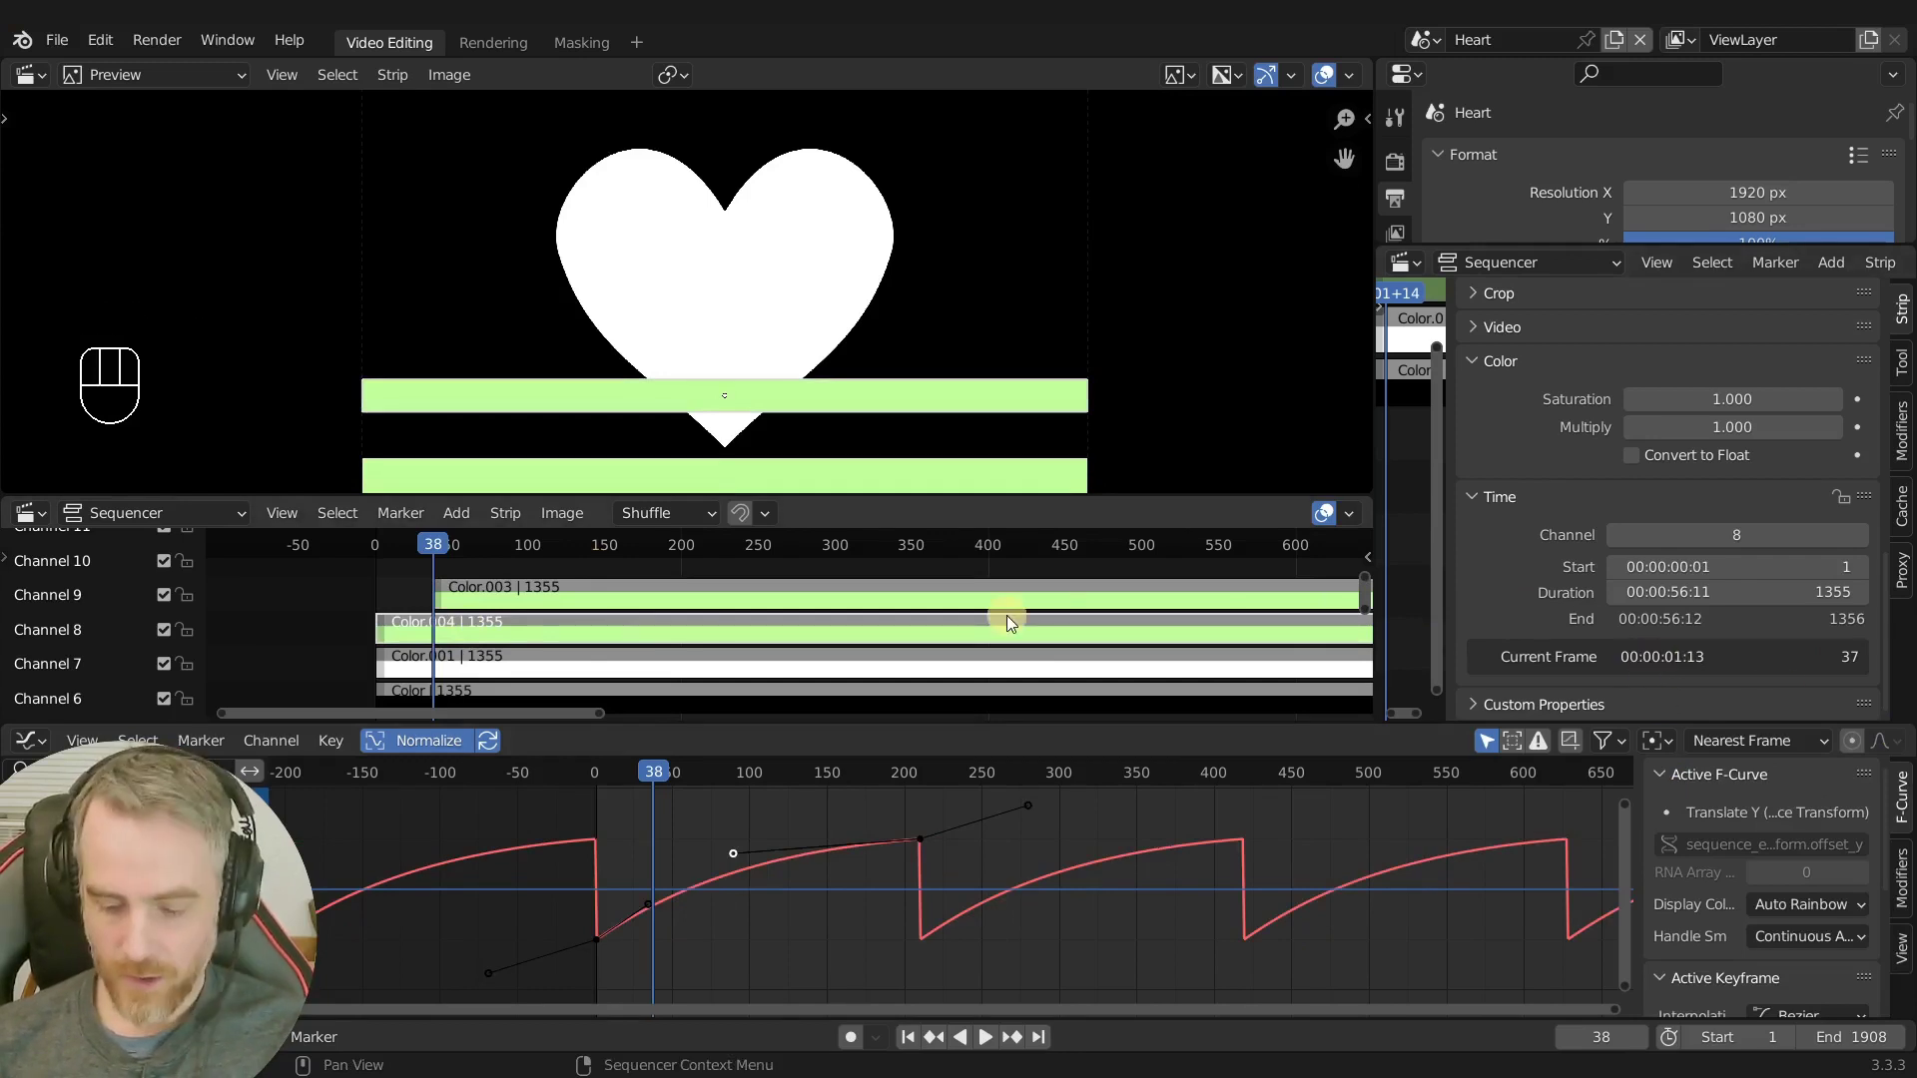
pyautogui.press('Left')
pyautogui.press('Left')
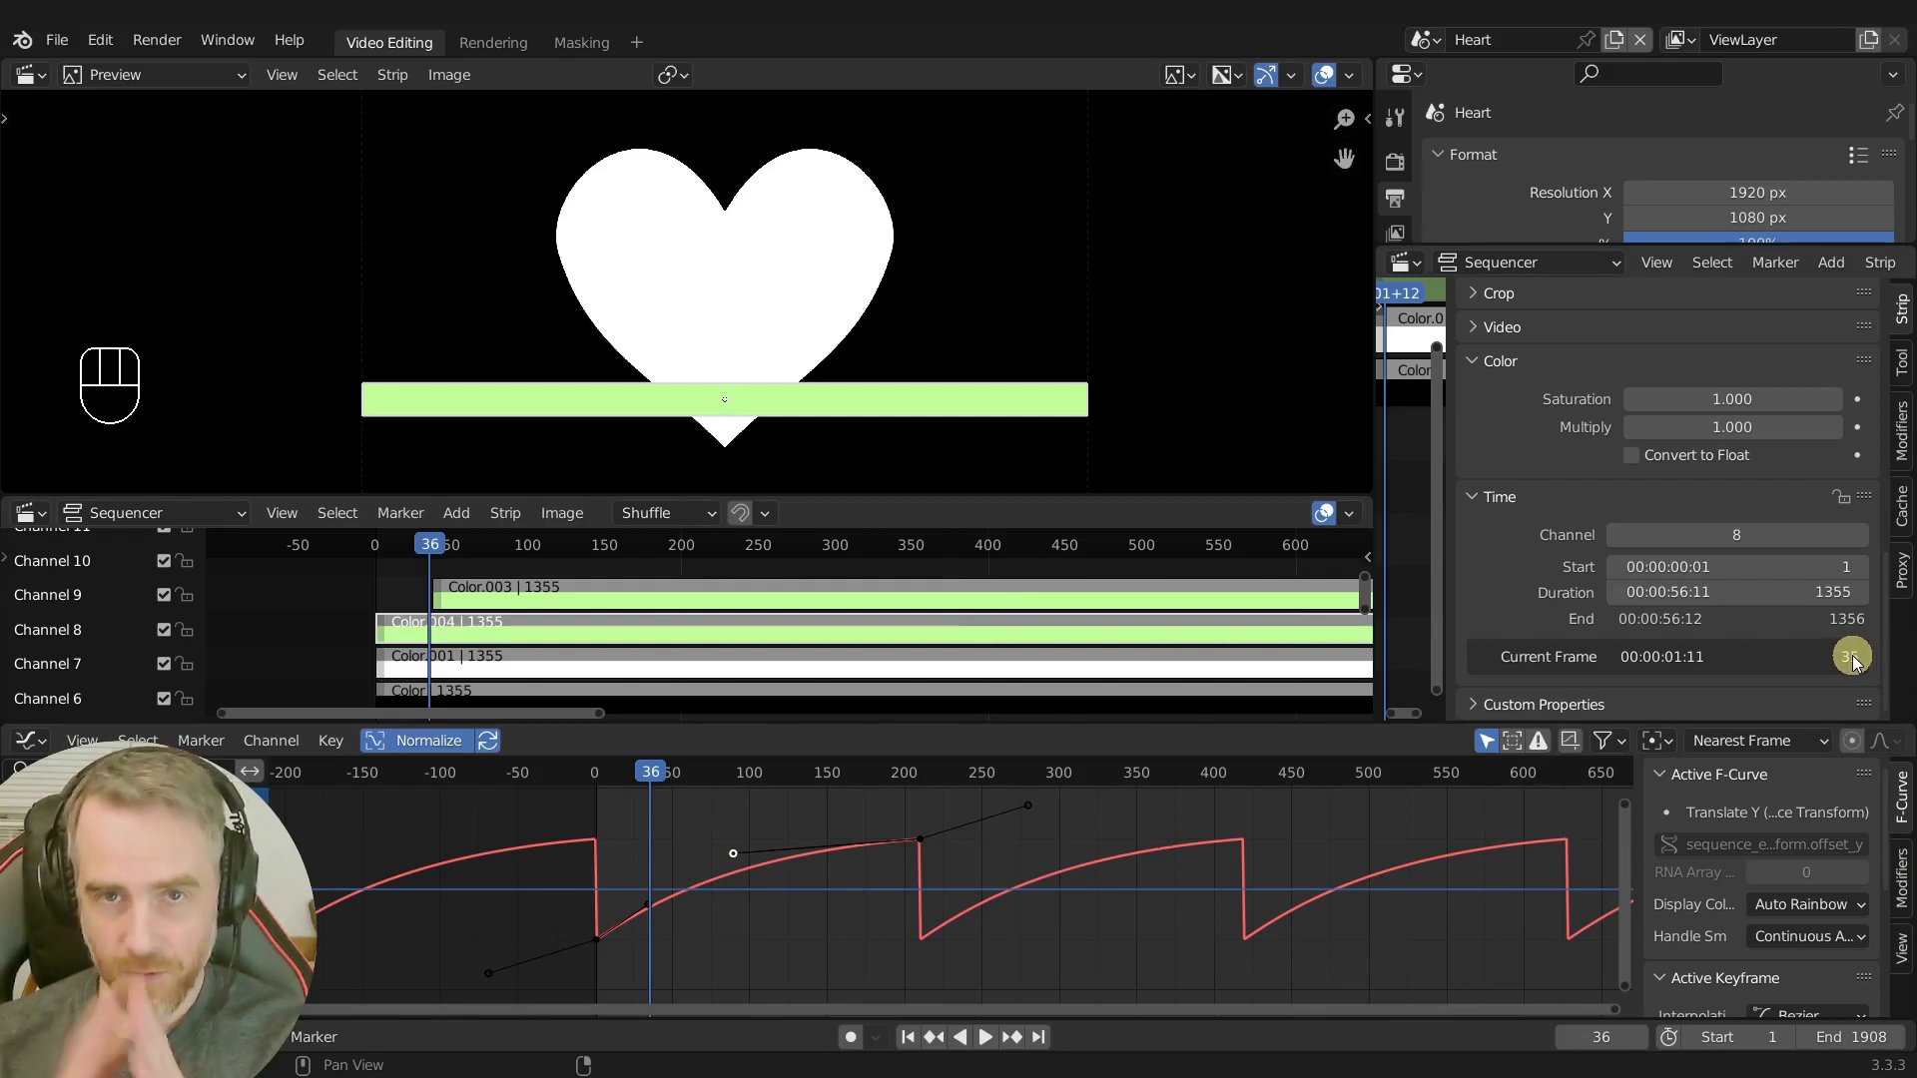
pyautogui.click(690, 587)
pyautogui.press('shift+s')
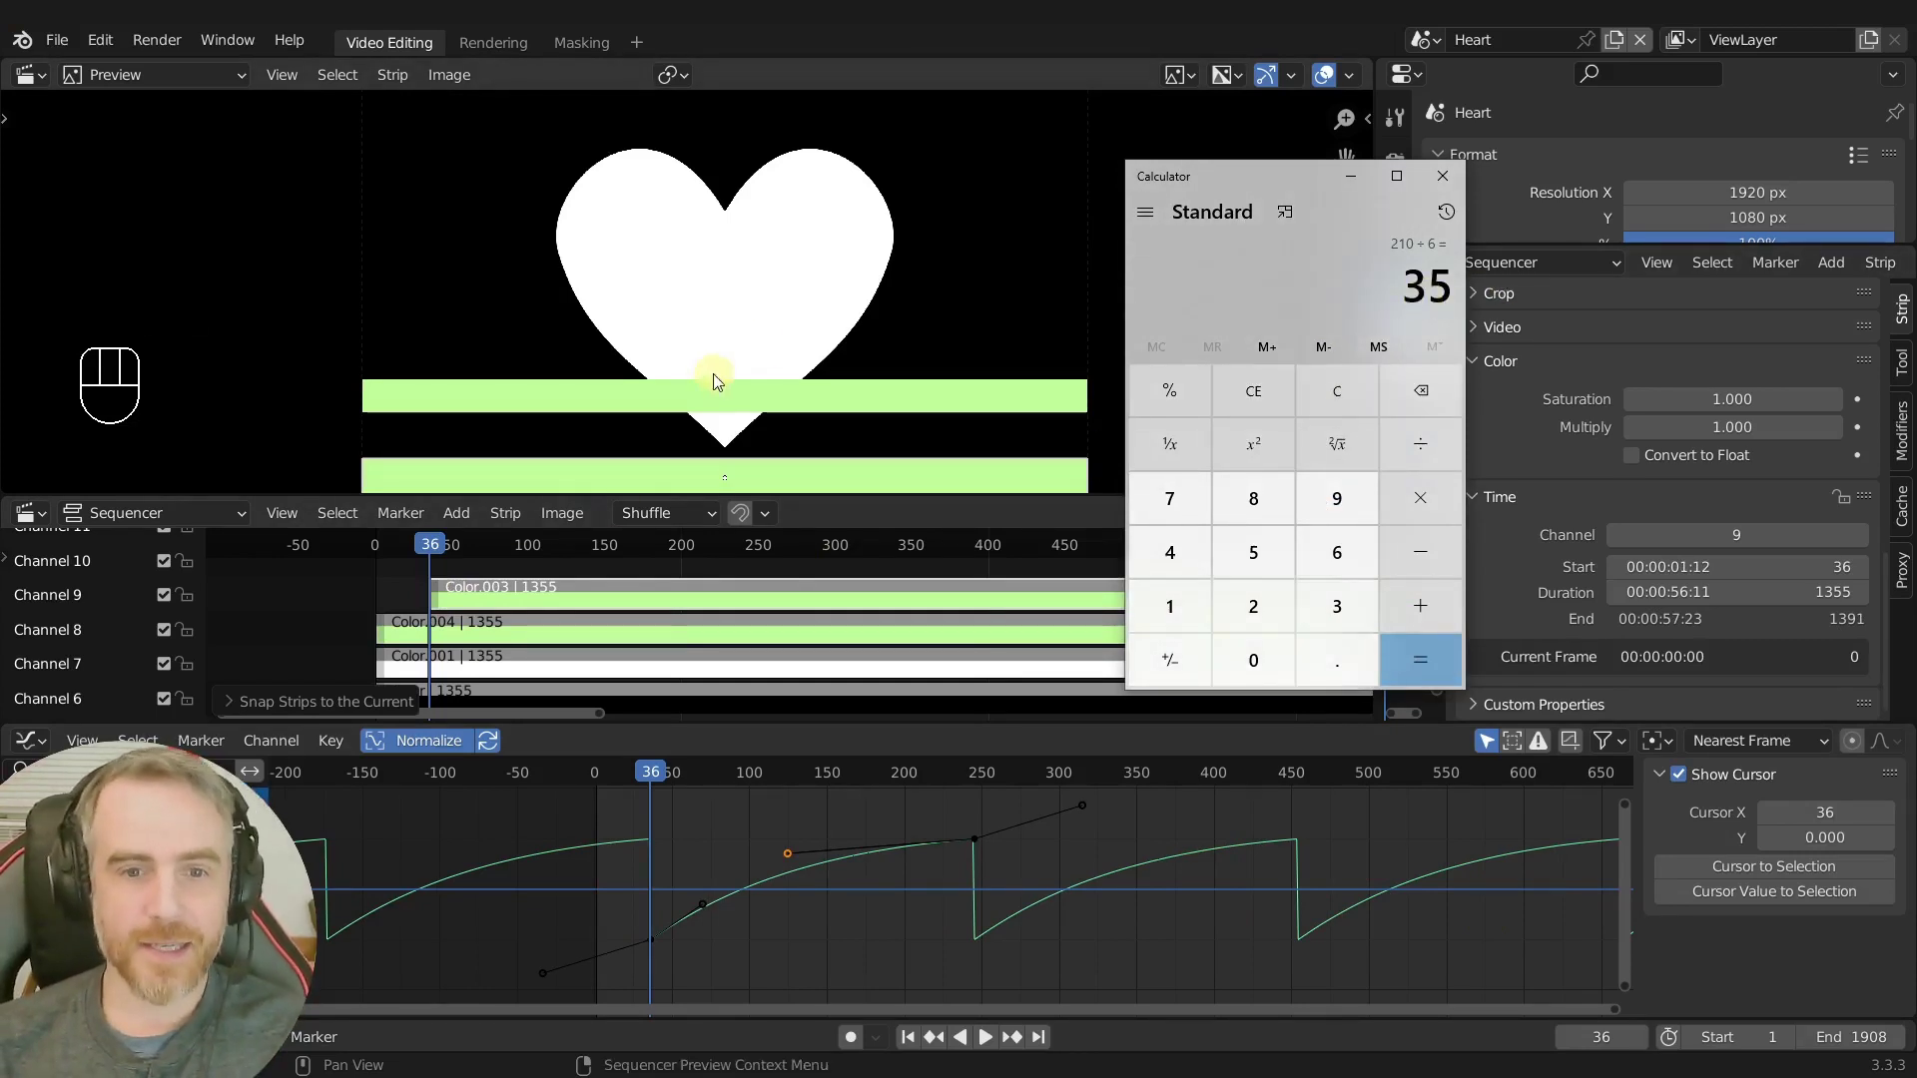
# Play briefly, return to frame 31 and snap the channel 9 strip start to frame 31.
pyautogui.click(868, 35)
pyautogui.click(441, 549)
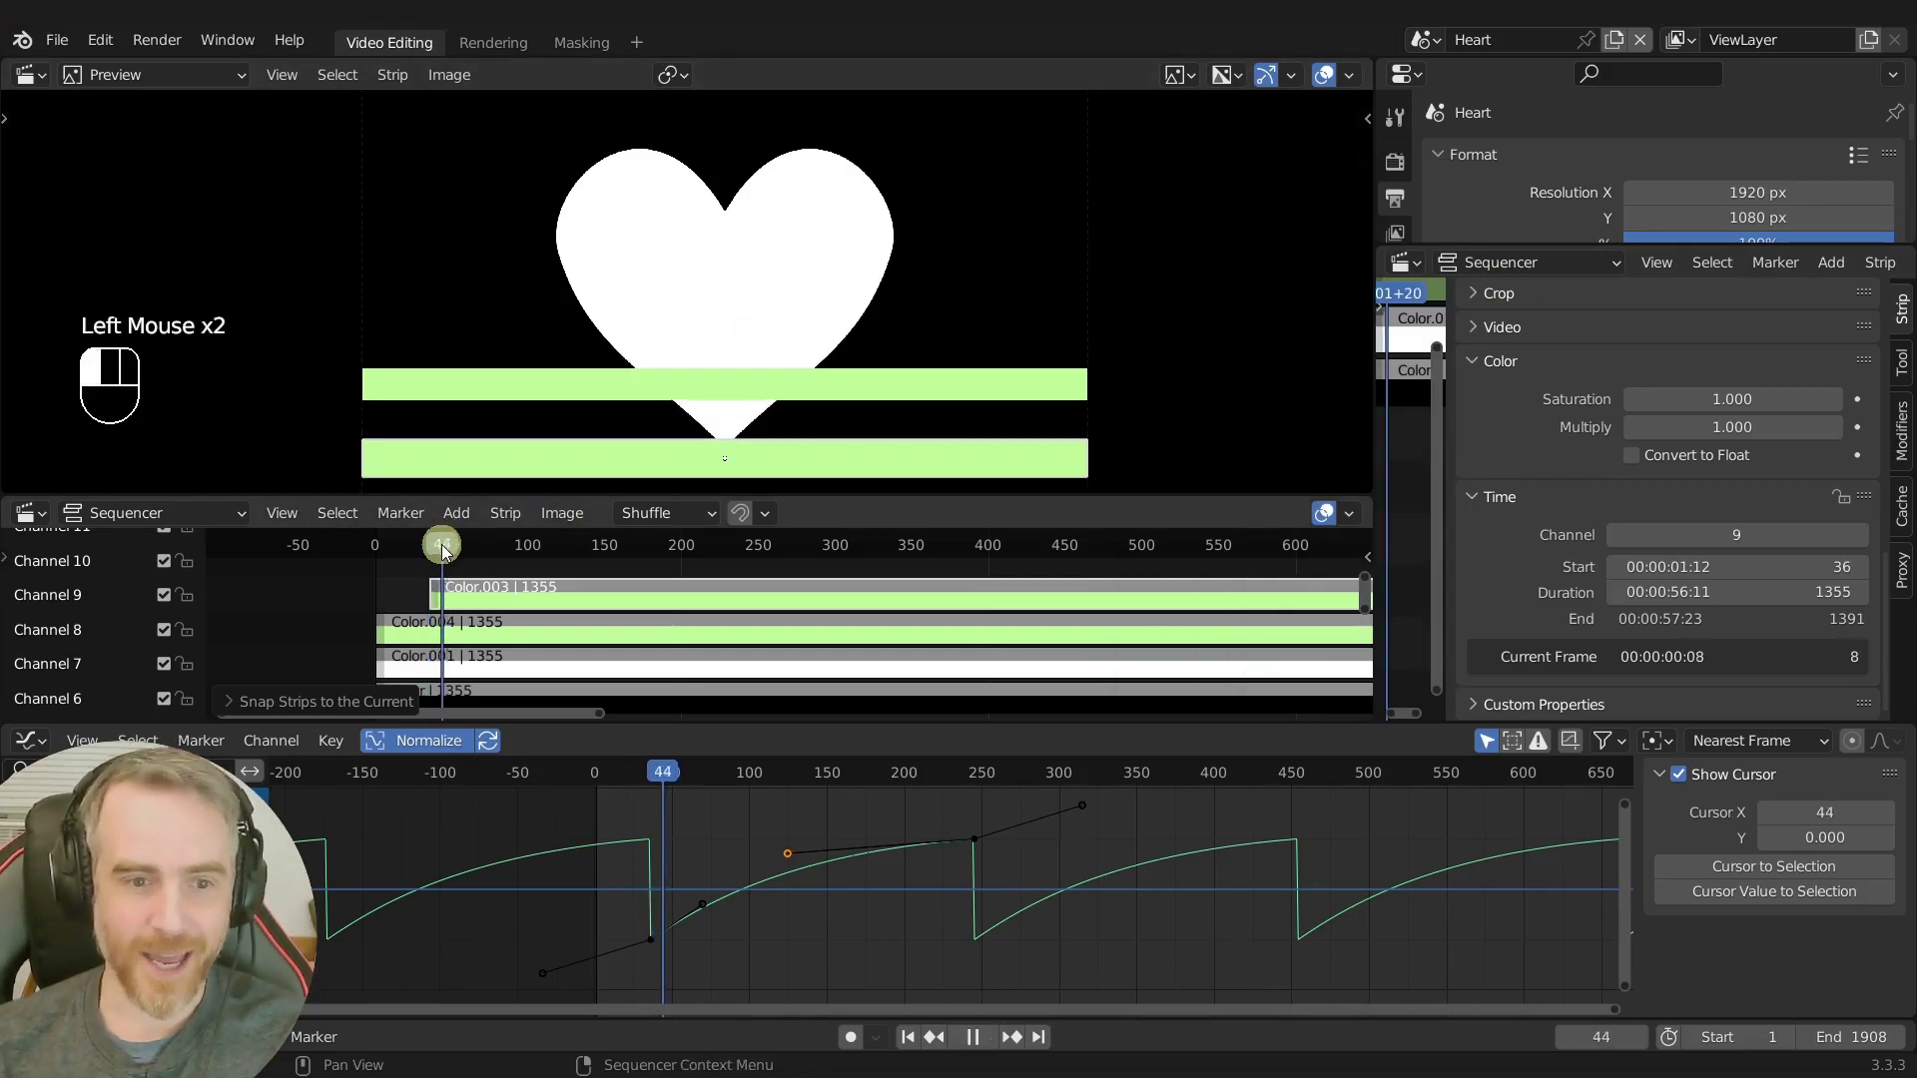
pyautogui.click(426, 560)
pyautogui.click(482, 601)
pyautogui.press('Right')
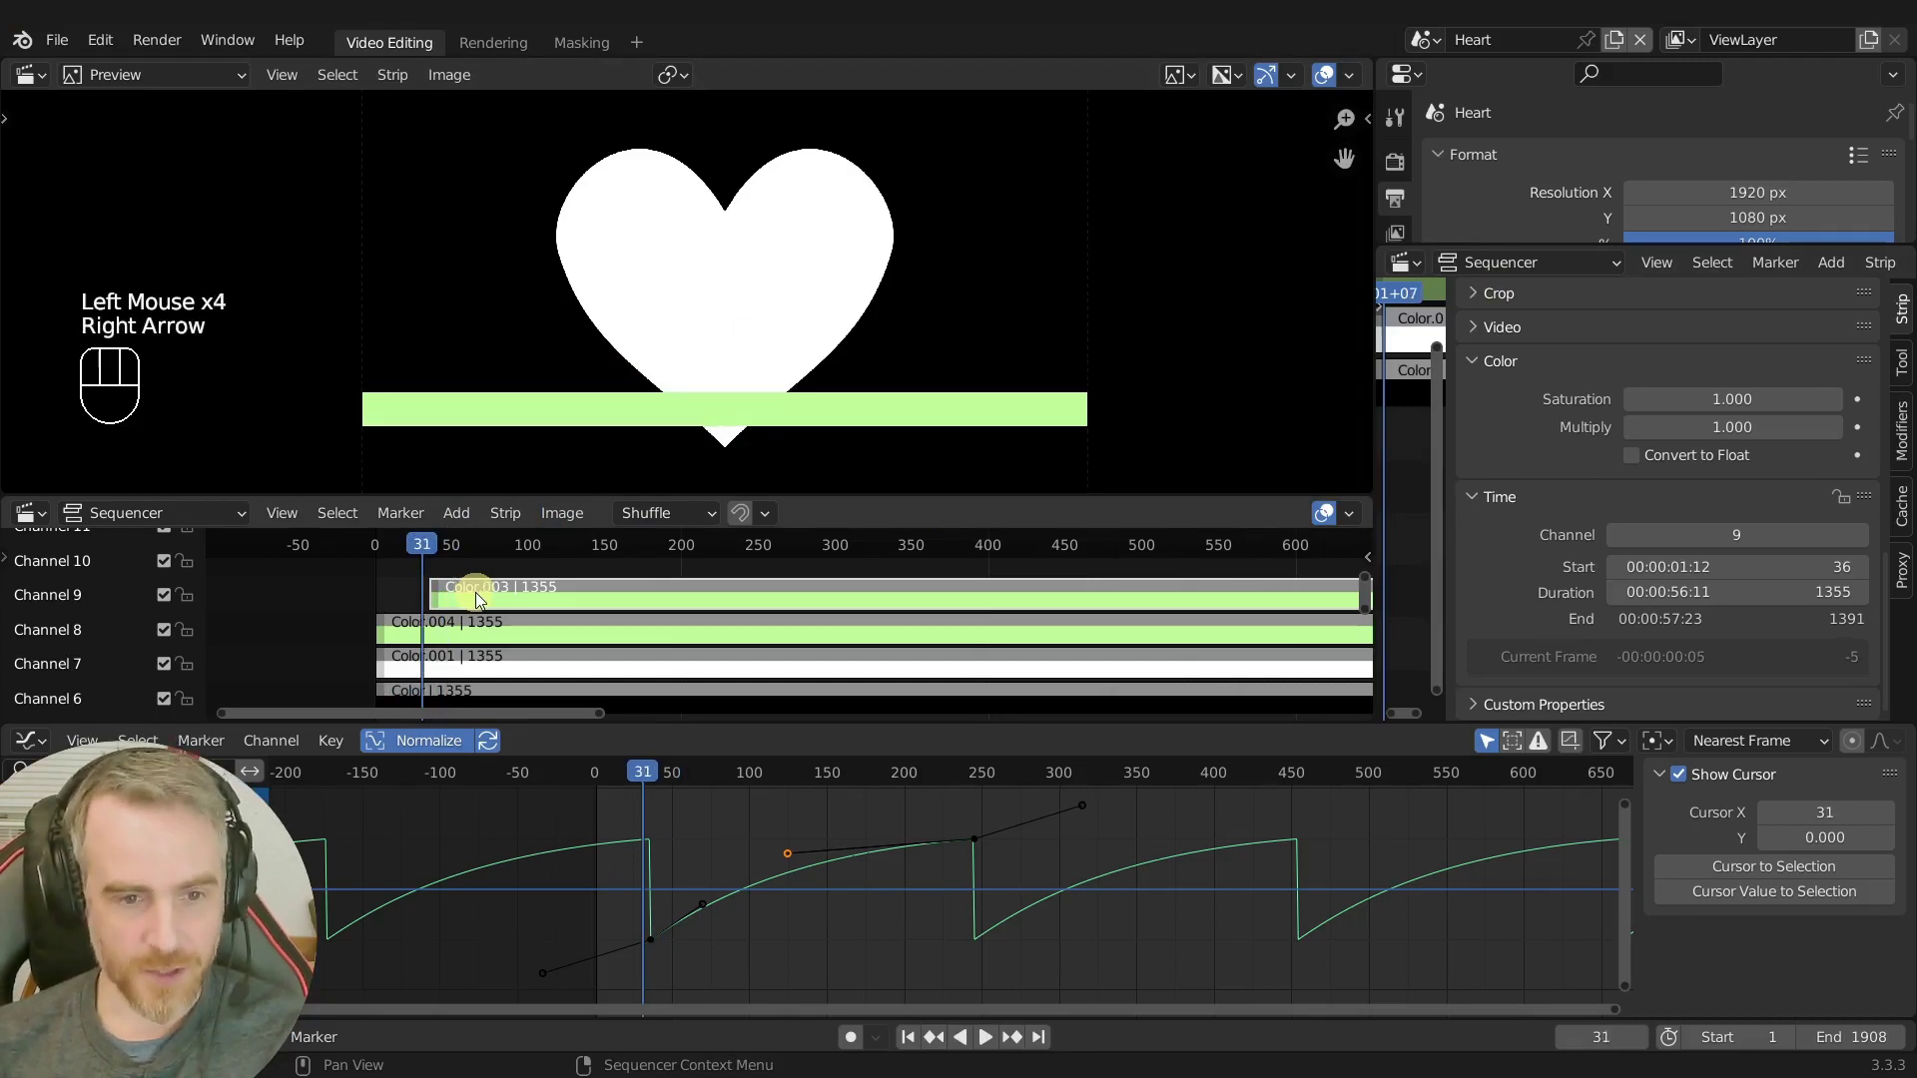
pyautogui.press('shift+s')
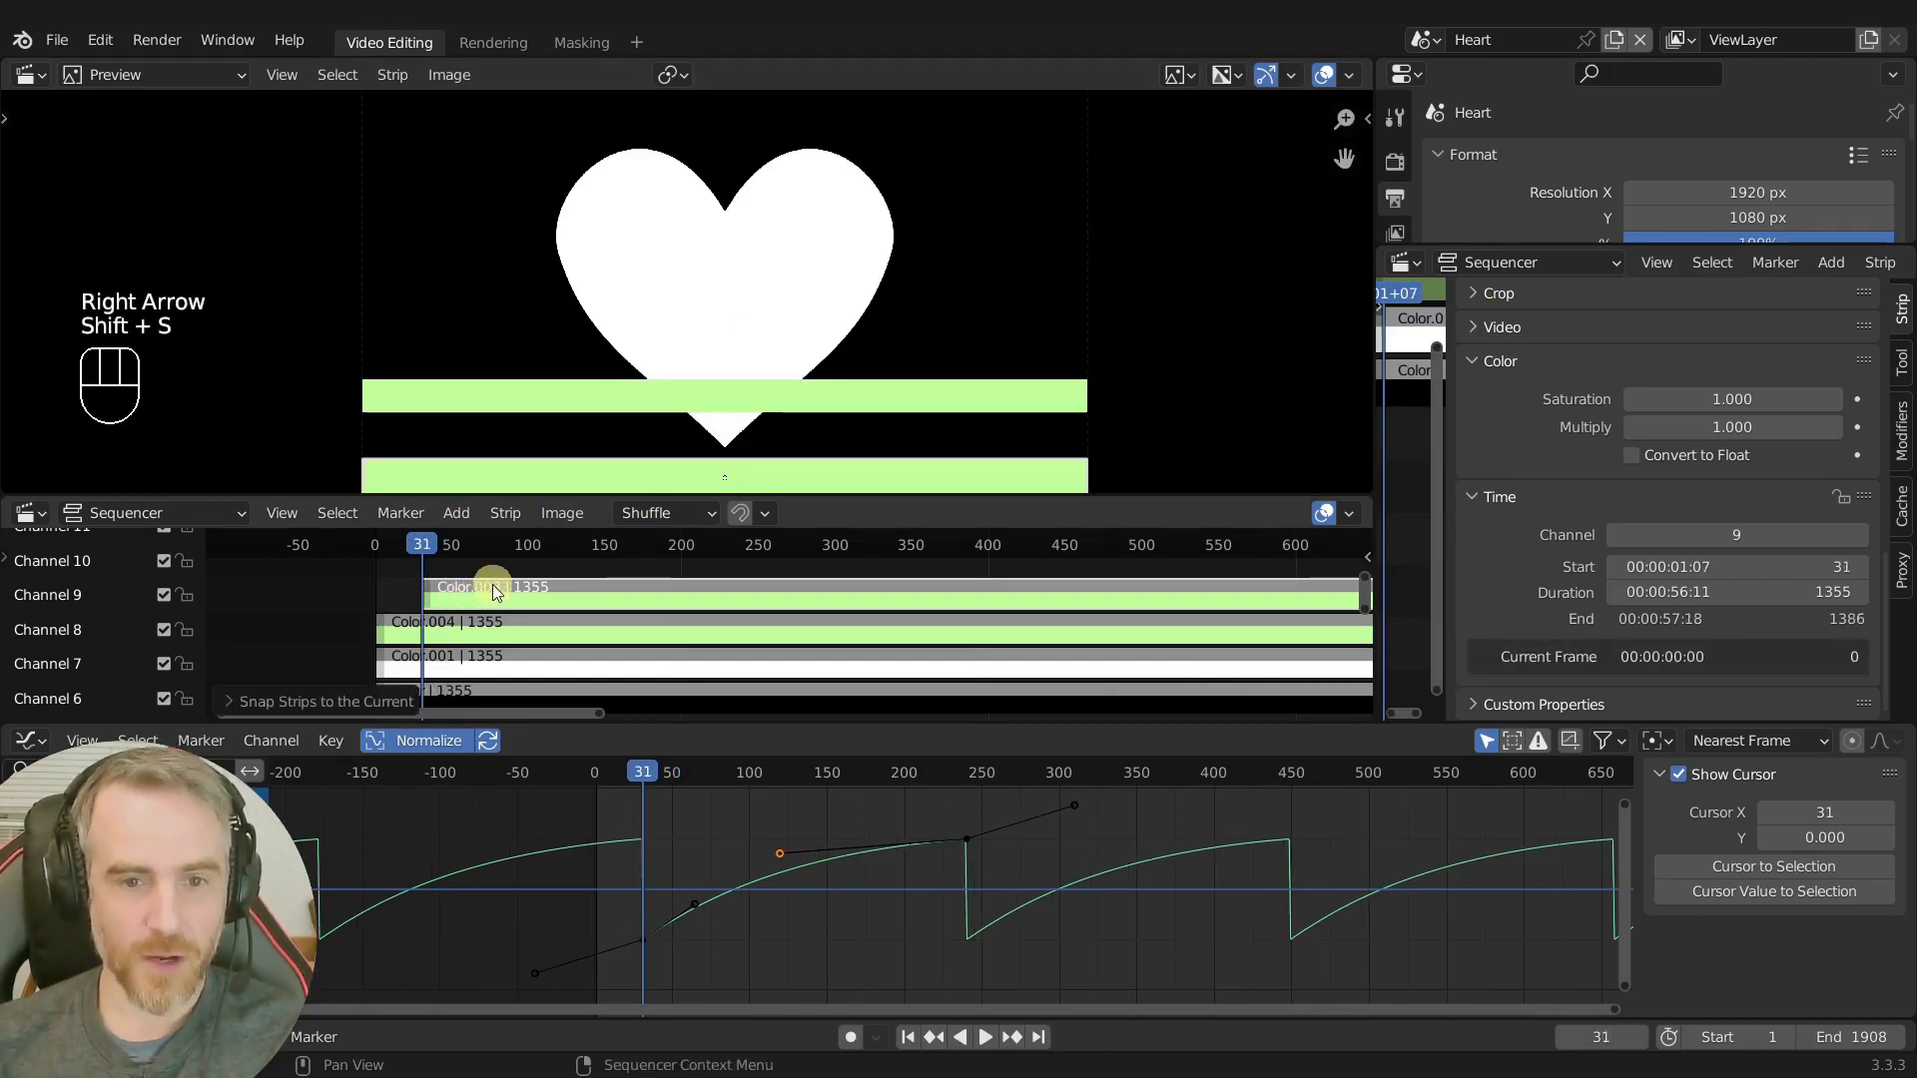
# Select the channel 8 stripe, set the playhead near frame 51 and play the staggered stripes.
pyautogui.click(646, 642)
pyautogui.moveTo(431, 551); pyautogui.dragTo(465, 562)
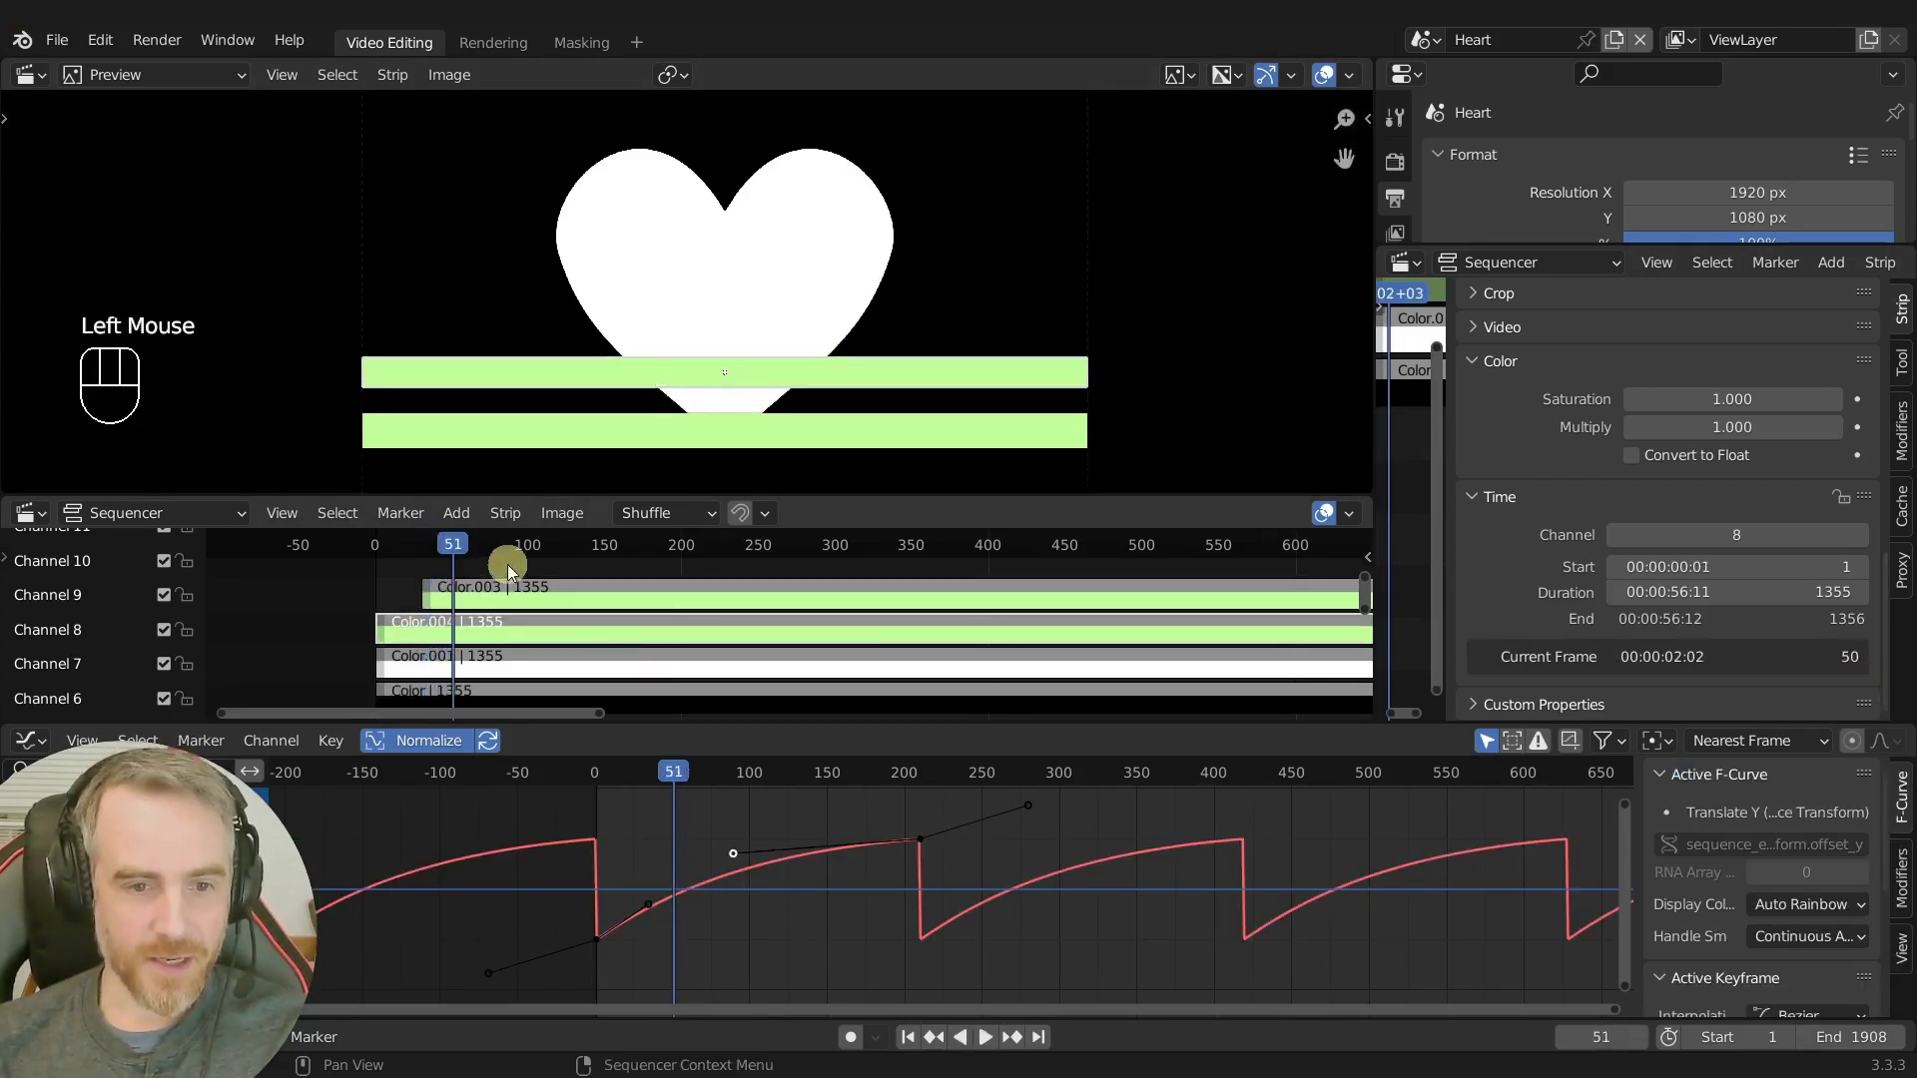
pyautogui.press('ctrl+r')
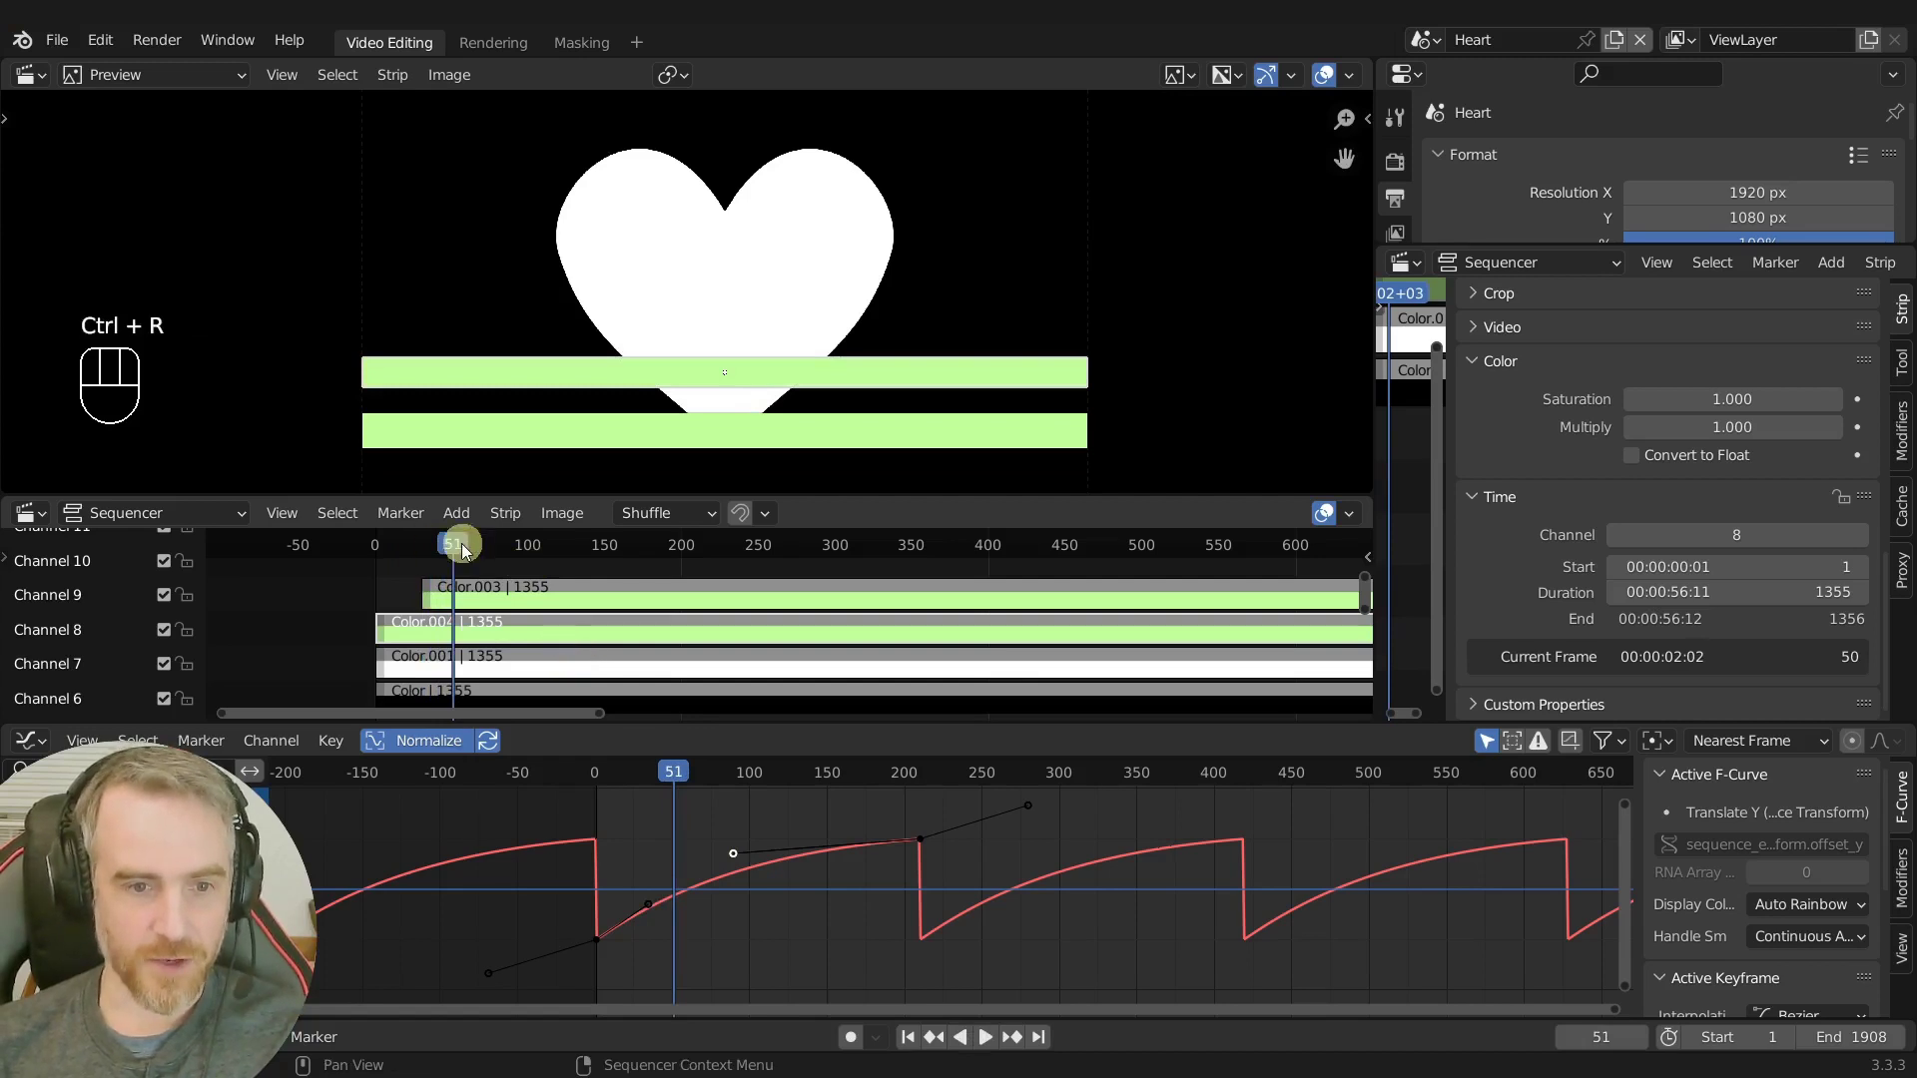
pyautogui.moveTo(473, 553); pyautogui.dragTo(544, 533)
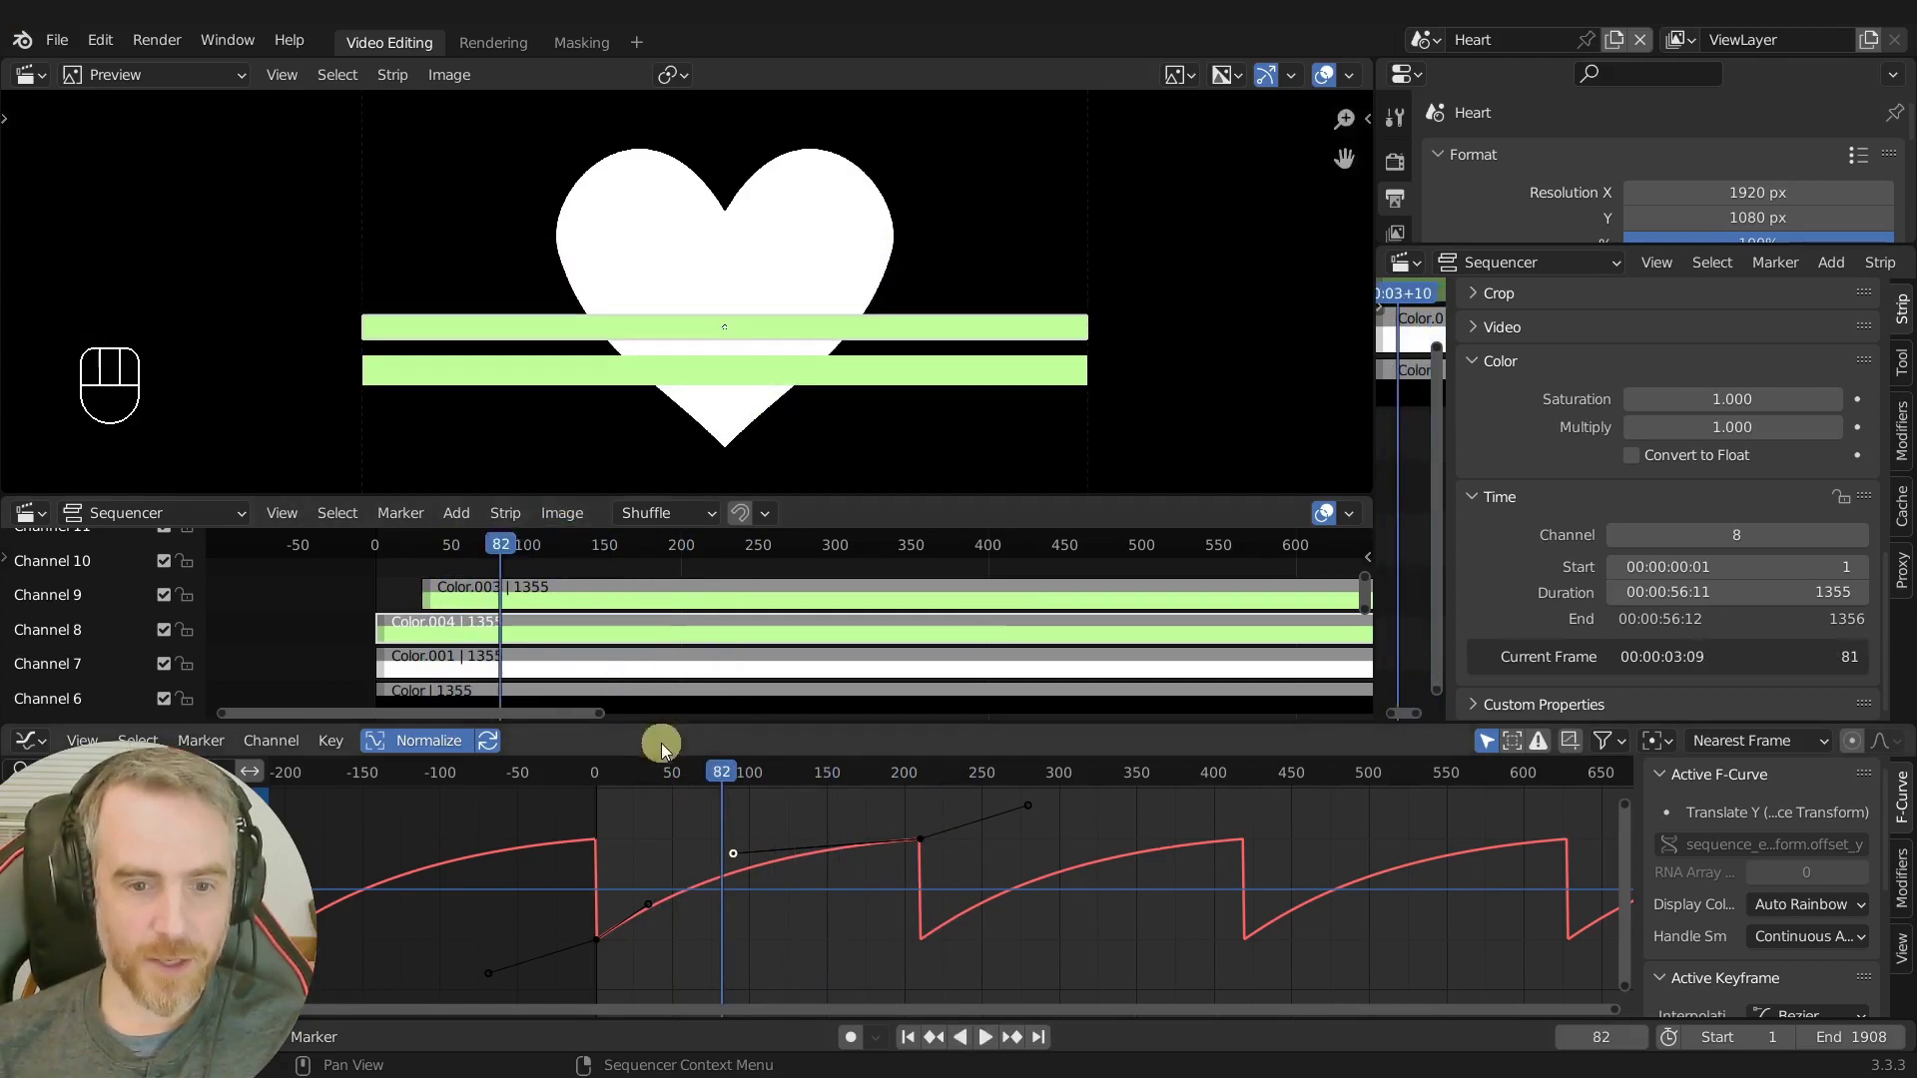
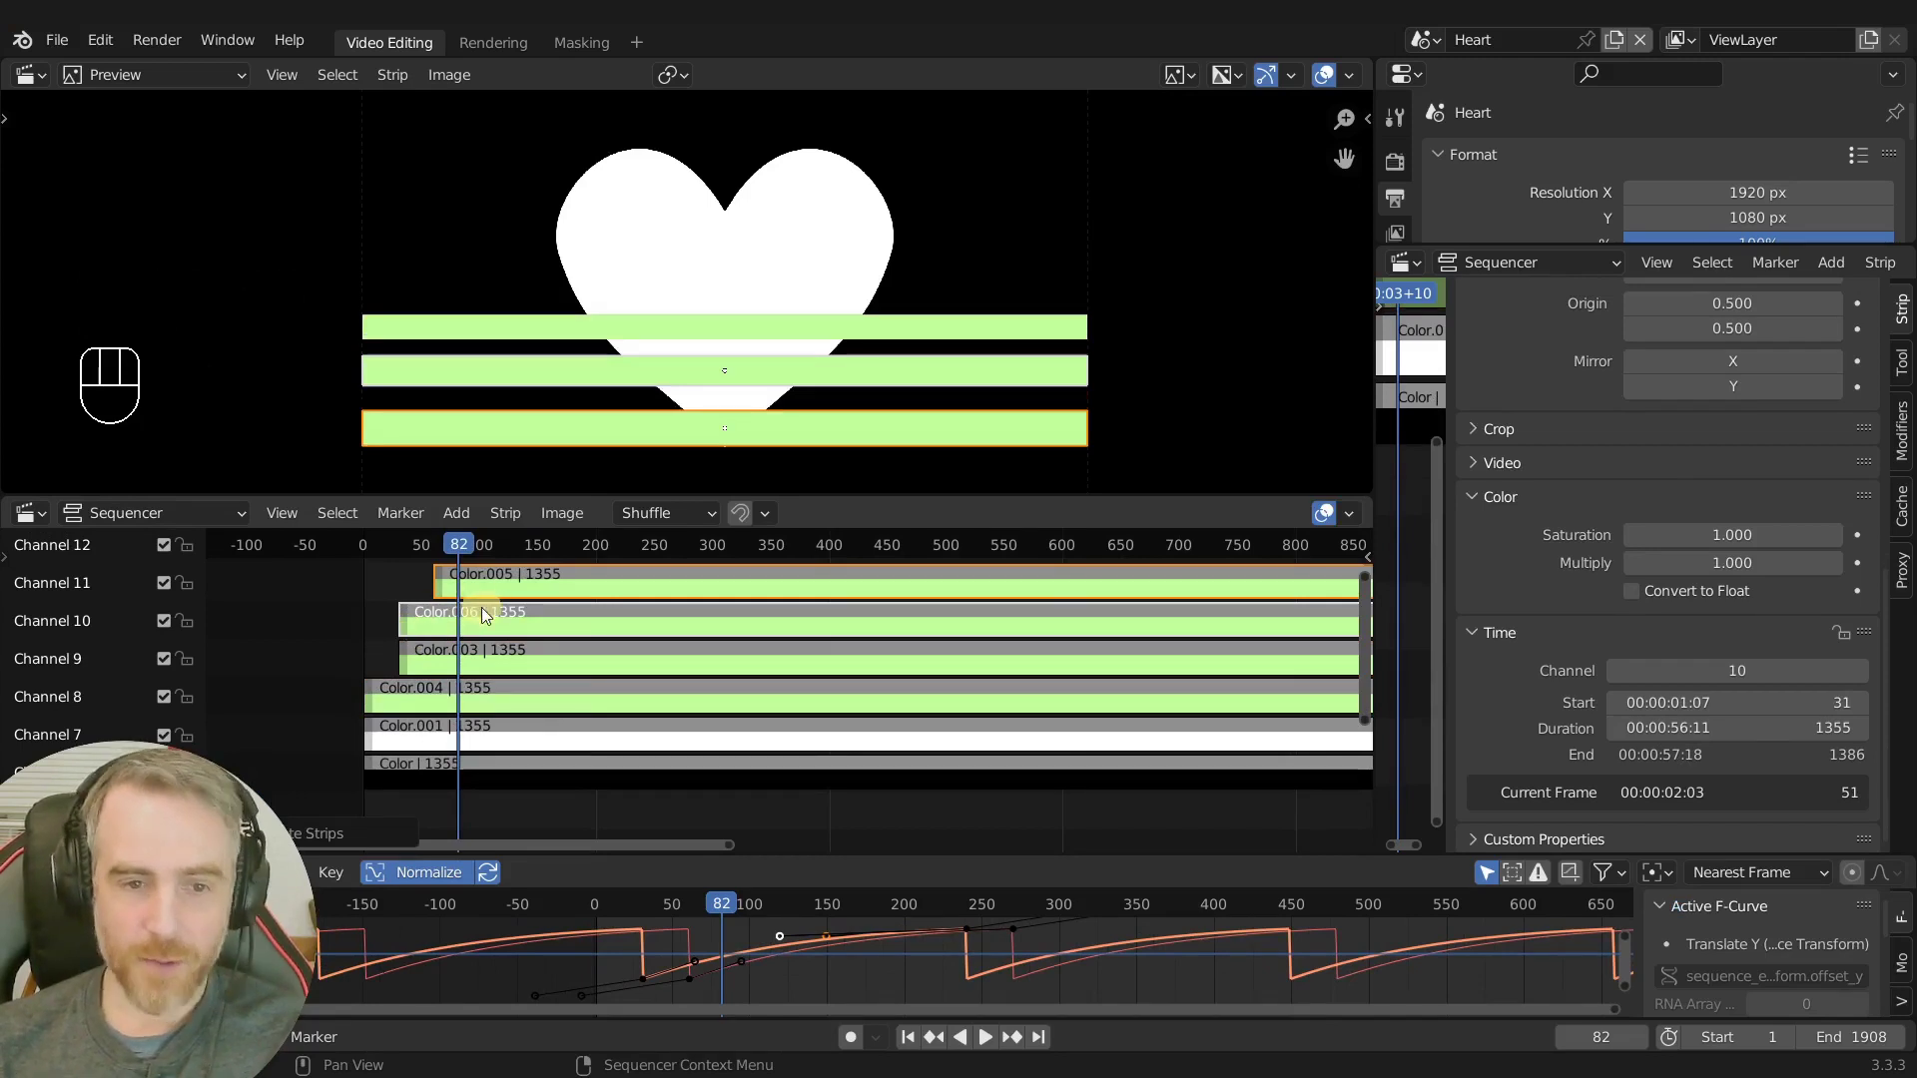
# Move Color.006 later and duplicate the stripe strips onto higher channels with Shift+D.
pyautogui.press('g')
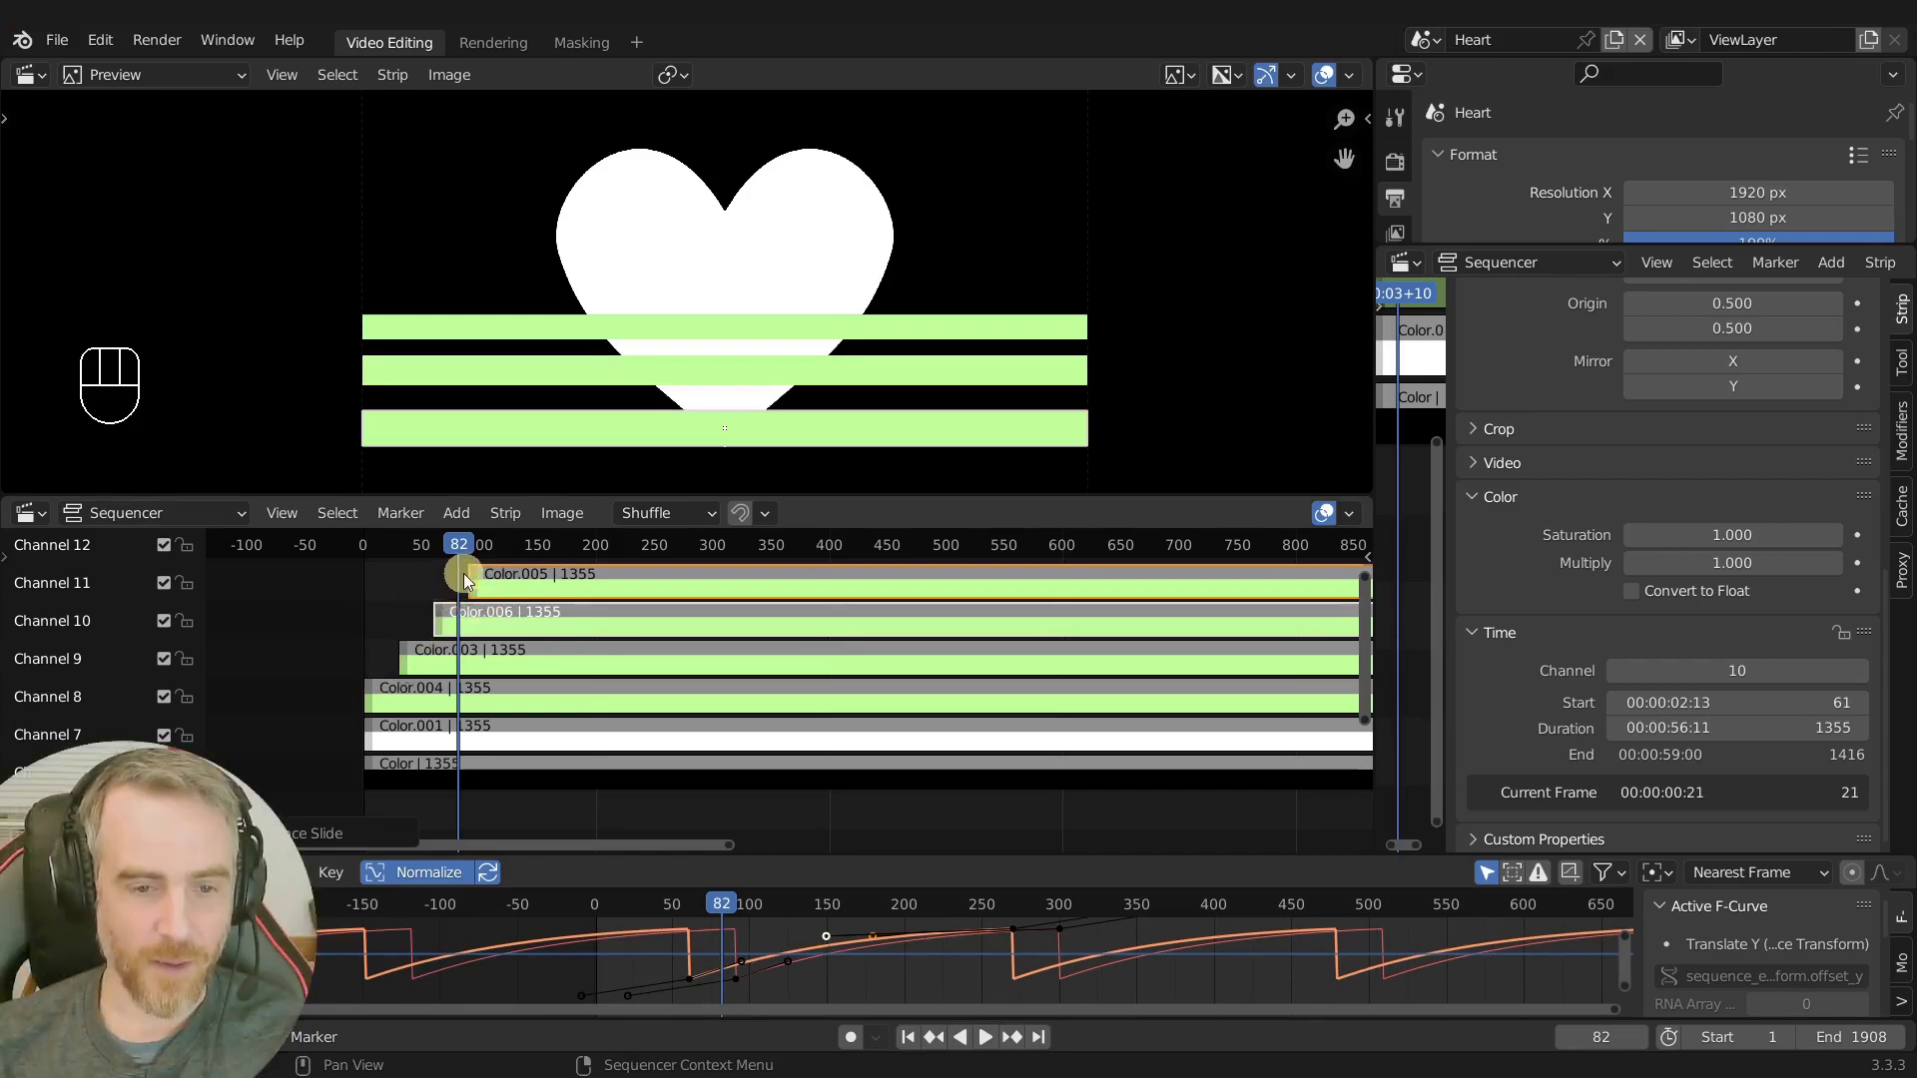
pyautogui.moveTo(486, 594); pyautogui.dragTo(539, 638)
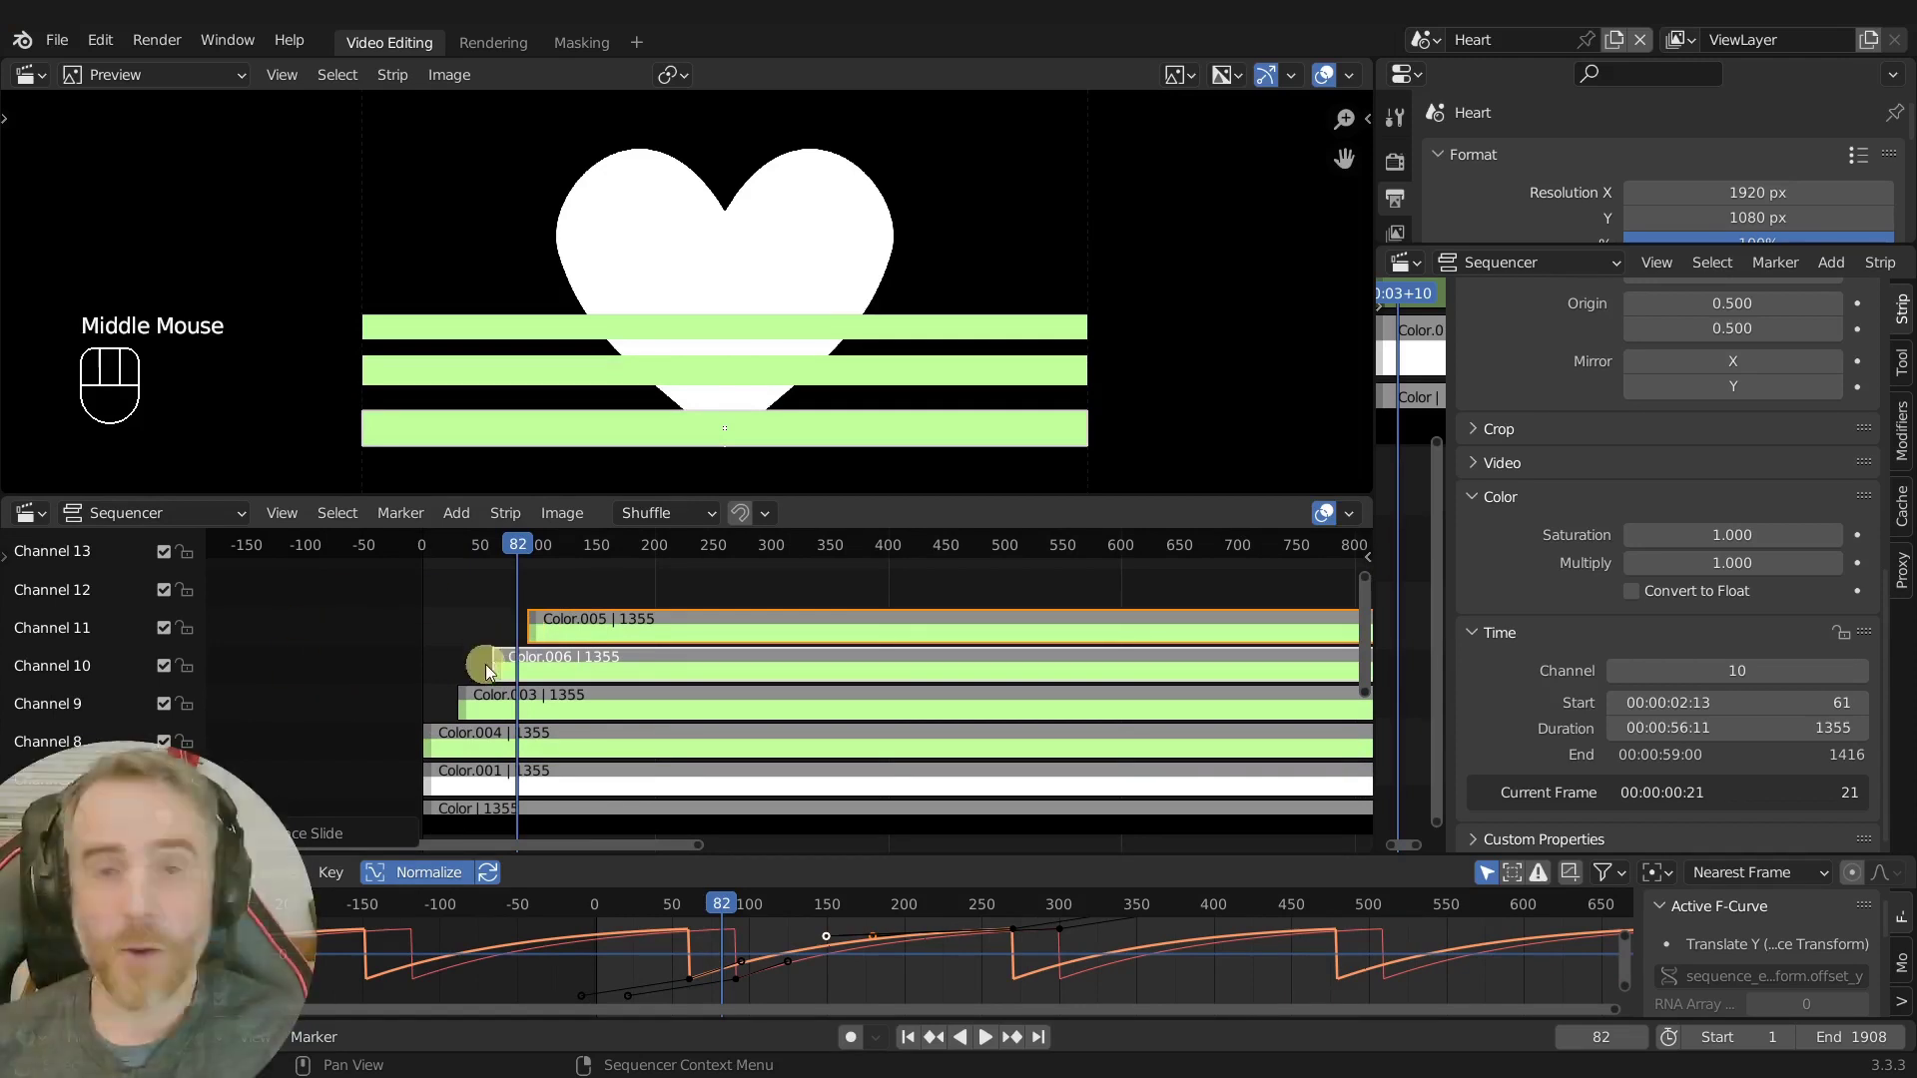
pyautogui.click(459, 622)
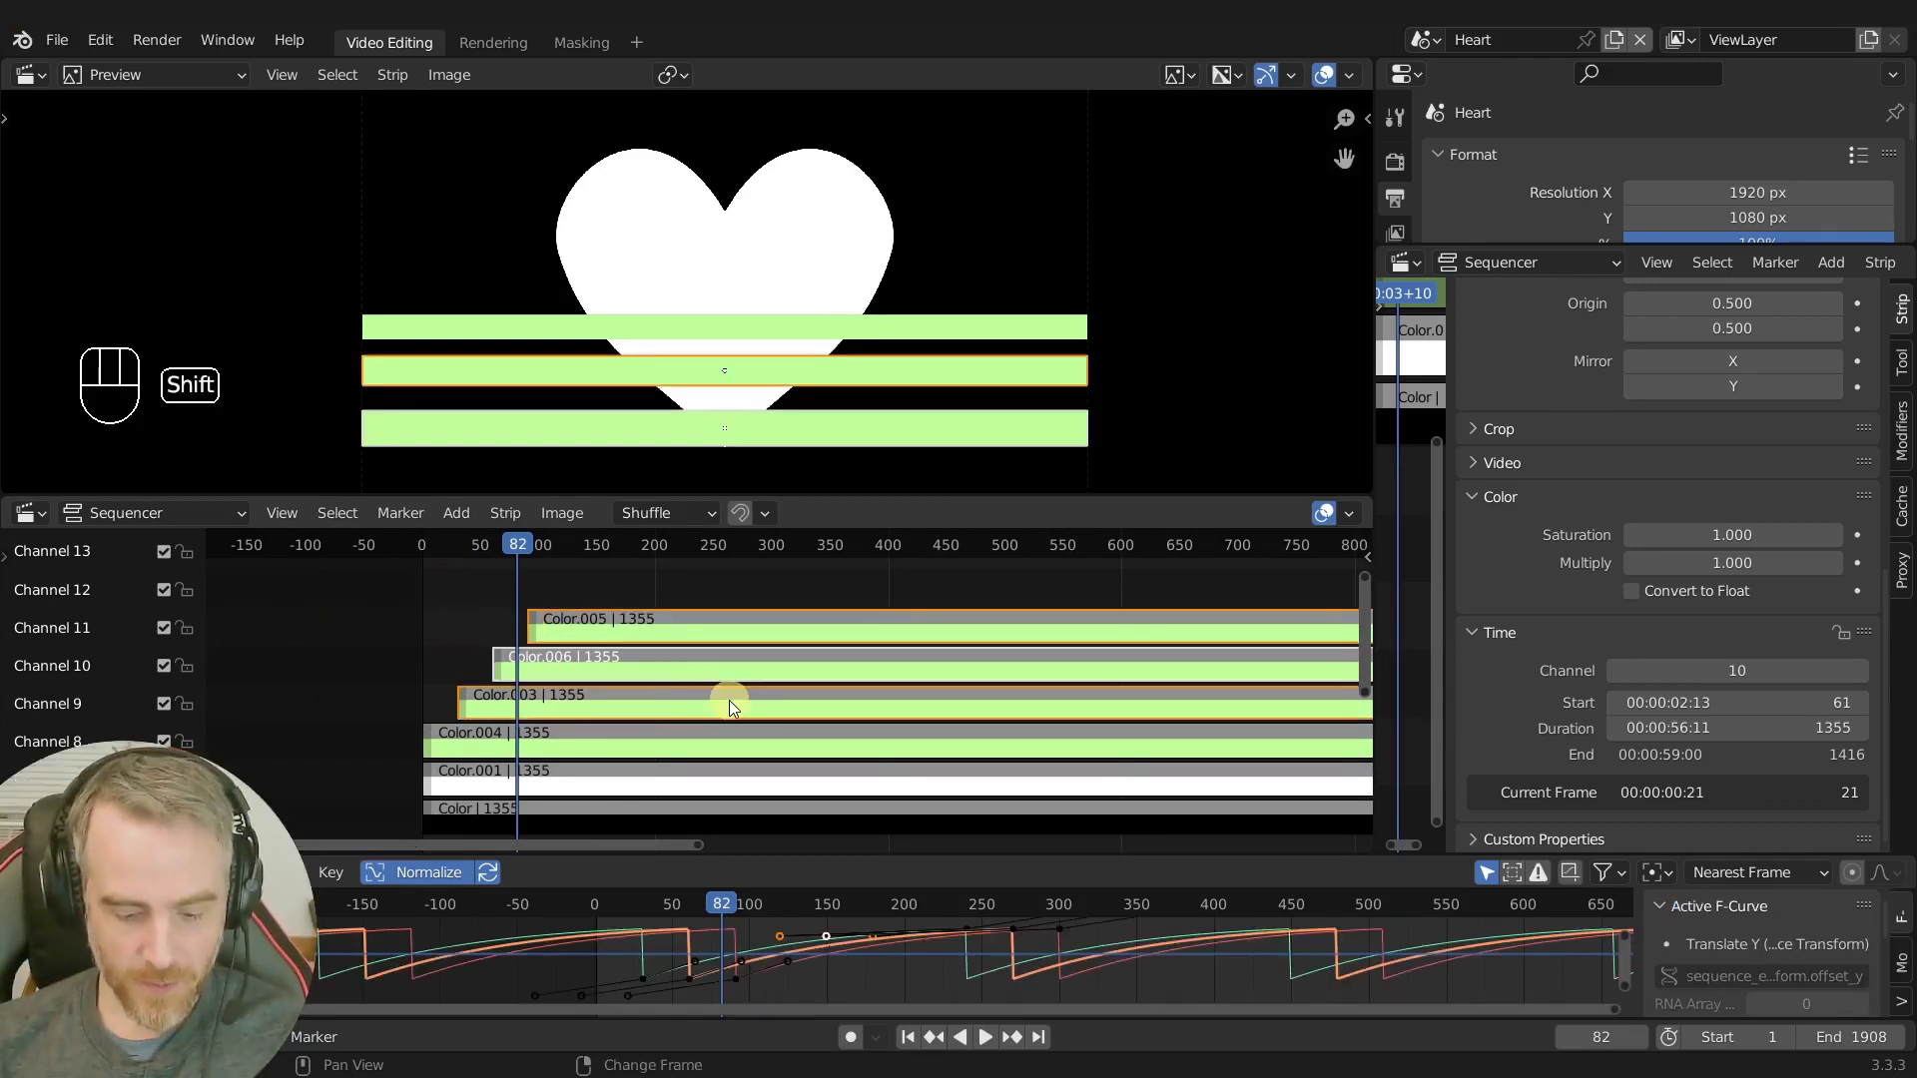
pyautogui.press('shift+d')
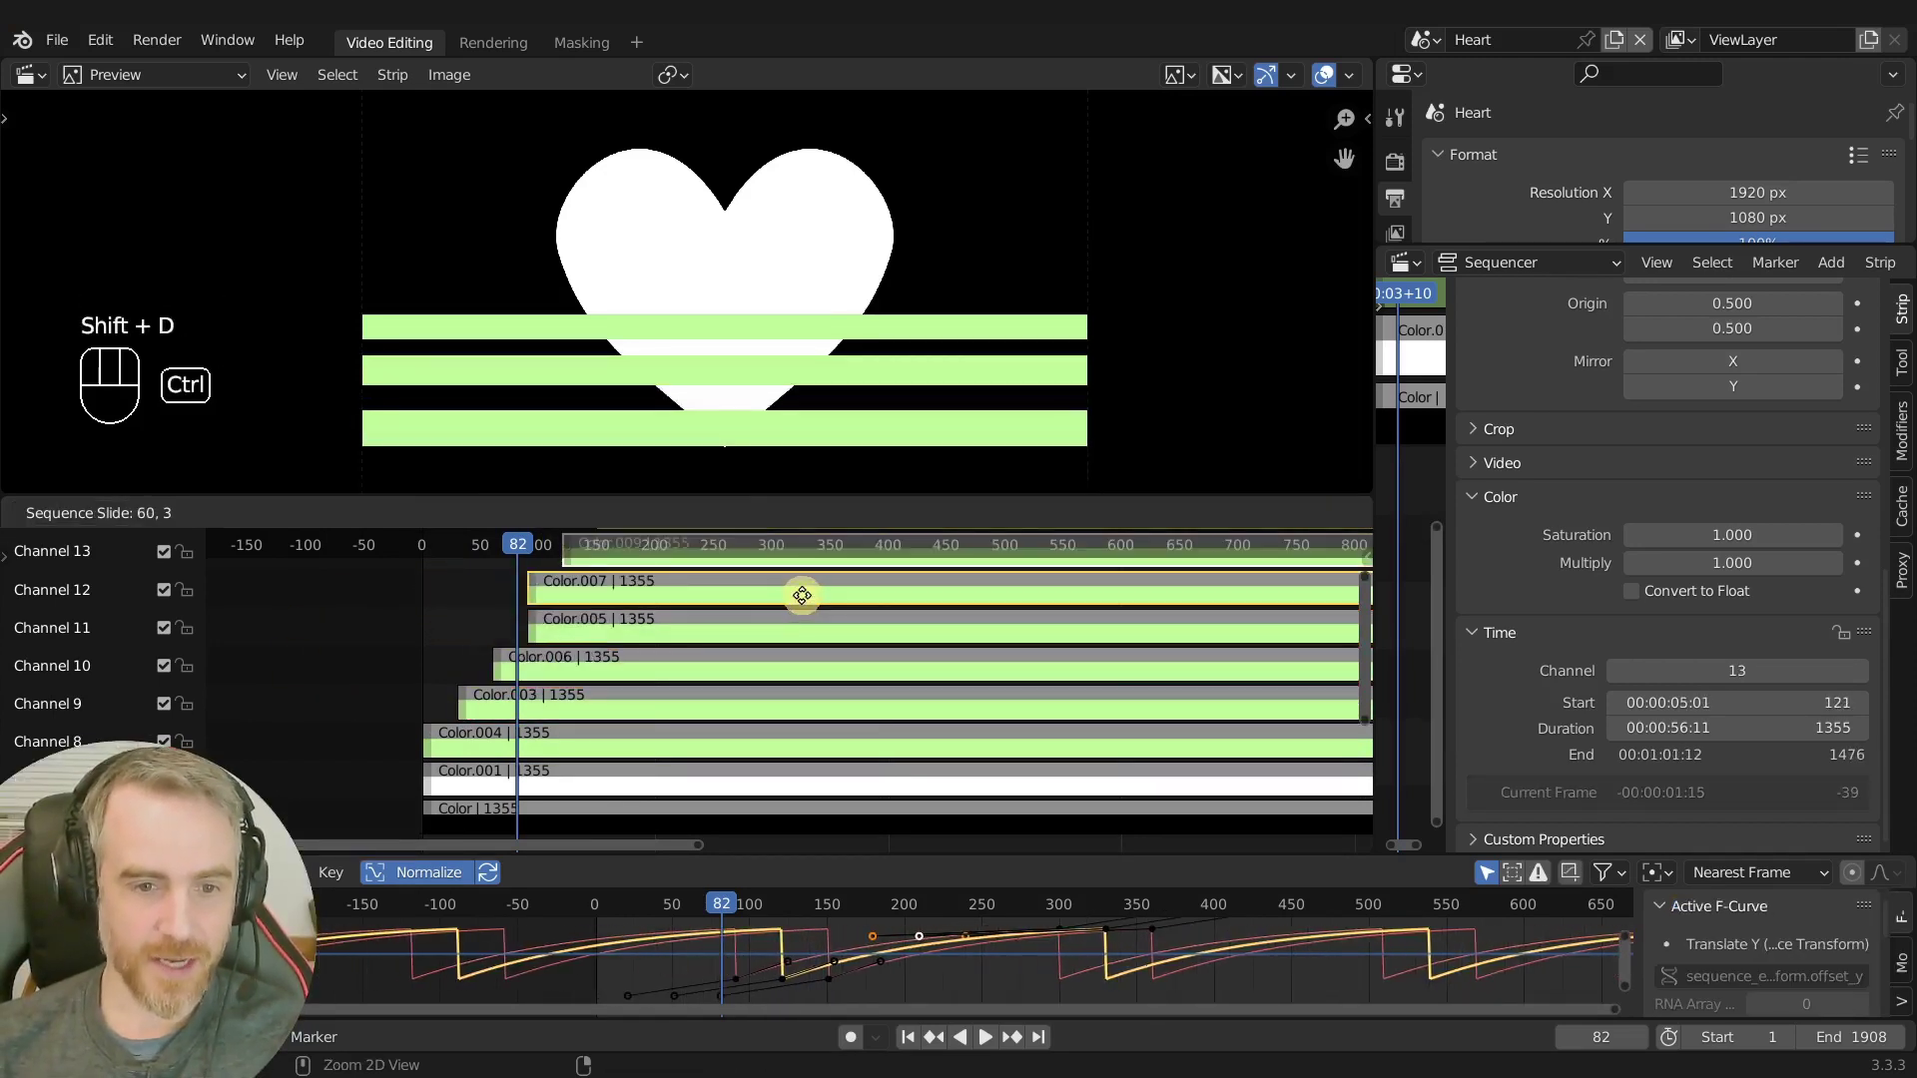
# Offset Color.007 by 30 frames, zoom out to see all seven stripes up to channel 14, and play.
pyautogui.middleClick(668, 614)
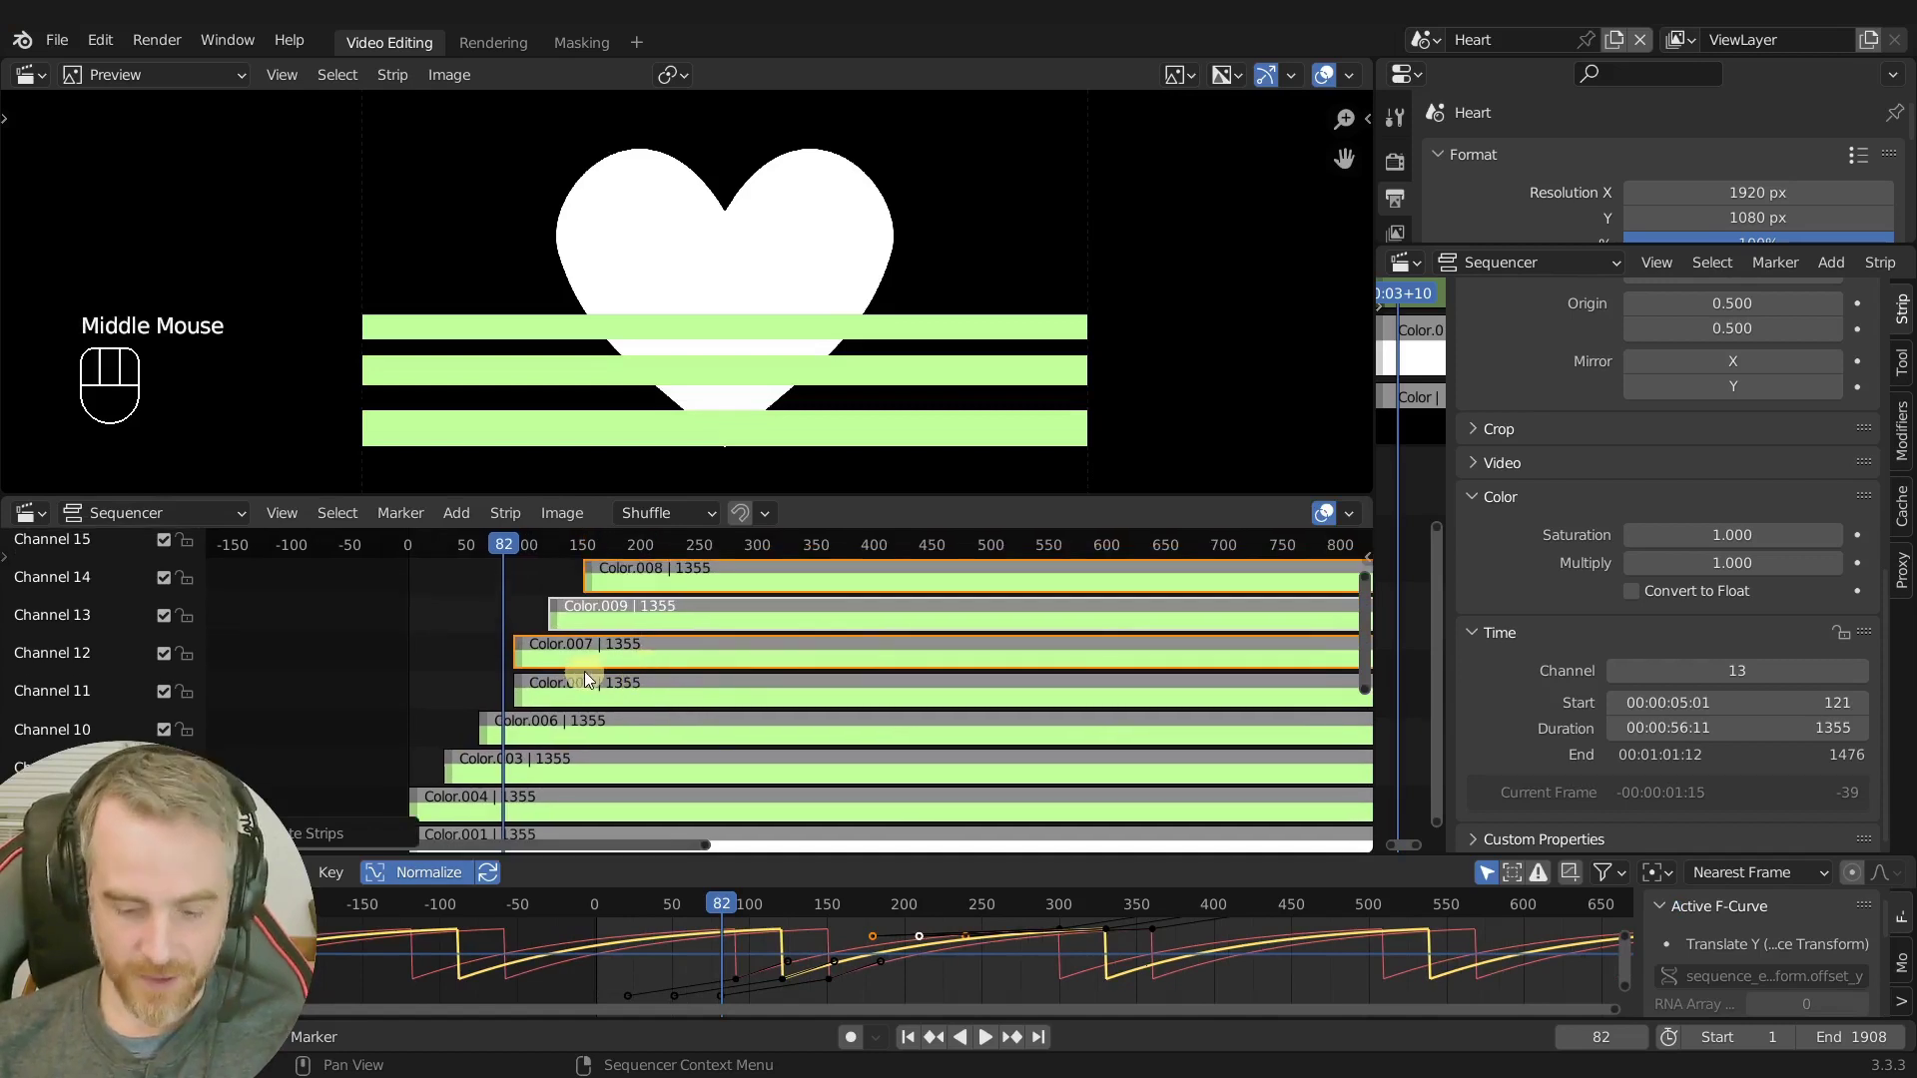
pyautogui.press('g')
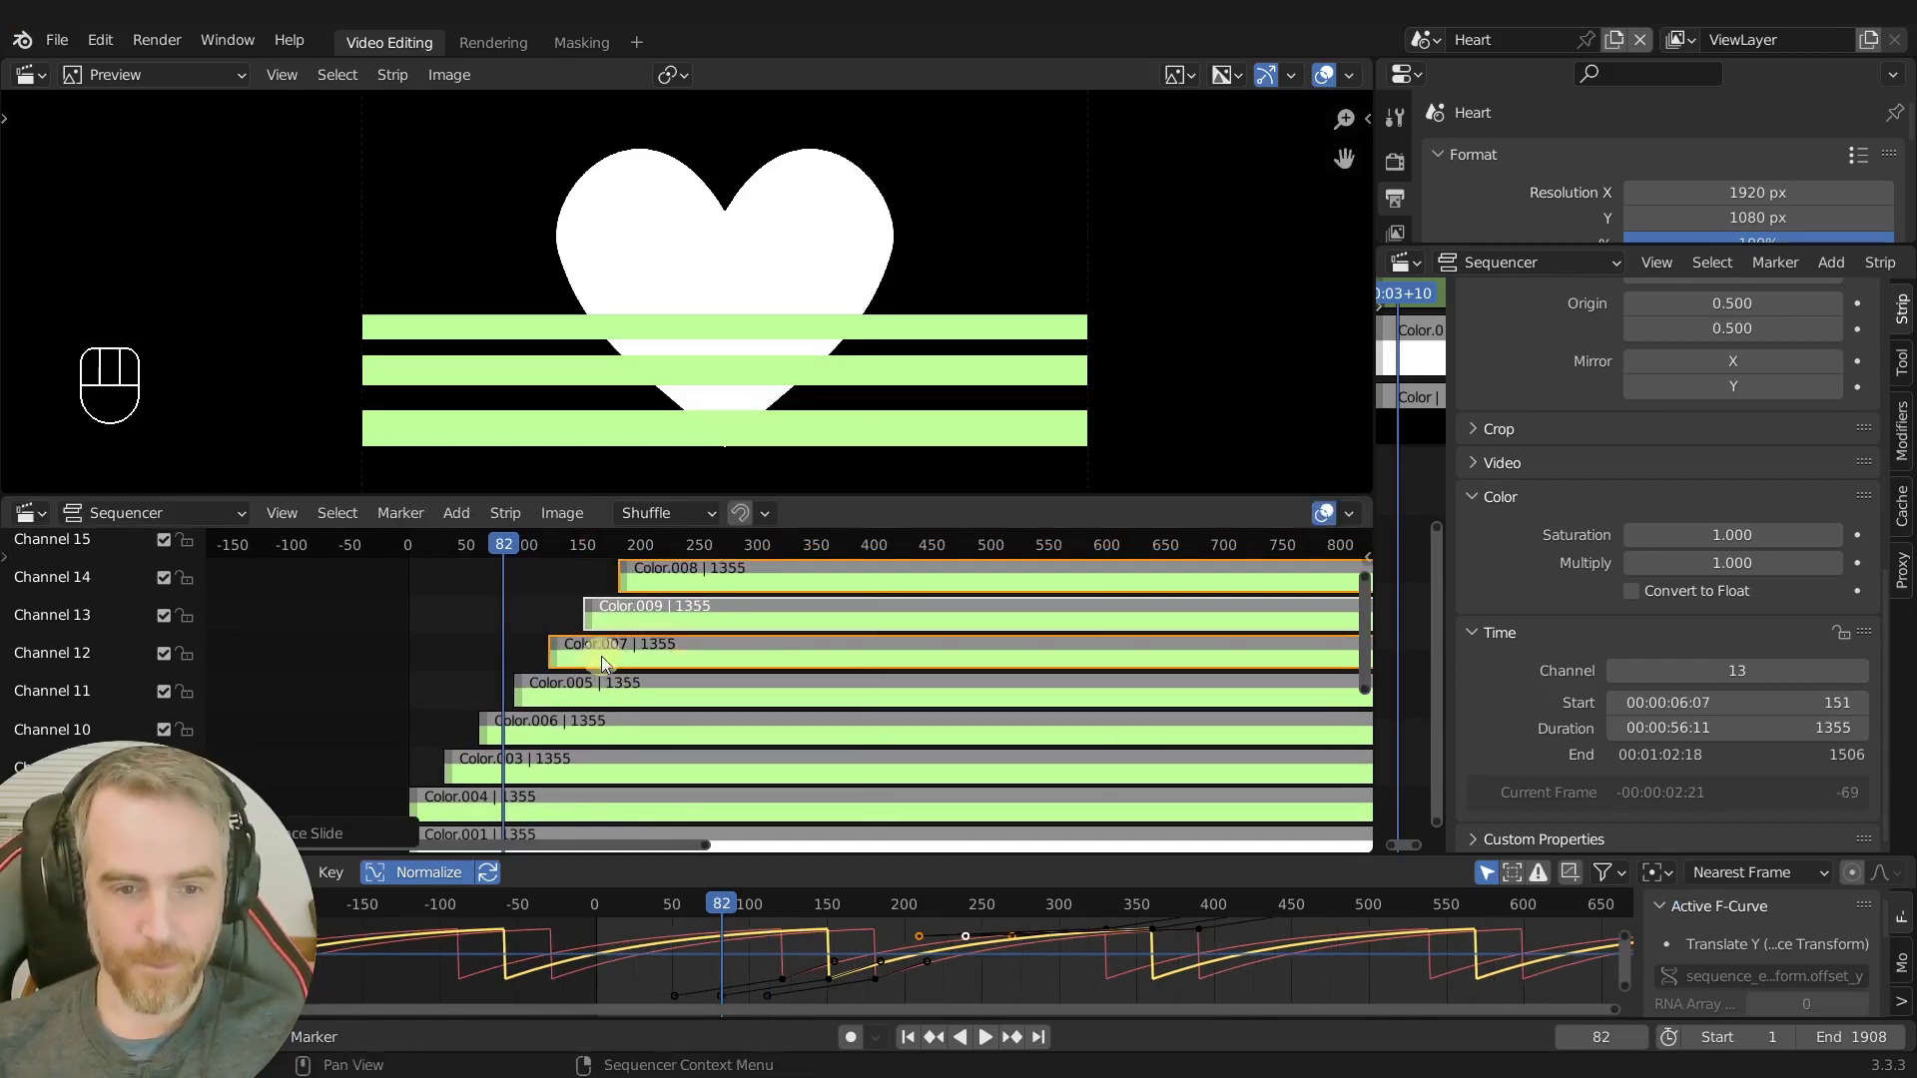
pyautogui.middleClick(641, 659)
pyautogui.middleClick(713, 683)
pyautogui.moveTo(450, 563); pyautogui.dragTo(395, 570)
pyautogui.press('space')
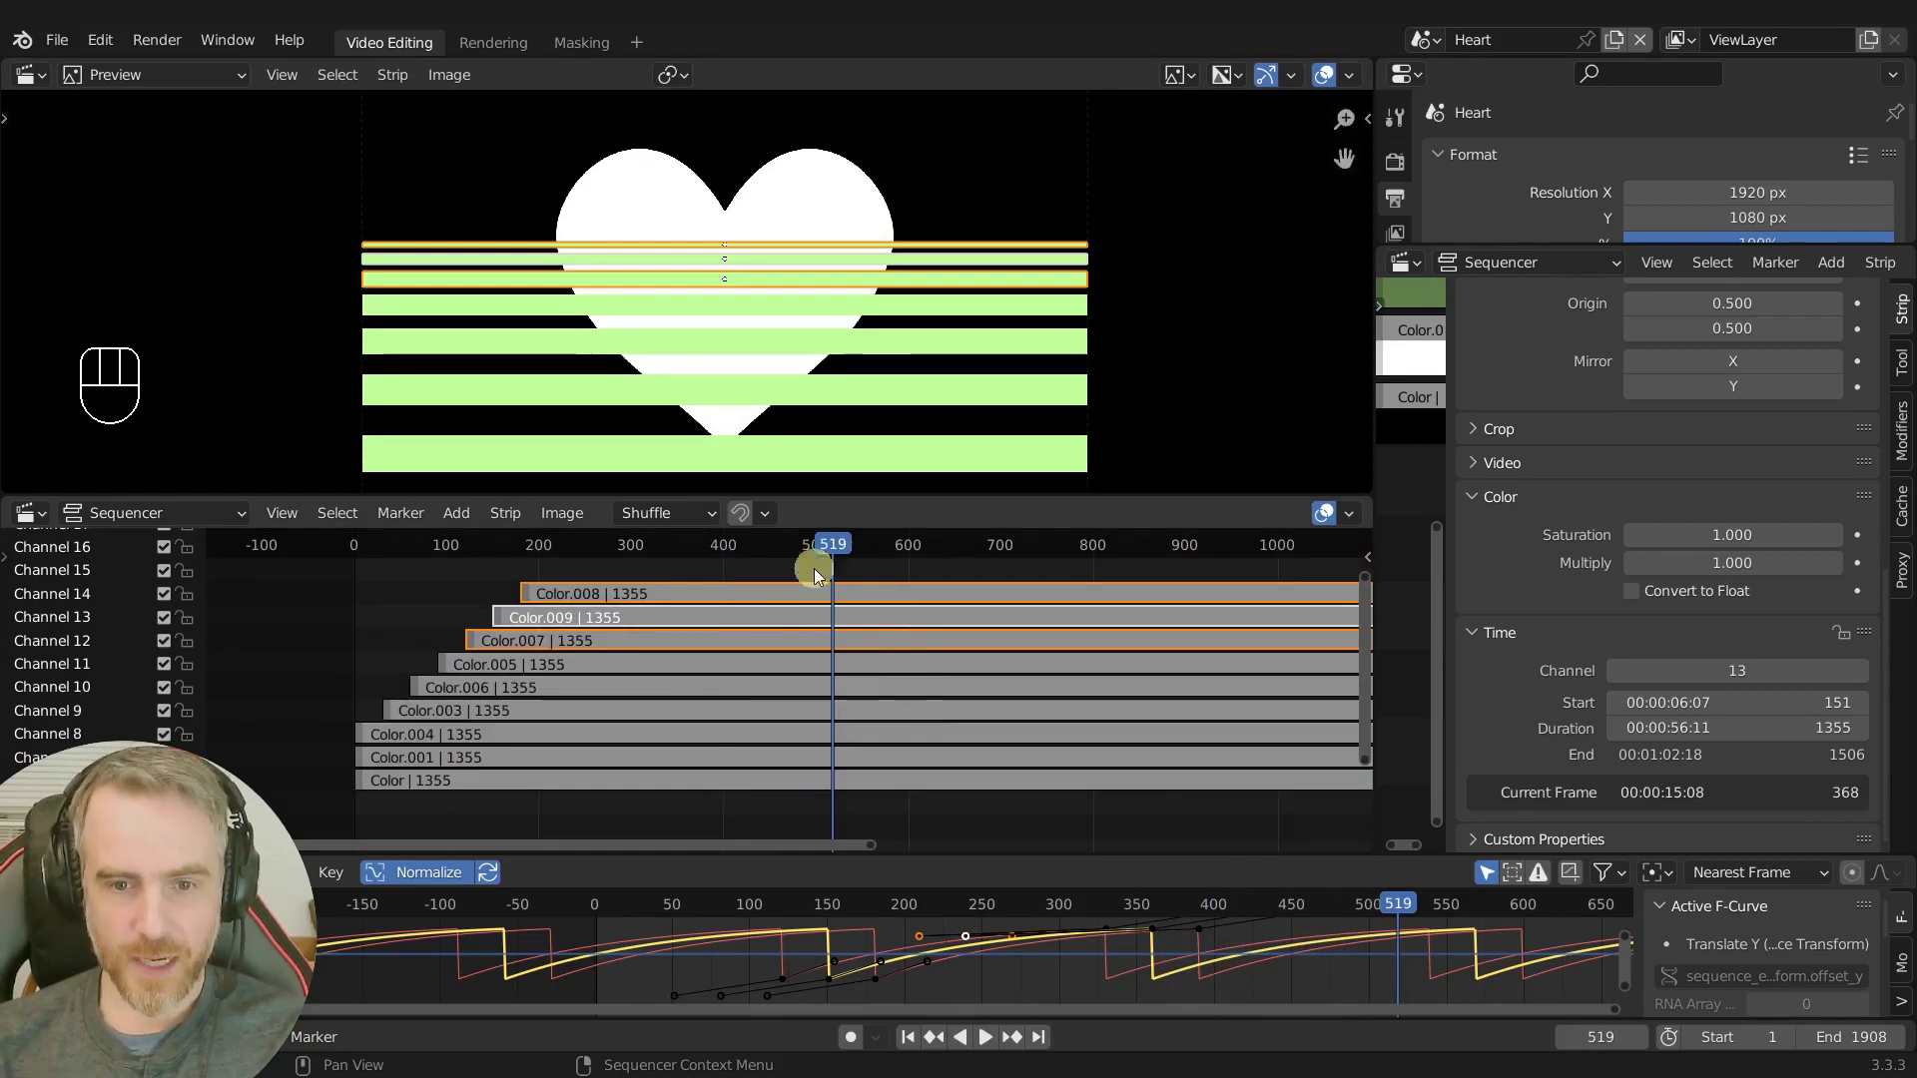
# Scrub to frame 421 where the loop repeats and set it as the scene End frame.
pyautogui.moveTo(835, 551); pyautogui.dragTo(526, 547)
pyautogui.press('Page_Down')
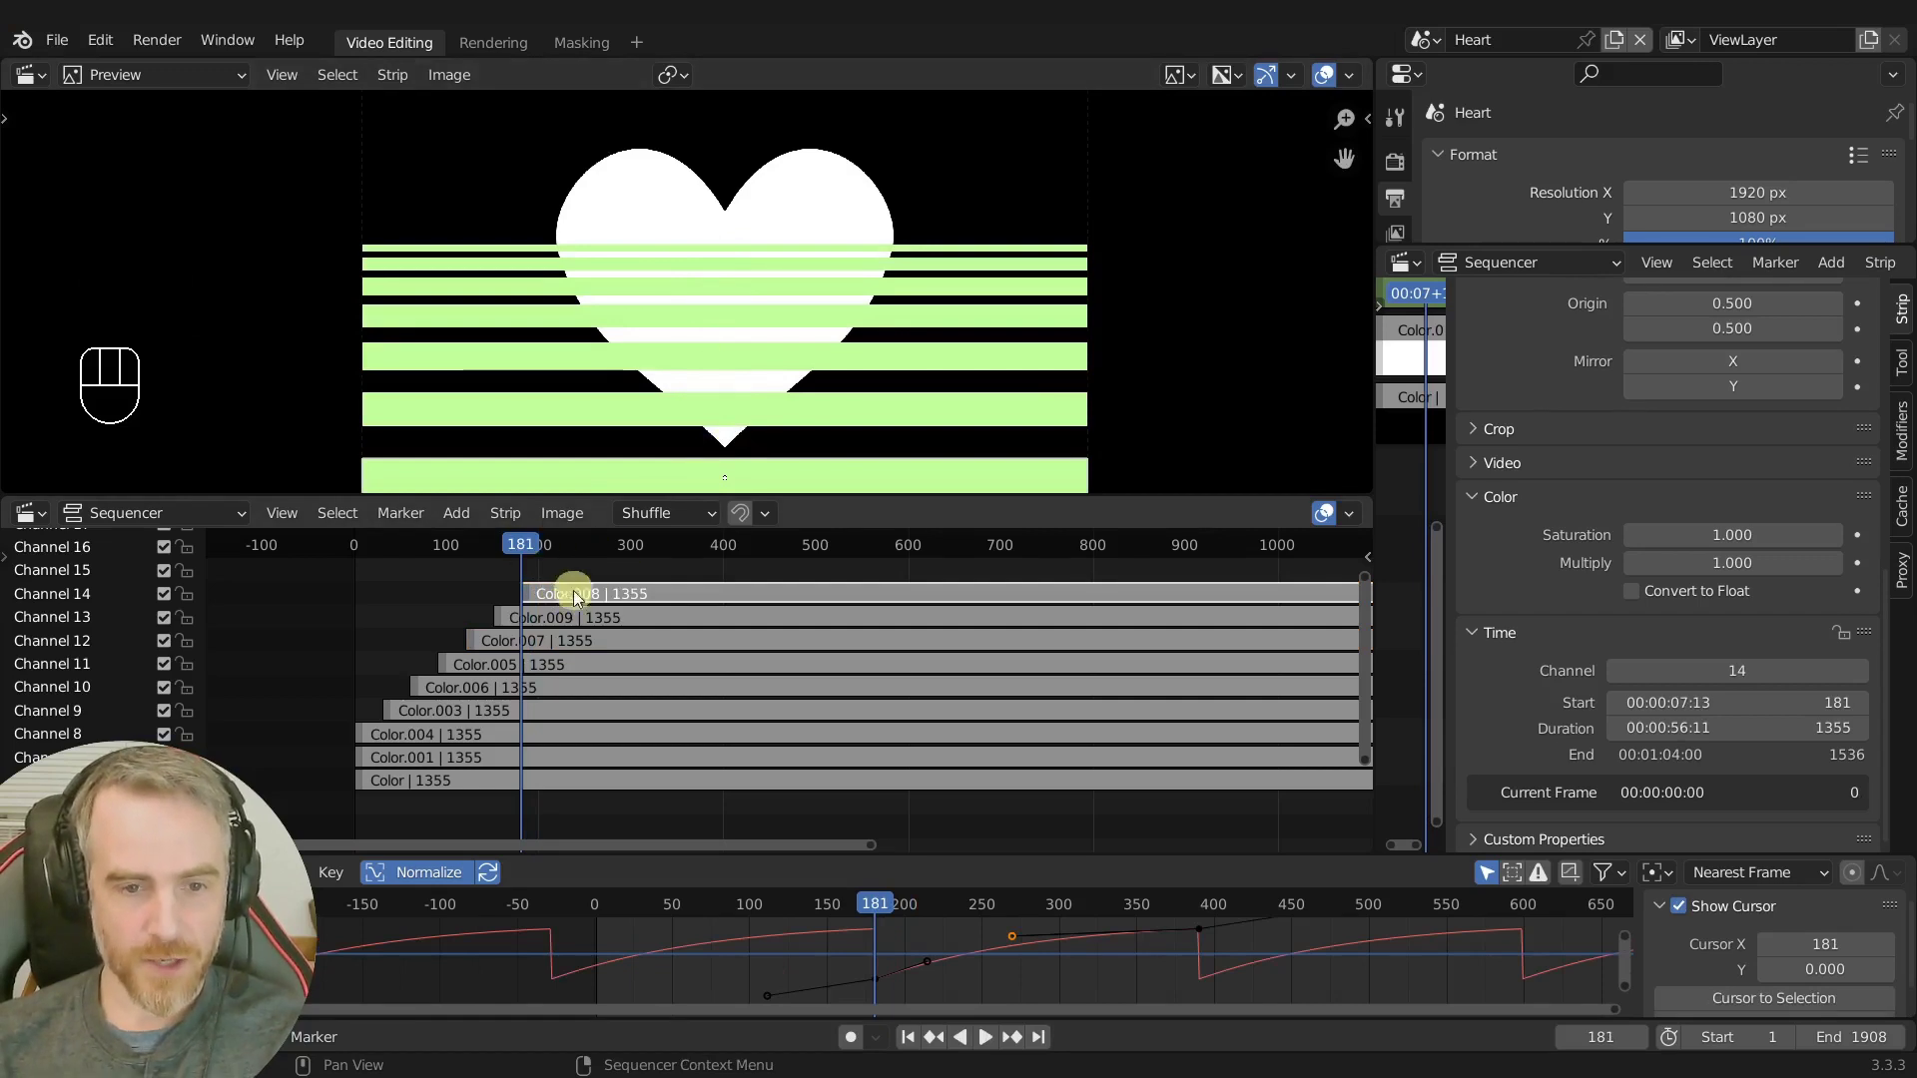
pyautogui.click(710, 598)
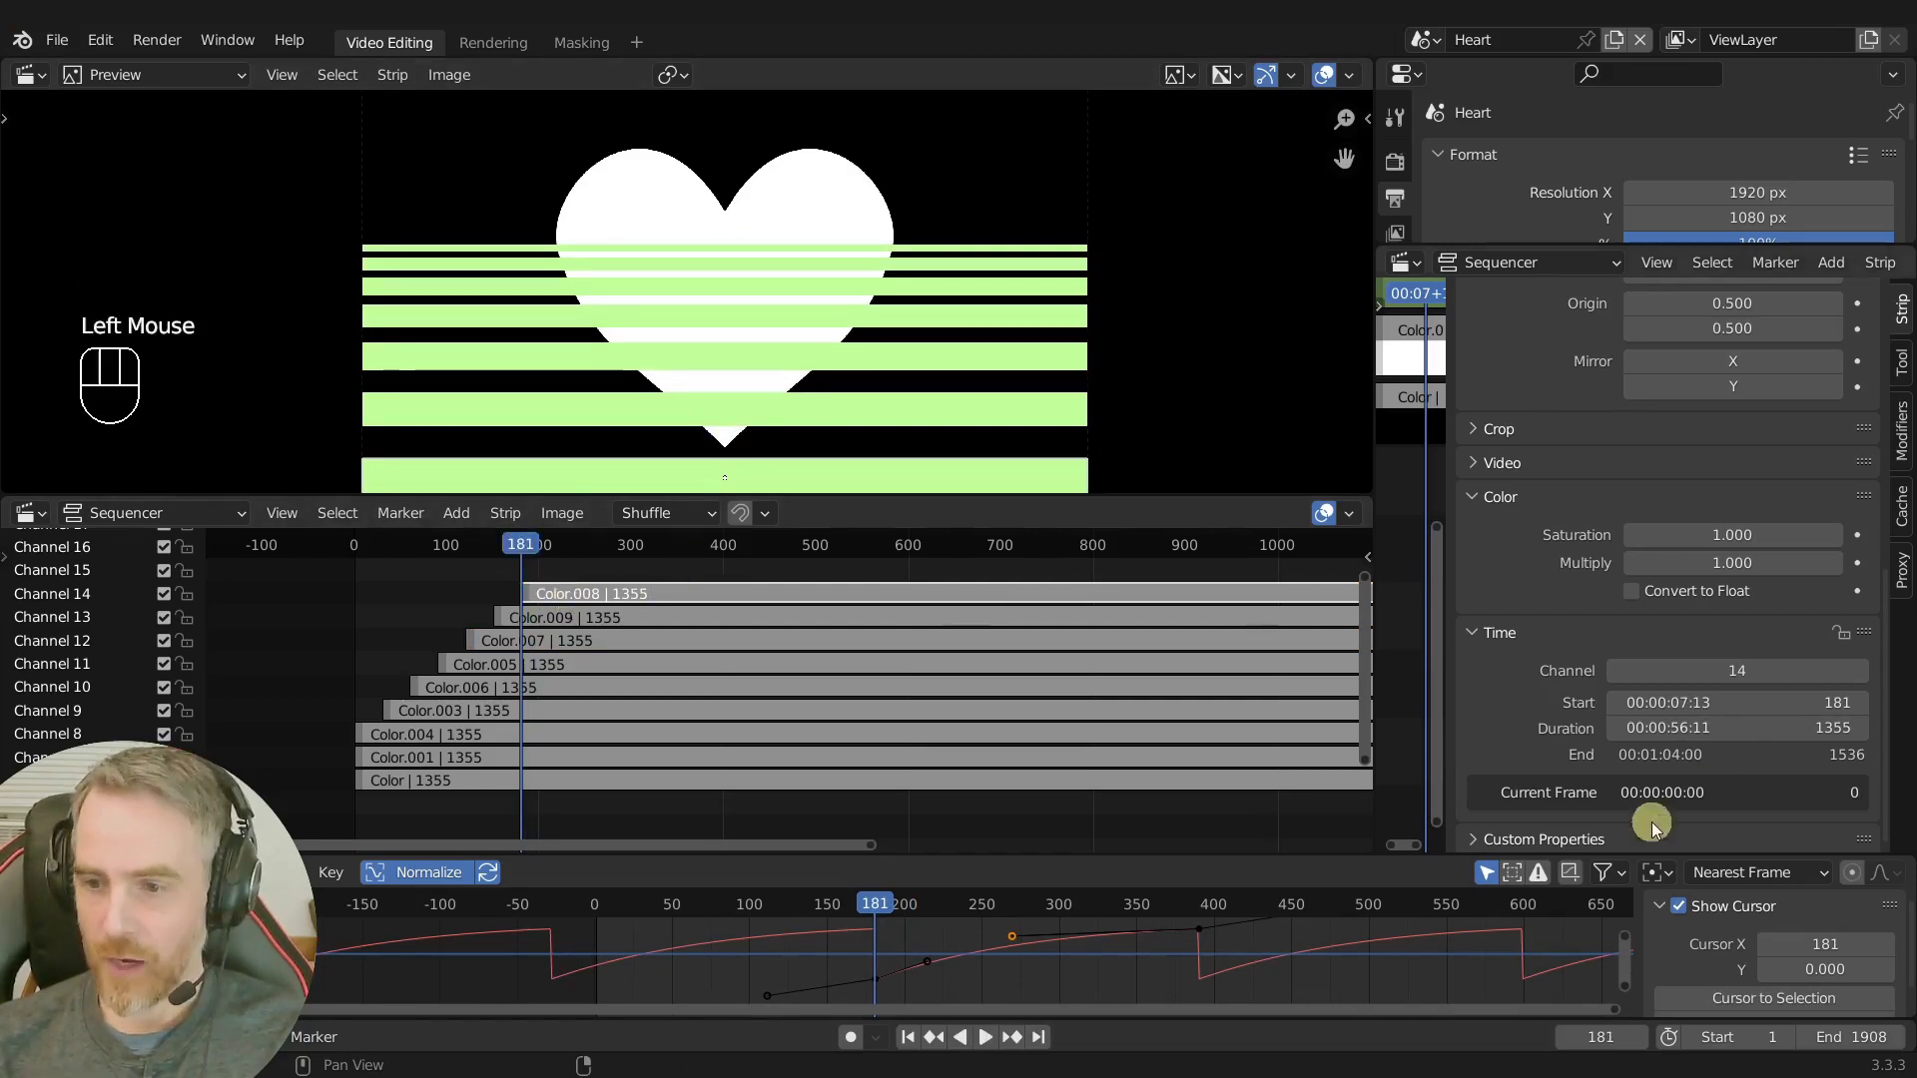
pyautogui.moveTo(526, 550); pyautogui.dragTo(747, 565)
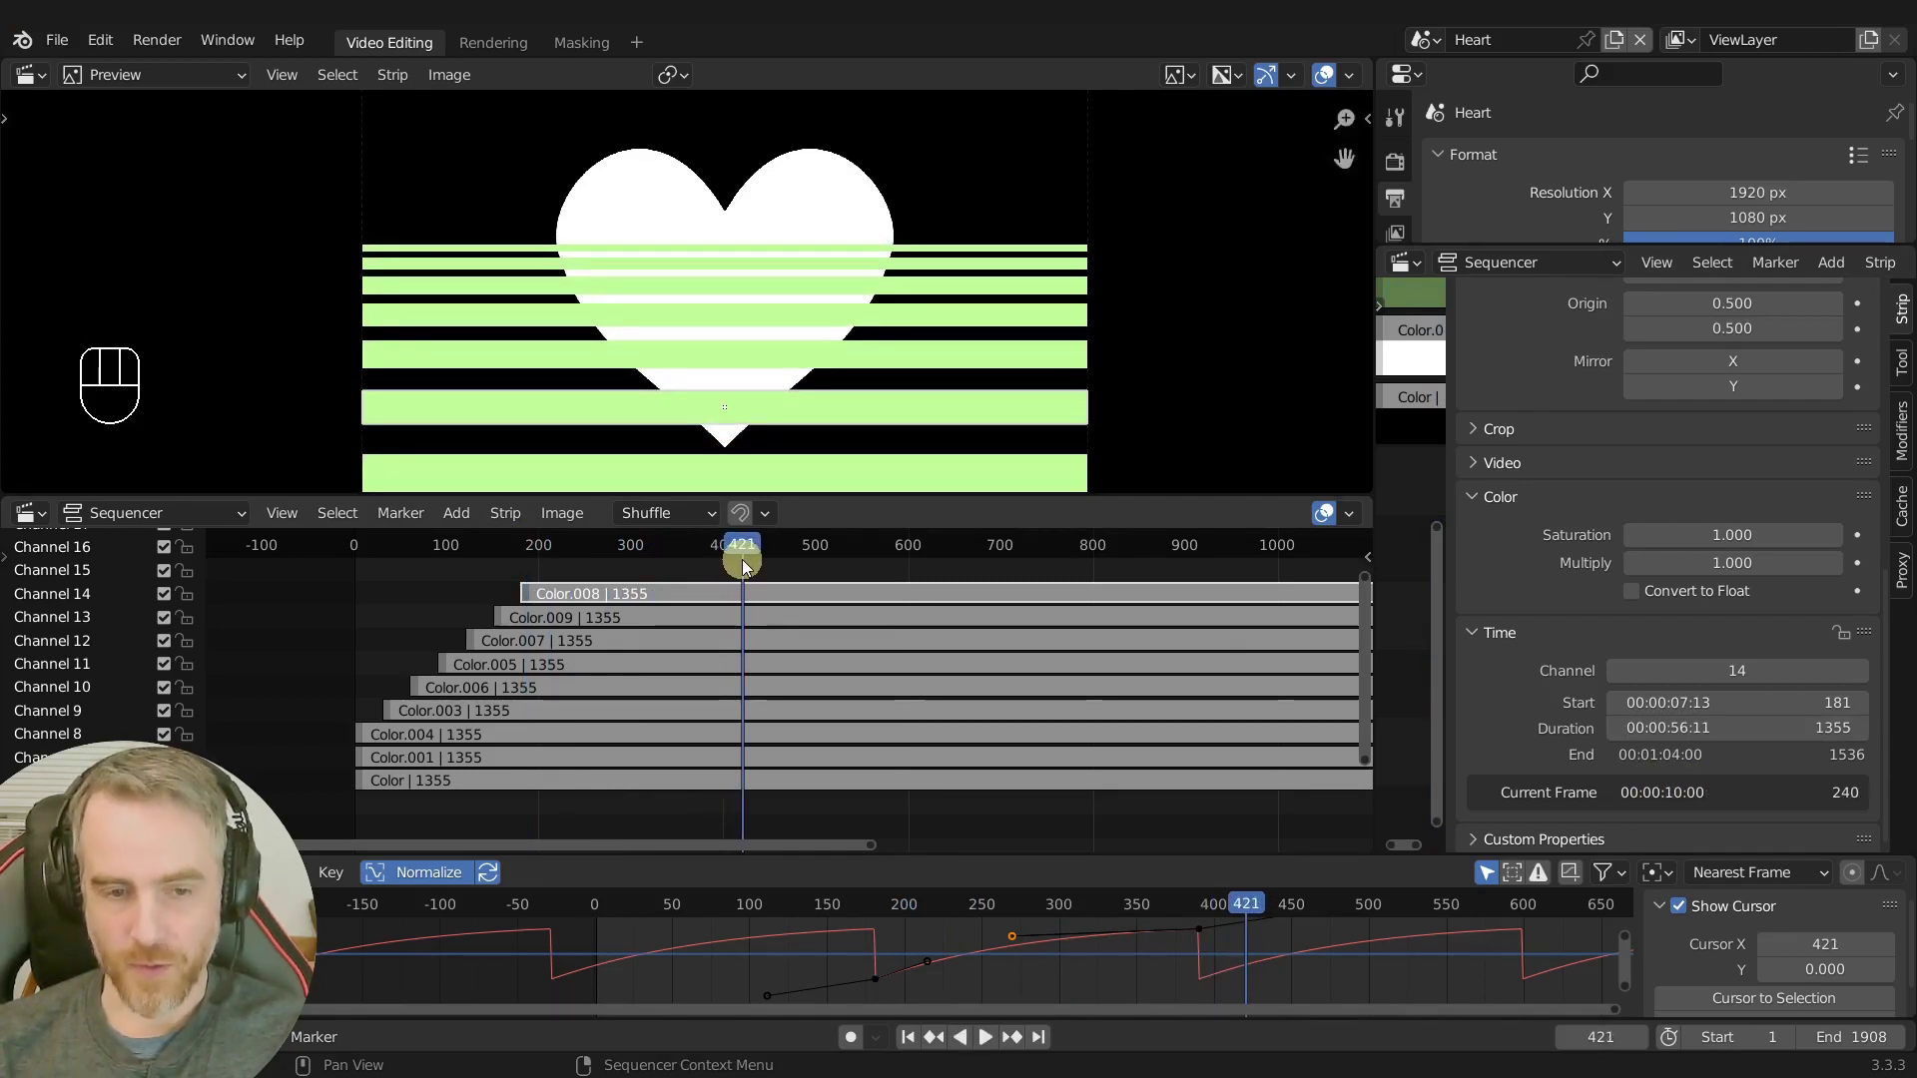
pyautogui.press('ctrl+End')
# Play back the full striped animation to about frame 417 and stop it.
pyautogui.press('space')
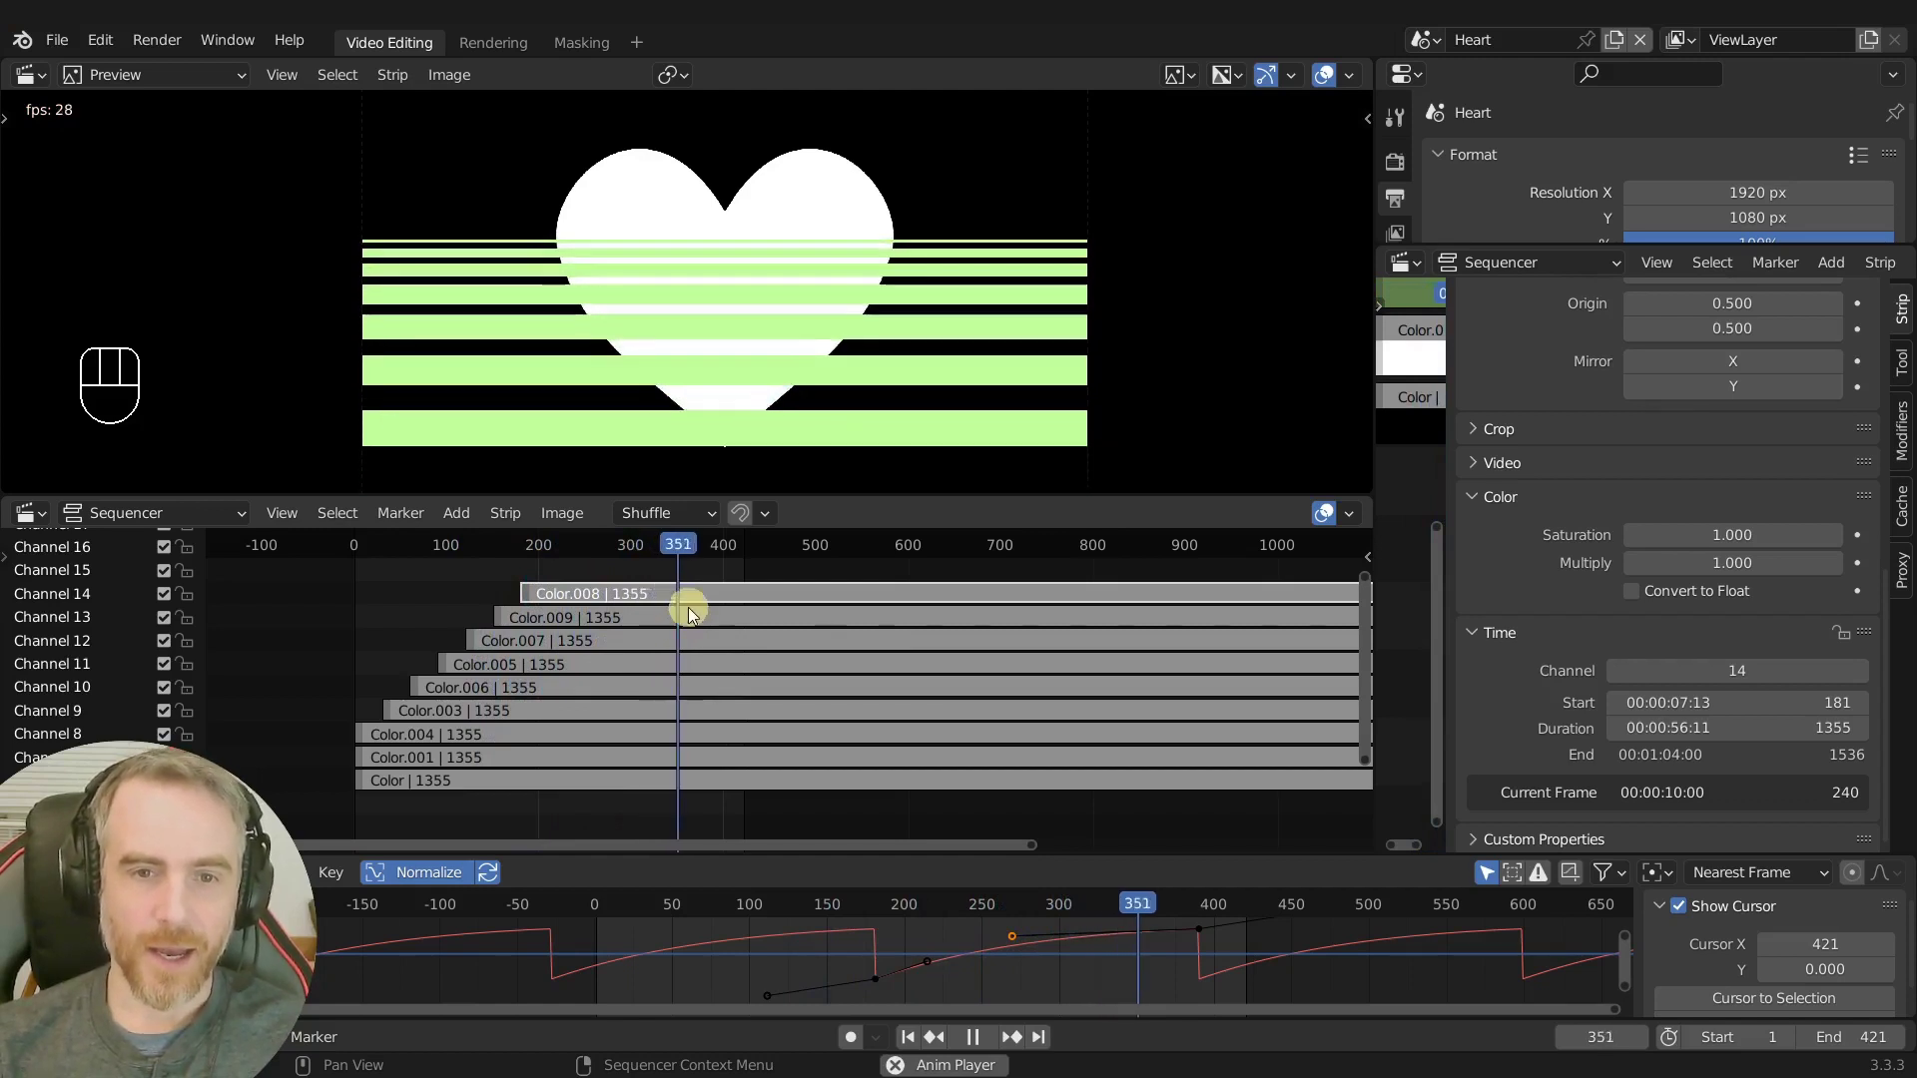
pyautogui.press('space')
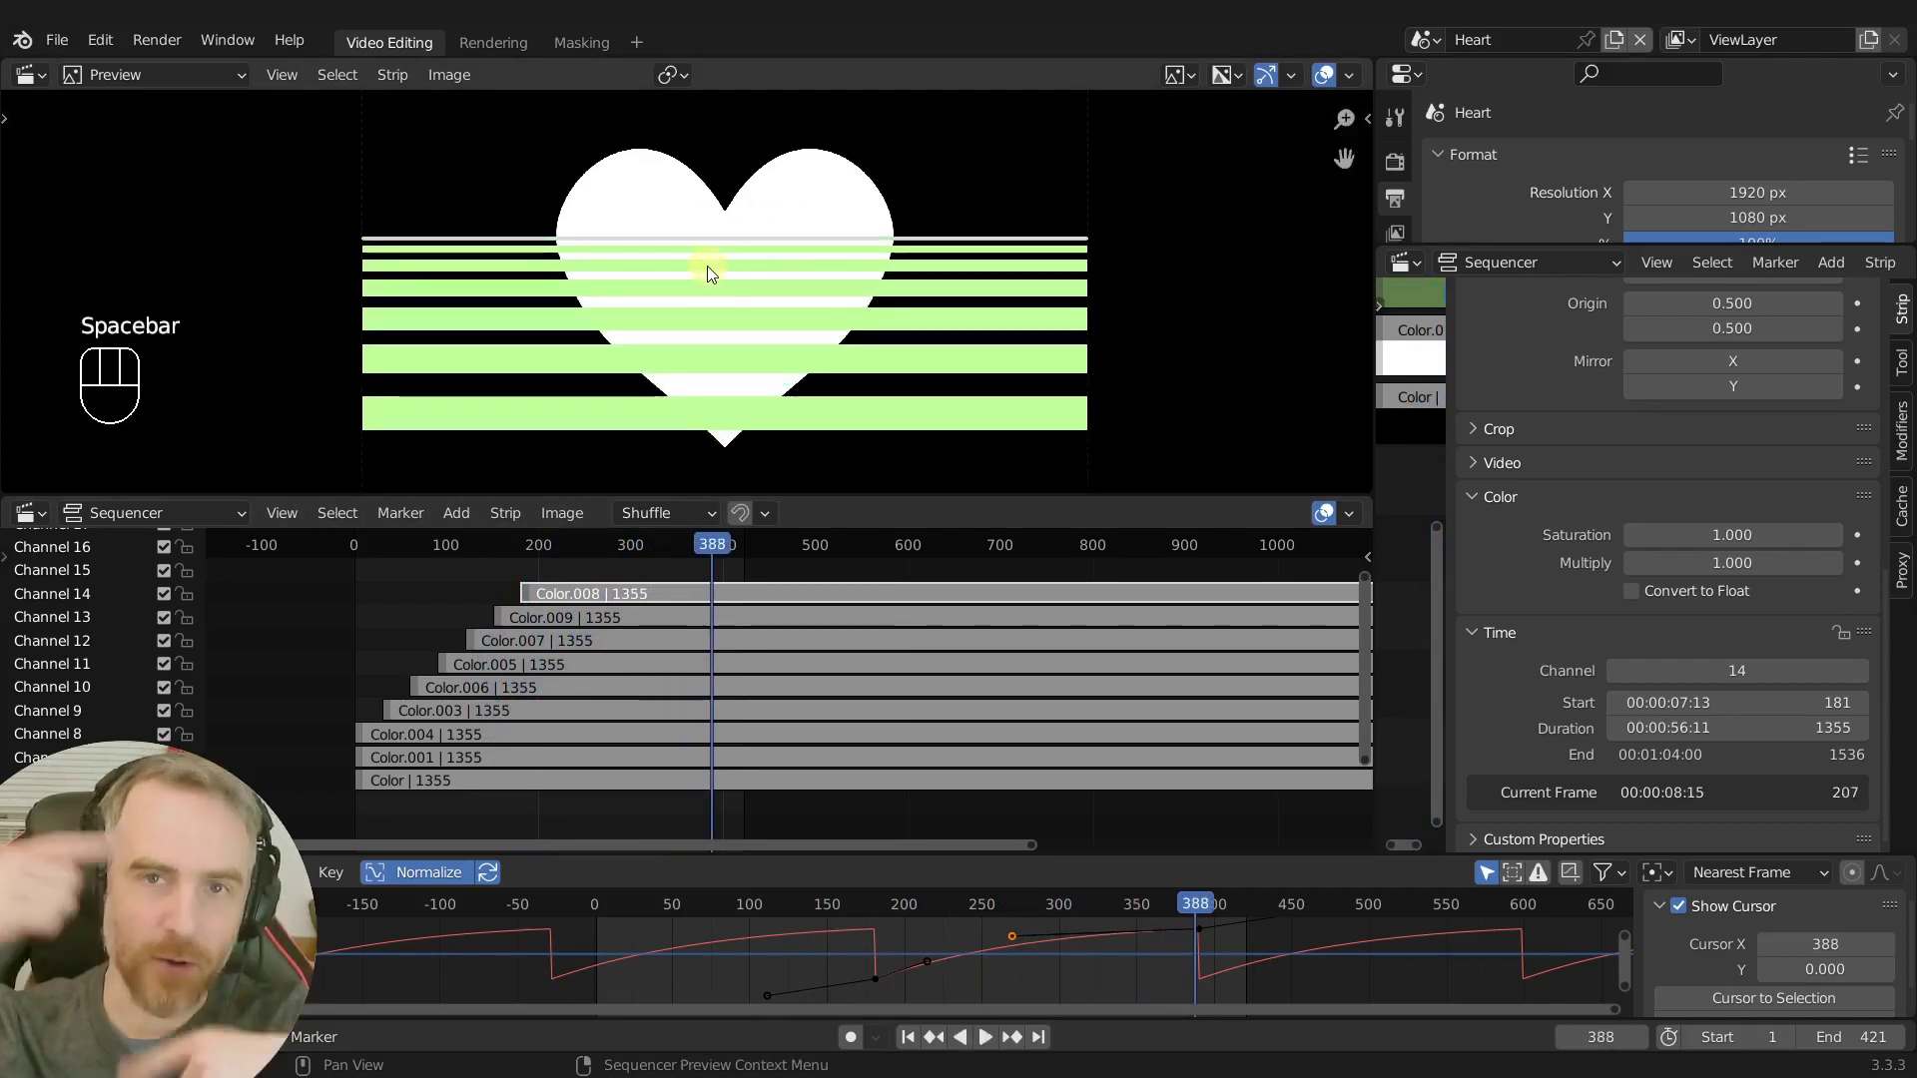
pyautogui.press('space')
pyautogui.press('space')
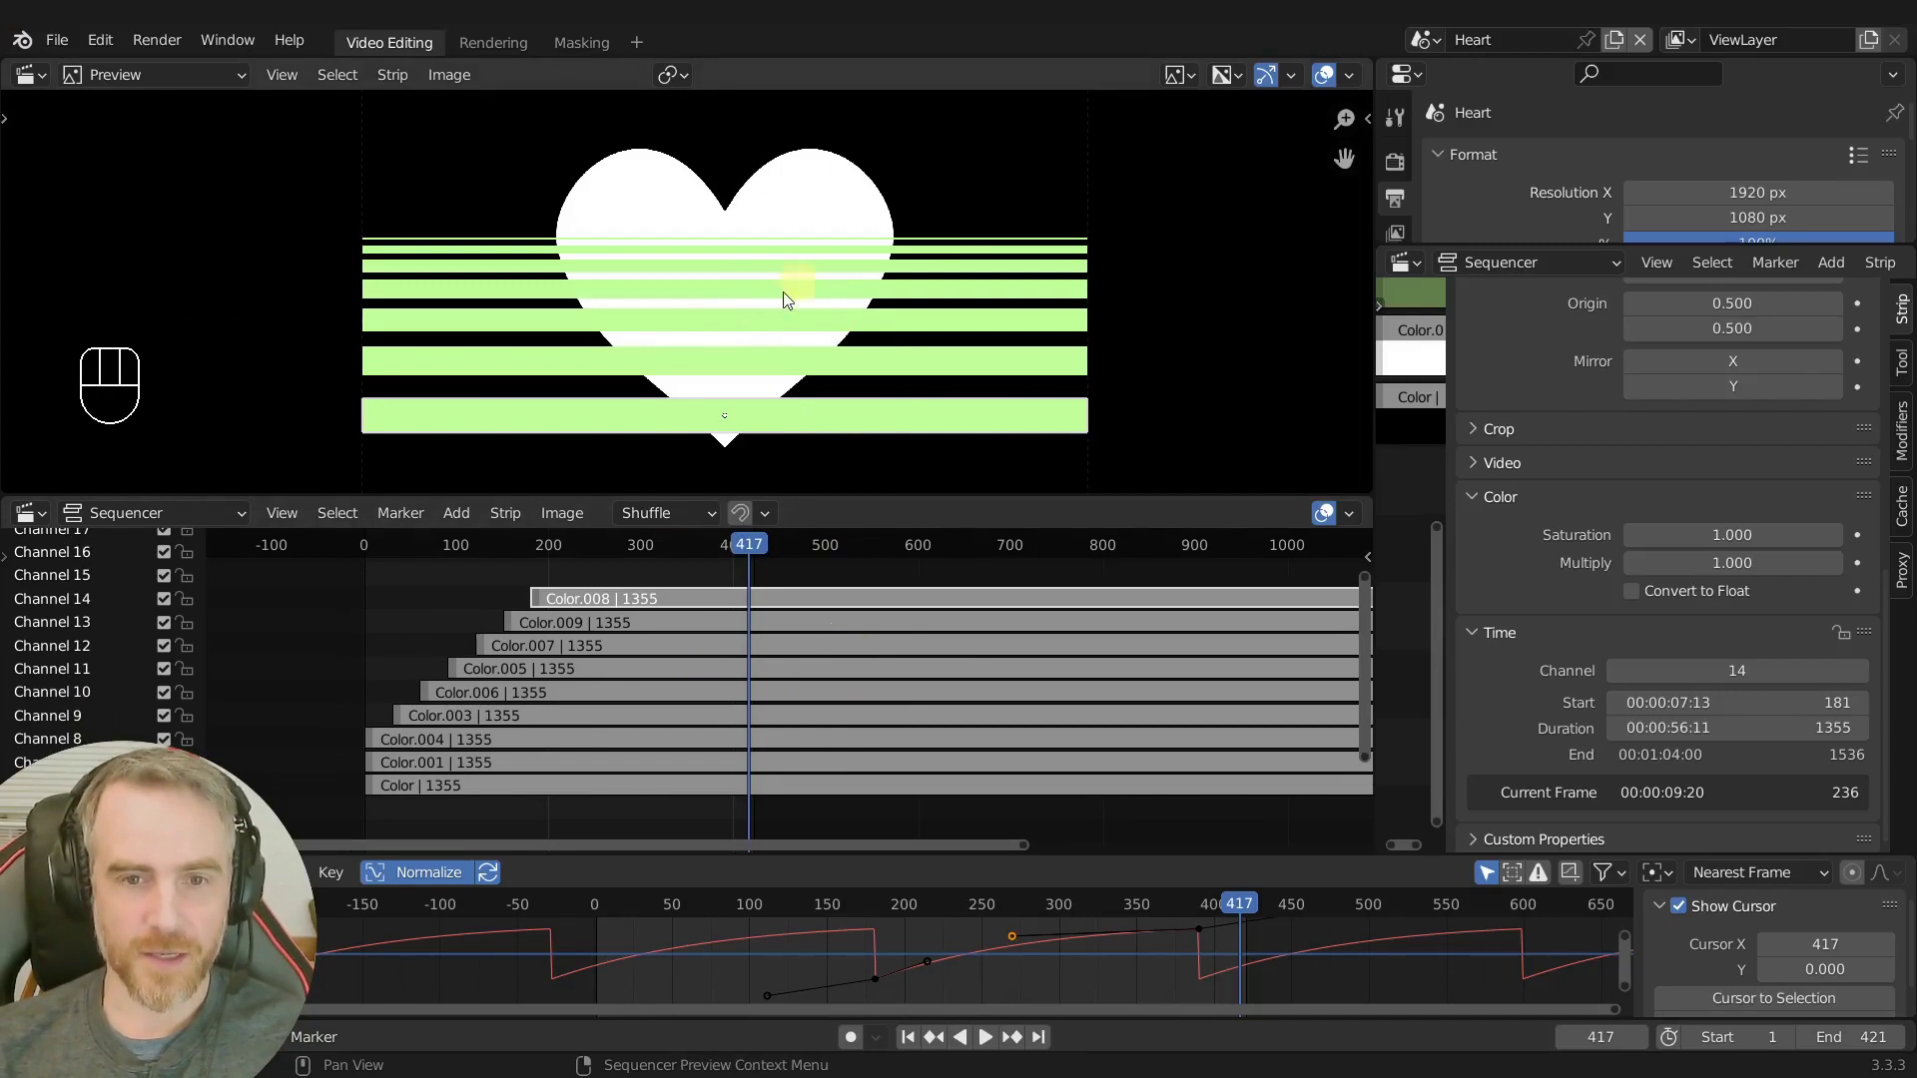
# Select every stripe strip, set the Effect Strip colour to black, deselect and play back.
pyautogui.middleClick(788, 627)
pyautogui.middleClick(774, 628)
pyautogui.click(675, 607)
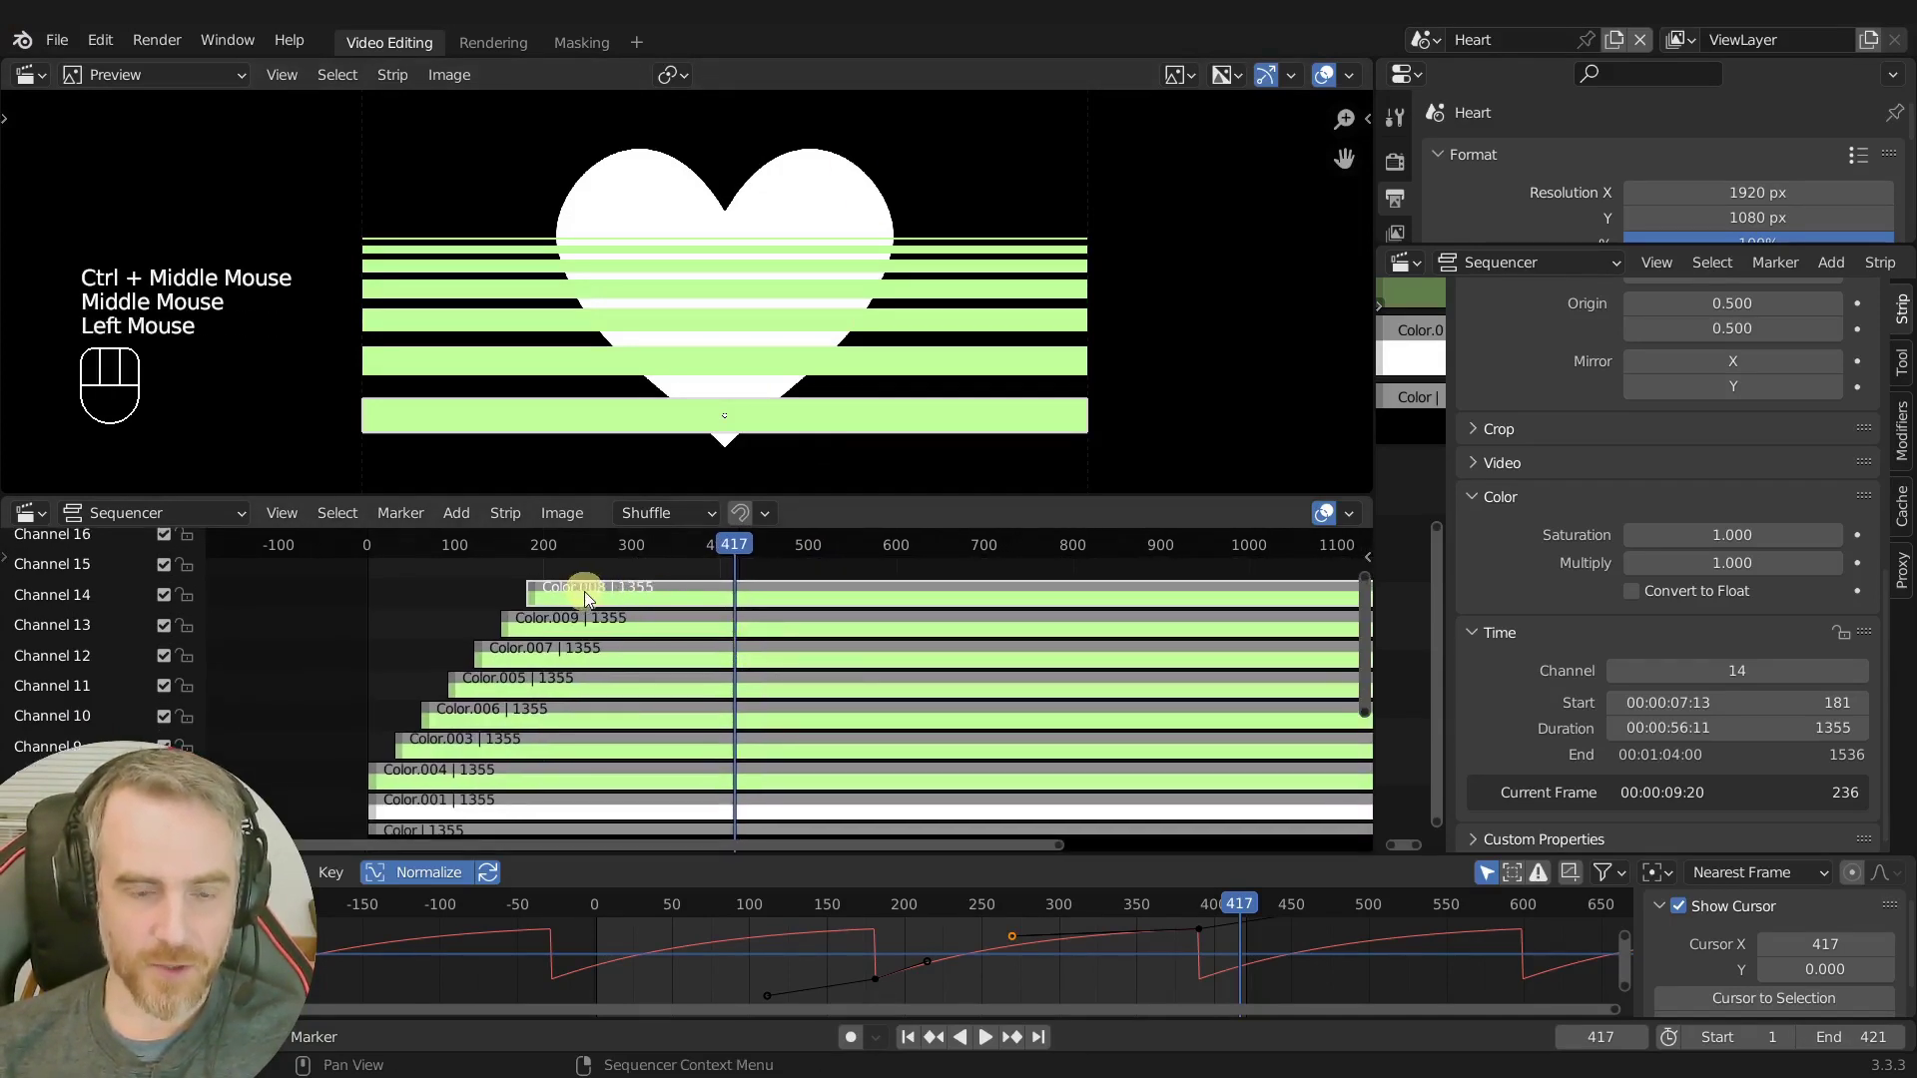
pyautogui.moveTo(322, 611); pyautogui.dragTo(870, 784)
pyautogui.scroll(3)
pyautogui.click(1895, 607)
pyautogui.scroll(3)
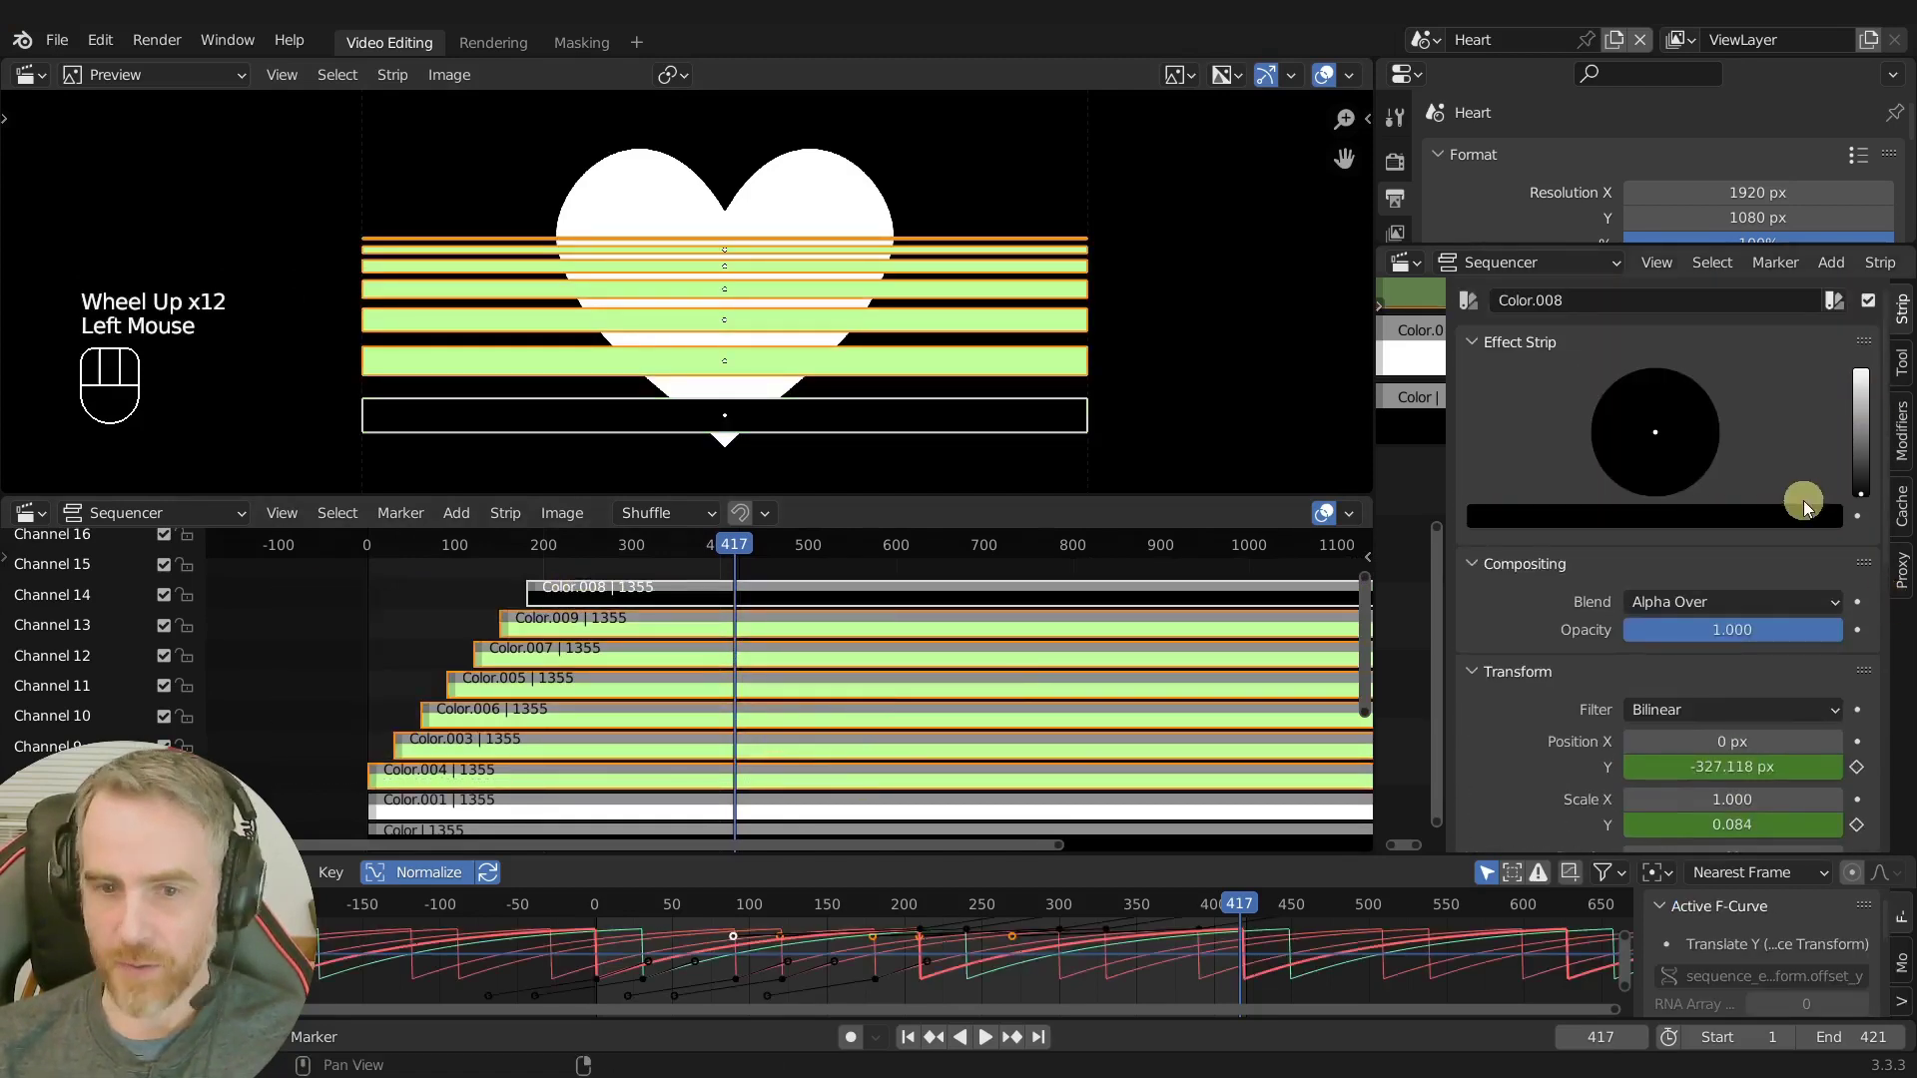
pyautogui.moveTo(1727, 529); pyautogui.dragTo(1594, 720)
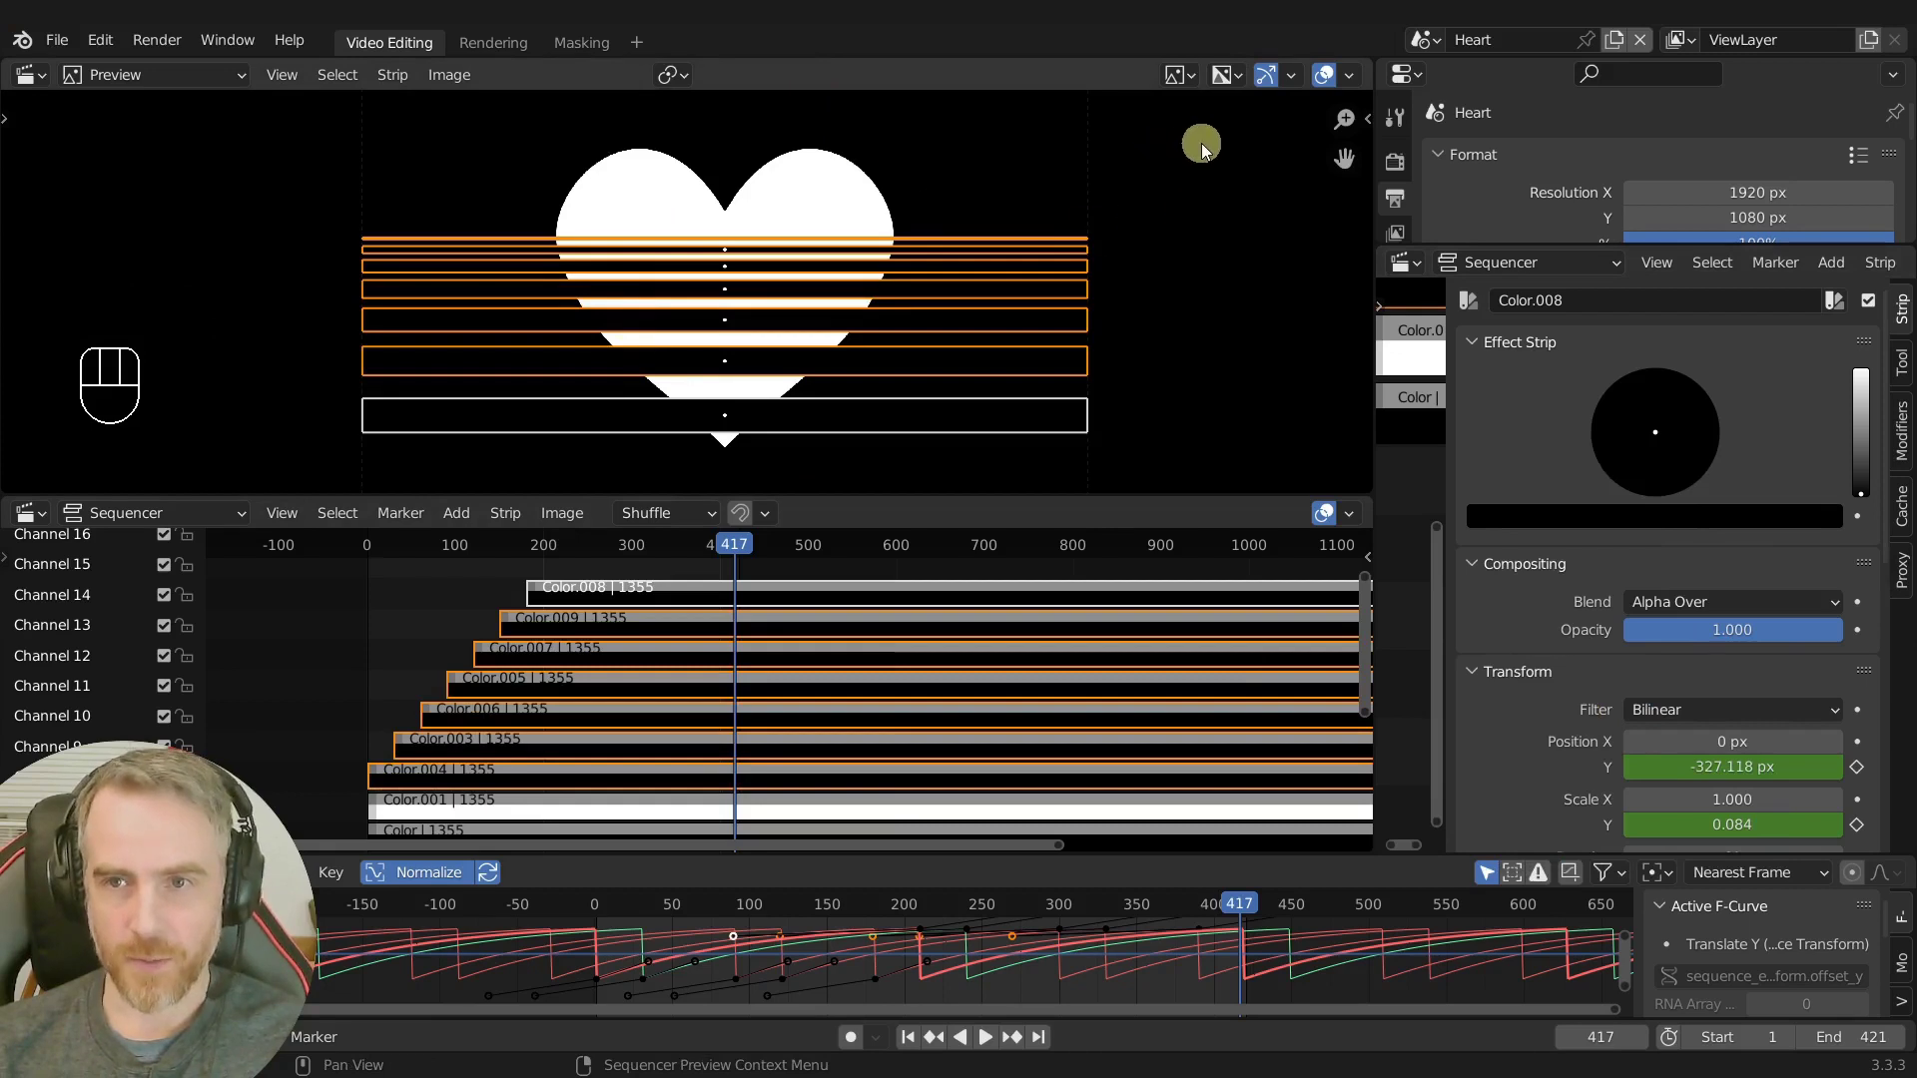
pyautogui.click(1335, 86)
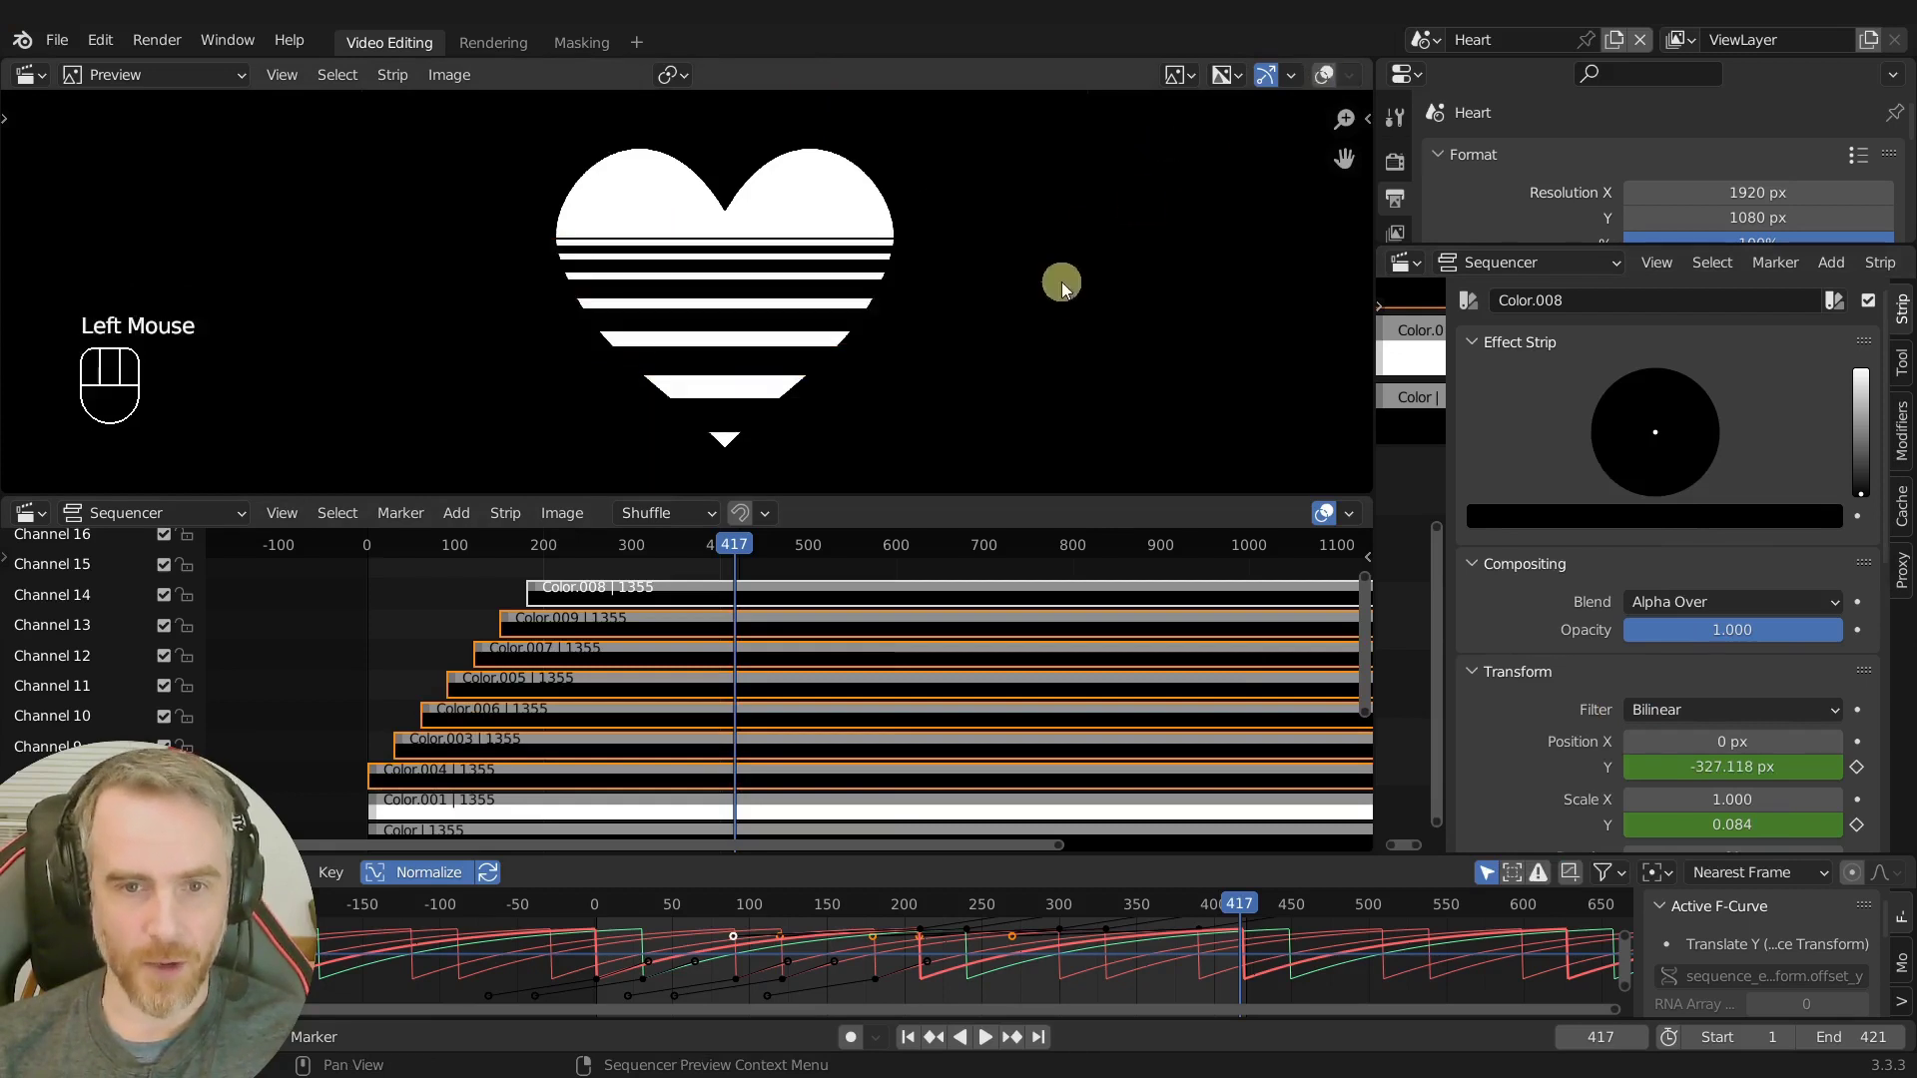
pyautogui.press('space')
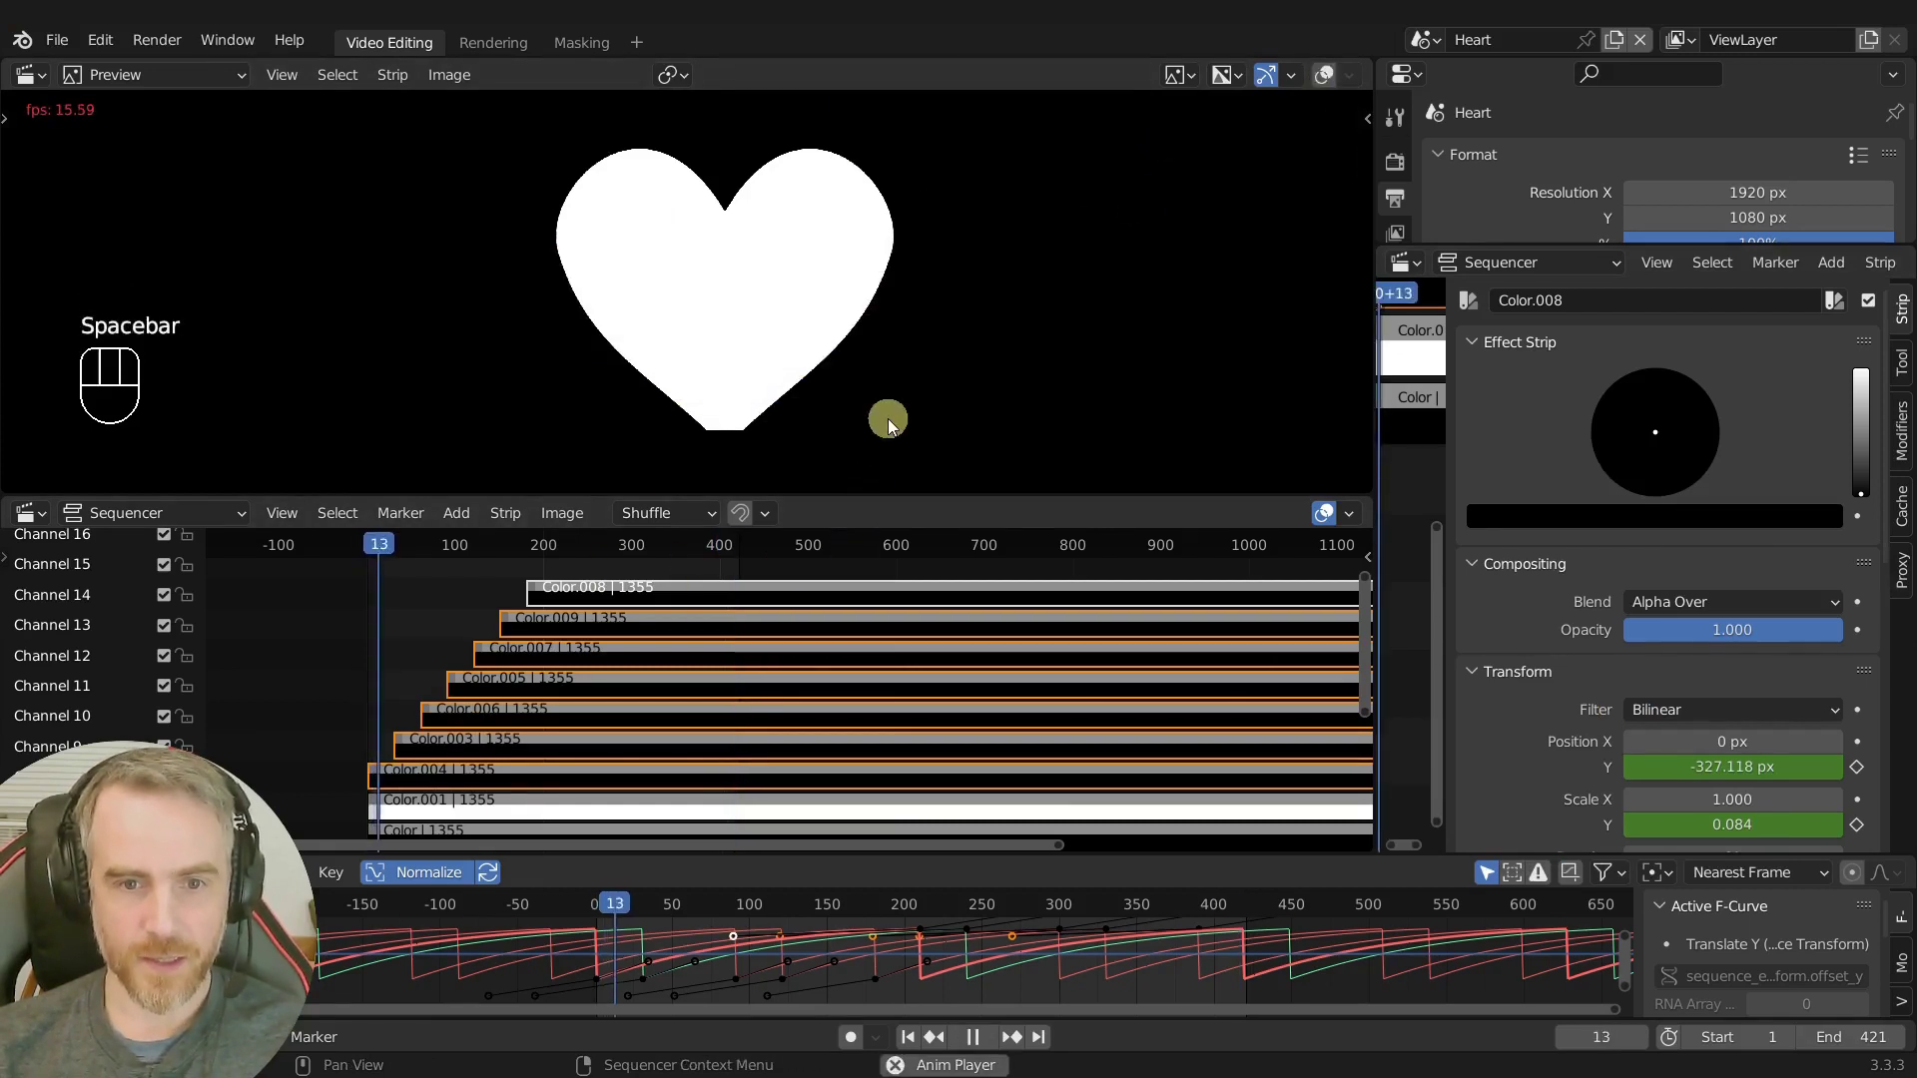
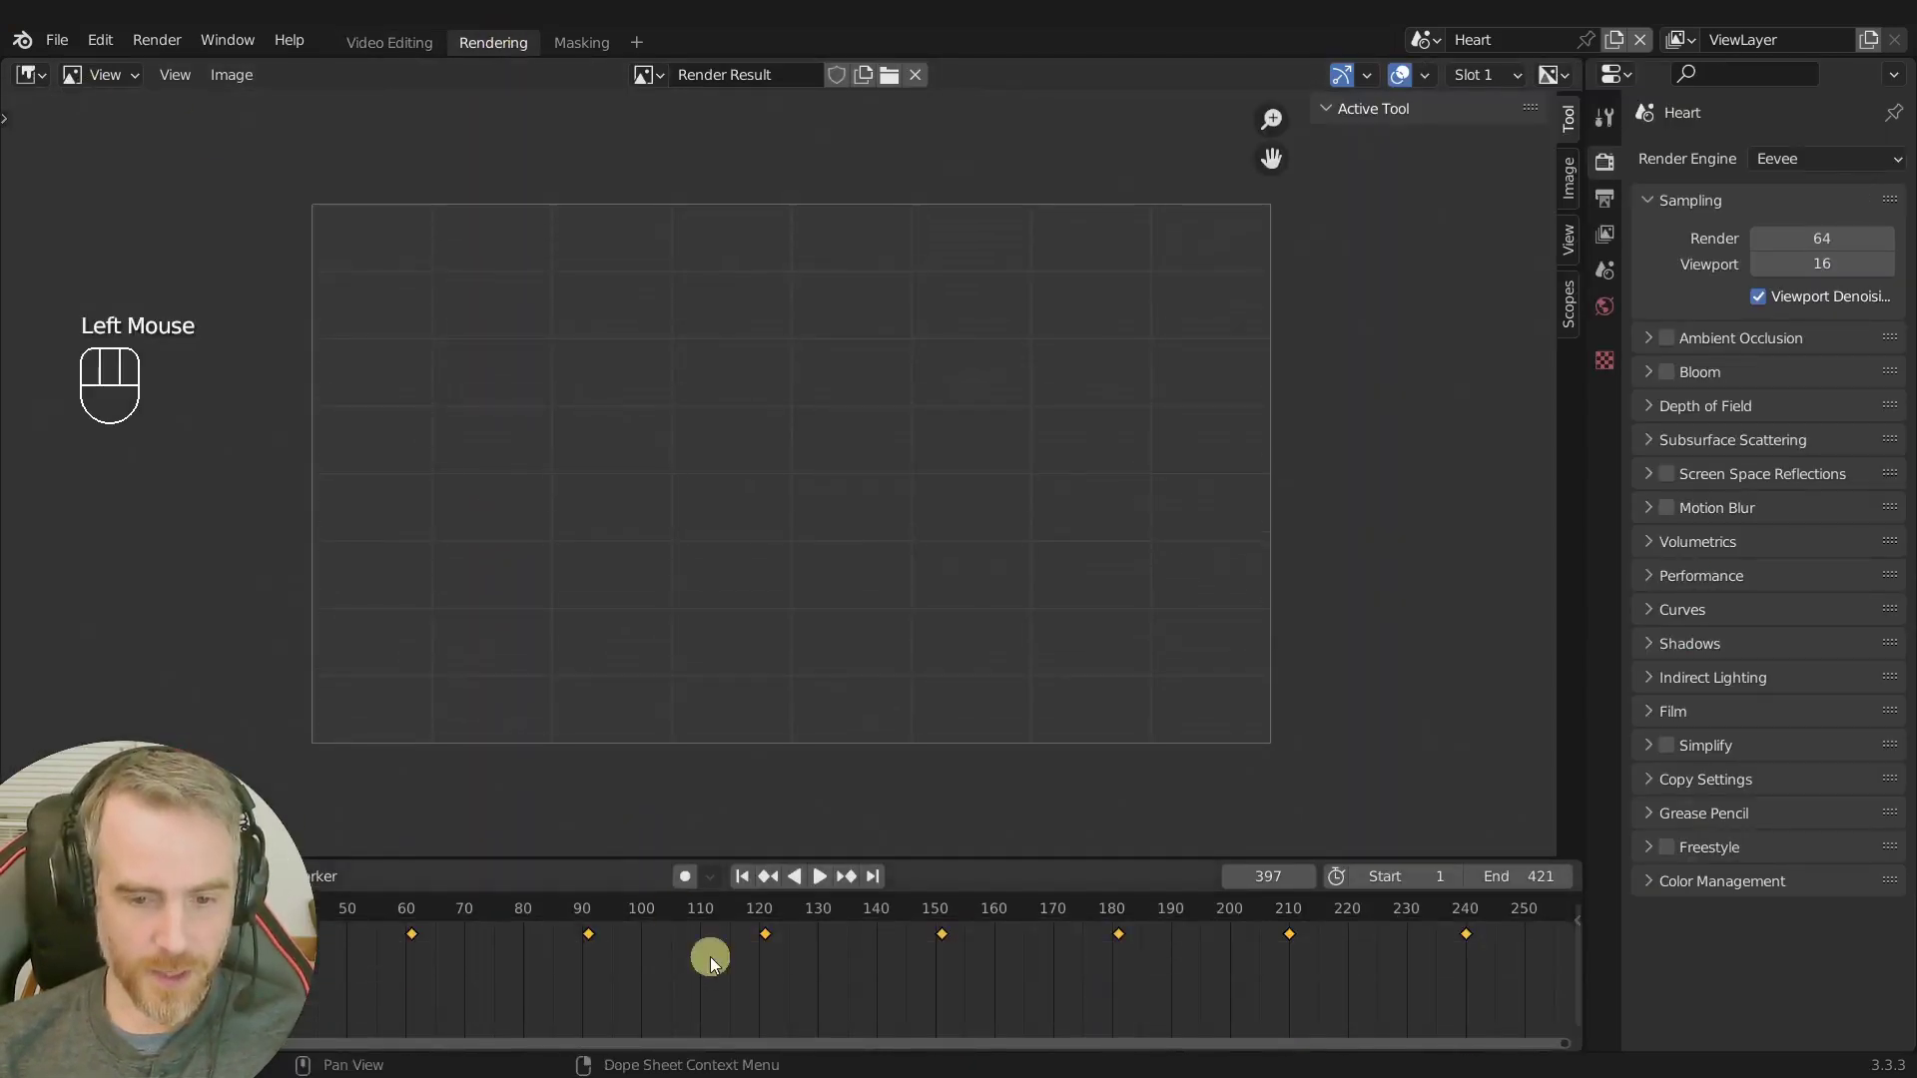
# Frame the whole range and render single frames with F12 at several points to check the black stripes.
pyautogui.press('Home')
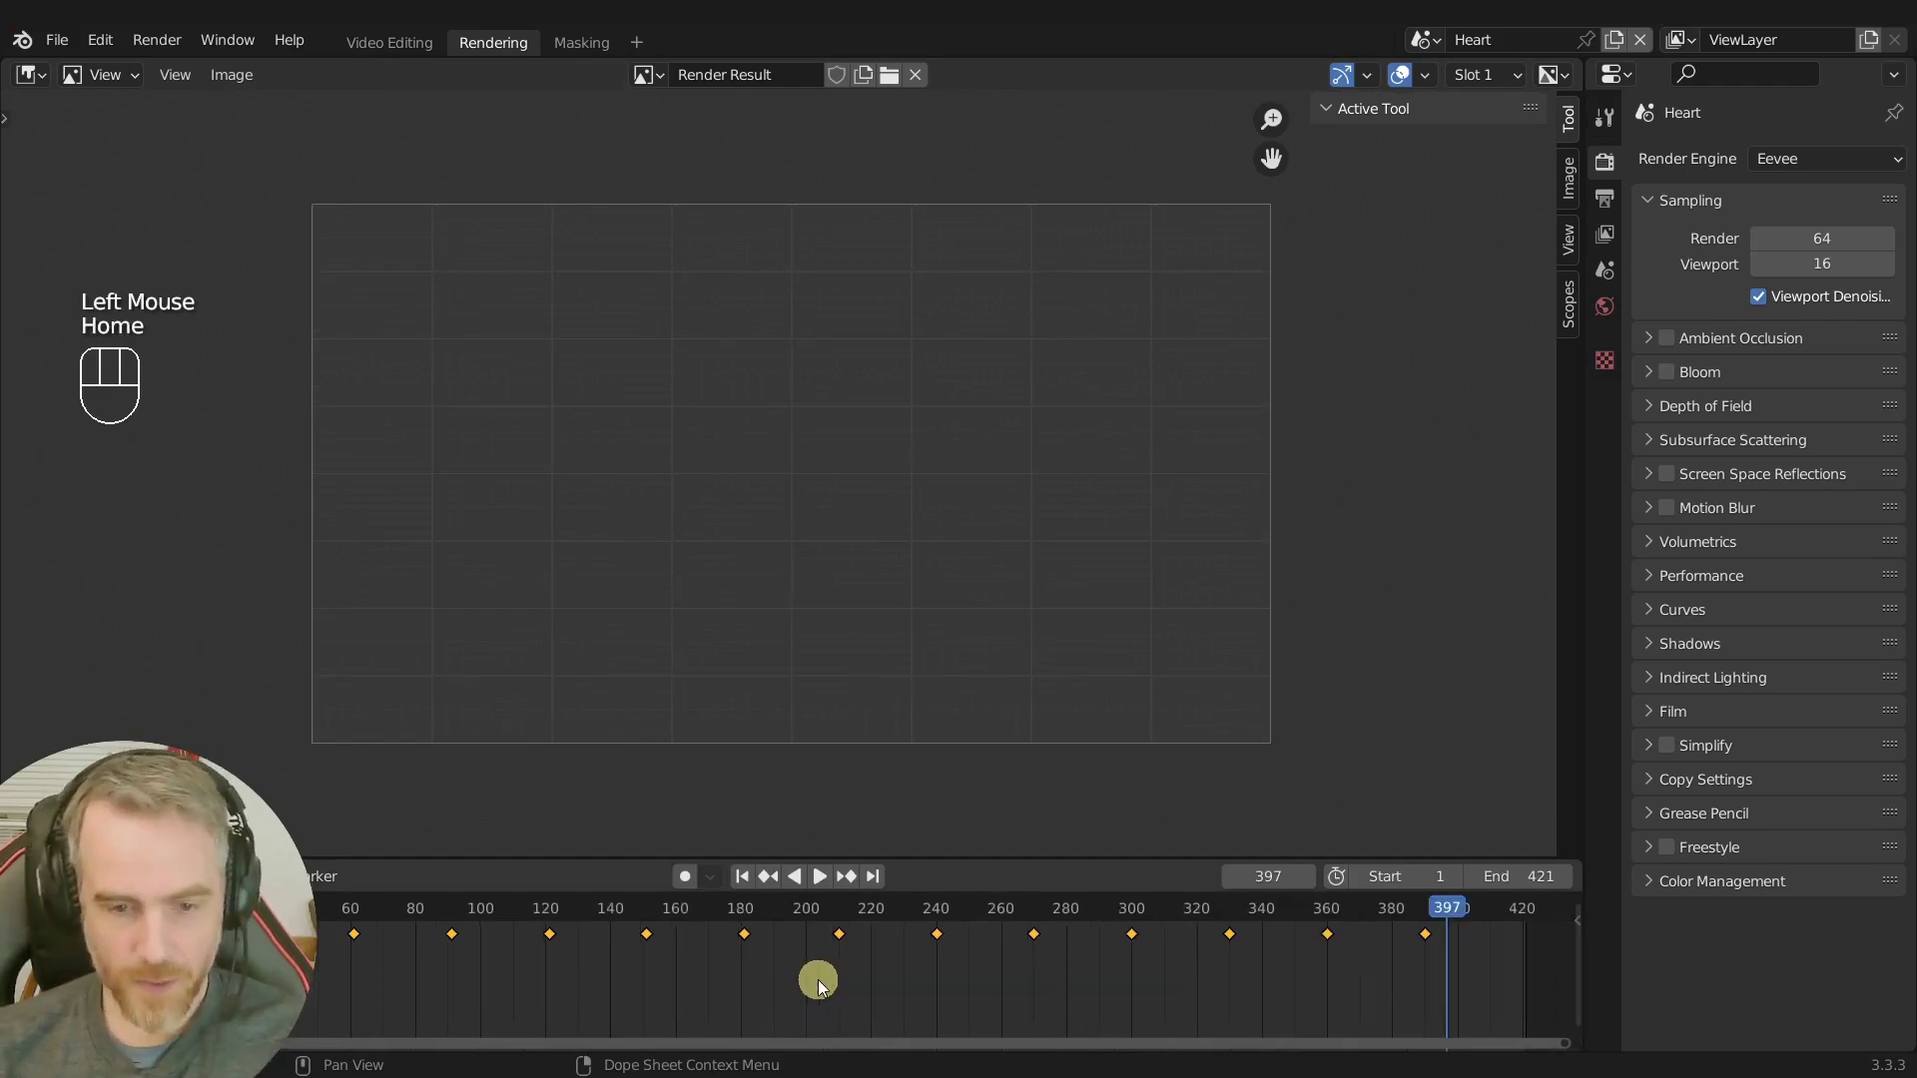
pyautogui.press('F12')
pyautogui.click(810, 916)
pyautogui.press('F12')
pyautogui.click(407, 910)
pyautogui.press('F12')
pyautogui.click(236, 918)
pyautogui.press('F12')
pyautogui.click(344, 916)
pyautogui.press('F12')
pyautogui.click(678, 910)
pyautogui.press('F12')
pyautogui.click(1056, 911)
pyautogui.press('F12')
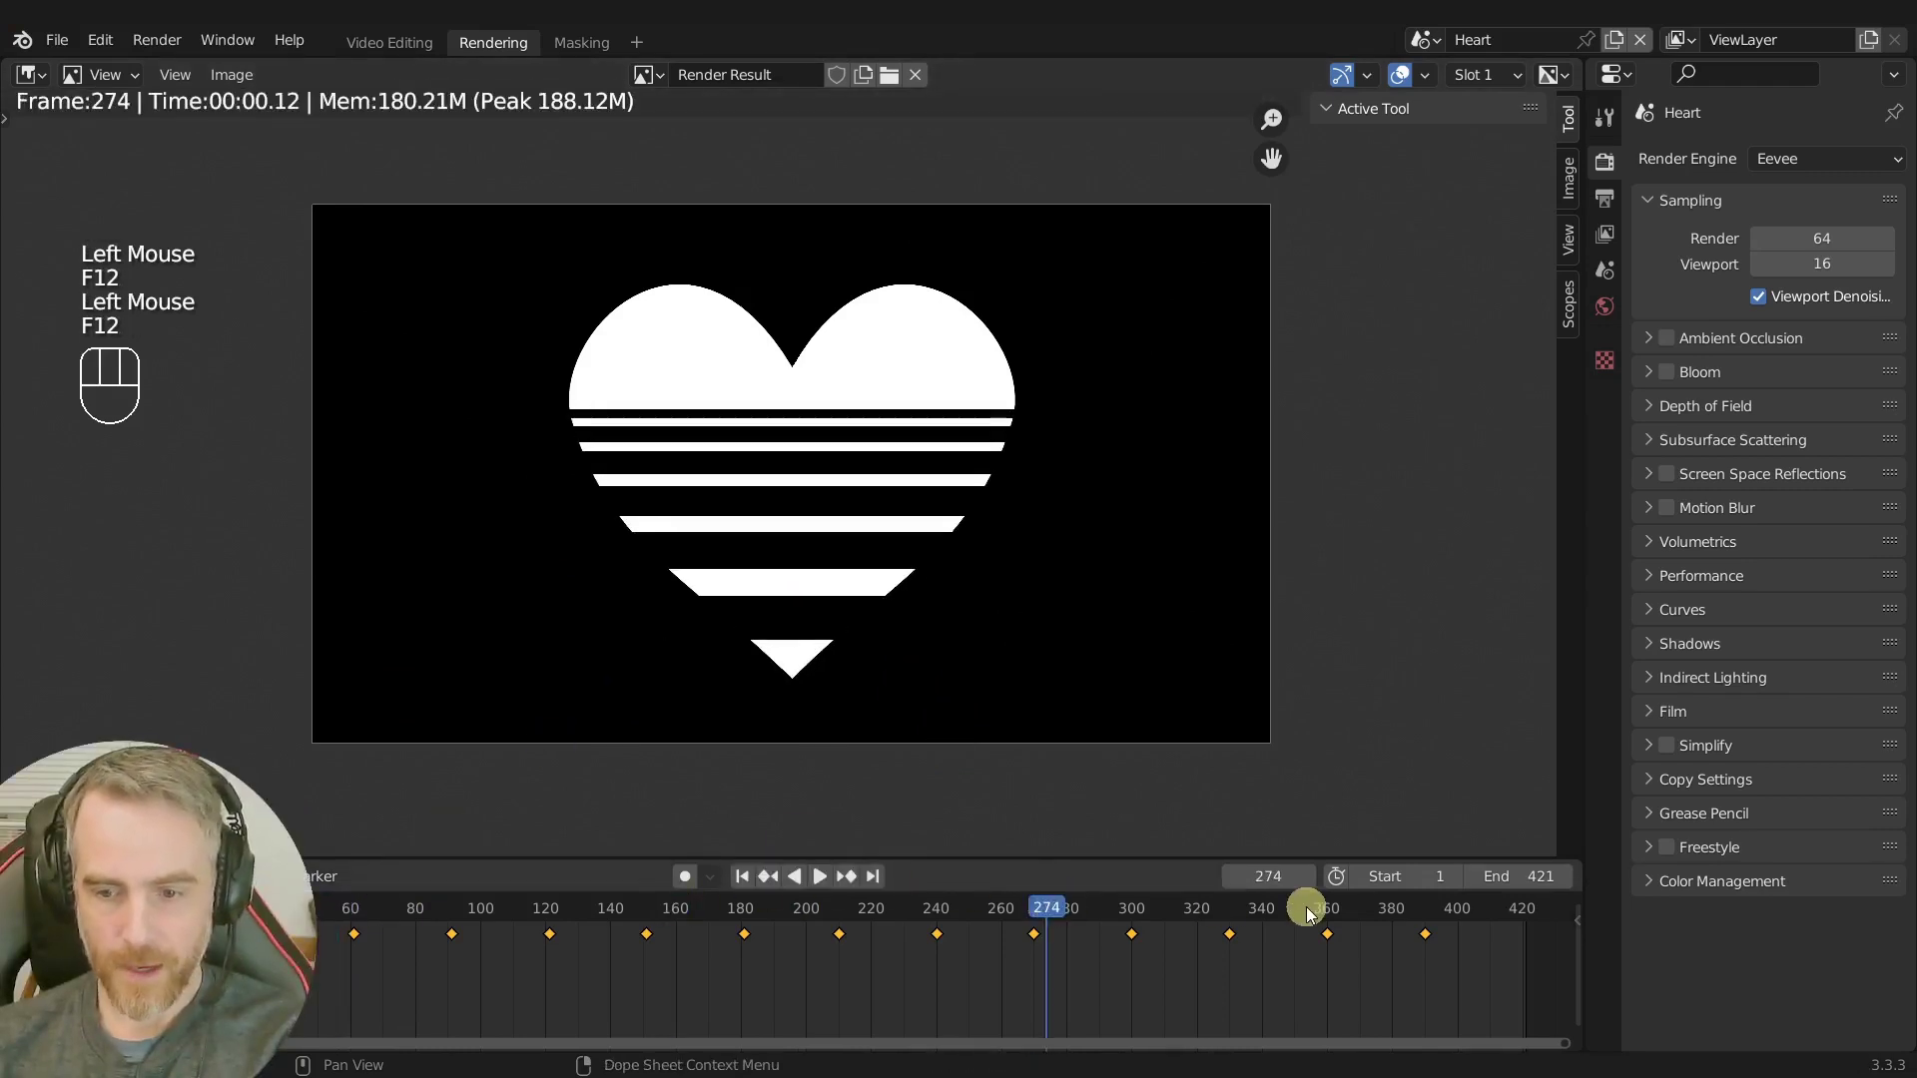
pyautogui.click(1327, 916)
# Set the render output path in Output Properties to //Graphics/heart_mask.mp4, keeping FFmpeg Video.
pyautogui.press('F12')
pyautogui.scroll(-3)
pyautogui.click(1608, 207)
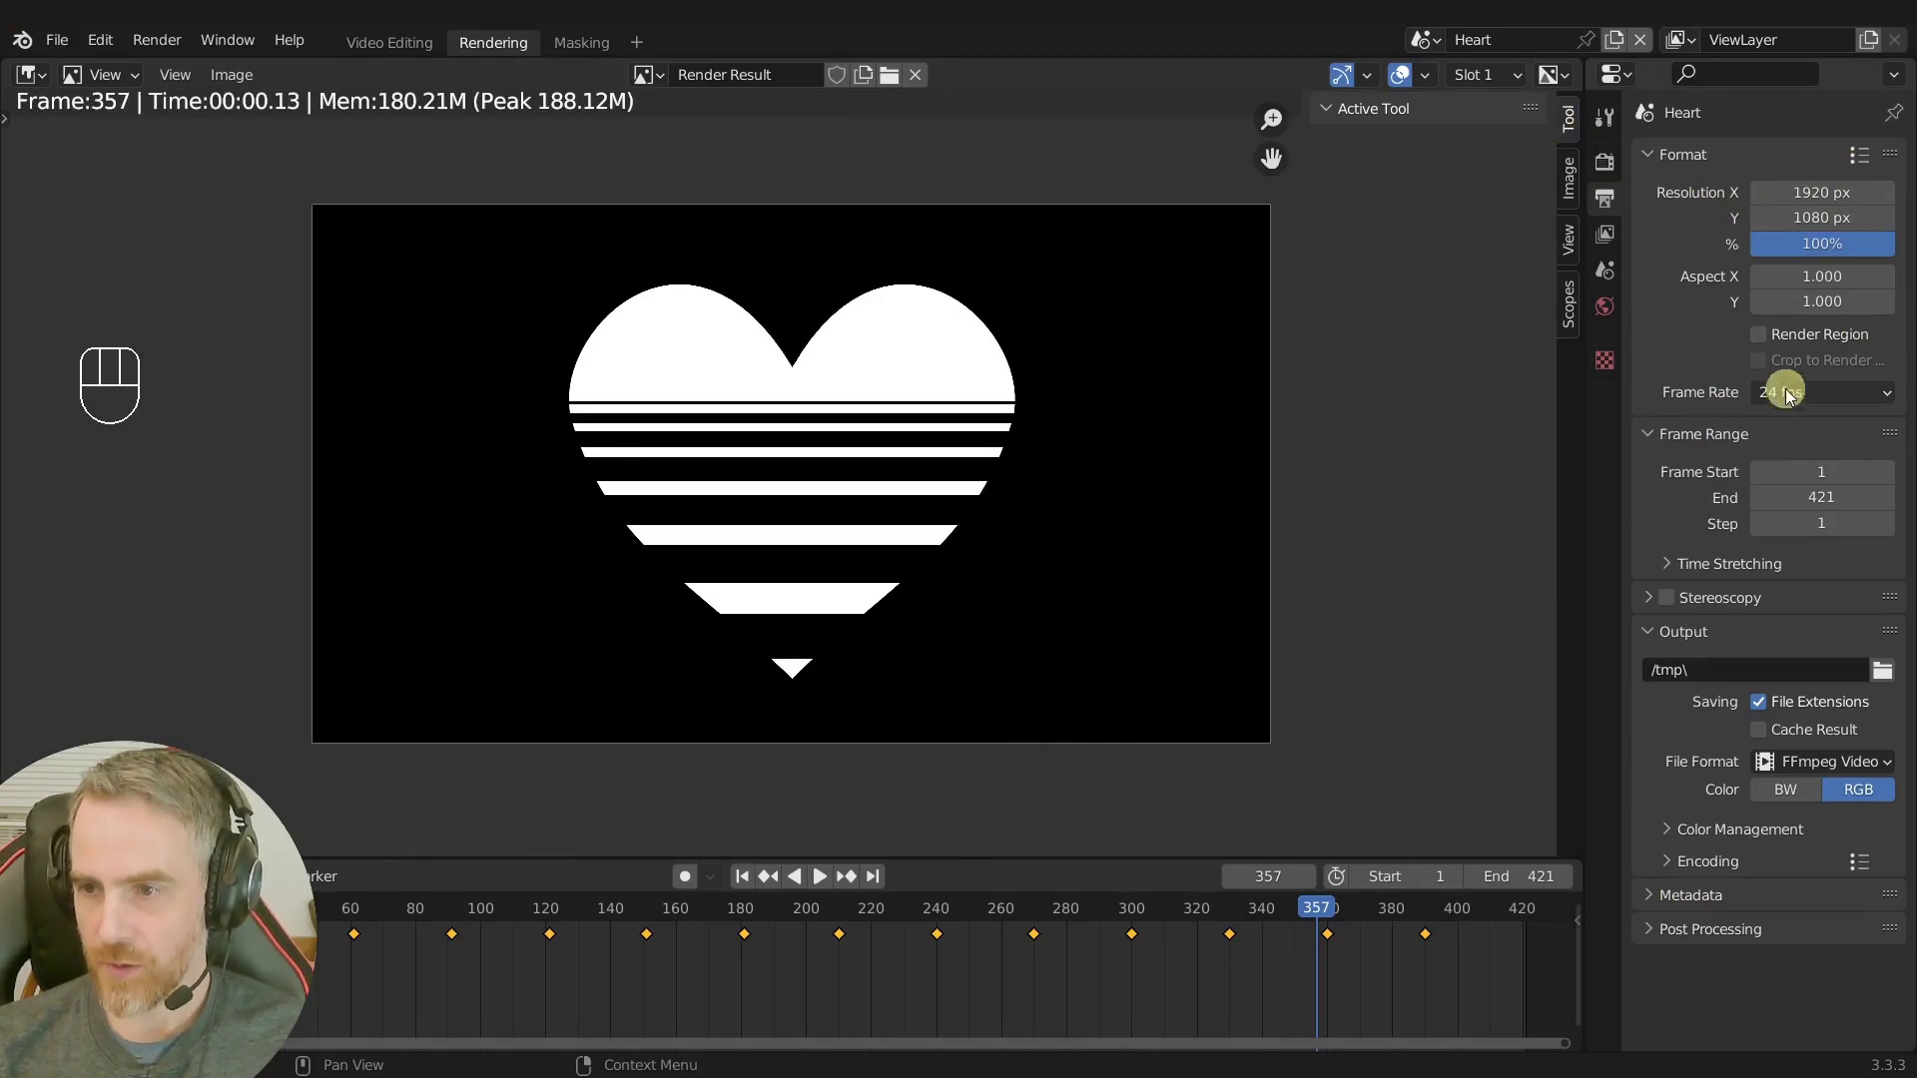
pyautogui.scroll(-3)
pyautogui.click(1722, 683)
pyautogui.press('/')
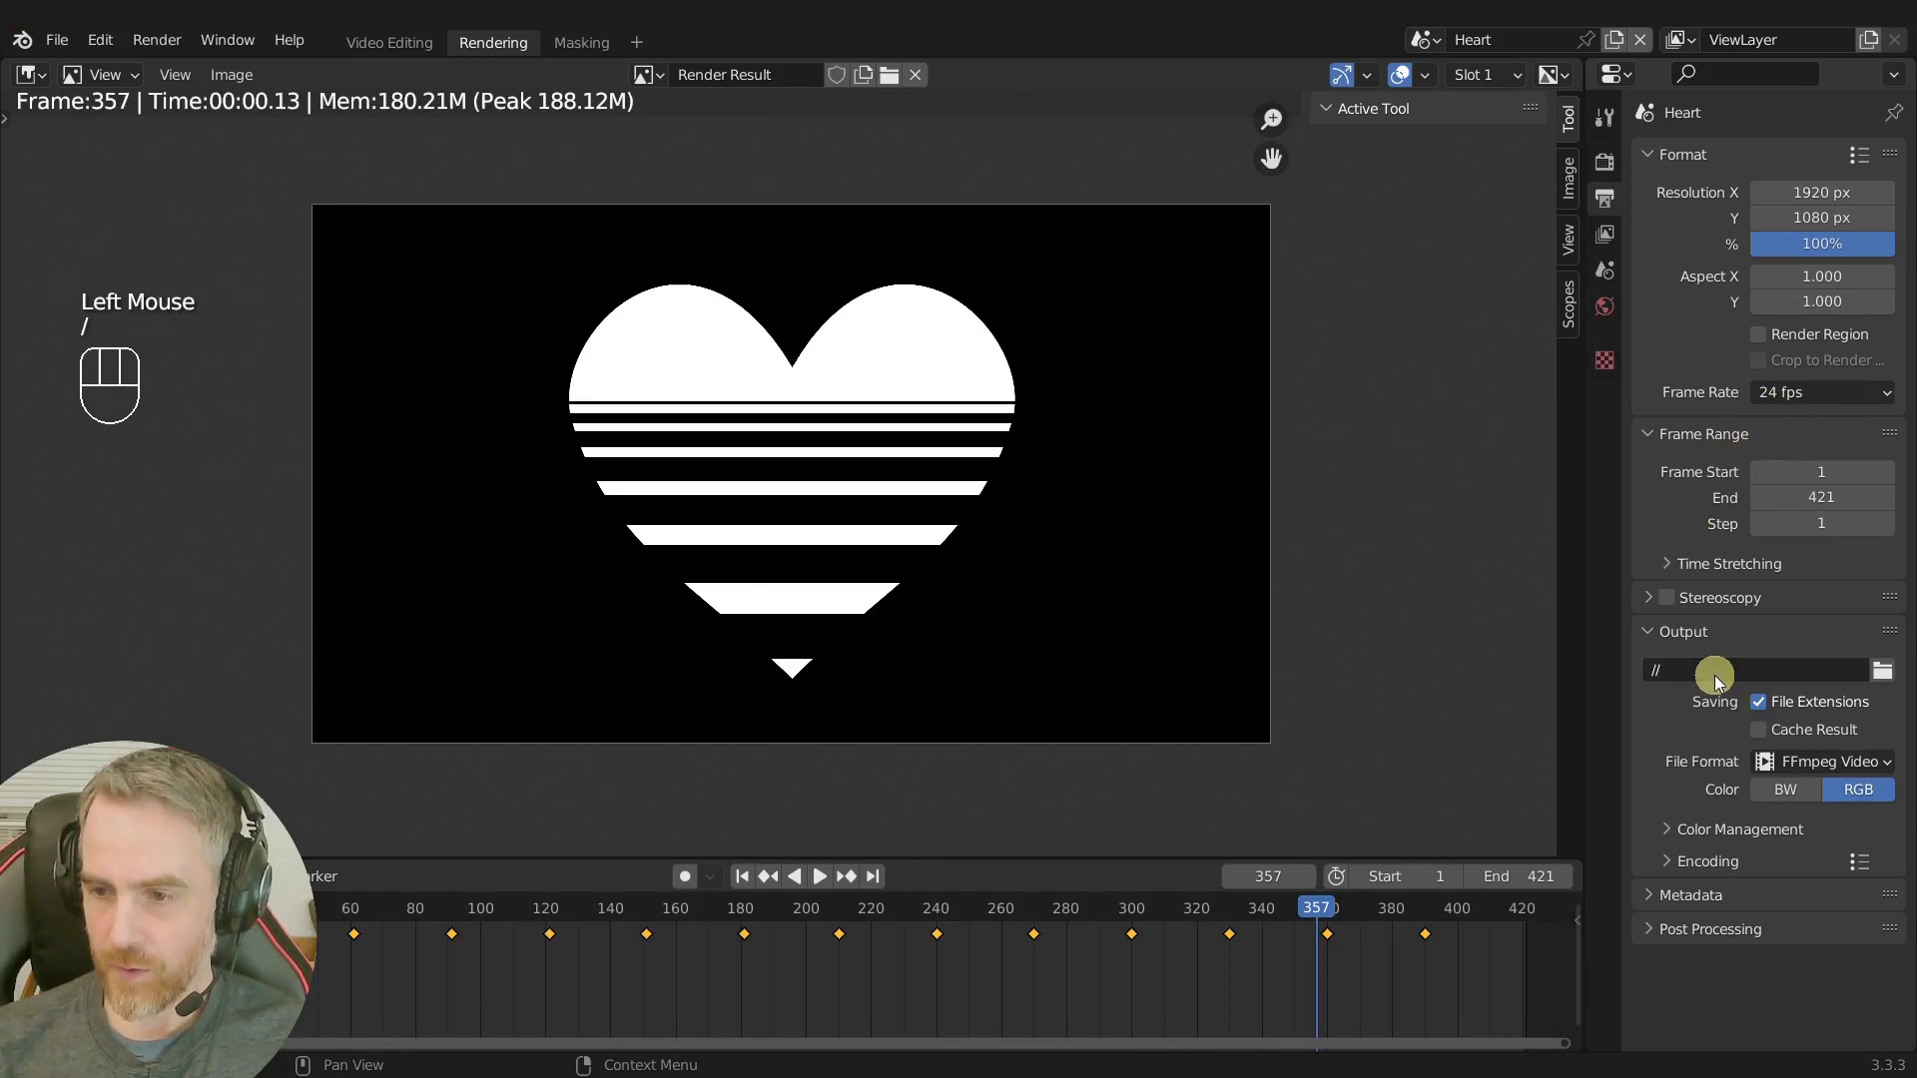
pyautogui.moveTo(1721, 683); pyautogui.dragTo(1684, 692)
pyautogui.moveTo(1836, 767); pyautogui.dragTo(1881, 706)
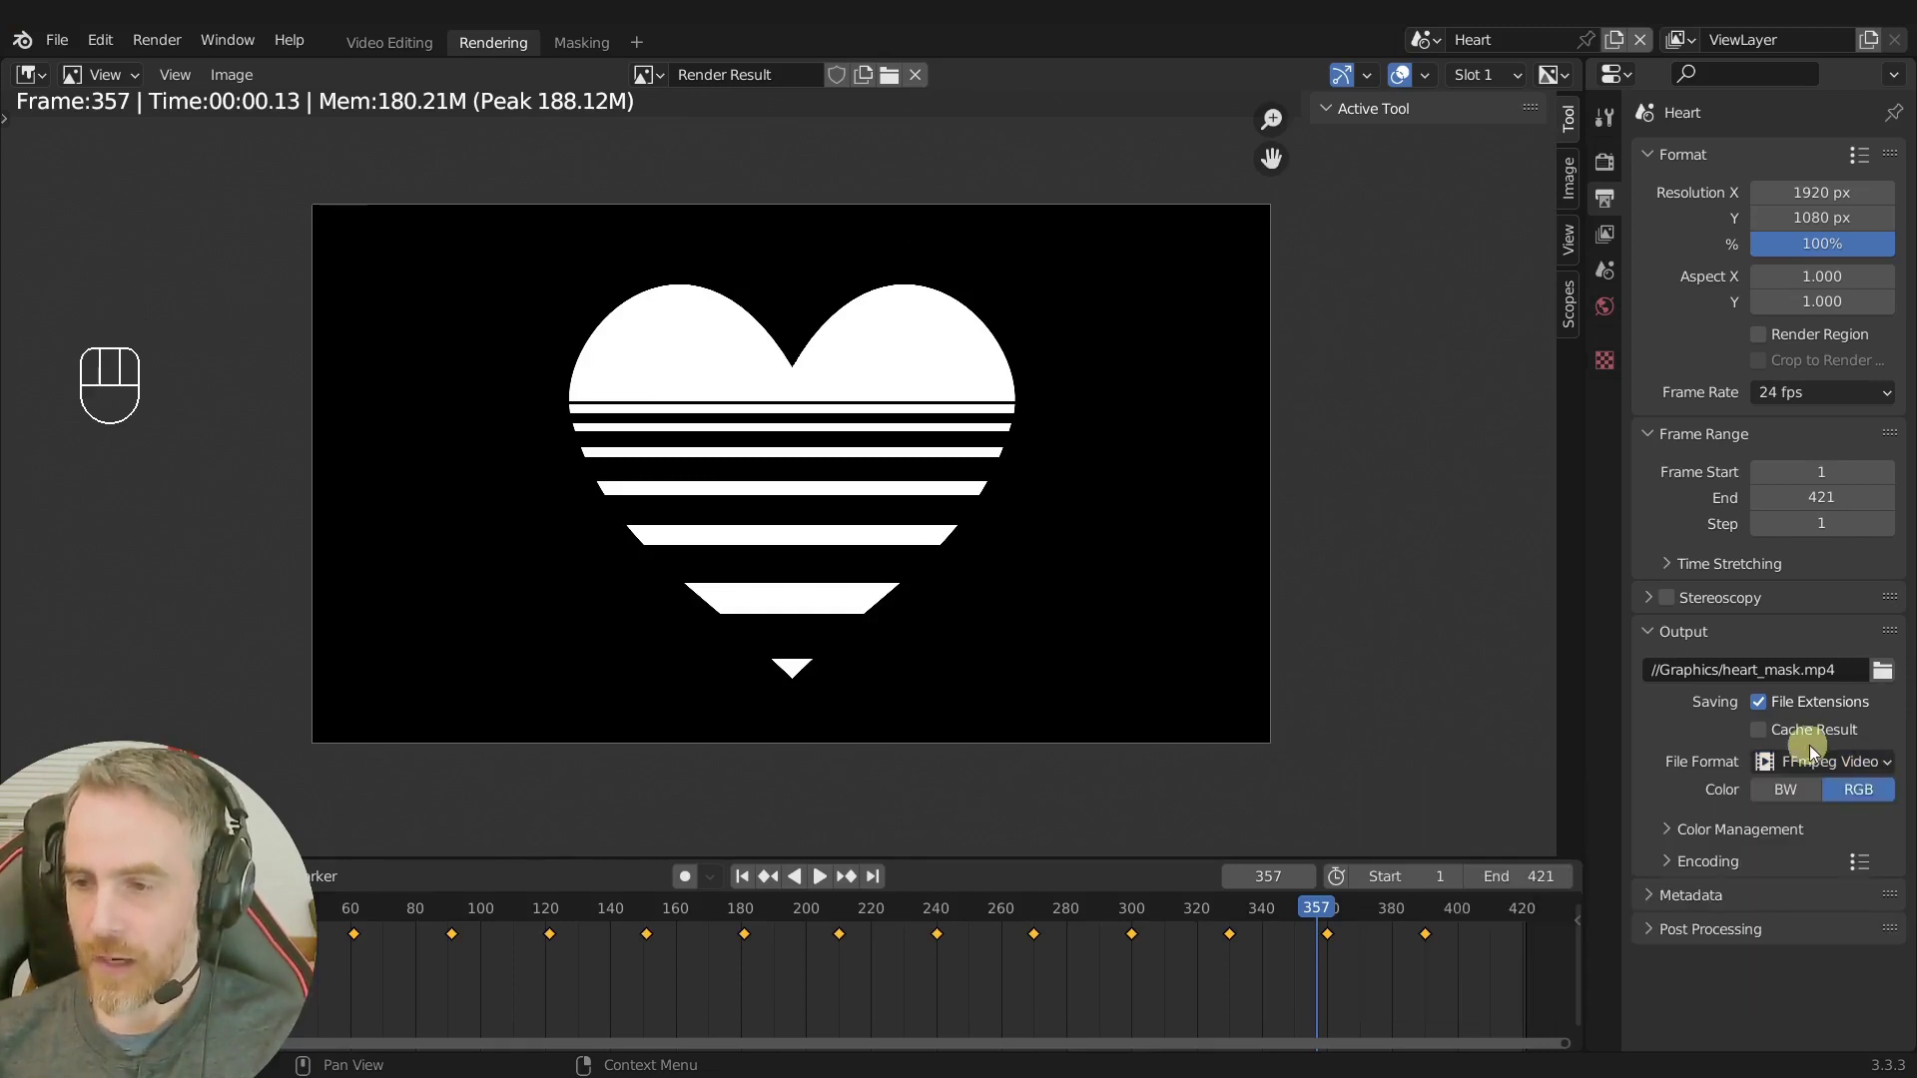
# Set the output video Color to BW and check the colour management settings.
pyautogui.click(1769, 801)
pyautogui.click(1700, 837)
pyautogui.scroll(-3)
pyautogui.click(1856, 797)
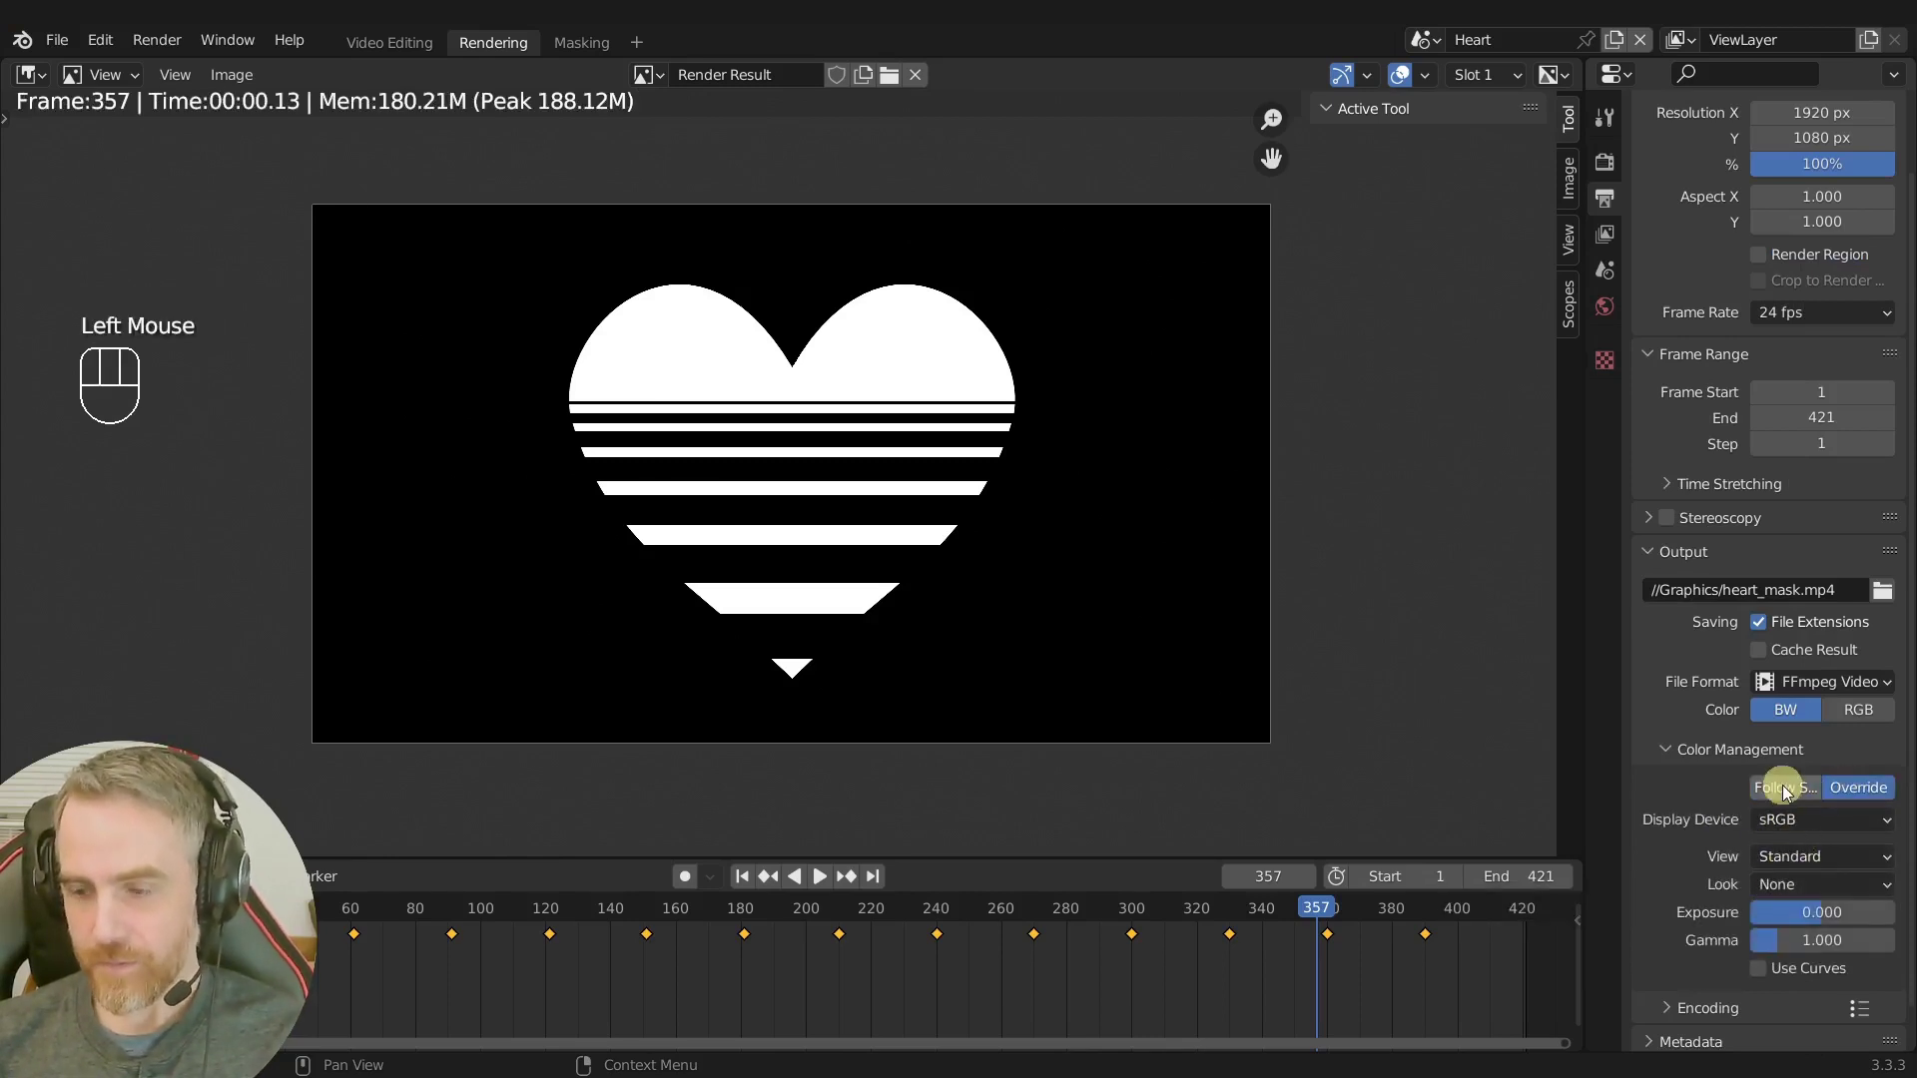
pyautogui.click(1791, 794)
# Set Encoding to MPEG-4 container with H.264 and No Audio, then start Render Animation.
pyautogui.click(1678, 761)
pyautogui.scroll(-3)
pyautogui.click(1696, 871)
pyautogui.scroll(-3)
pyautogui.scroll(-3)
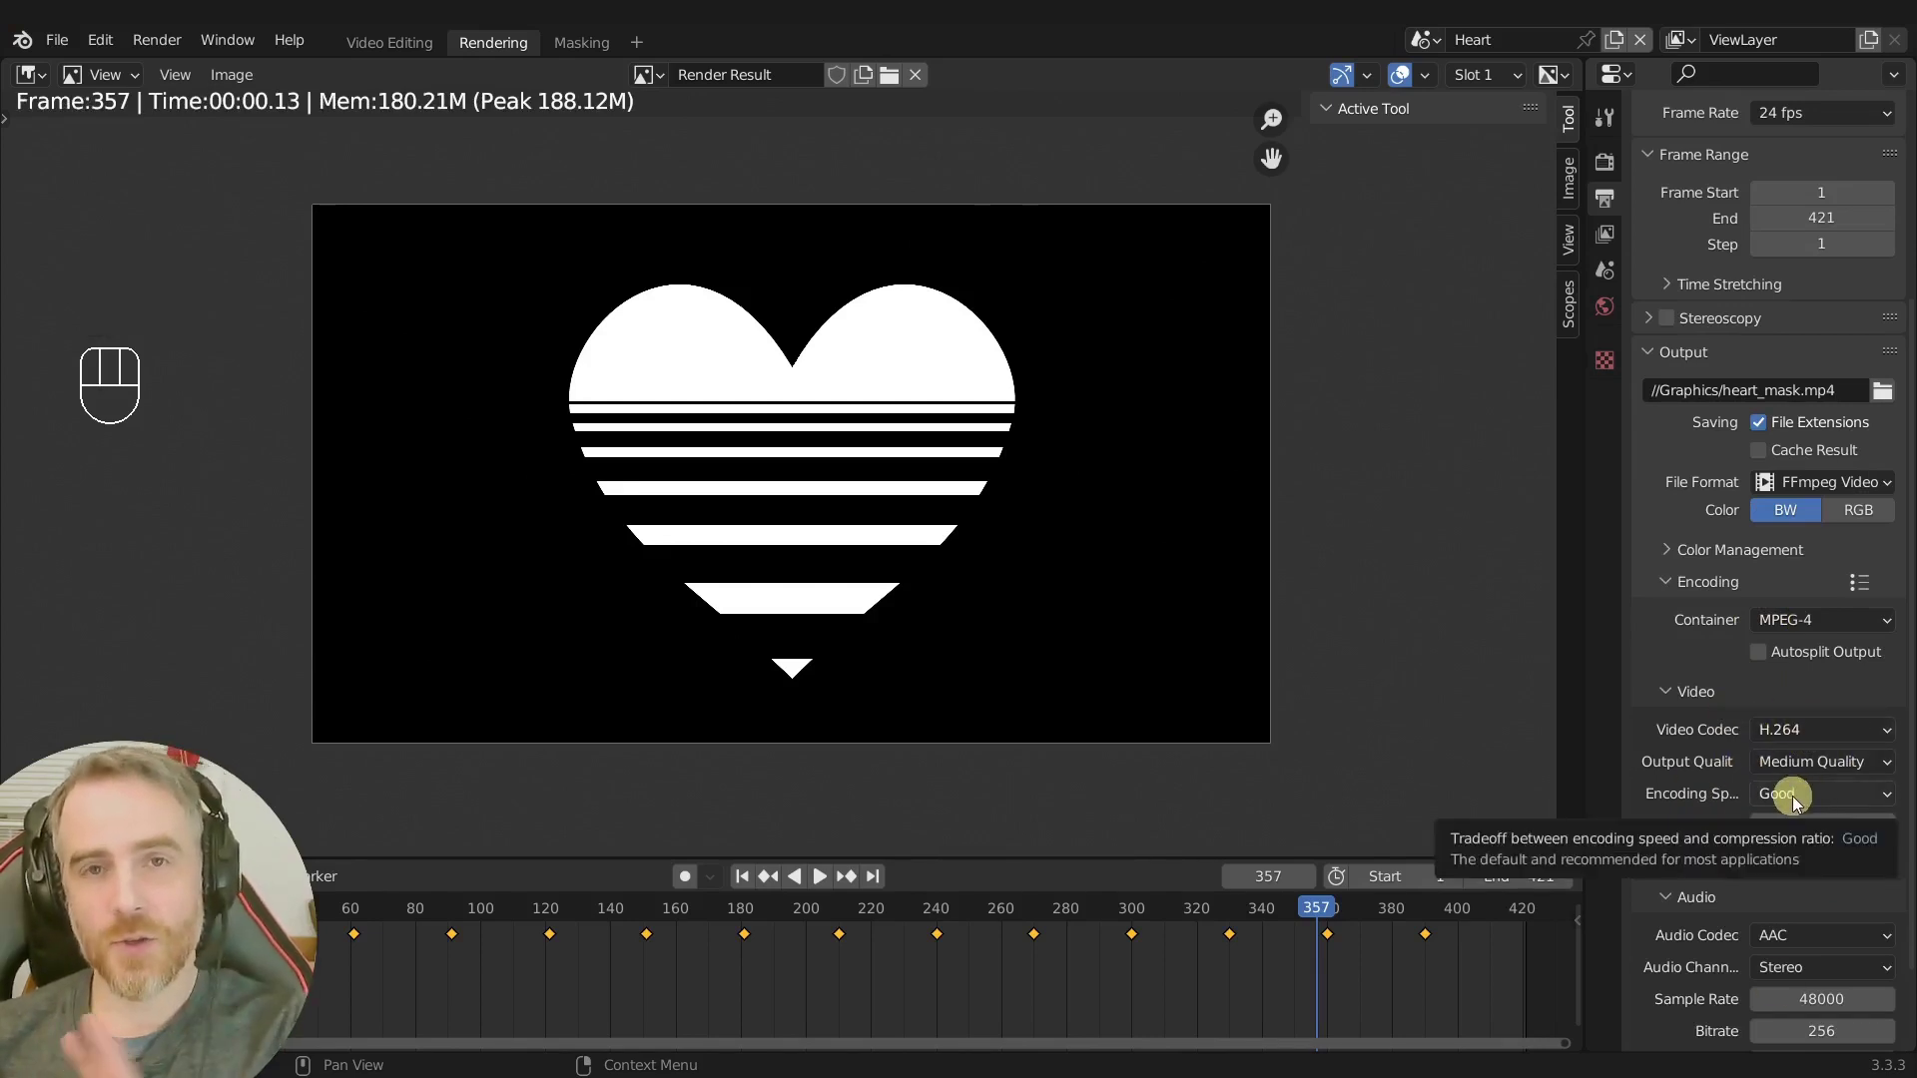
pyautogui.scroll(-3)
pyautogui.moveTo(1817, 842); pyautogui.dragTo(1801, 812)
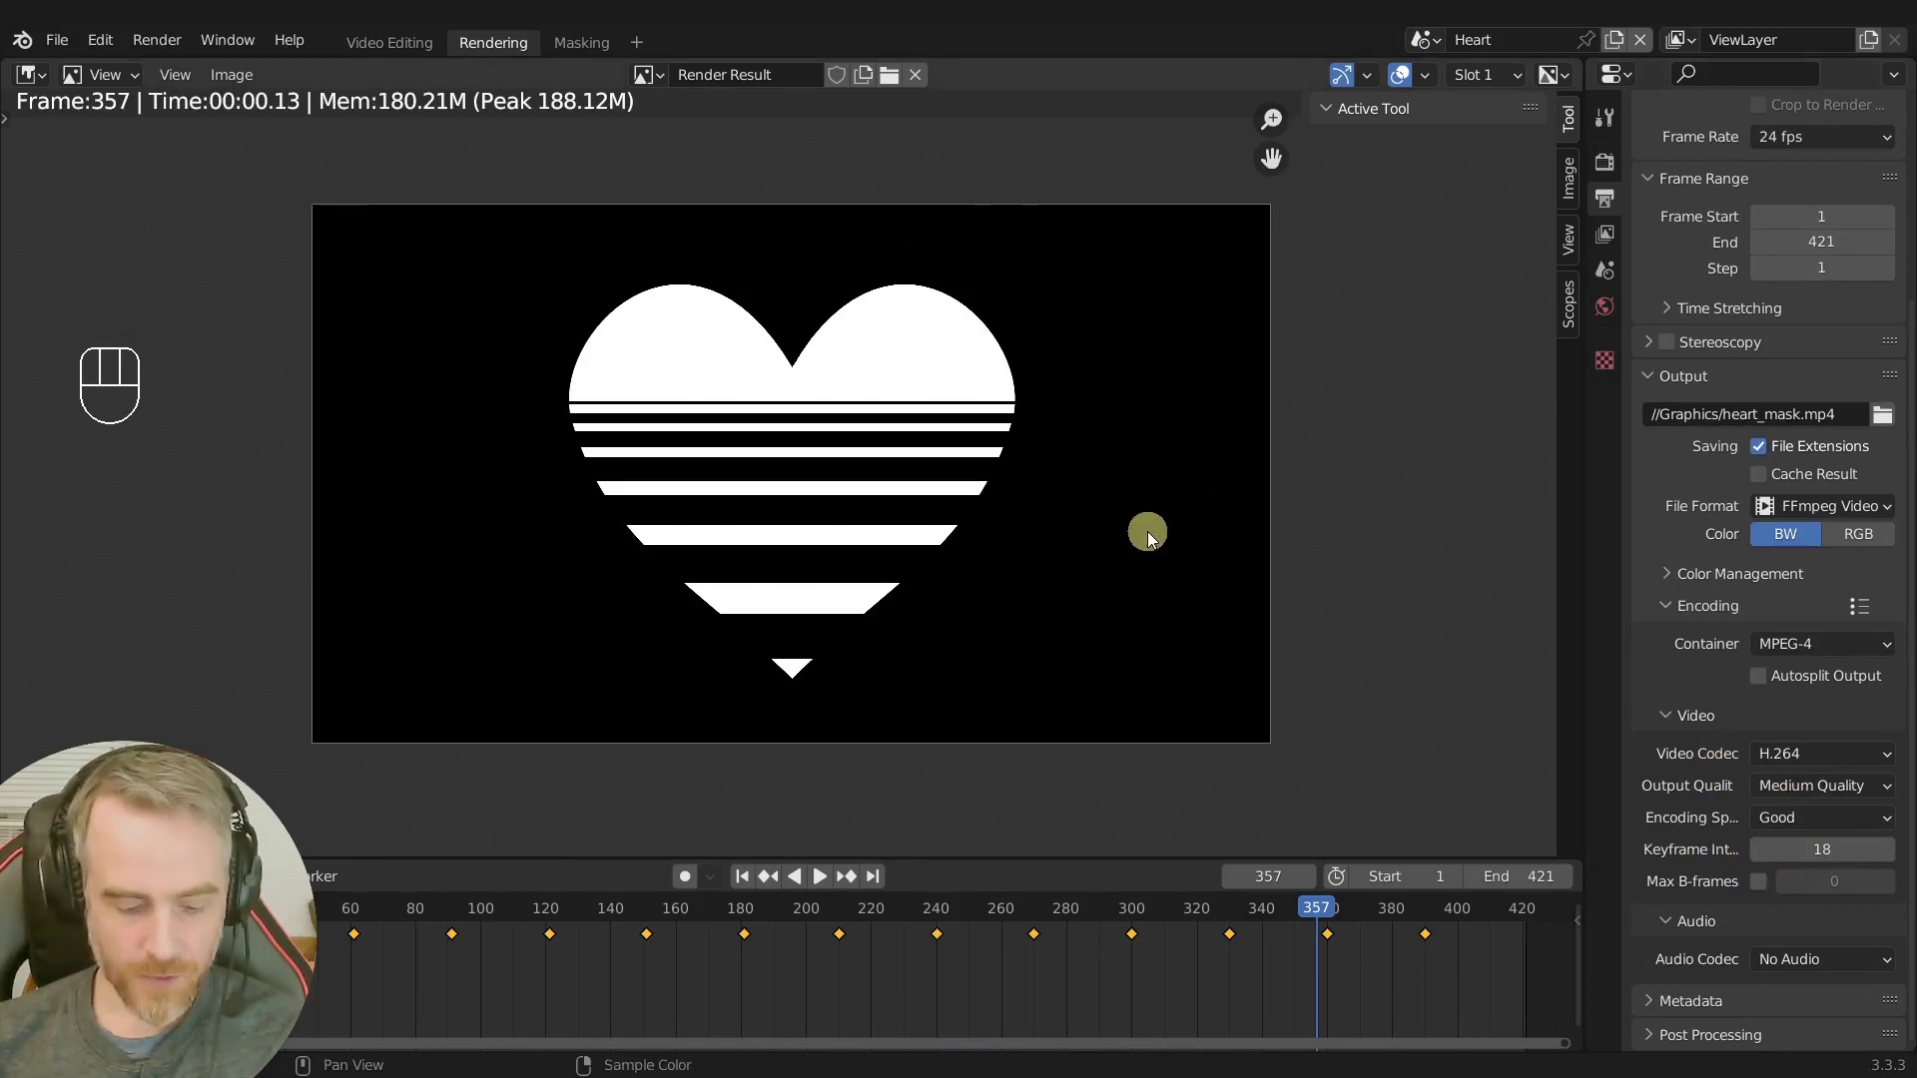
pyautogui.moveTo(166, 46); pyautogui.dragTo(1175, 543)
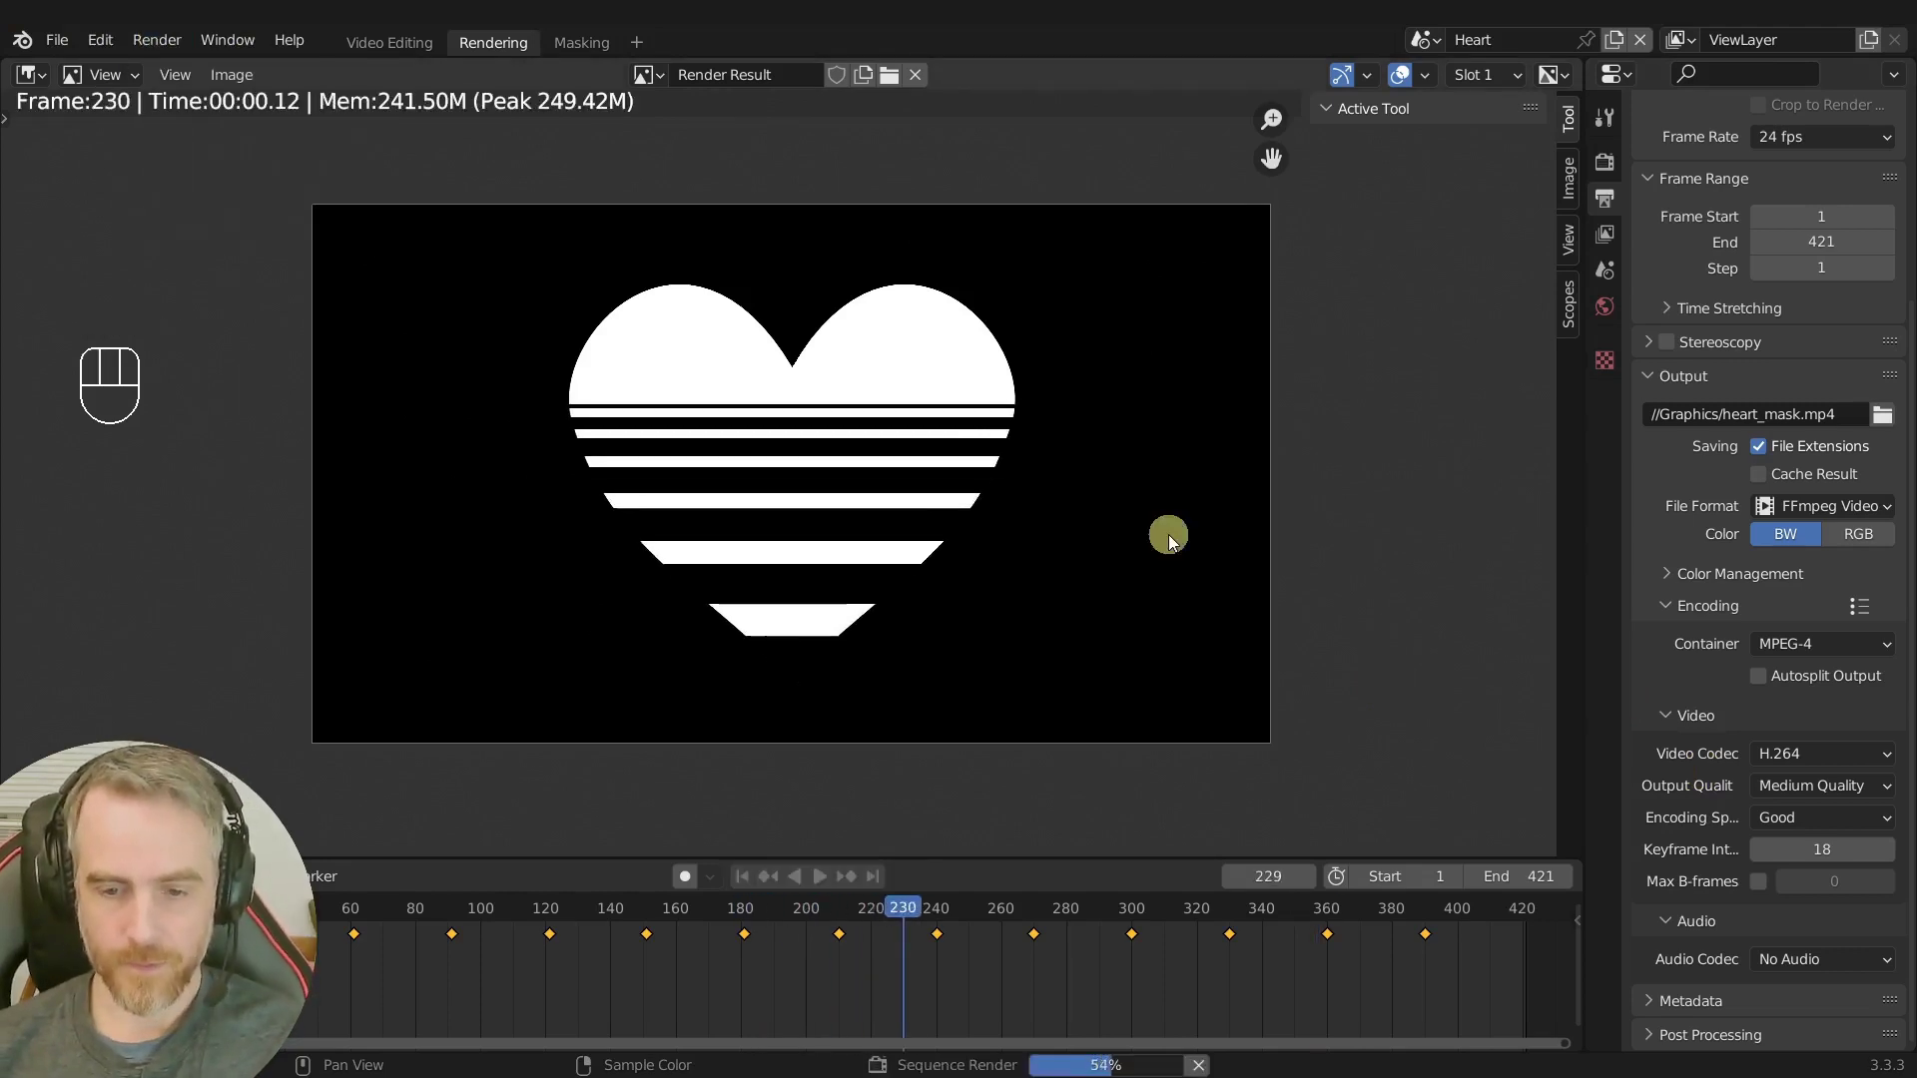